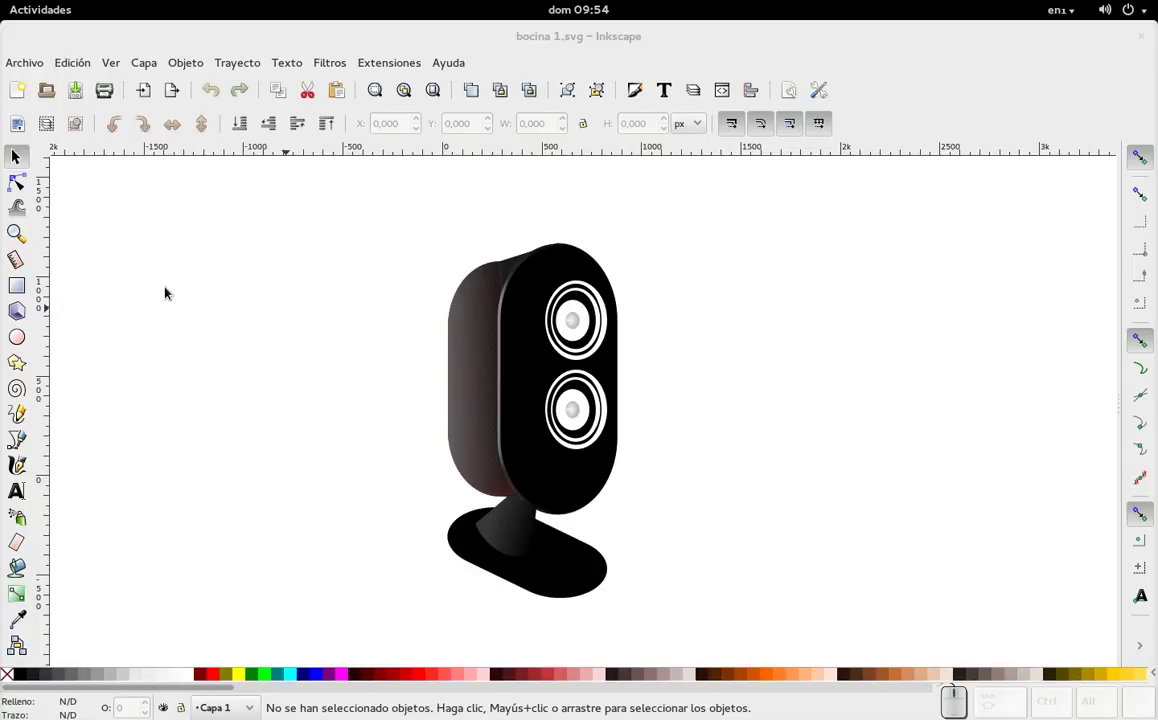
- Inspect the side body's nodes and select the front panel pieces and side body in turn
{"action": "left_click", "coordinate": [25, 173]}
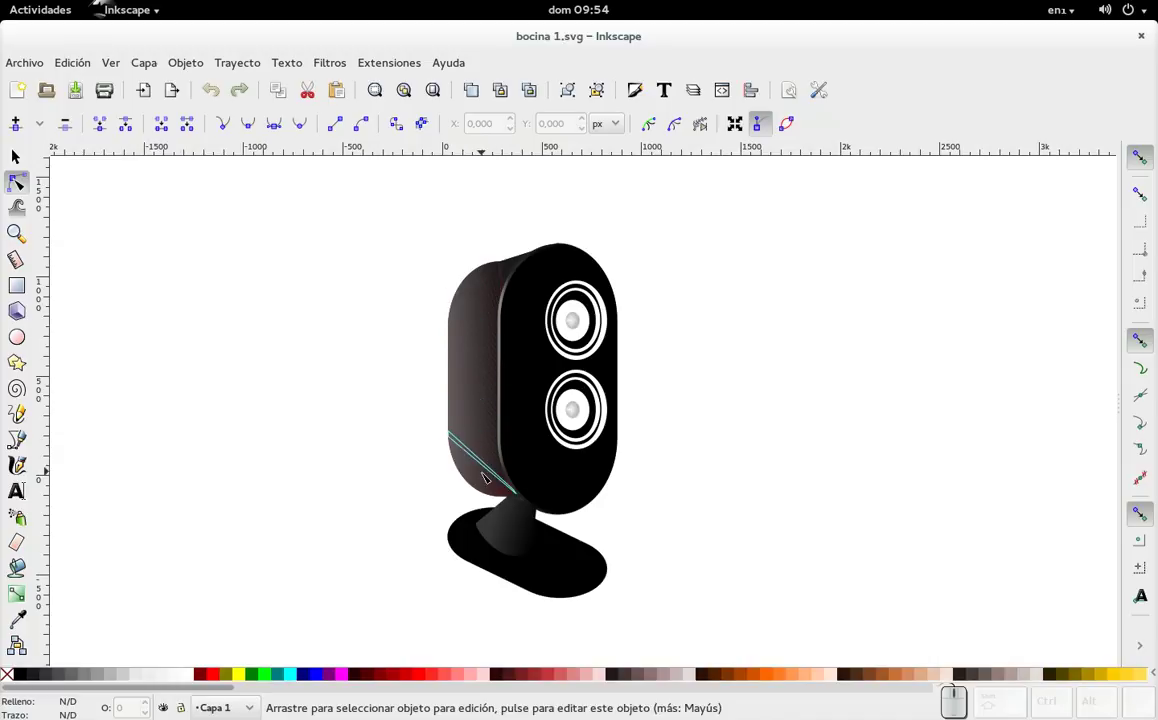
{"action": "left_click", "coordinate": [25, 154]}
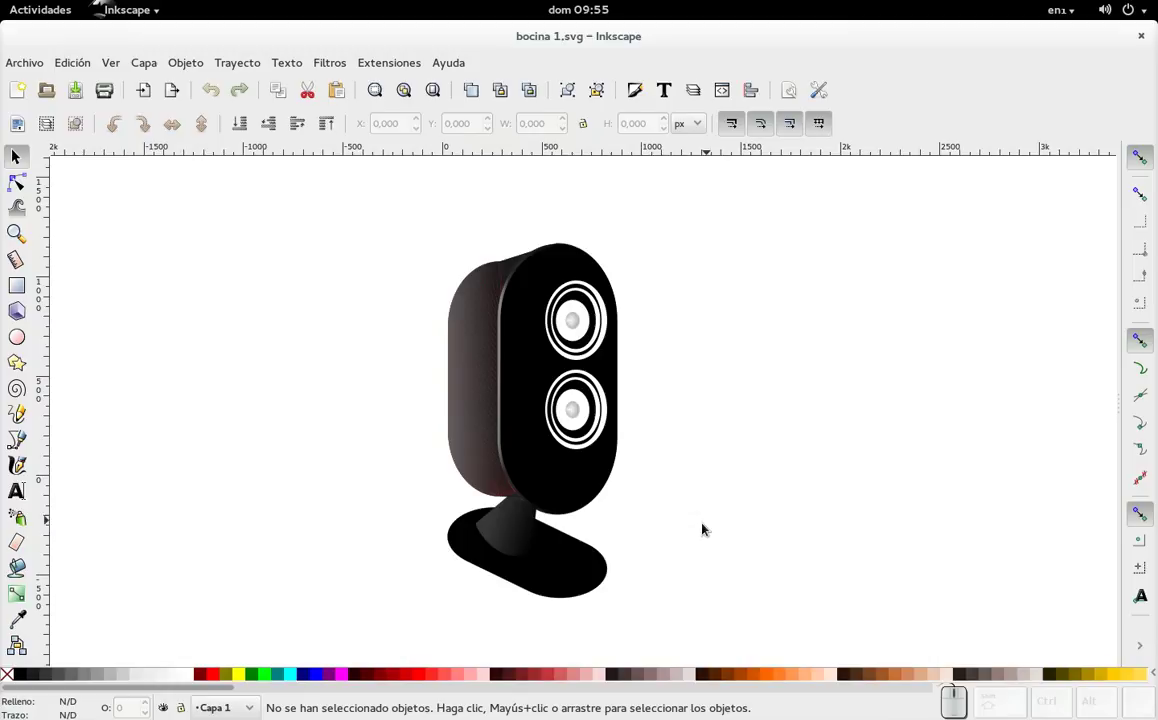
{"action": "left_click_drag", "start_coordinate": [715, 526], "coordinate": [503, 232]}
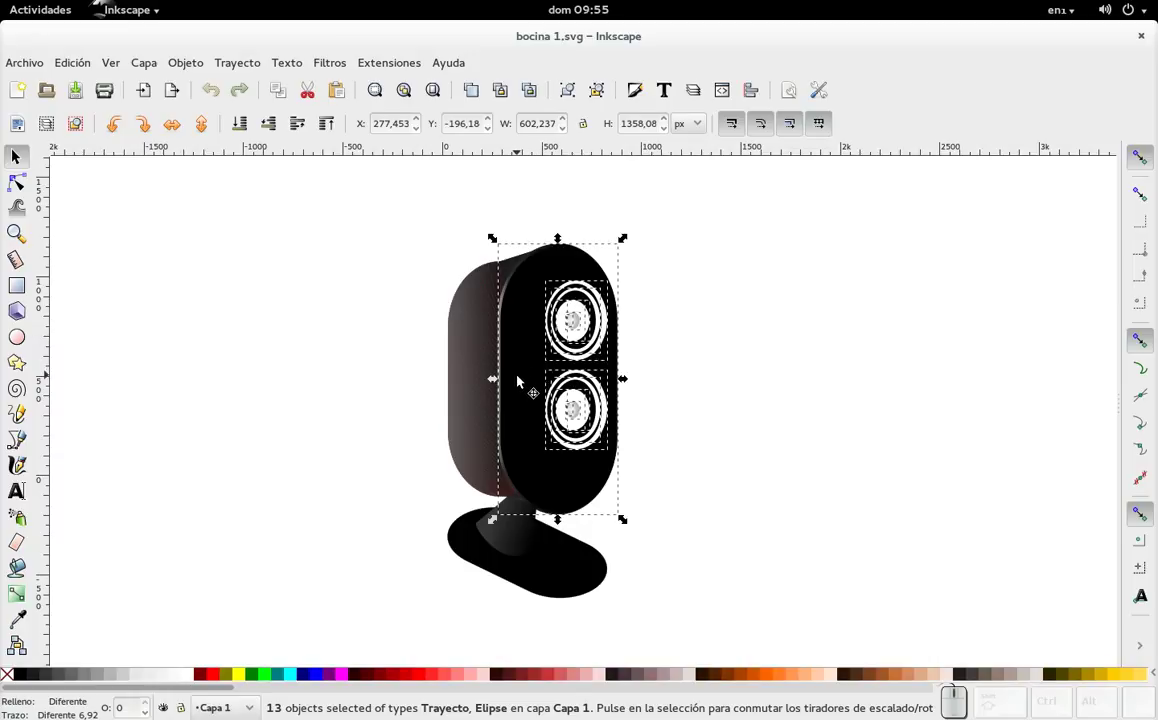
{"action": "left_click", "coordinate": [411, 305]}
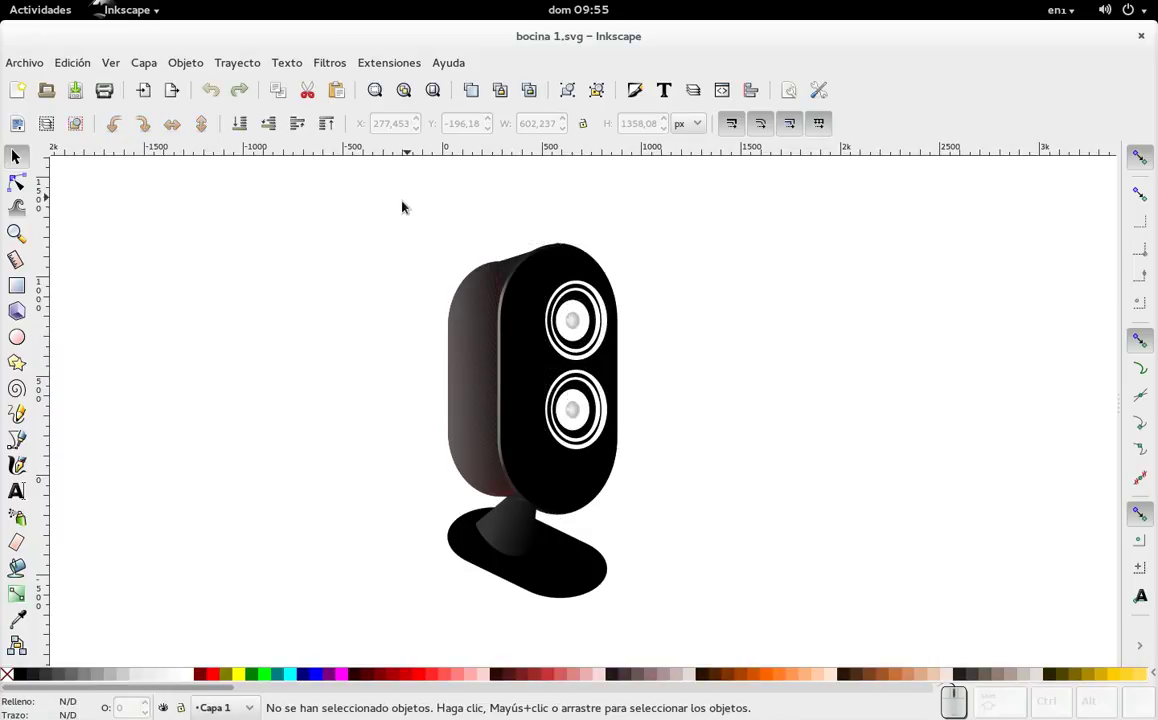
{"action": "left_click_drag", "start_coordinate": [386, 212], "coordinate": [562, 535]}
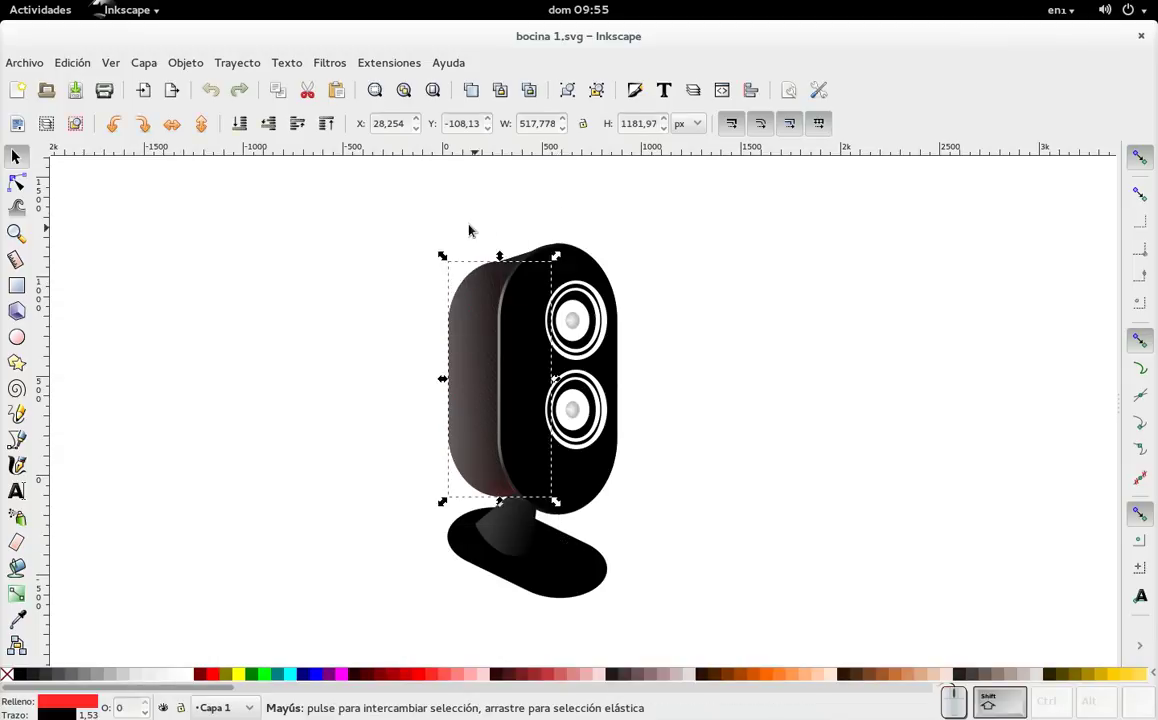
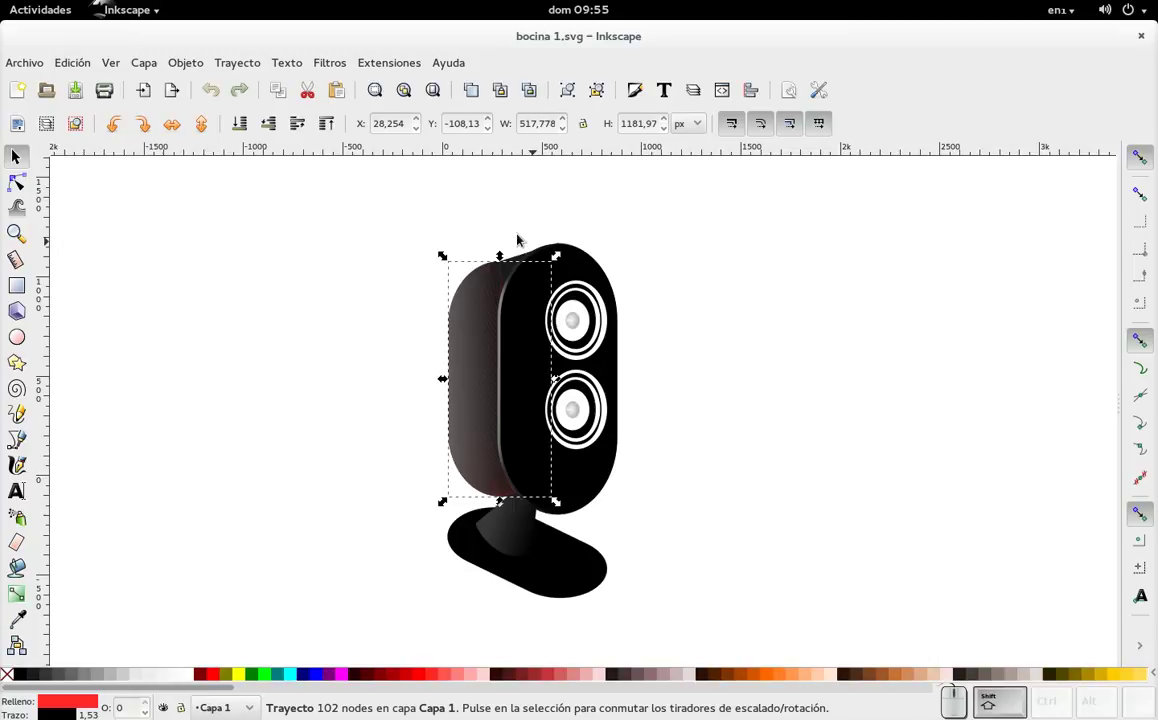
{"action": "left_click_drag", "start_coordinate": [337, 213], "coordinate": [777, 311]}
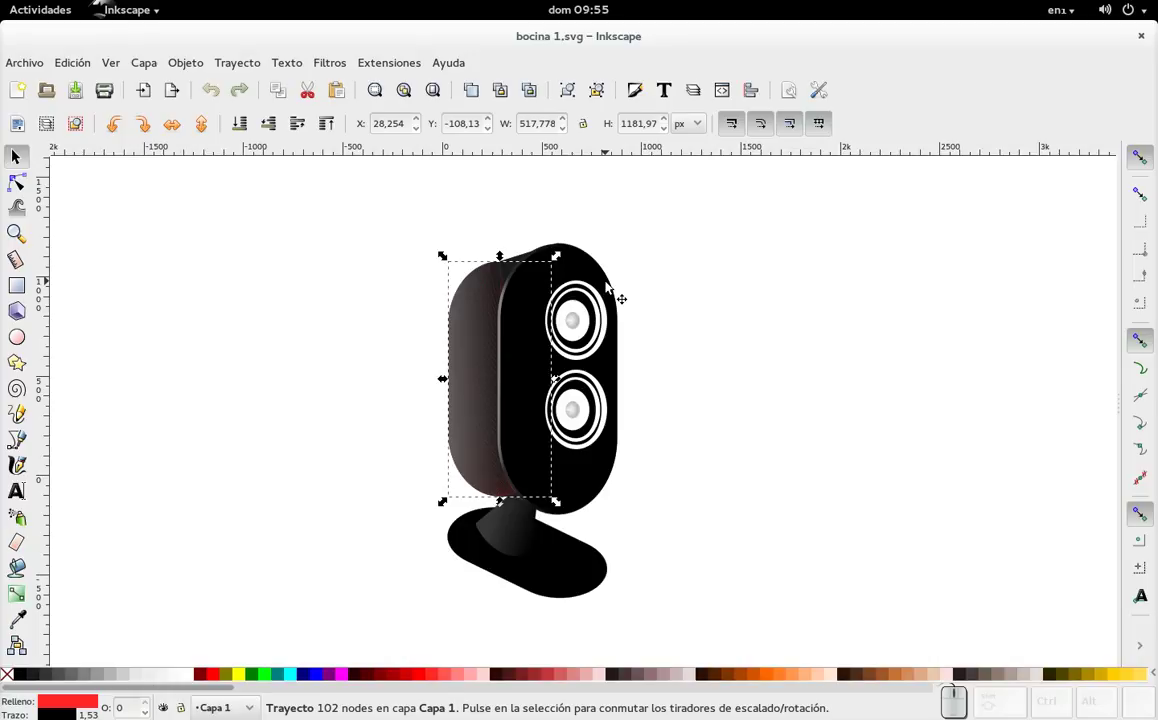
{"action": "left_click", "coordinate": [35, 181]}
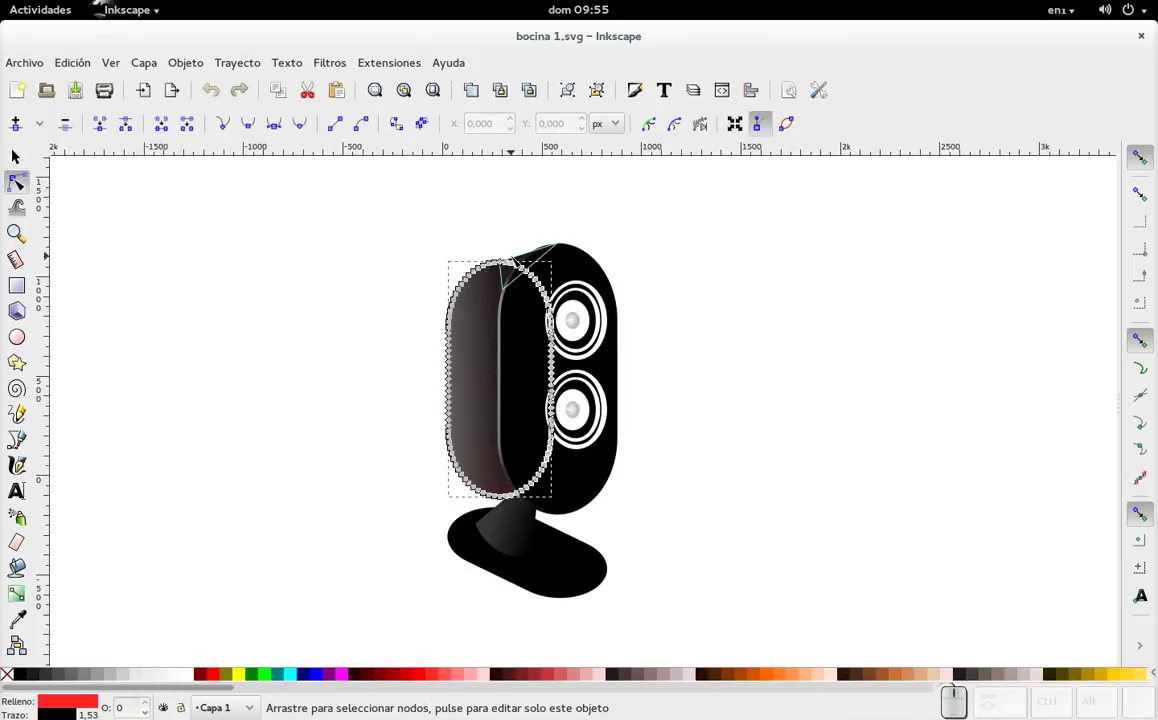
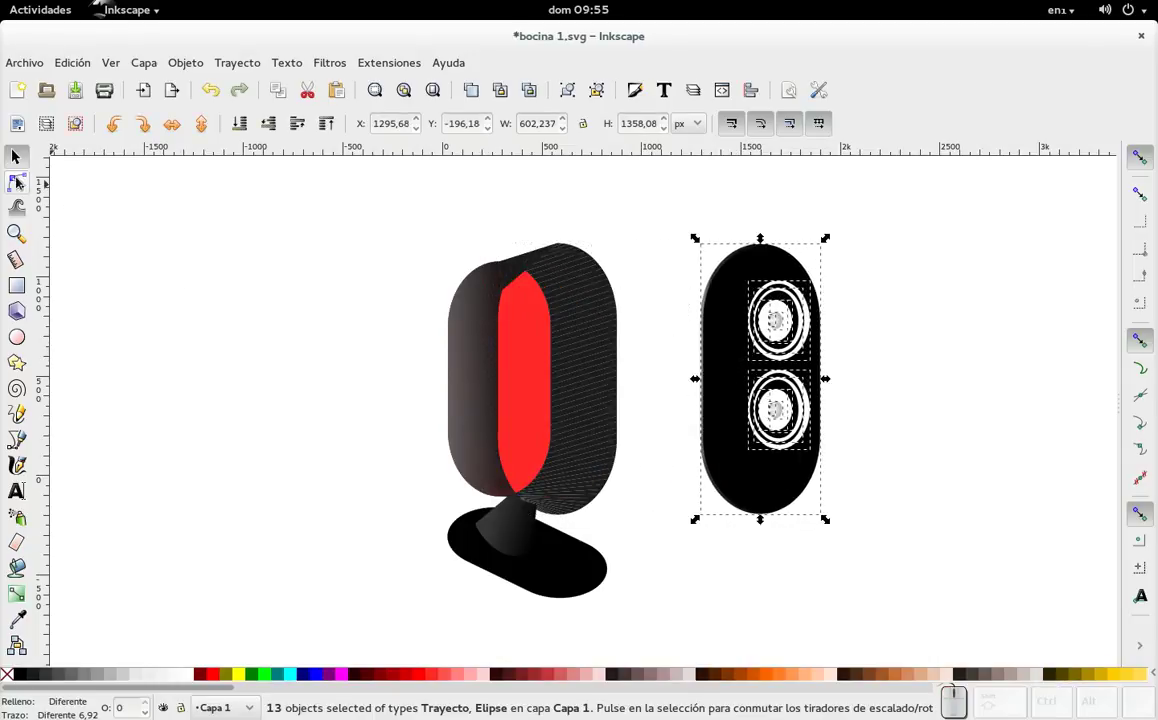
- Select the red inner shape and drag it off to the far left of the canvas
{"action": "left_click_drag", "start_coordinate": [409, 217], "coordinate": [658, 530]}
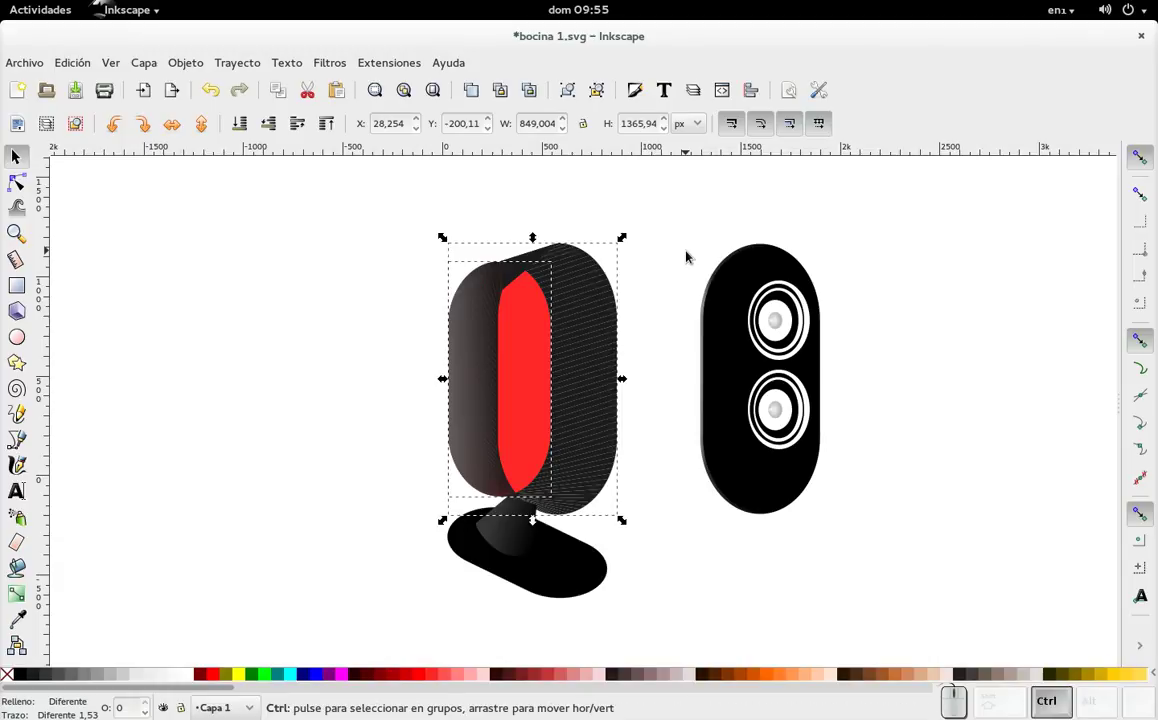
{"action": "left_click", "coordinate": [686, 250]}
{"action": "left_click", "coordinate": [533, 369]}
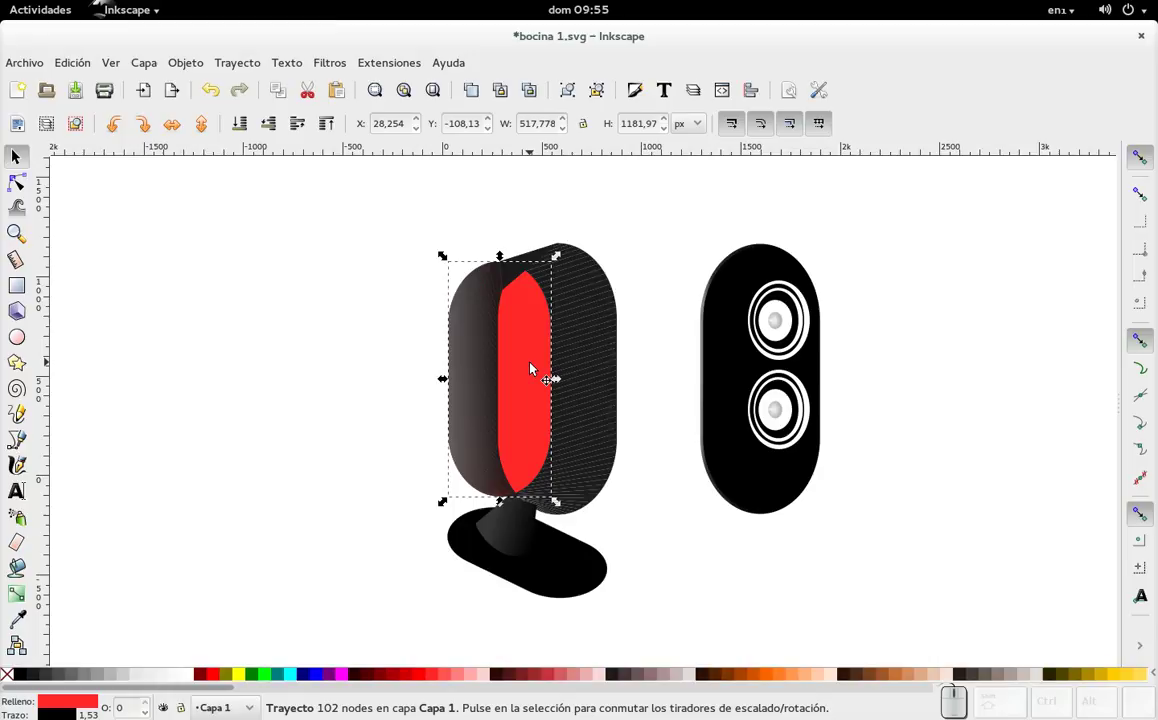
{"action": "left_click_drag", "start_coordinate": [530, 368], "coordinate": [220, 381]}
{"action": "left_click_drag", "start_coordinate": [395, 215], "coordinate": [634, 487]}
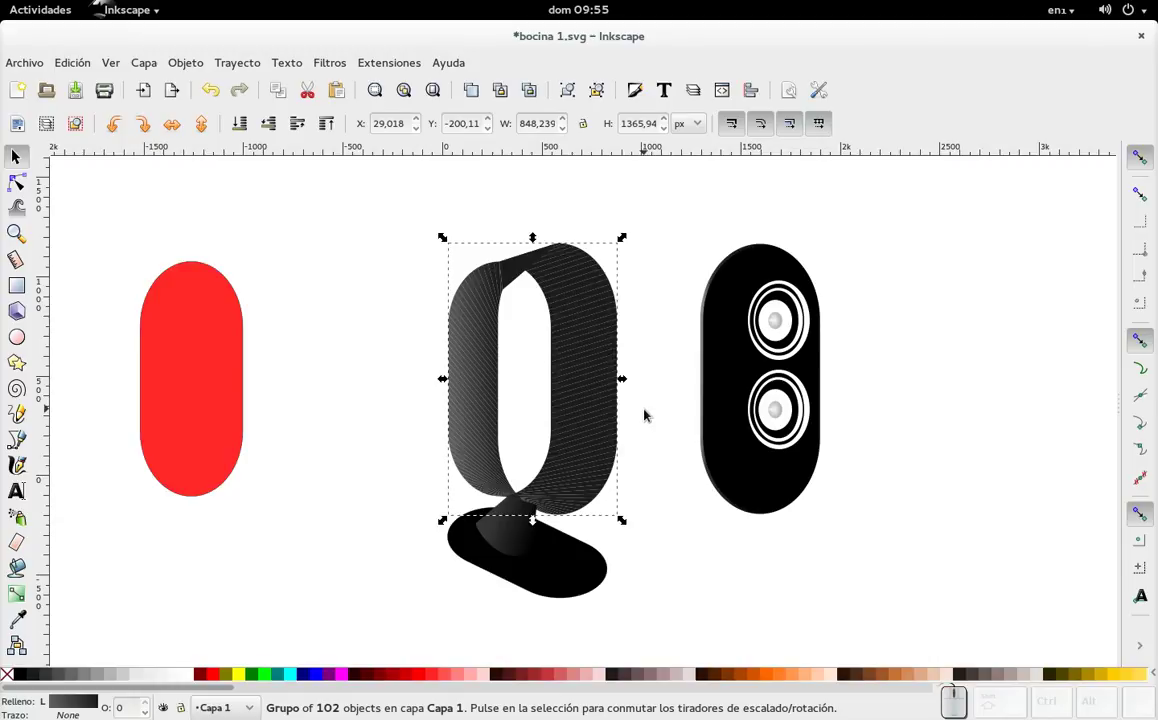
- Try combining the hatched band paths, undo, and examine individual hatch lines
{"action": "key", "text": "ctrl+k"}
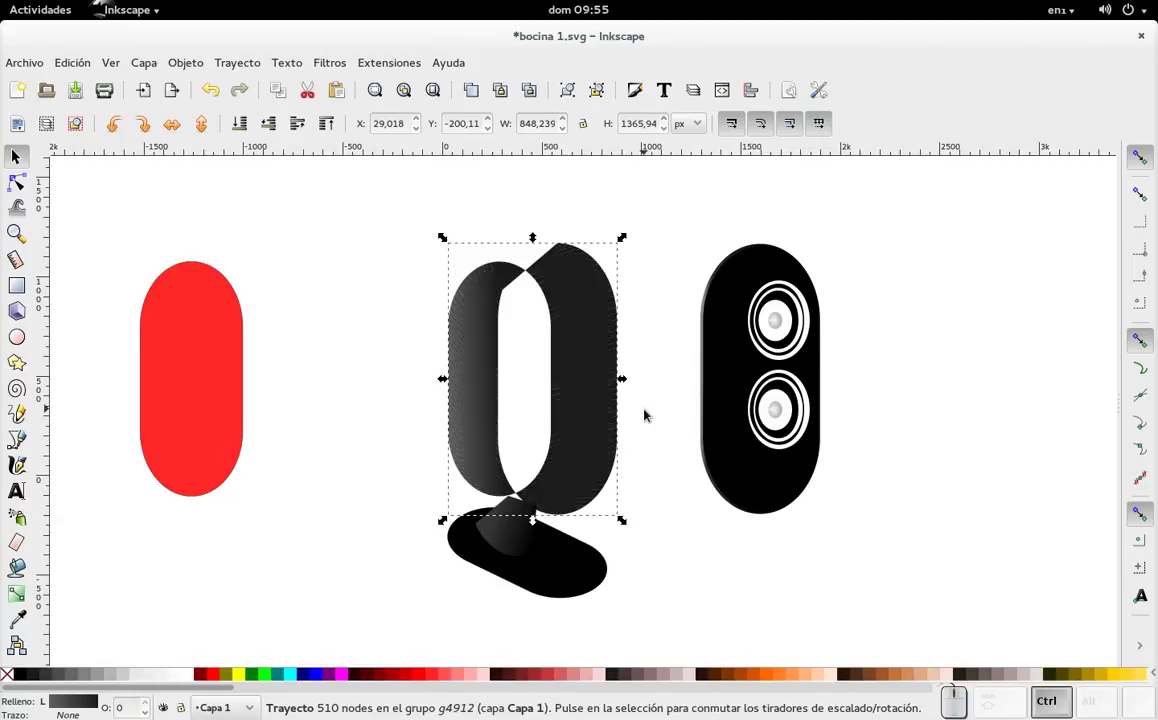
{"action": "key", "text": "ctrl+z"}
{"action": "left_click_drag", "start_coordinate": [354, 242], "coordinate": [645, 521]}
{"action": "key", "text": "ctrl+KP_Add"}
{"action": "left_click", "coordinate": [387, 378]}
{"action": "left_click", "coordinate": [474, 343]}
{"action": "key", "text": "ctrl+z"}
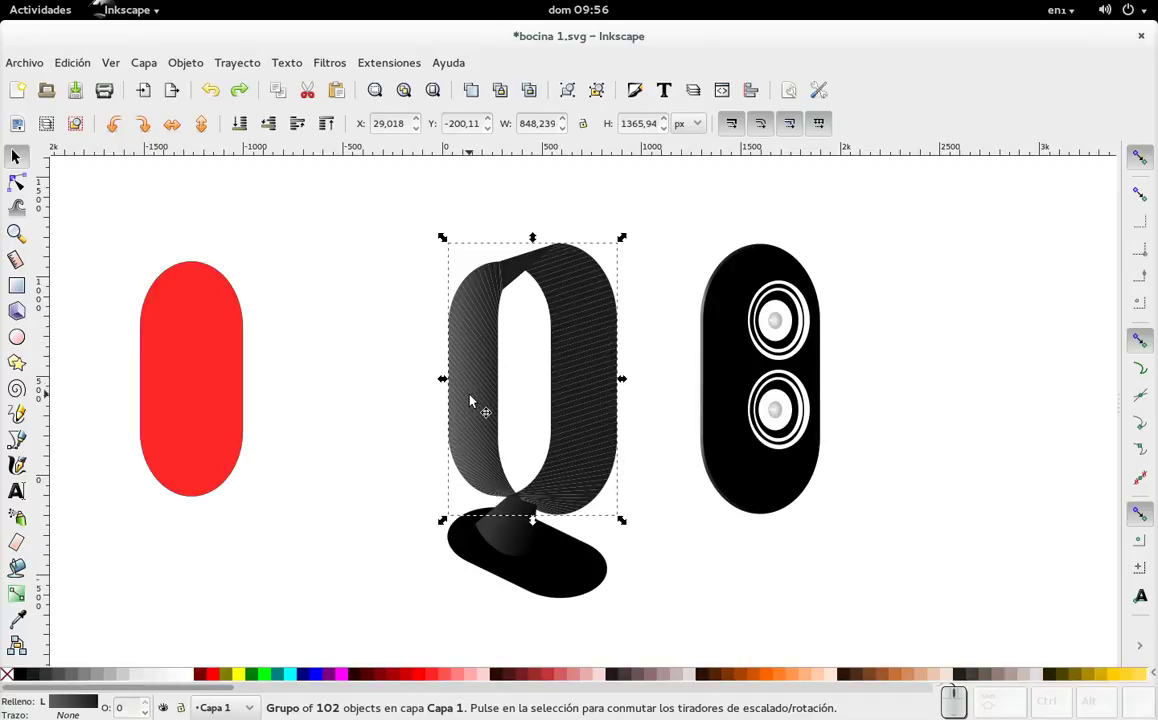
{"action": "scroll", "scroll_direction": "up", "scroll_amount": 3}
{"action": "left_click", "coordinate": [377, 335]}
{"action": "left_click", "coordinate": [28, 175]}
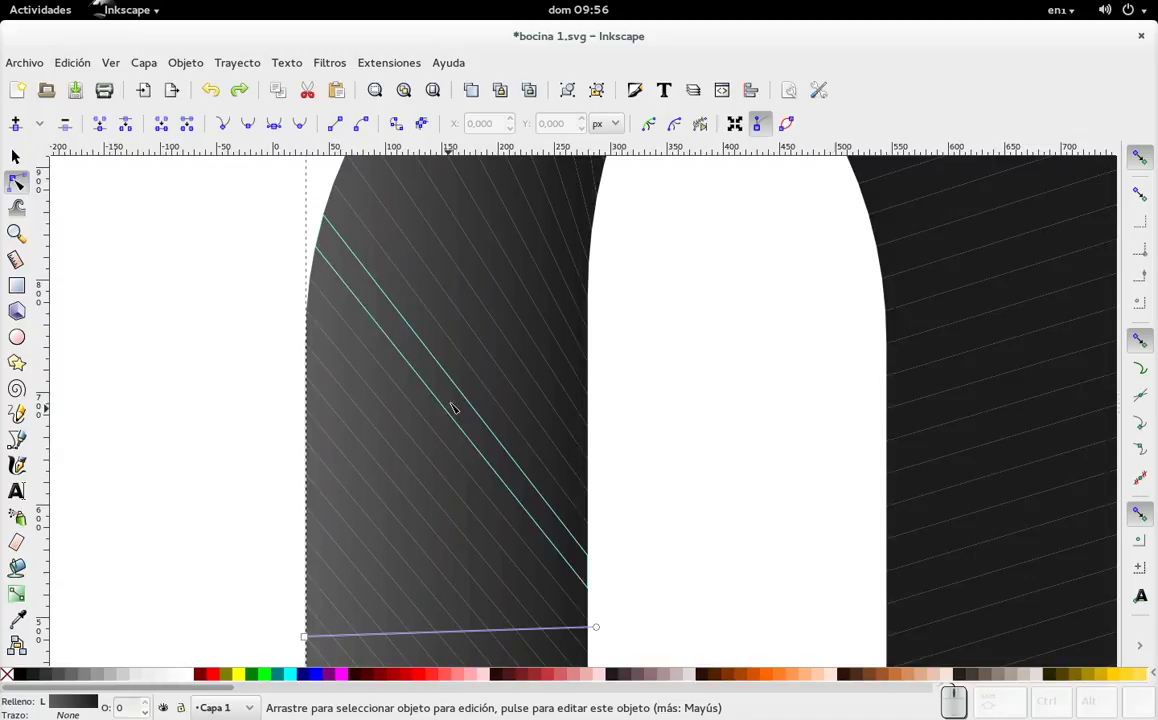
{"action": "scroll", "scroll_direction": "down", "scroll_amount": 3}
{"action": "scroll", "scroll_direction": "down", "scroll_amount": 3}
{"action": "left_click", "coordinate": [25, 152]}
- Ungroup the hatched band and union all its lines into one solid gradient shape
{"action": "key", "text": "ctrl+k"}
{"action": "key", "text": "ctrl+z"}
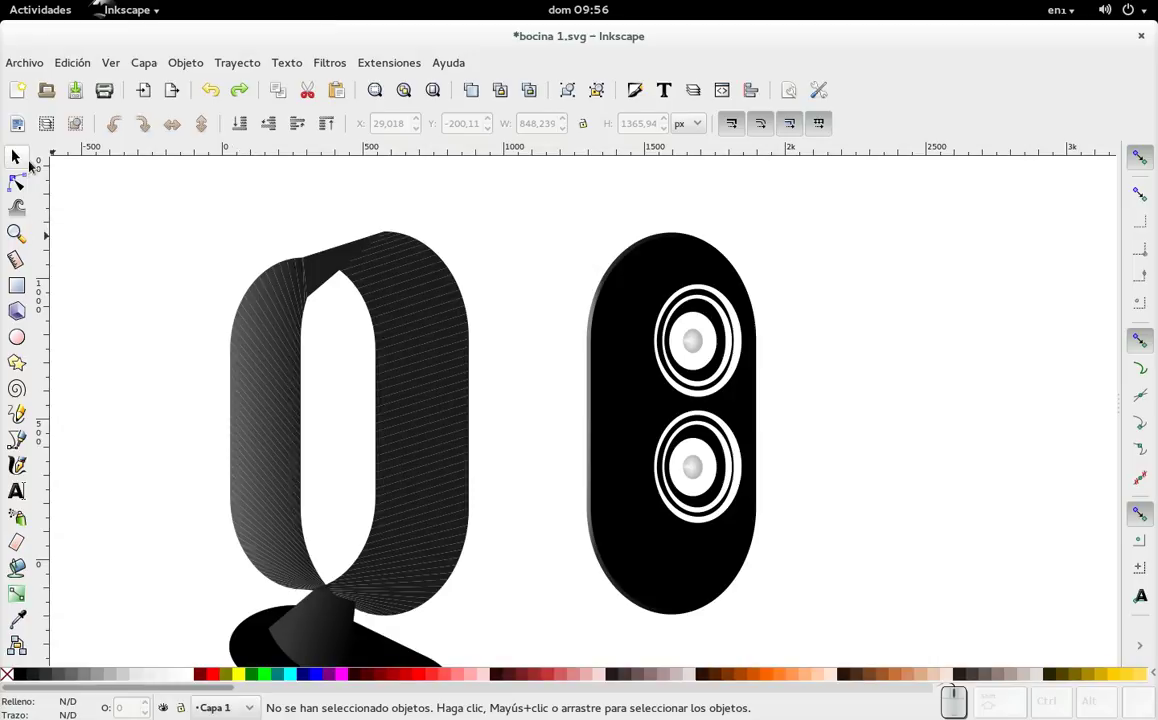
{"action": "left_click", "coordinate": [24, 170]}
{"action": "left_click", "coordinate": [25, 158]}
{"action": "left_click_drag", "start_coordinate": [174, 225], "coordinate": [529, 562]}
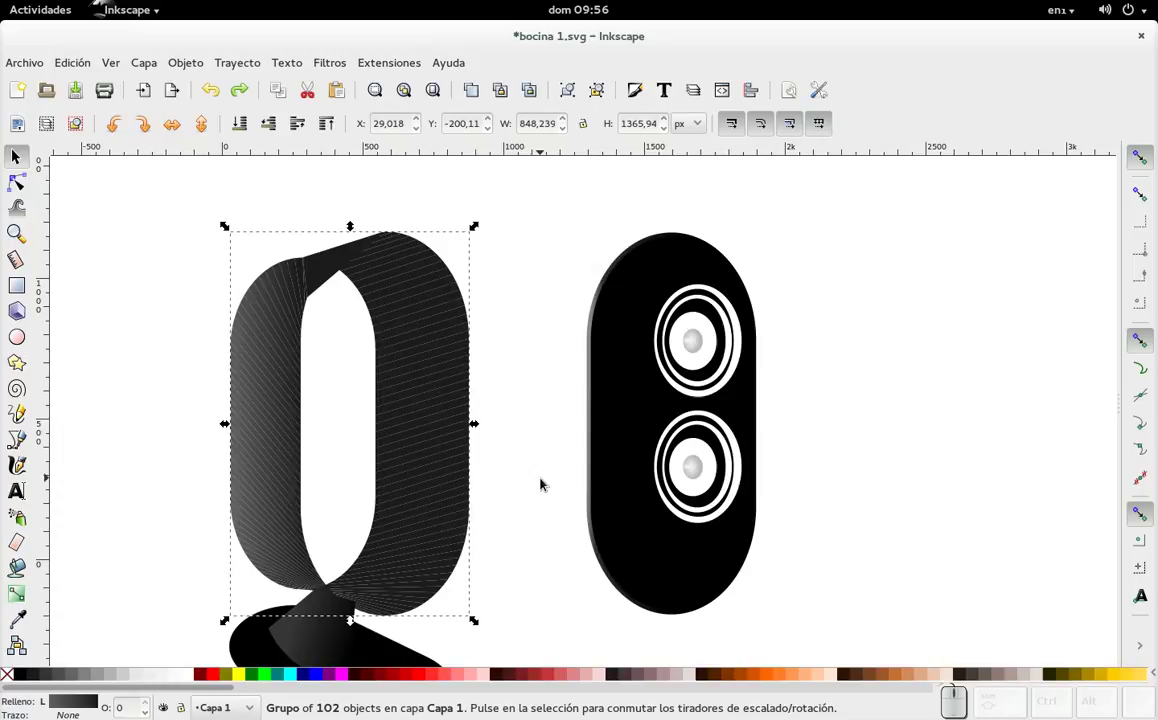
{"action": "key", "text": "ctrl+shift+g"}
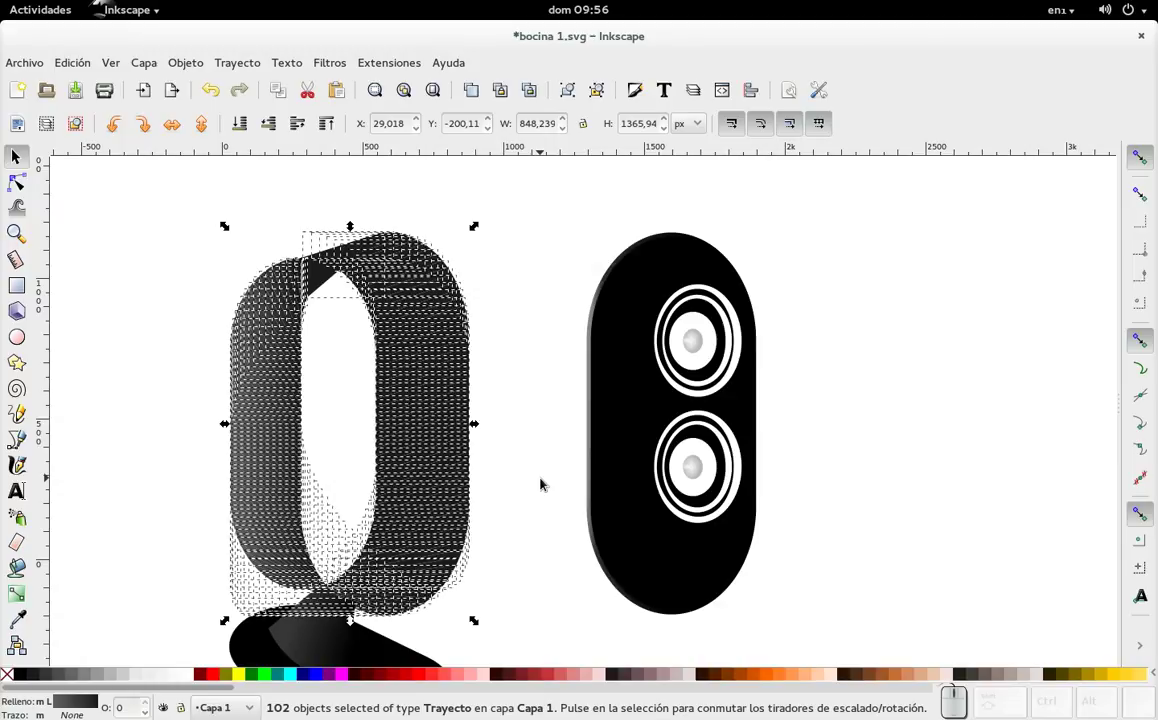
{"action": "key", "text": "ctrl+KP_Add"}
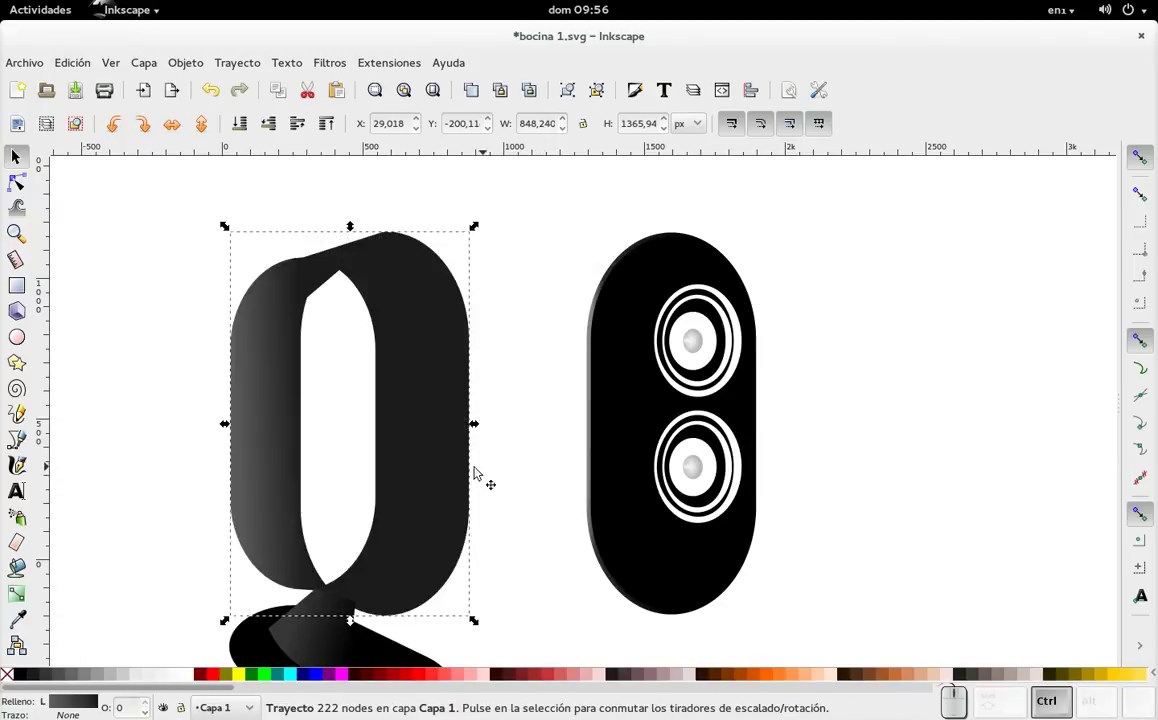
- Delete the red inner shape sitting at the far left
{"action": "scroll", "scroll_direction": "up", "scroll_amount": 3}
{"action": "scroll", "scroll_direction": "down", "scroll_amount": 3}
{"action": "scroll", "scroll_direction": "up", "scroll_amount": 3}
{"action": "scroll", "scroll_direction": "up", "scroll_amount": 3}
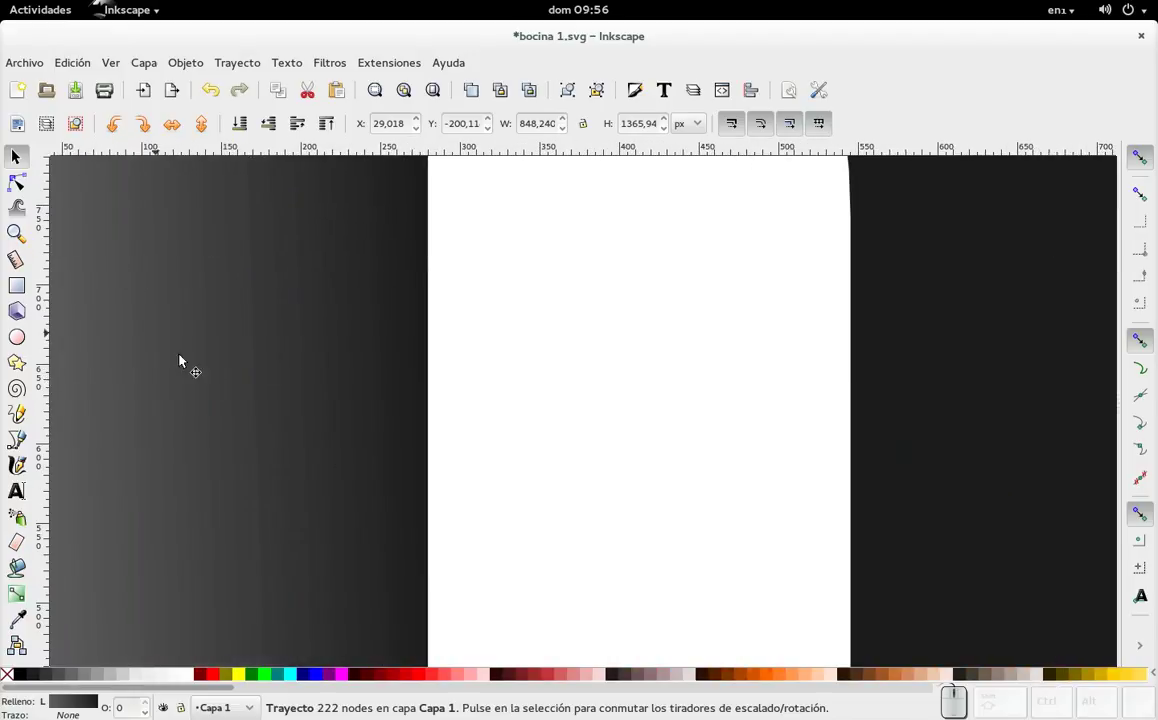
{"action": "scroll", "scroll_direction": "down", "scroll_amount": 3}
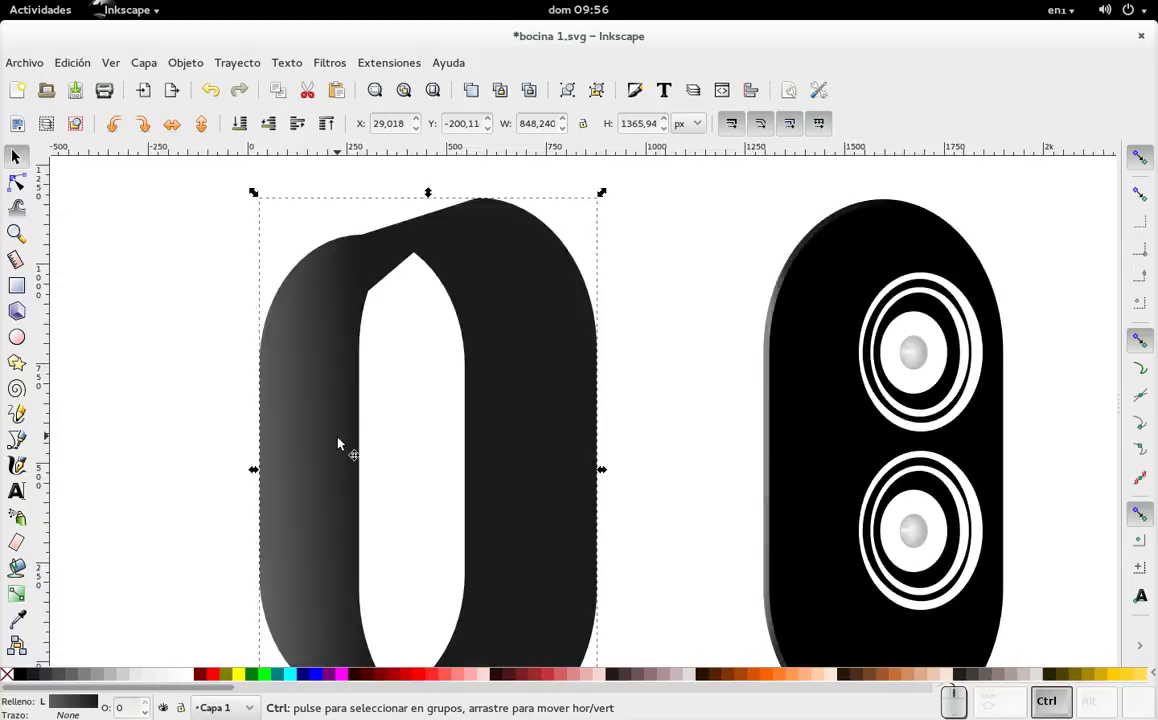
{"action": "scroll", "scroll_direction": "down", "scroll_amount": 3}
{"action": "left_click", "coordinate": [150, 460]}
{"action": "key", "text": "Delete"}
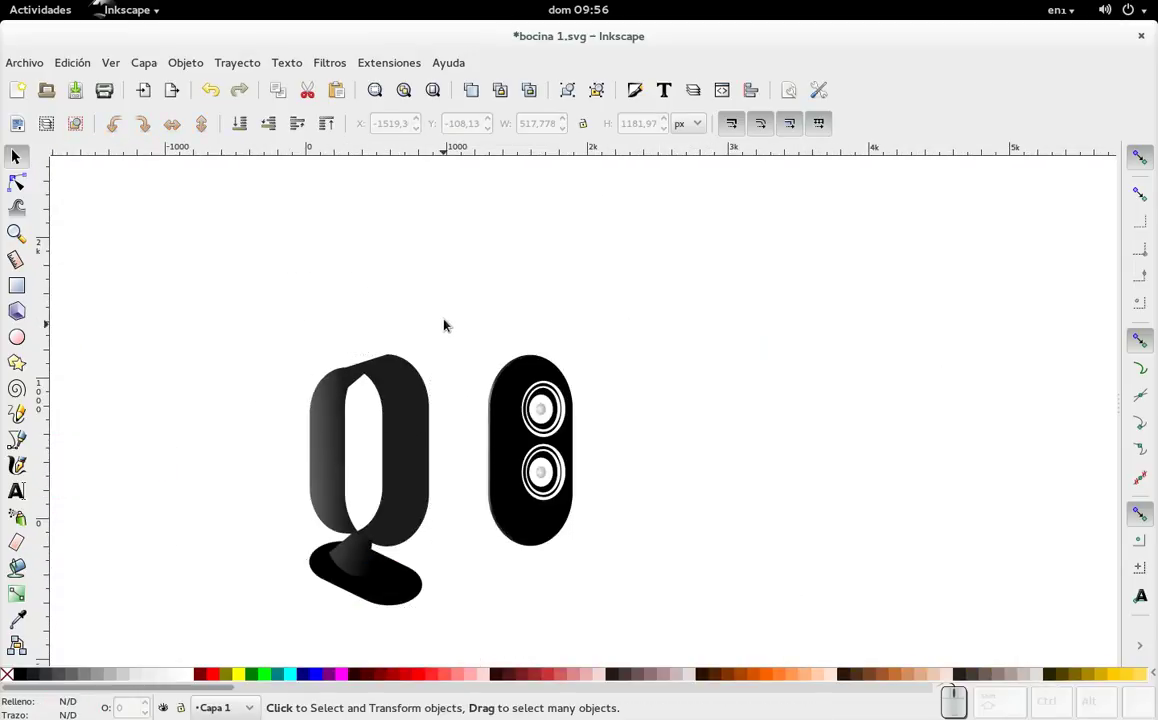
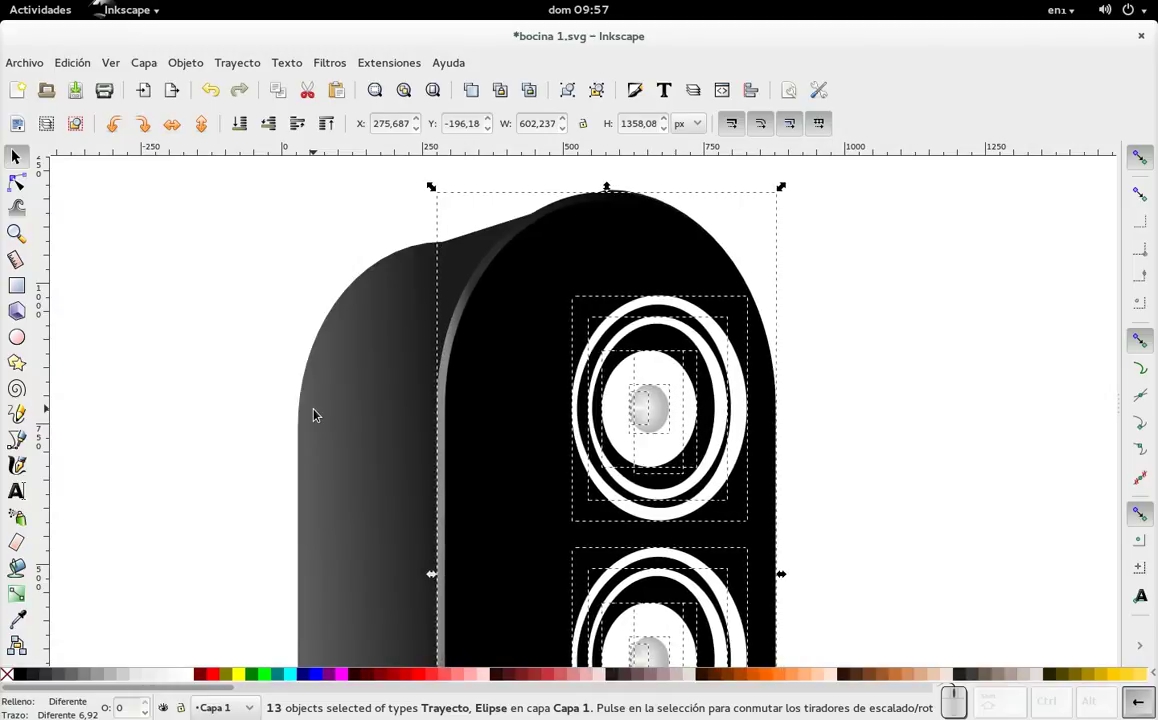
- Select both drivers on the reassembled front panel and nudge them slightly left
{"action": "left_click", "coordinate": [864, 473]}
{"action": "scroll", "scroll_direction": "down", "scroll_amount": 3}
{"action": "left_click", "coordinate": [900, 471]}
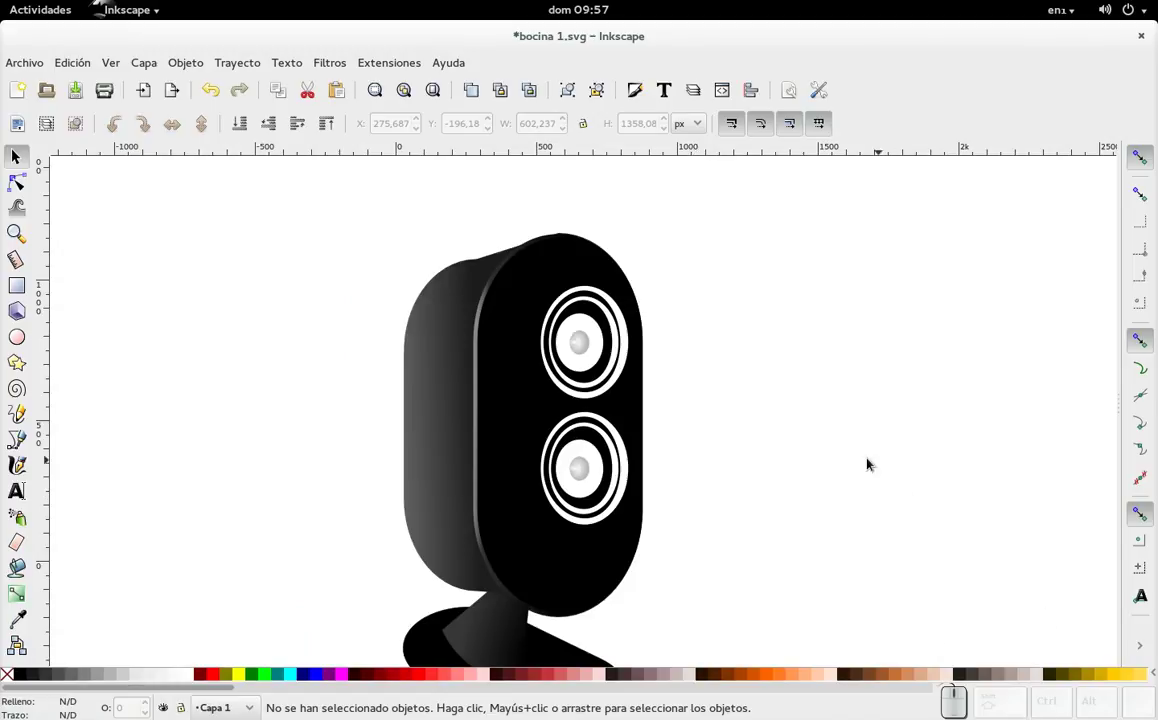
{"action": "left_click_drag", "start_coordinate": [721, 570], "coordinate": [572, 370]}
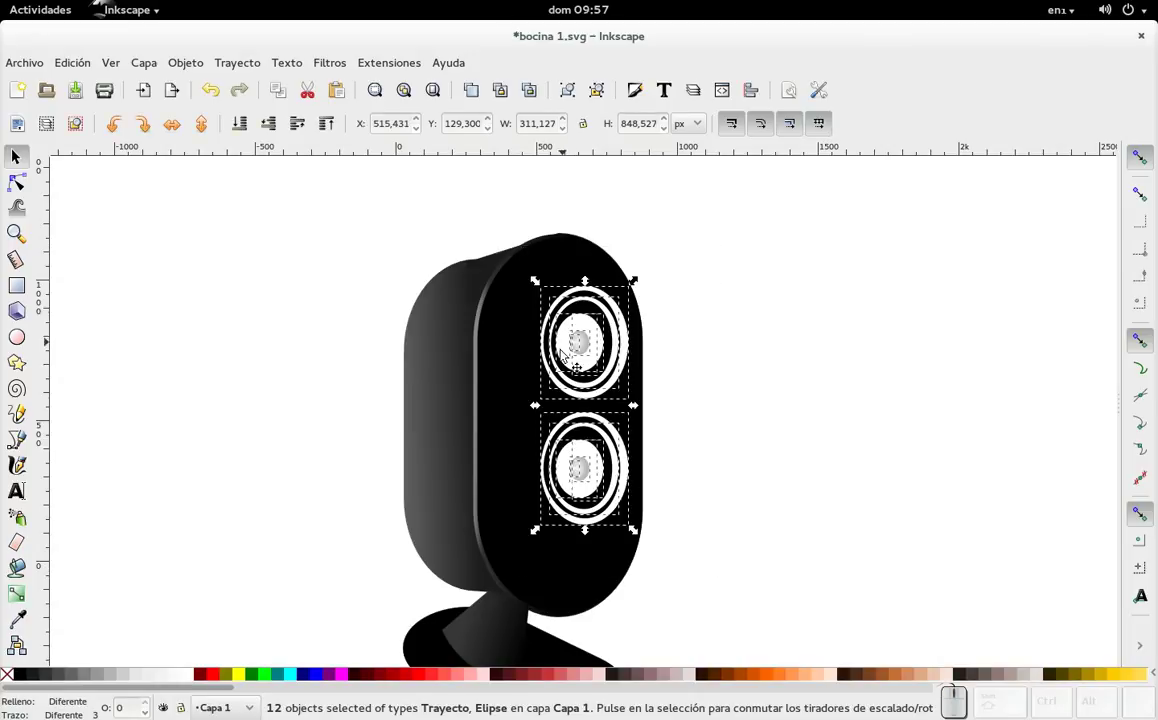
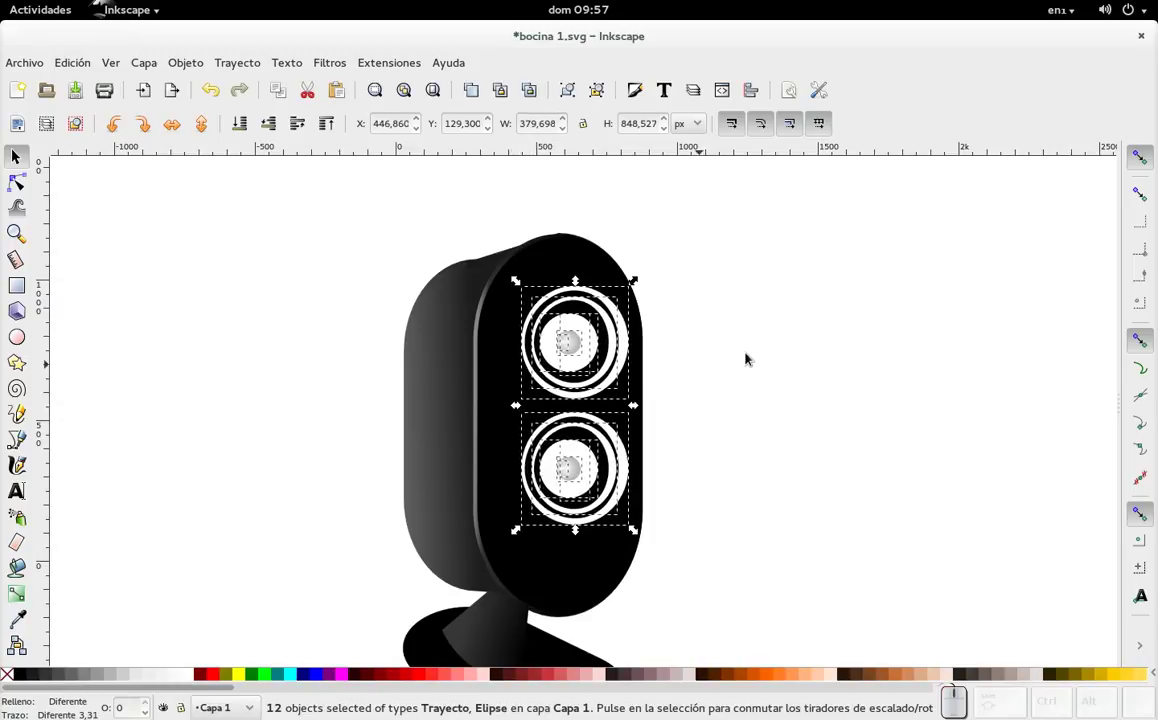
{"action": "key", "text": "Left"}
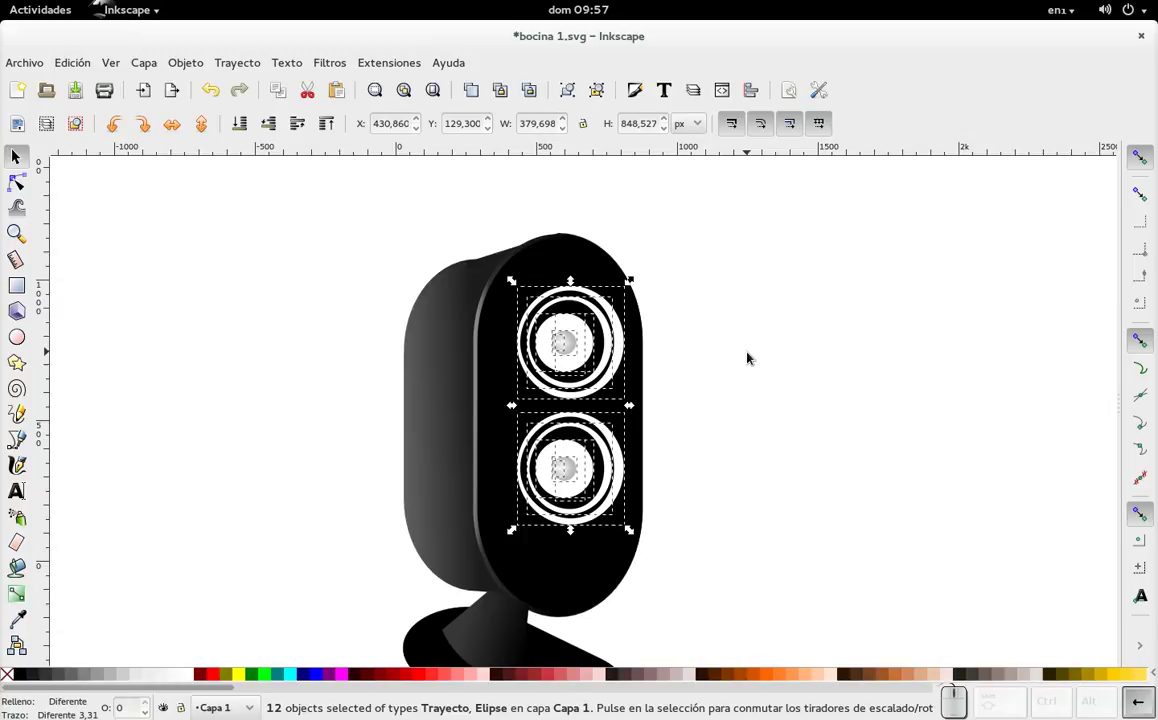
{"action": "left_click", "coordinate": [749, 352]}
{"action": "scroll", "scroll_direction": "down", "scroll_amount": 3}
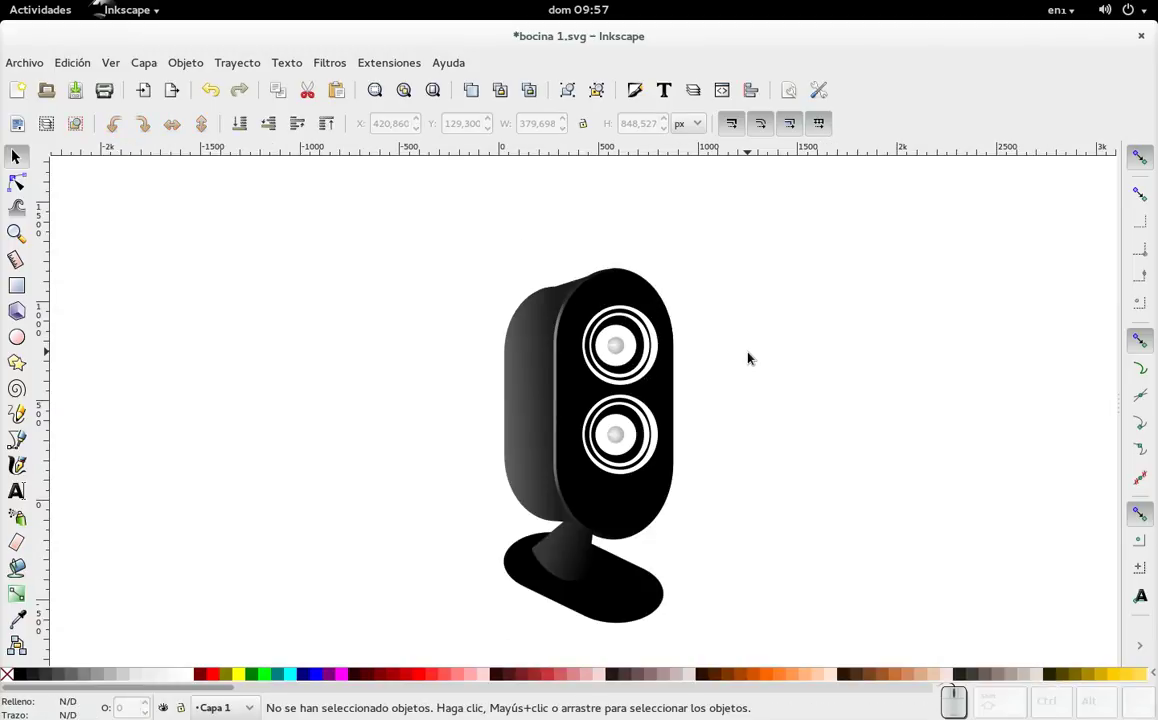
{"action": "double_click", "coordinate": [626, 626]}
- Select the speaker base for its dark grey gradient fill
{"action": "left_click", "coordinate": [637, 609]}
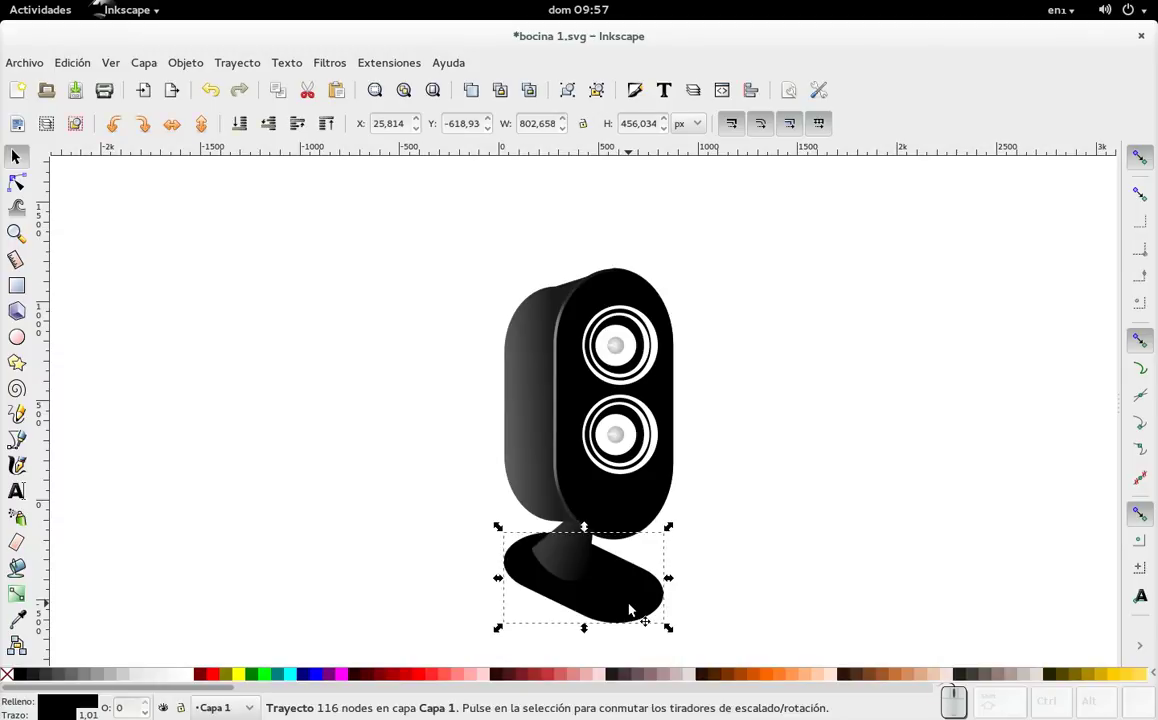
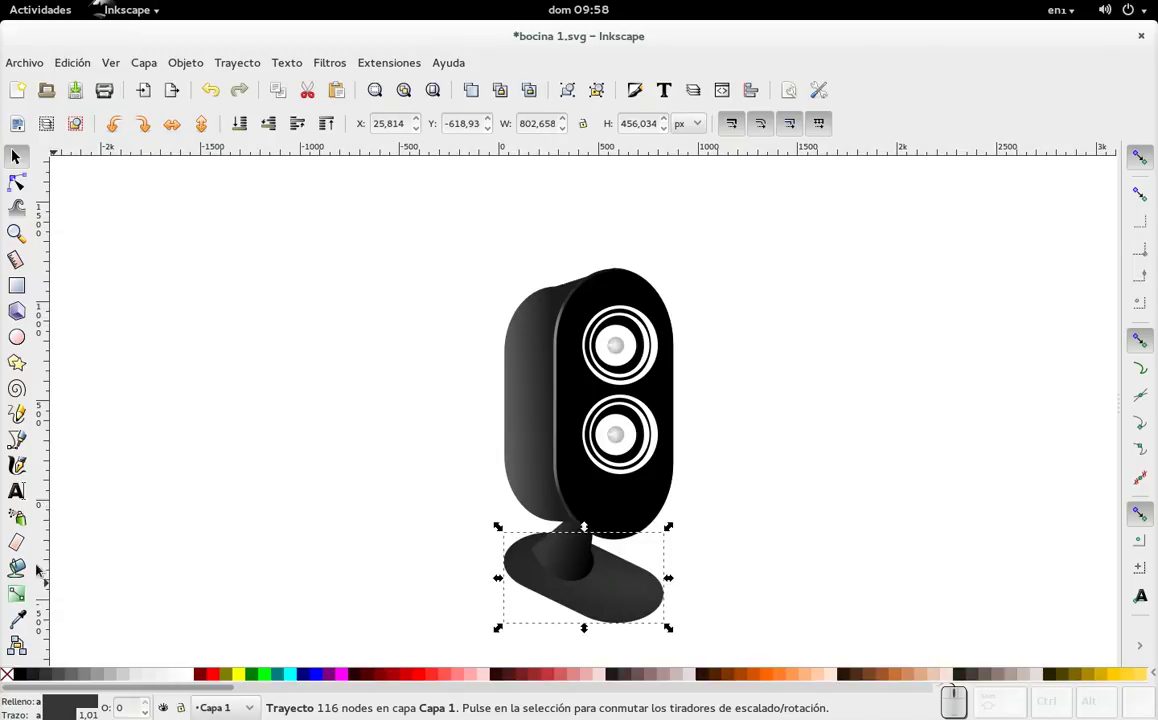
- Draw a closed Bézier outline along the base's lower front edge and enter node editing
{"action": "left_click", "coordinate": [26, 446]}
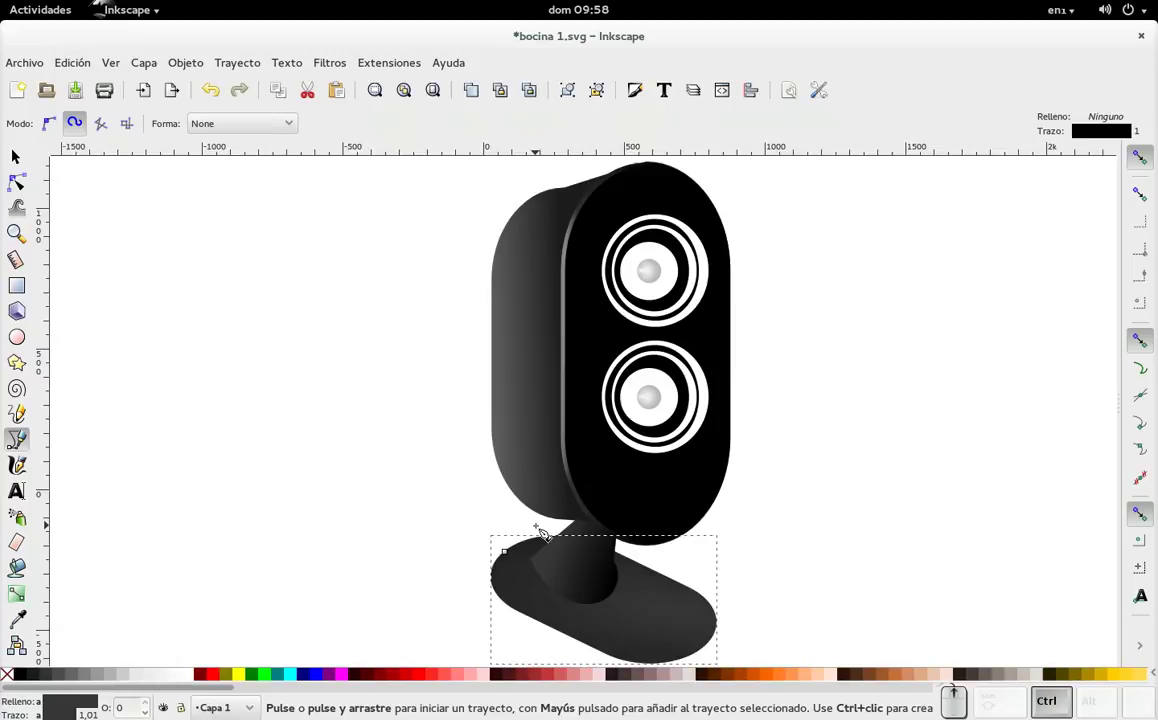
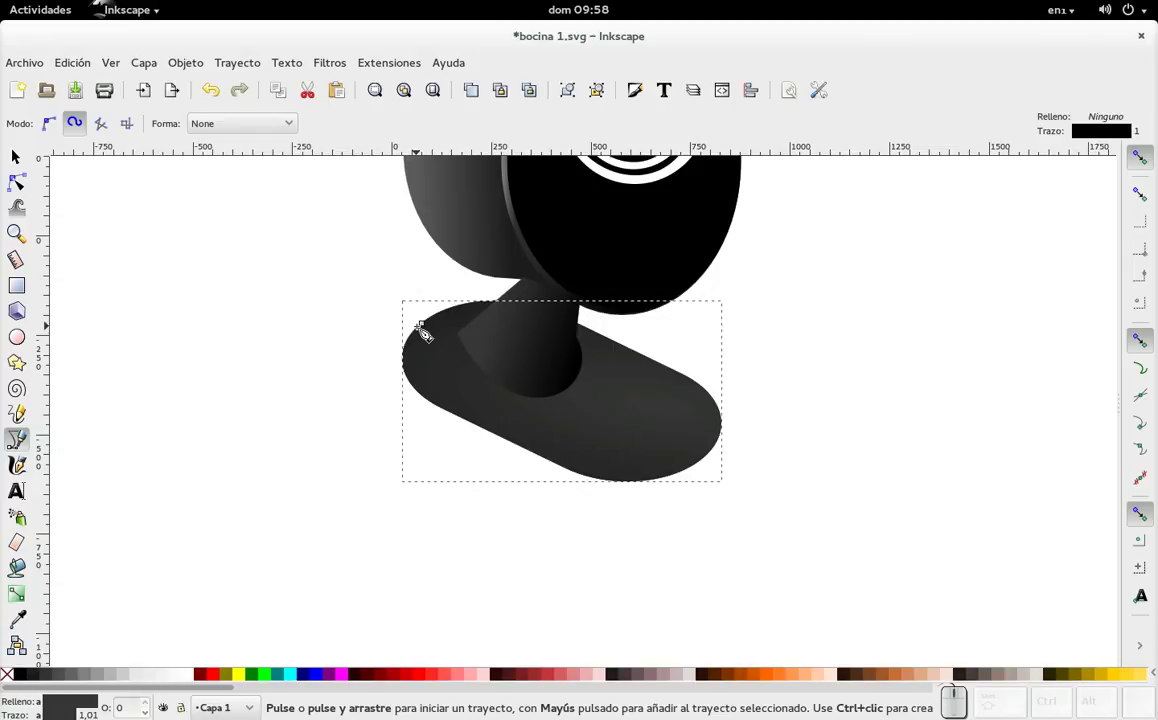
{"action": "left_click", "coordinate": [439, 385]}
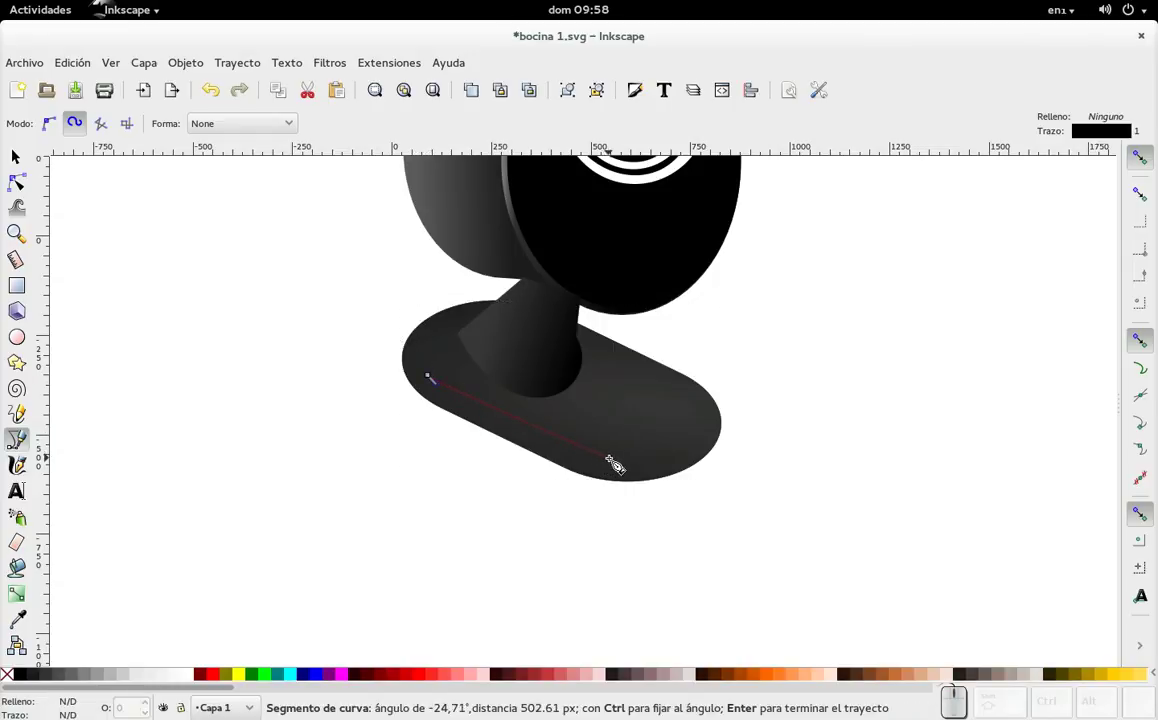
{"action": "left_click", "coordinate": [631, 464]}
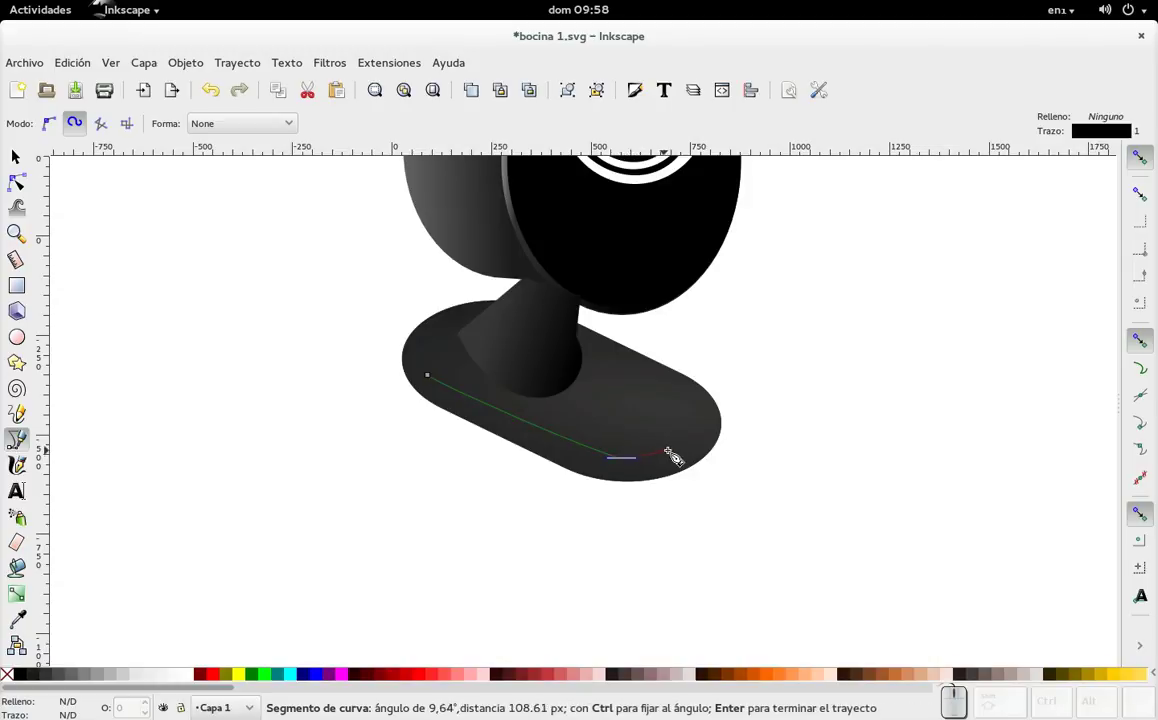
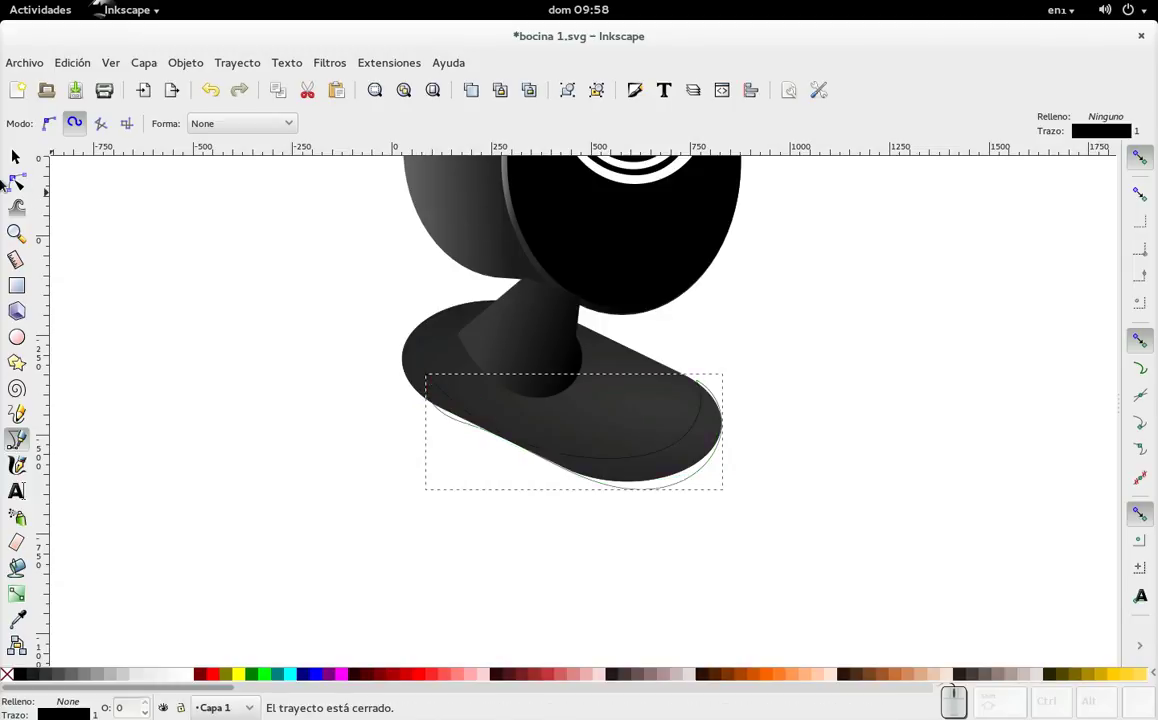
{"action": "left_click", "coordinate": [19, 186]}
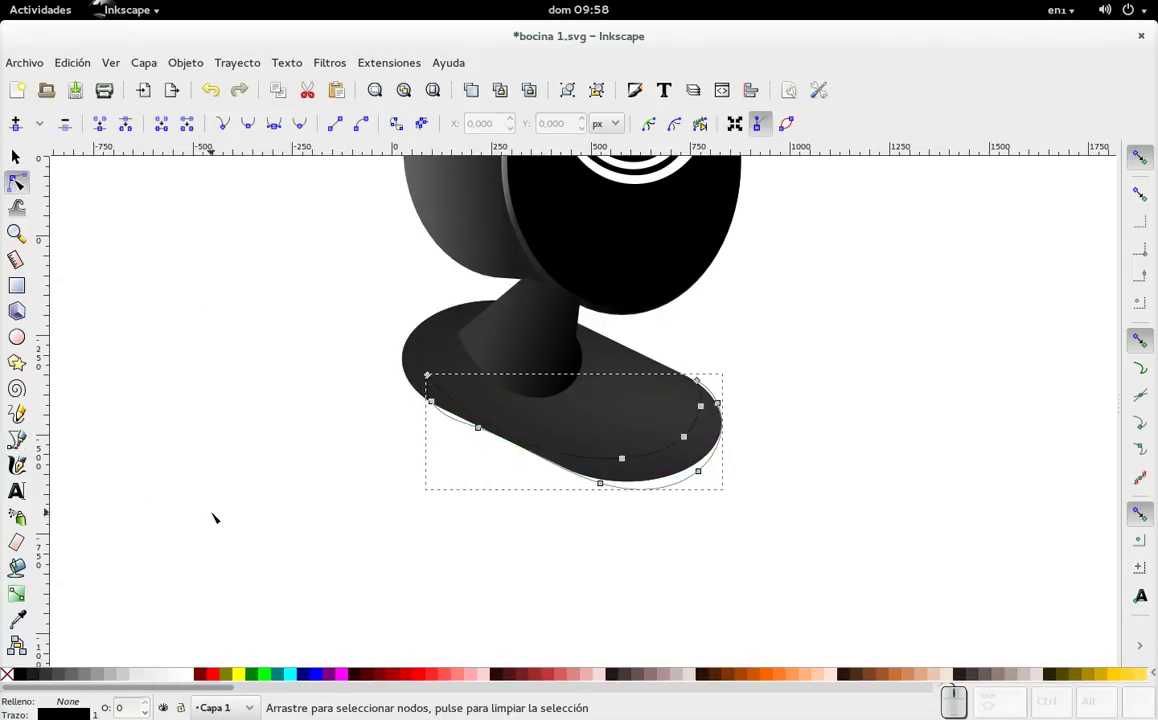
- In Fill and Stroke give the outline a yellow stroke of width 3 px
{"action": "key", "text": "ctrl+shift+f"}
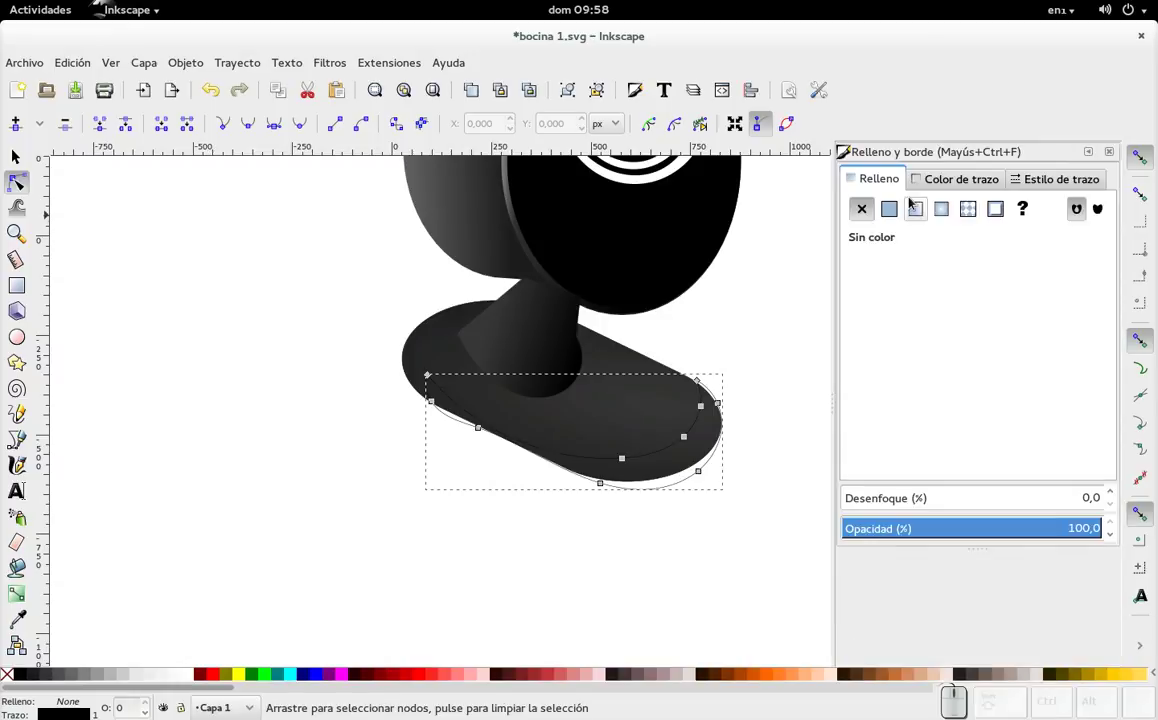
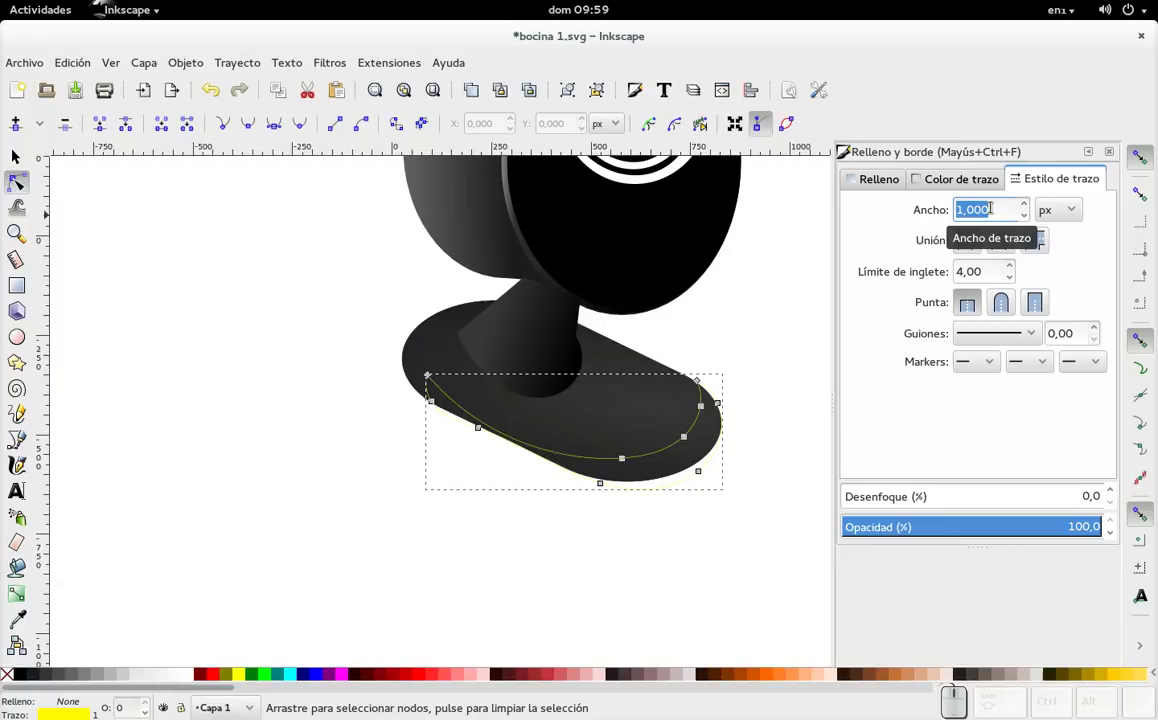
{"action": "key", "text": "KP_3"}
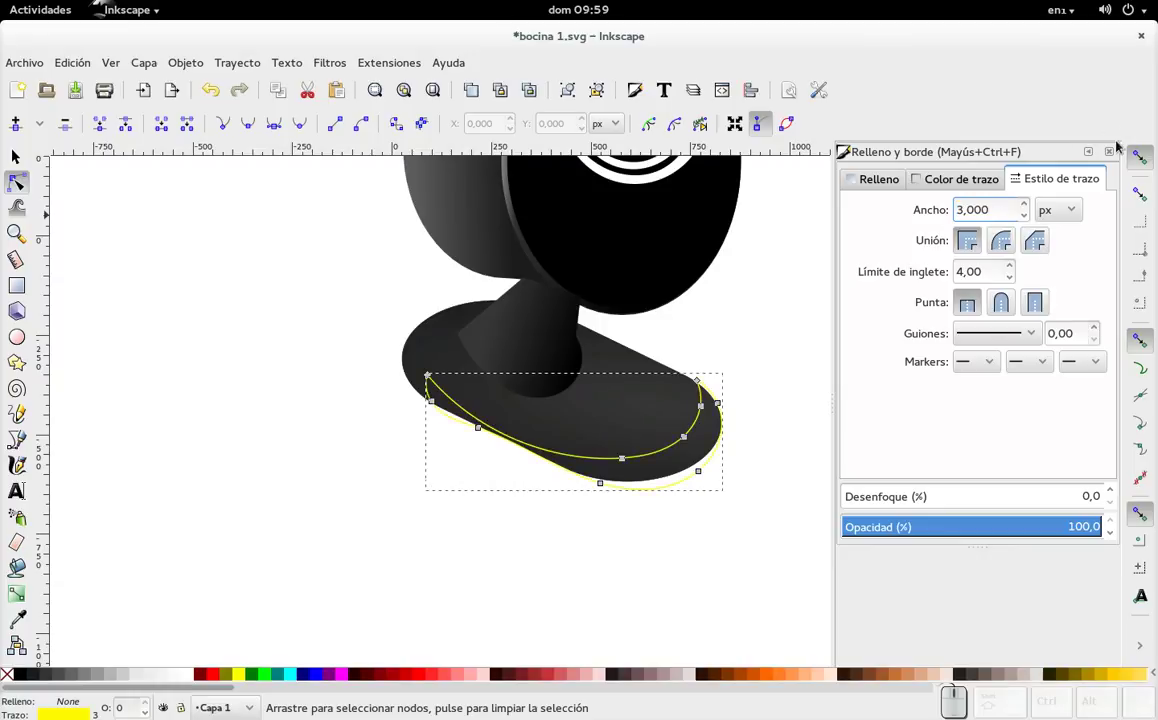
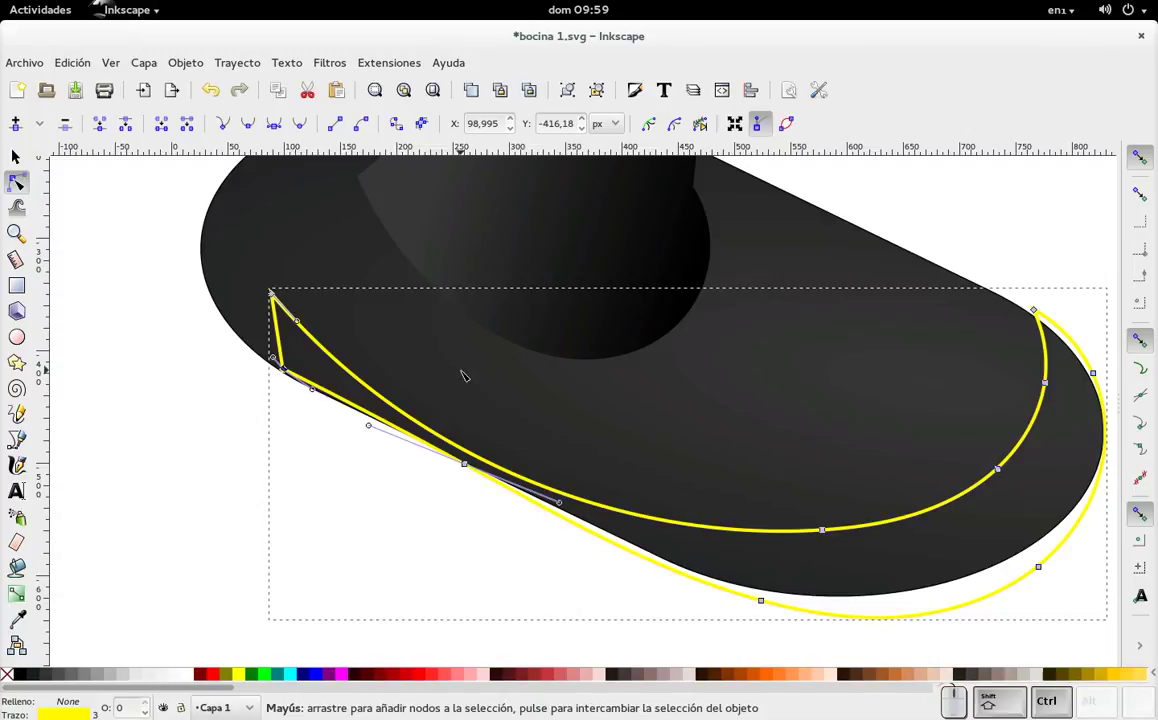
- In Document Properties > Snap set both grid and object snapping distances to 50
{"action": "key", "text": "ctrl+shift+d"}
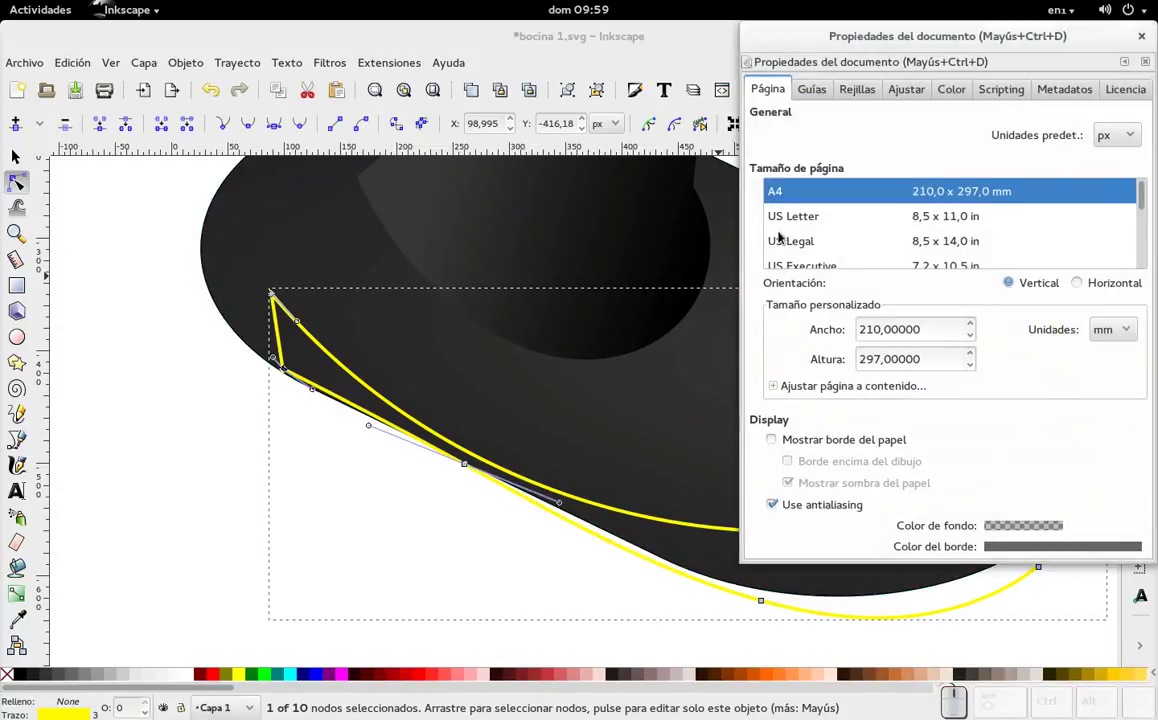
{"action": "left_click", "coordinate": [907, 79]}
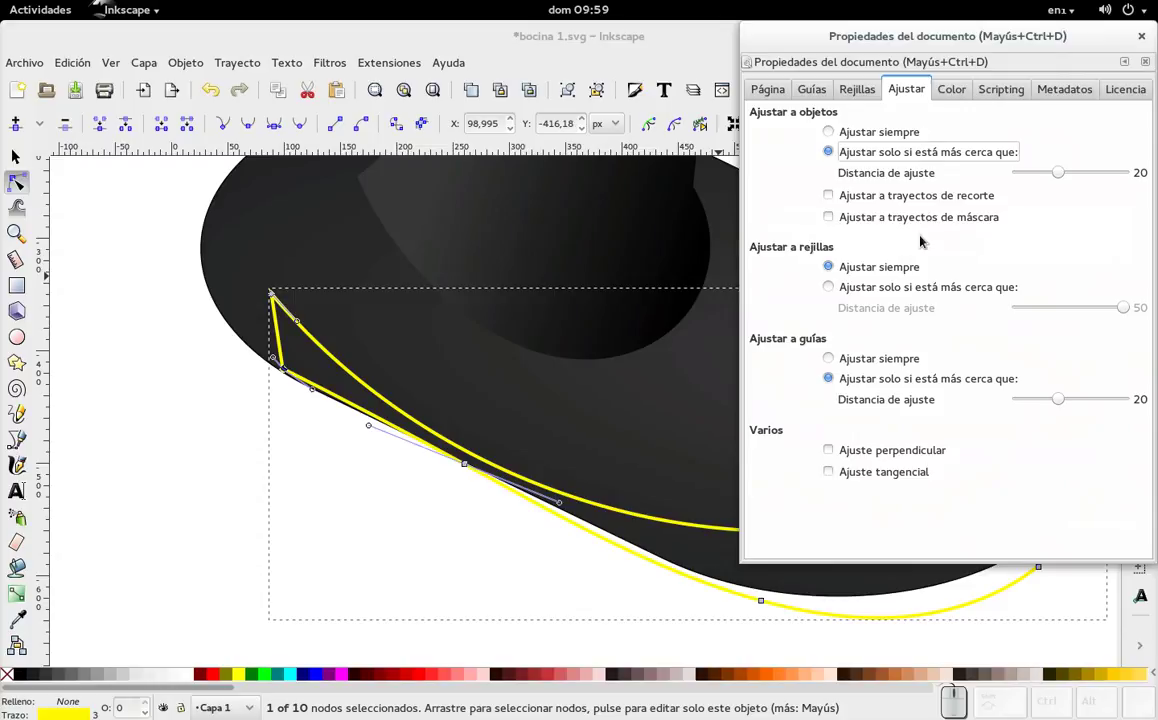
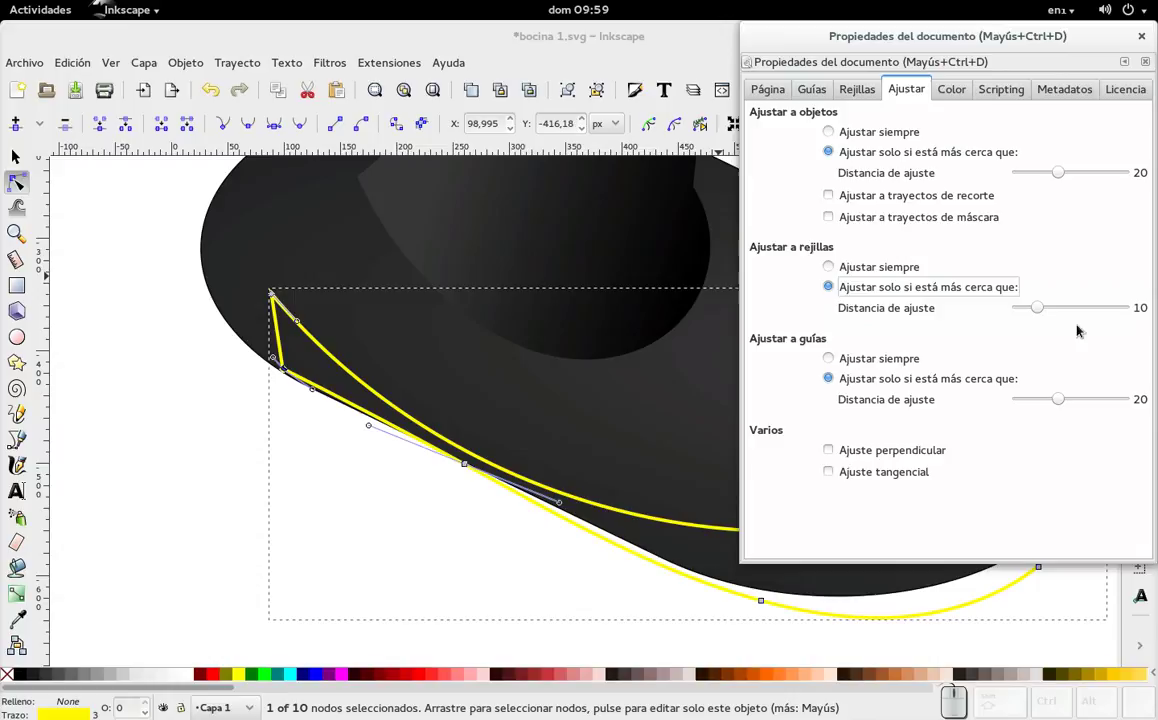
{"action": "left_click", "coordinate": [1048, 312]}
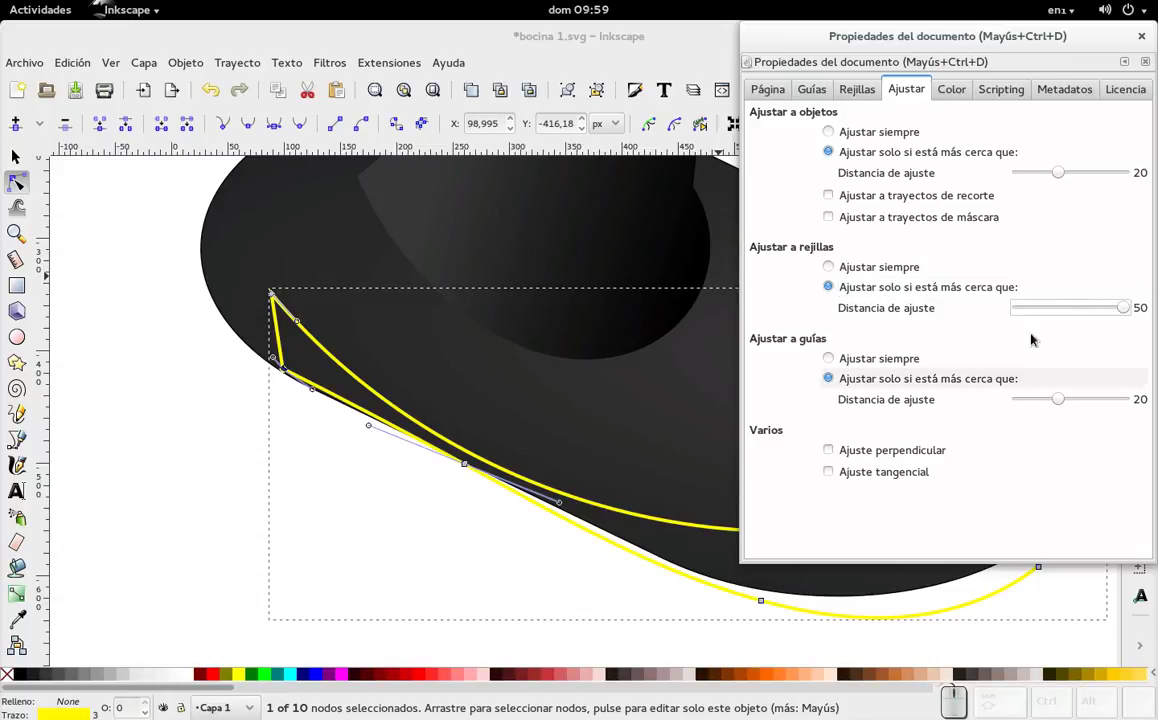
{"action": "left_click_drag", "start_coordinate": [1005, 31], "coordinate": [898, 39]}
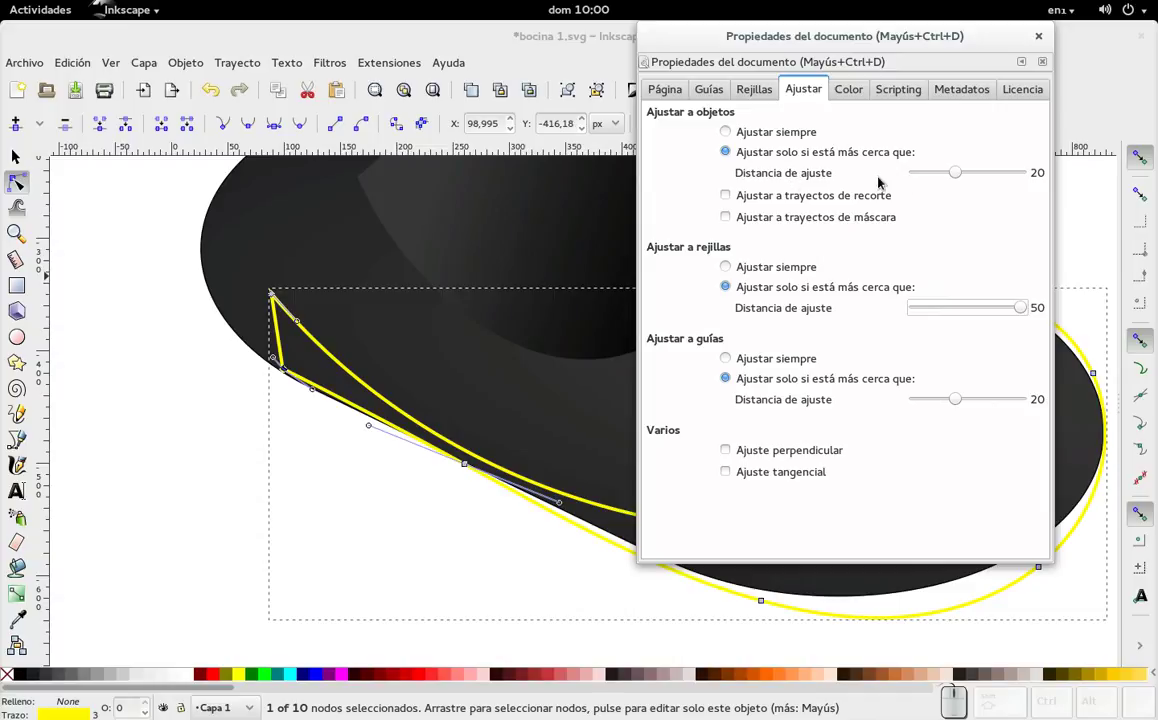
{"action": "left_click_drag", "start_coordinate": [958, 169], "coordinate": [956, 312]}
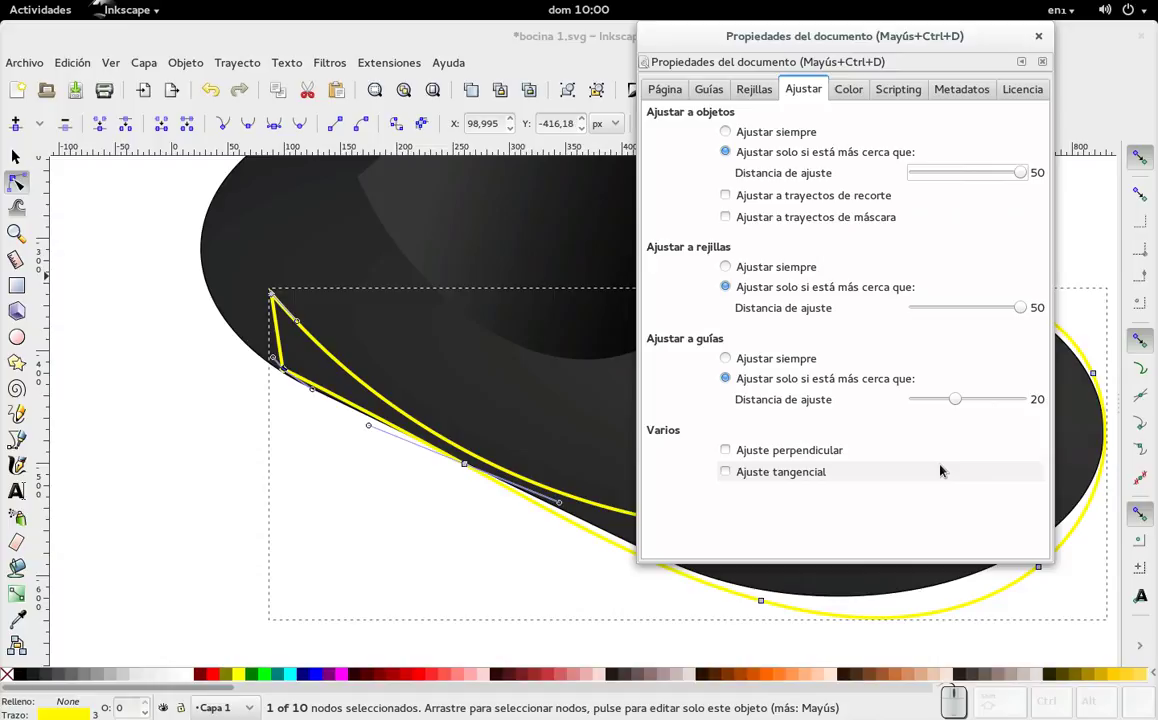
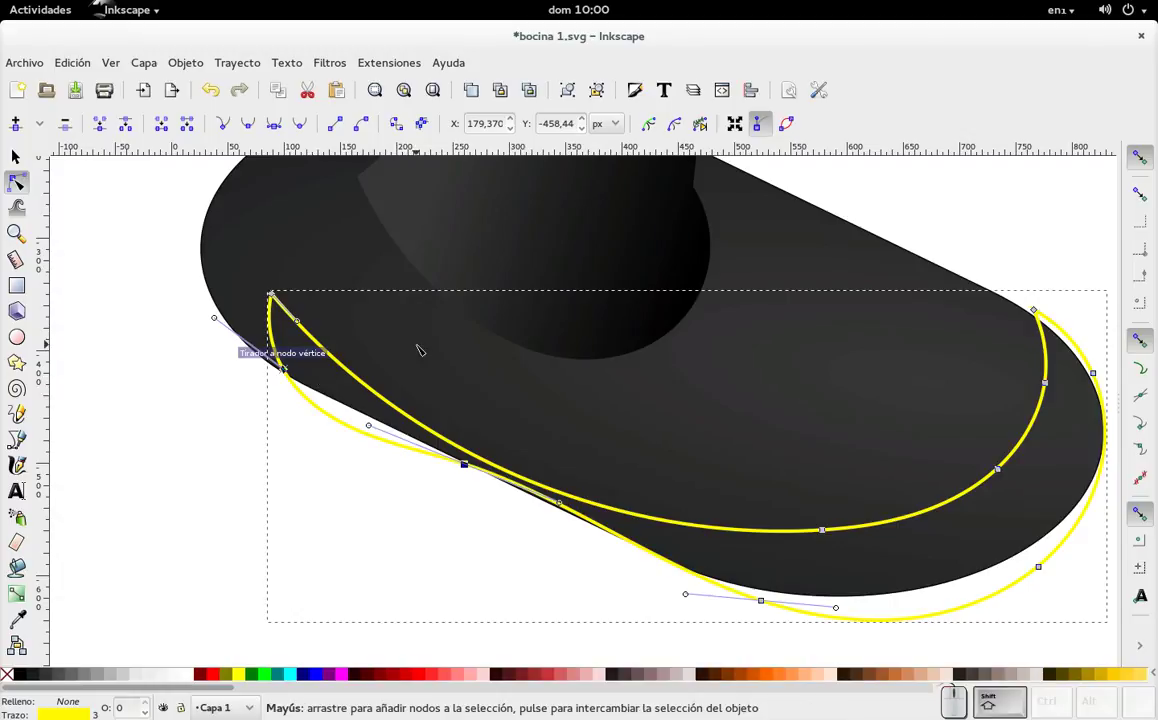
- Show the page grid and move the outline's lower-left node onto the base edge
{"action": "key", "text": "shift+3"}
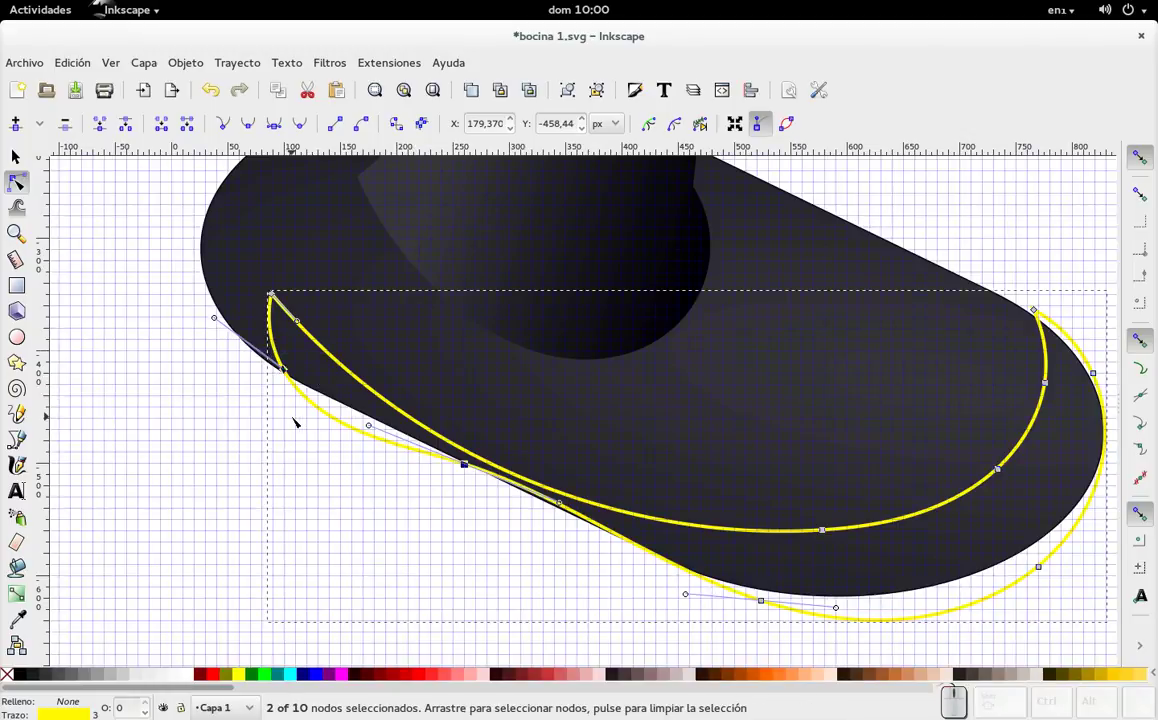
{"action": "scroll", "scroll_direction": "up", "scroll_amount": 3}
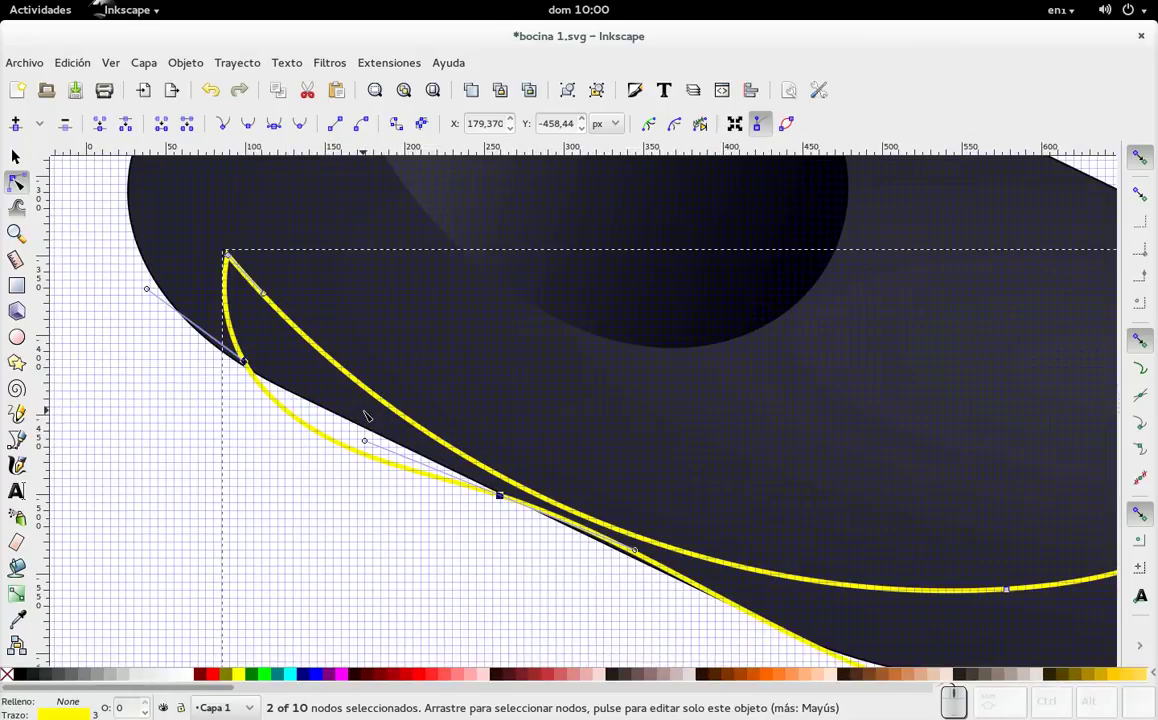
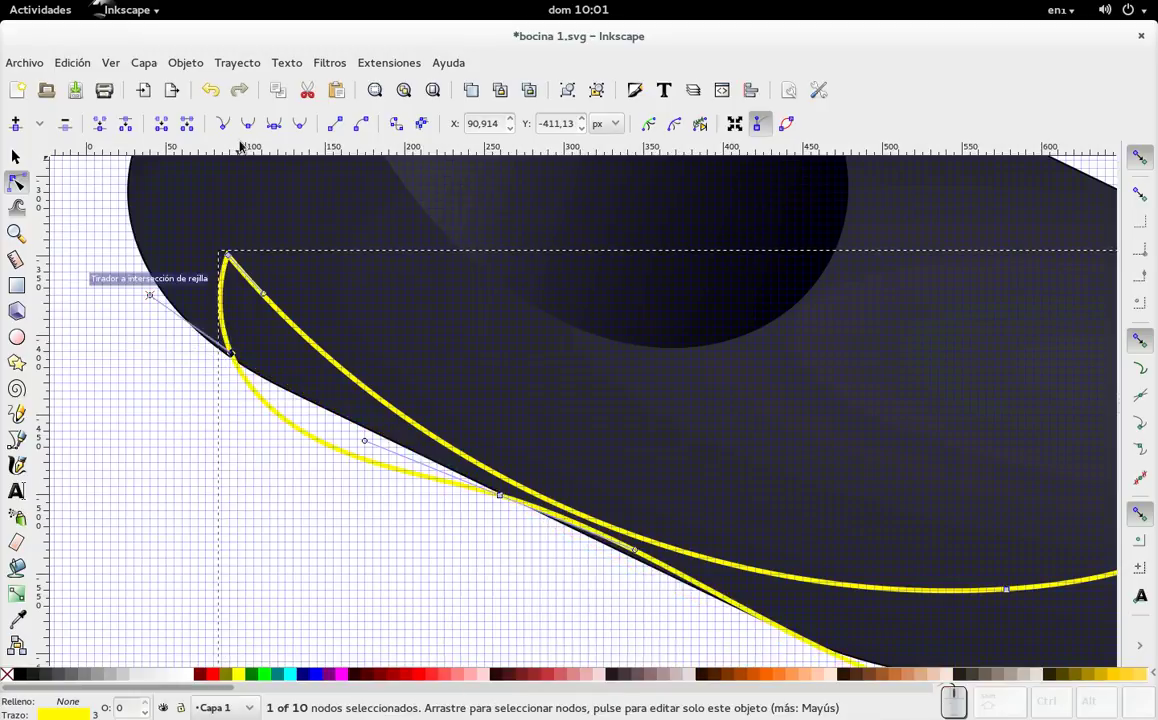
{"action": "left_click", "coordinate": [280, 127]}
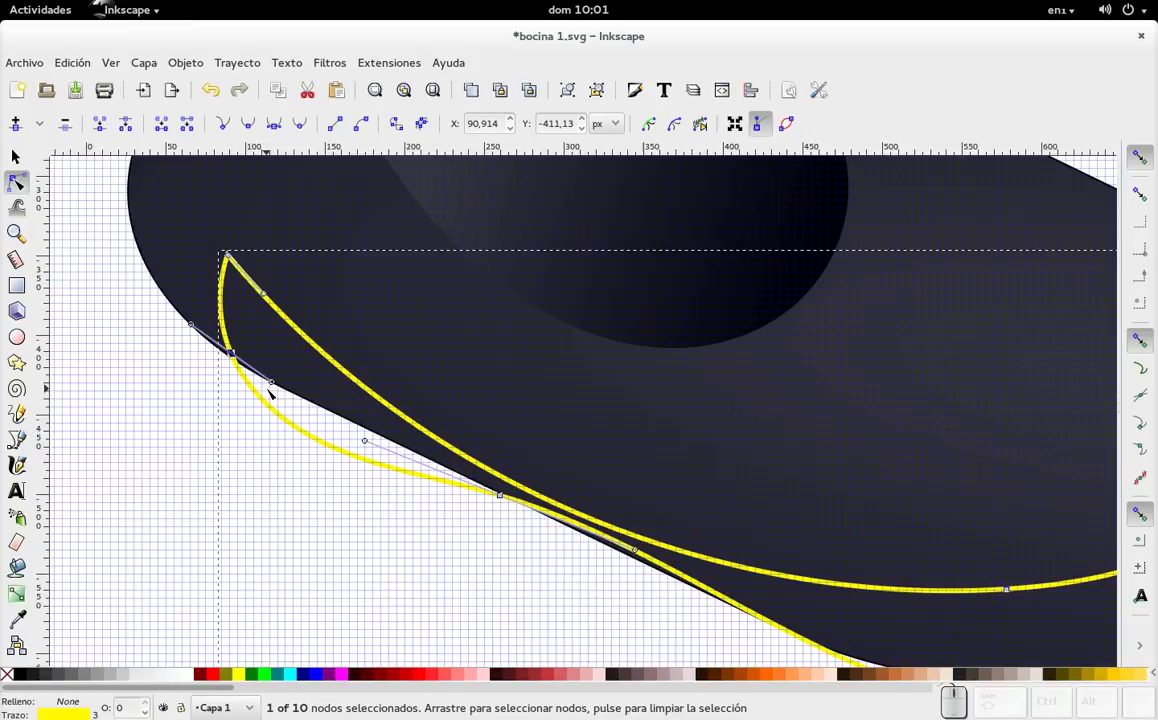
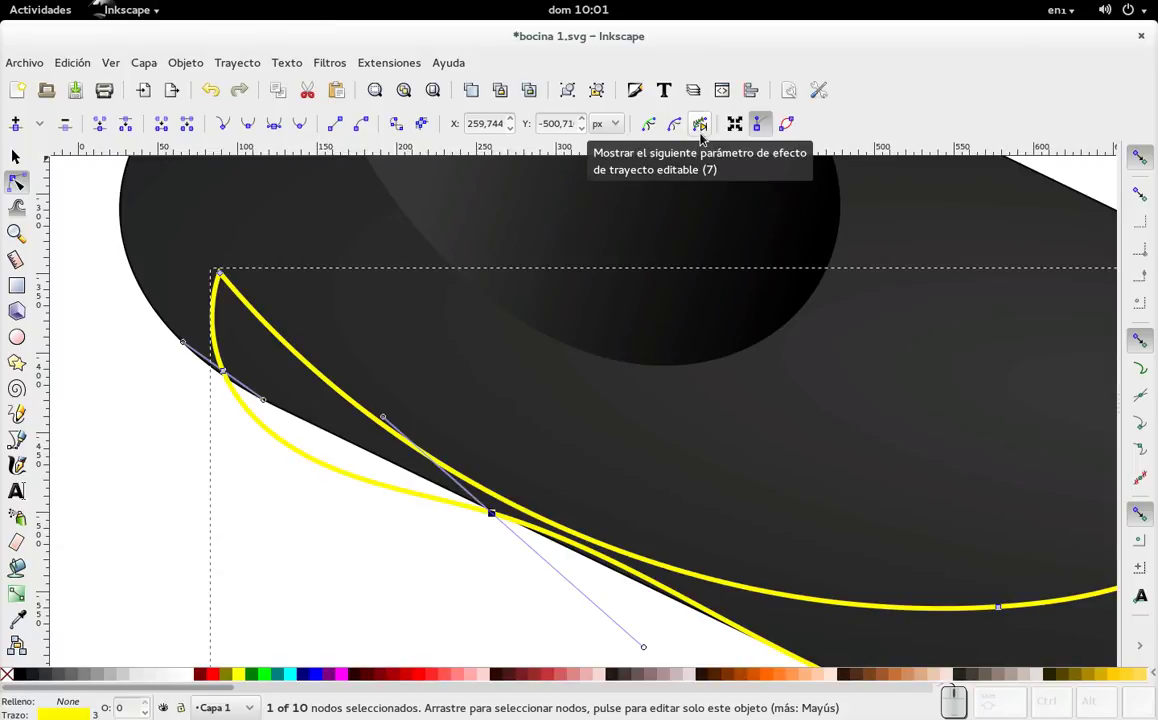
- In Document Properties > Grids switch off the rectangular page grid
{"action": "key", "text": "ctrl+shift+d"}
{"action": "left_click", "coordinate": [864, 88]}
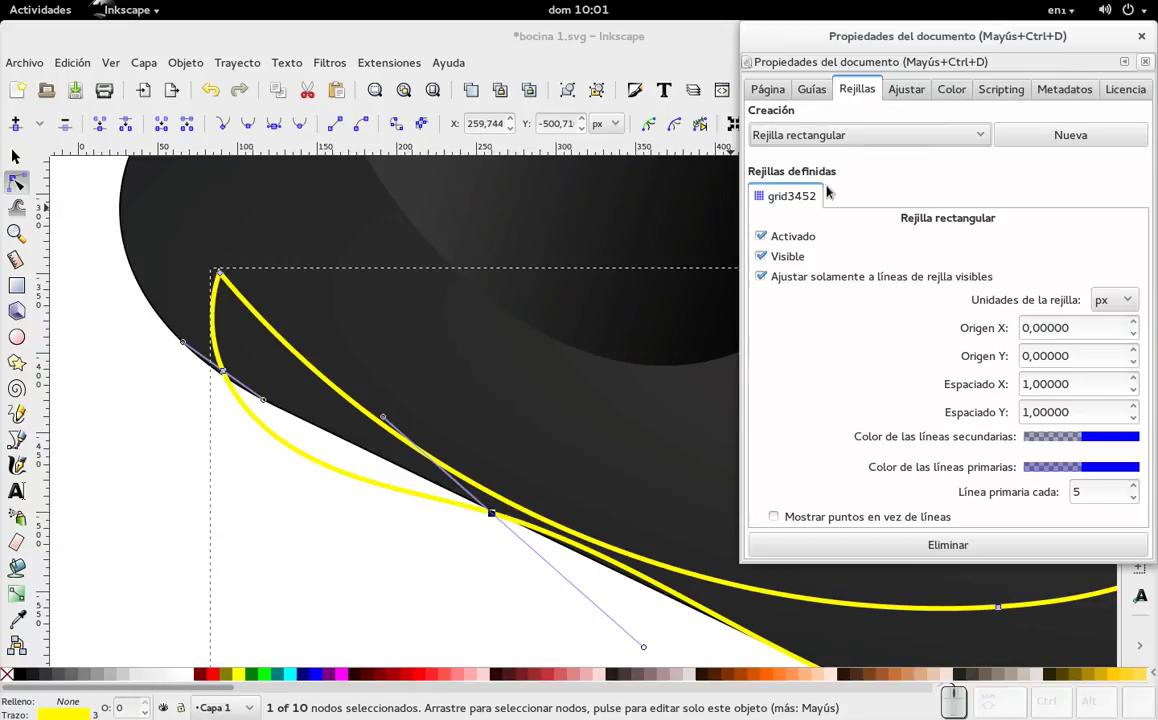
{"action": "left_click", "coordinate": [803, 239]}
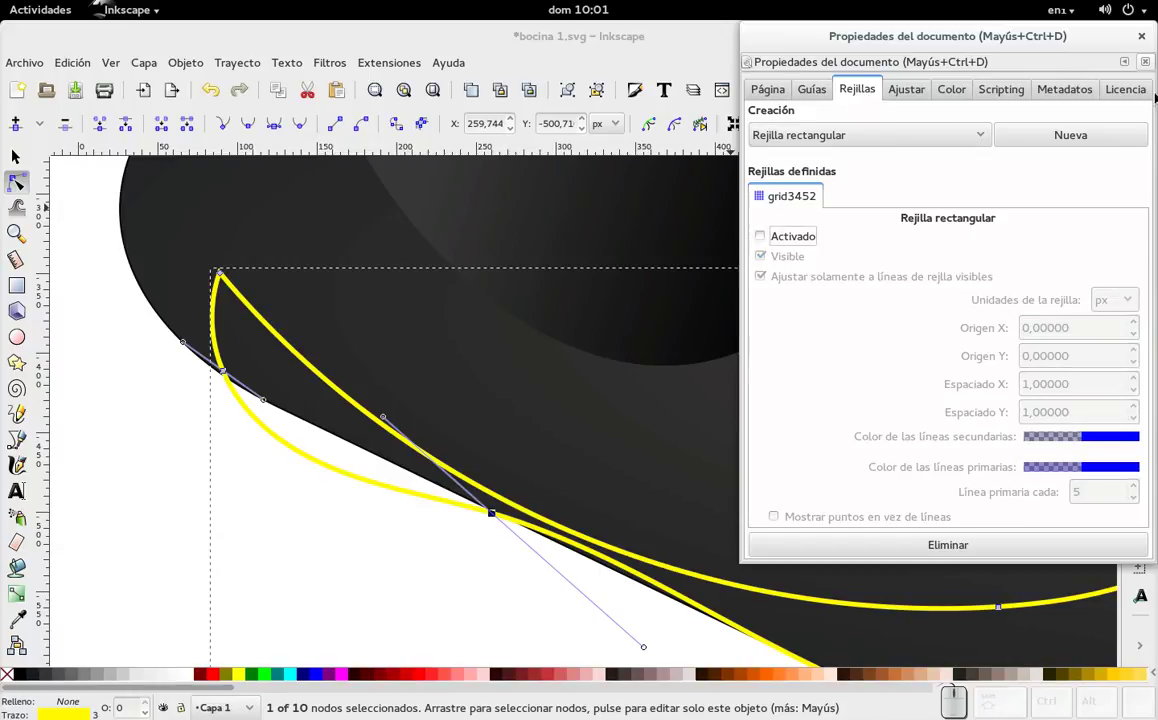
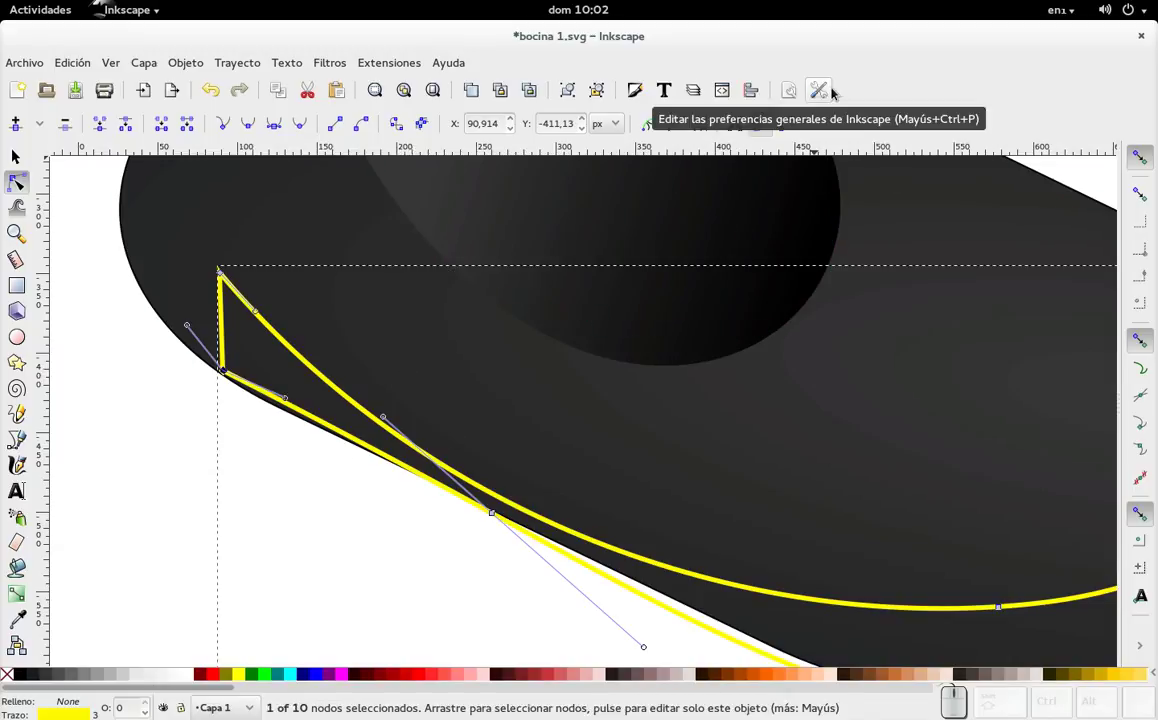
- Open Preferences enlarged and go to the Tools > Node settings page
{"action": "left_click", "coordinate": [833, 88]}
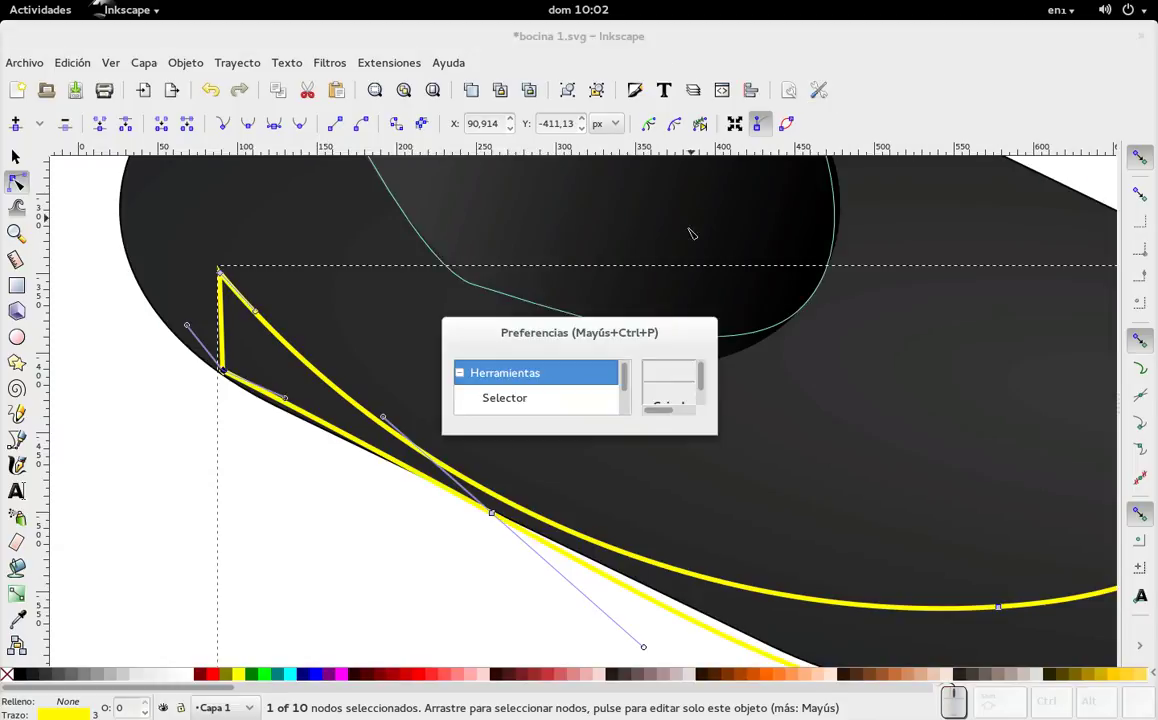
{"action": "scroll", "scroll_direction": "down", "scroll_amount": 3}
{"action": "left_click", "coordinate": [661, 329]}
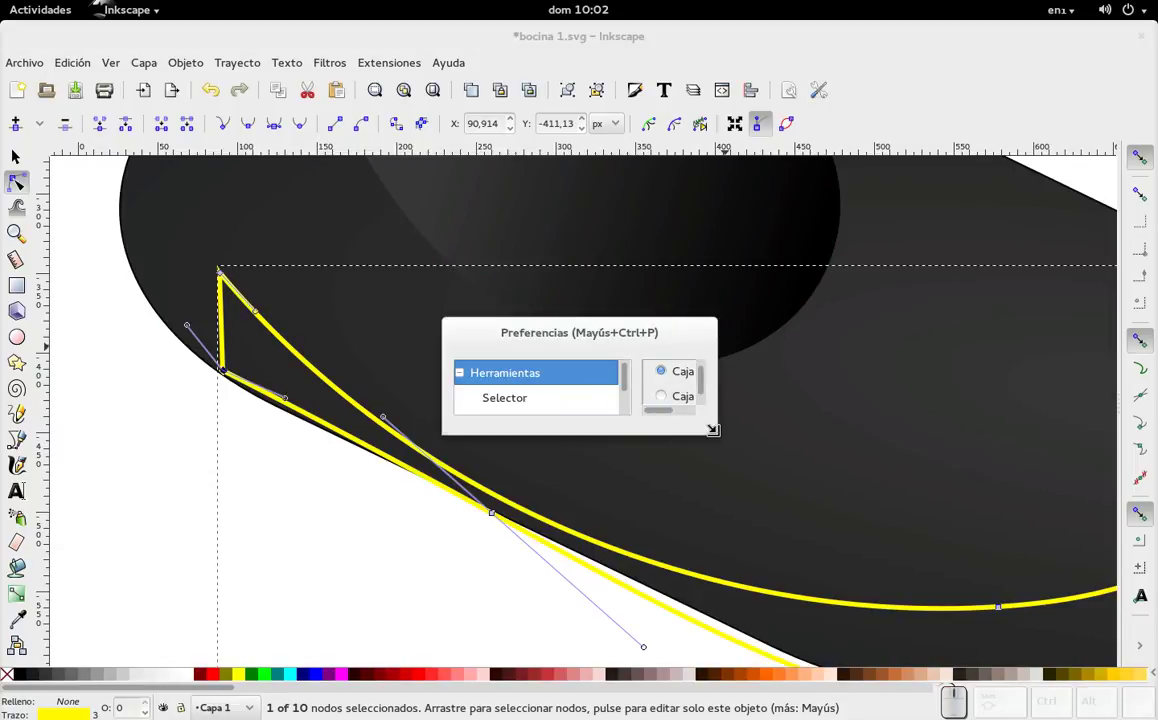
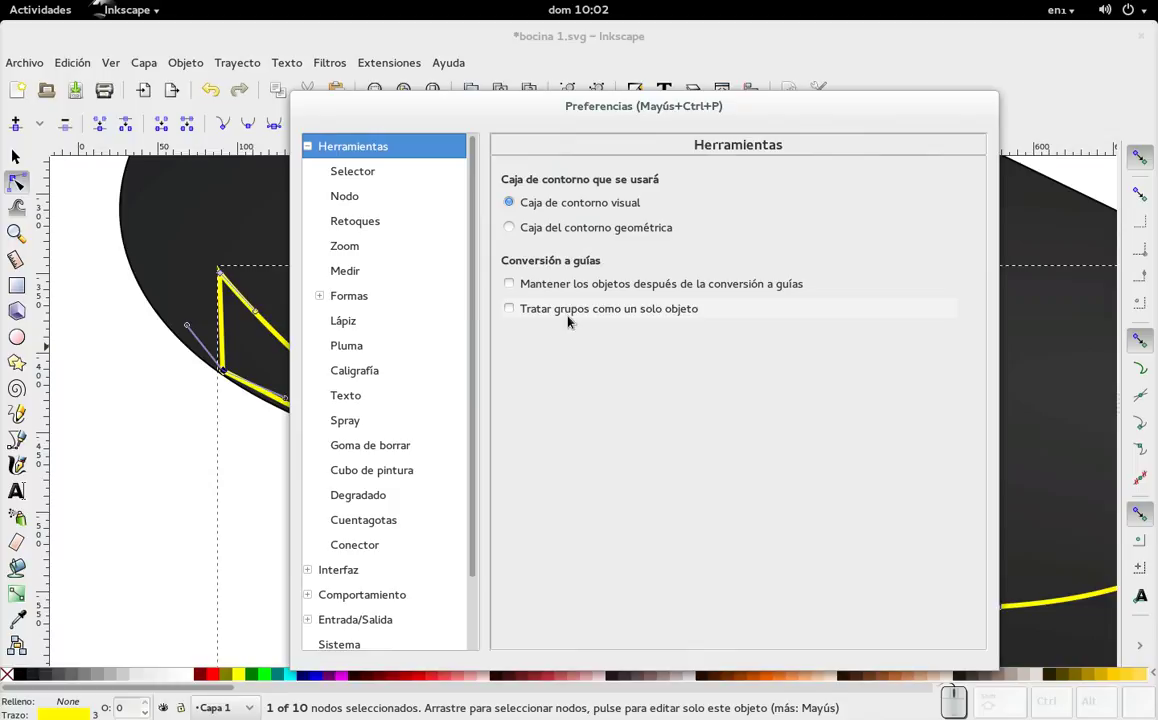
{"action": "left_click", "coordinate": [362, 170]}
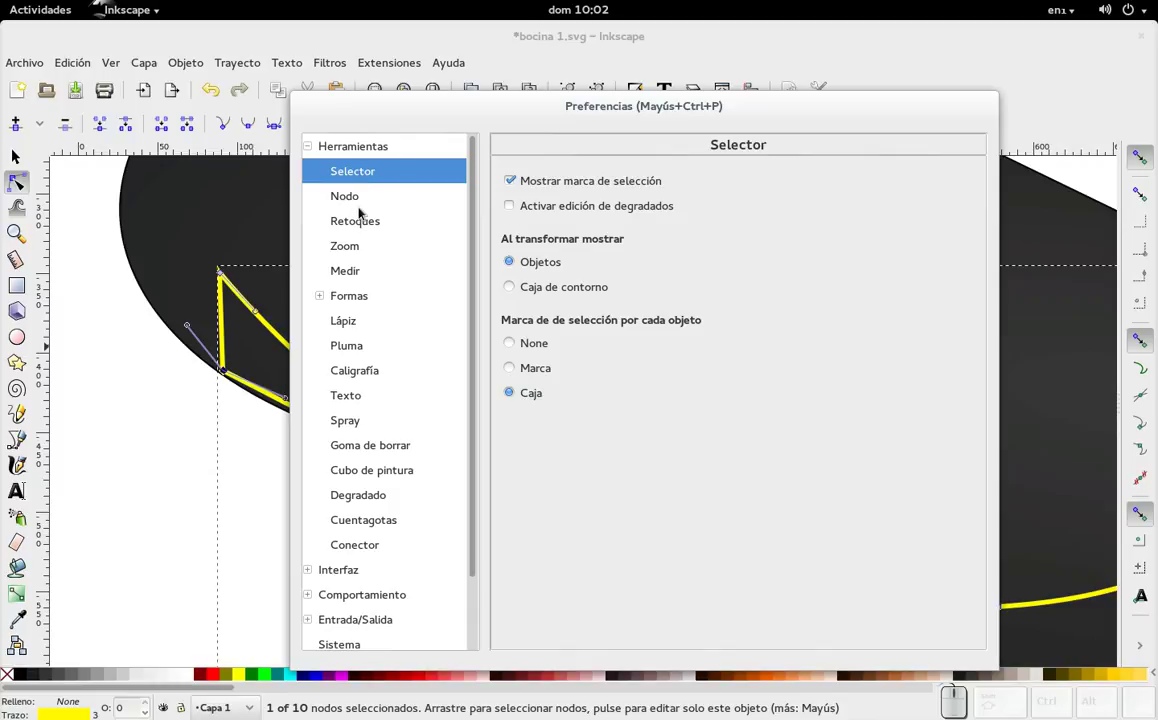
{"action": "left_click_drag", "start_coordinate": [456, 110], "coordinate": [423, 62]}
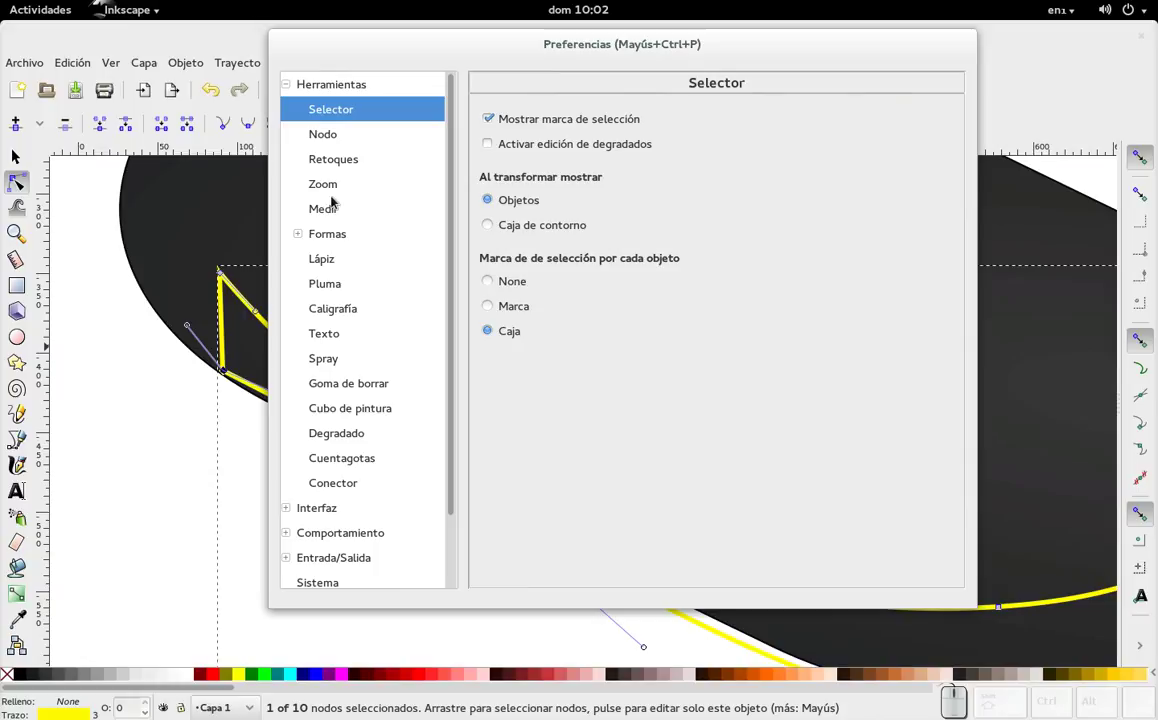
{"action": "left_click", "coordinate": [358, 131]}
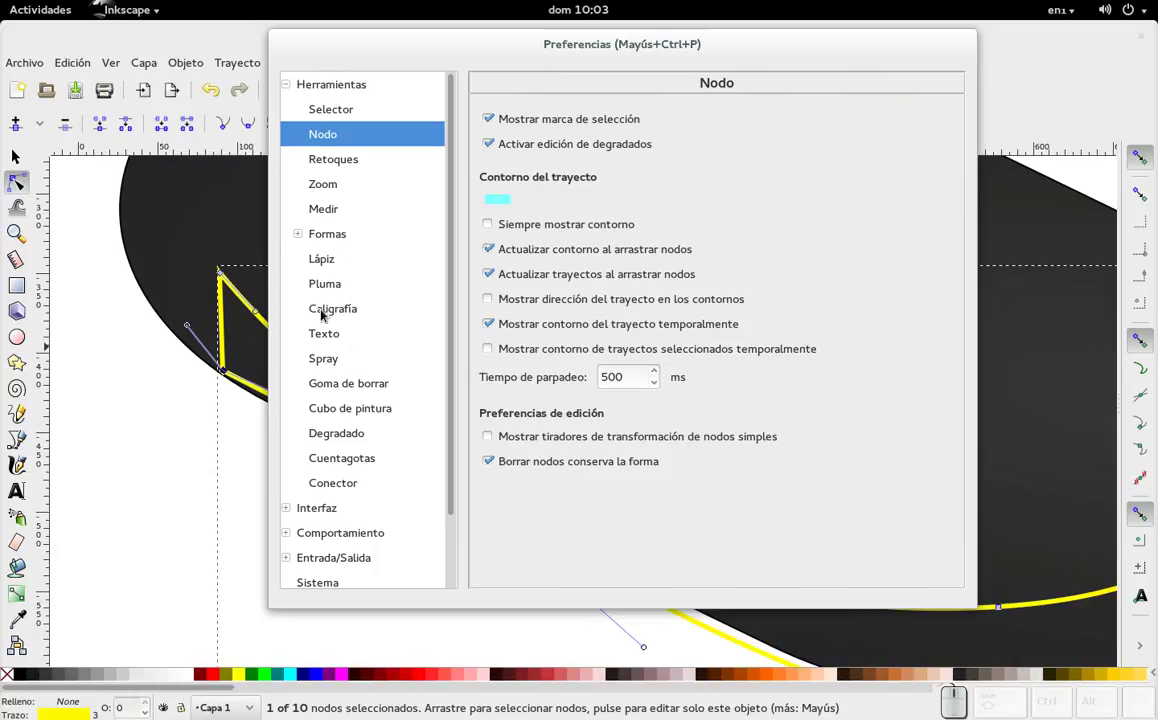
- Expand the Behaviour group and view the Transforms and Scrolling preference pages
{"action": "scroll", "scroll_direction": "down", "scroll_amount": 3}
{"action": "scroll", "scroll_direction": "down", "scroll_amount": 3}
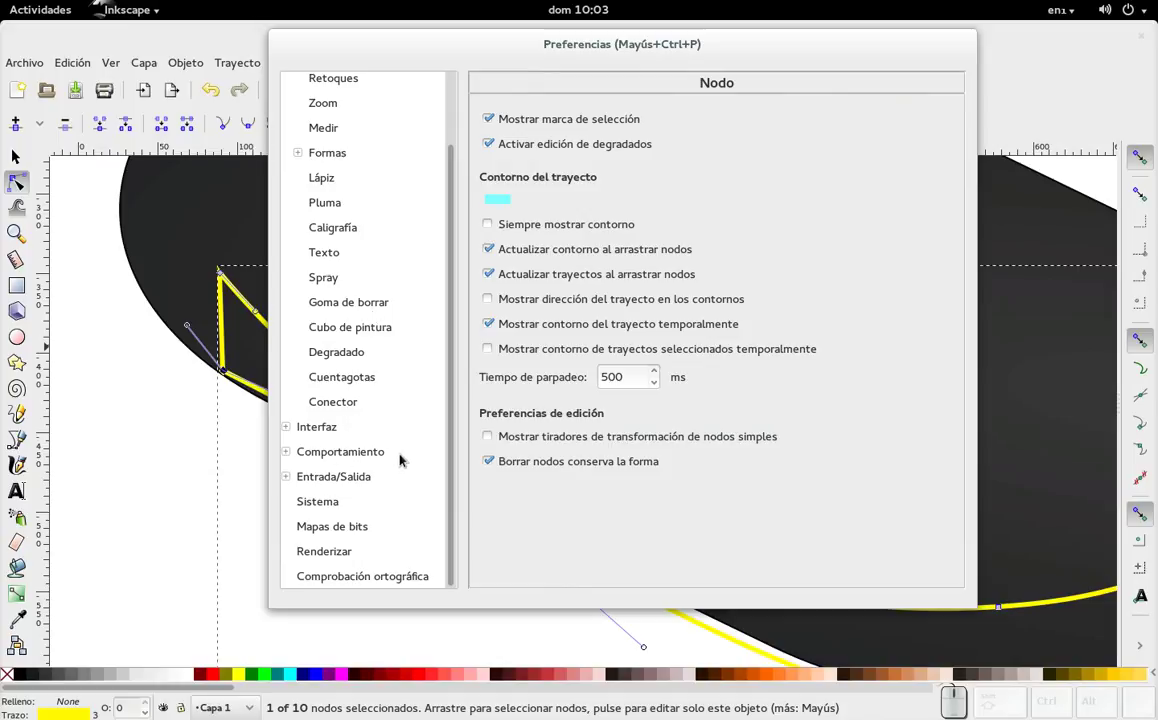
{"action": "left_click", "coordinate": [293, 454]}
{"action": "scroll", "scroll_direction": "down", "scroll_amount": 3}
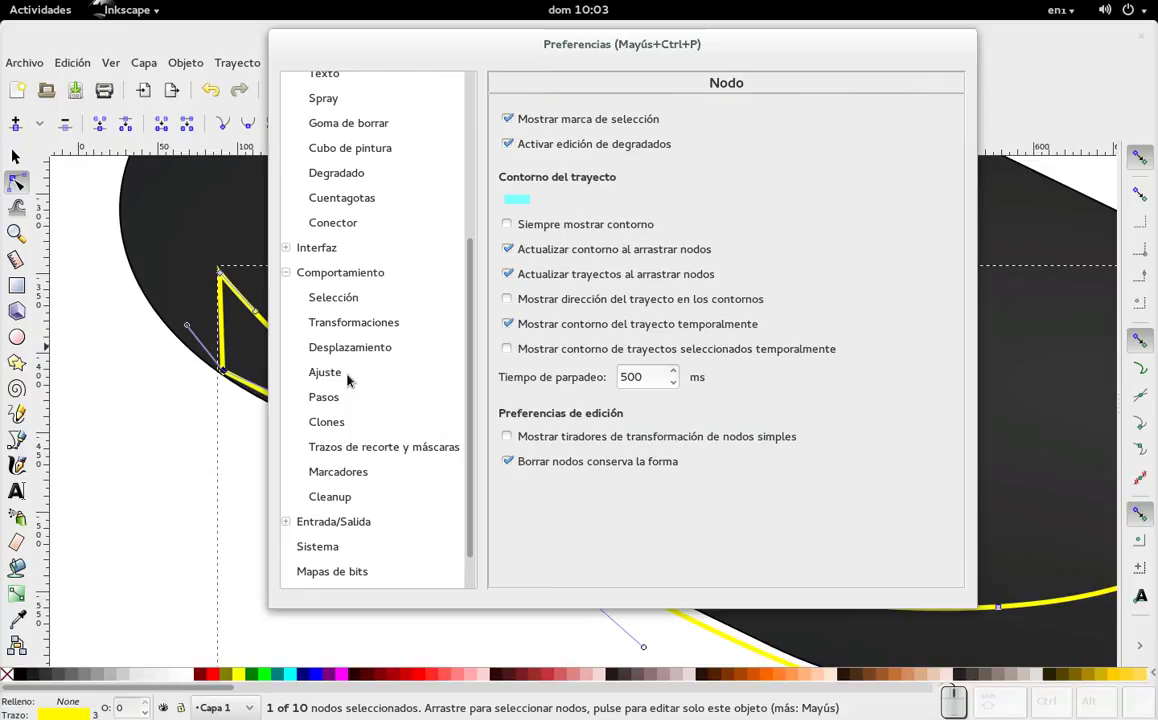
{"action": "left_click", "coordinate": [383, 326]}
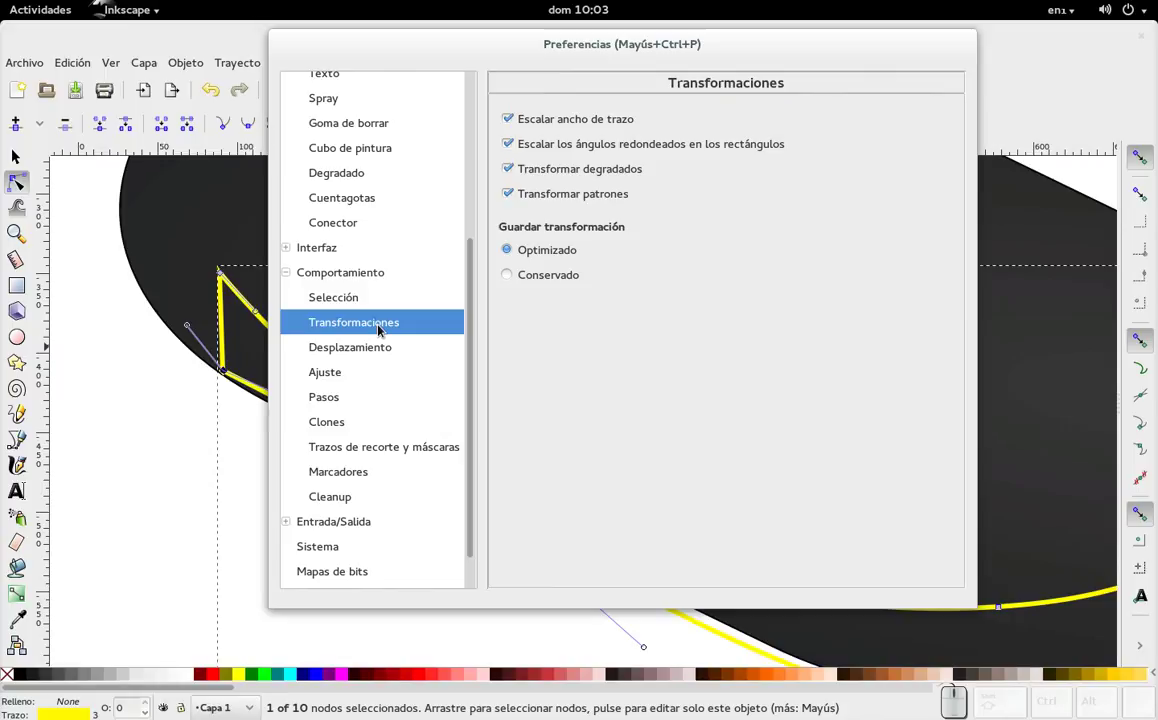
{"action": "left_click", "coordinate": [381, 347]}
{"action": "left_click", "coordinate": [386, 326]}
{"action": "left_click", "coordinate": [559, 280]}
{"action": "left_click", "coordinate": [397, 345]}
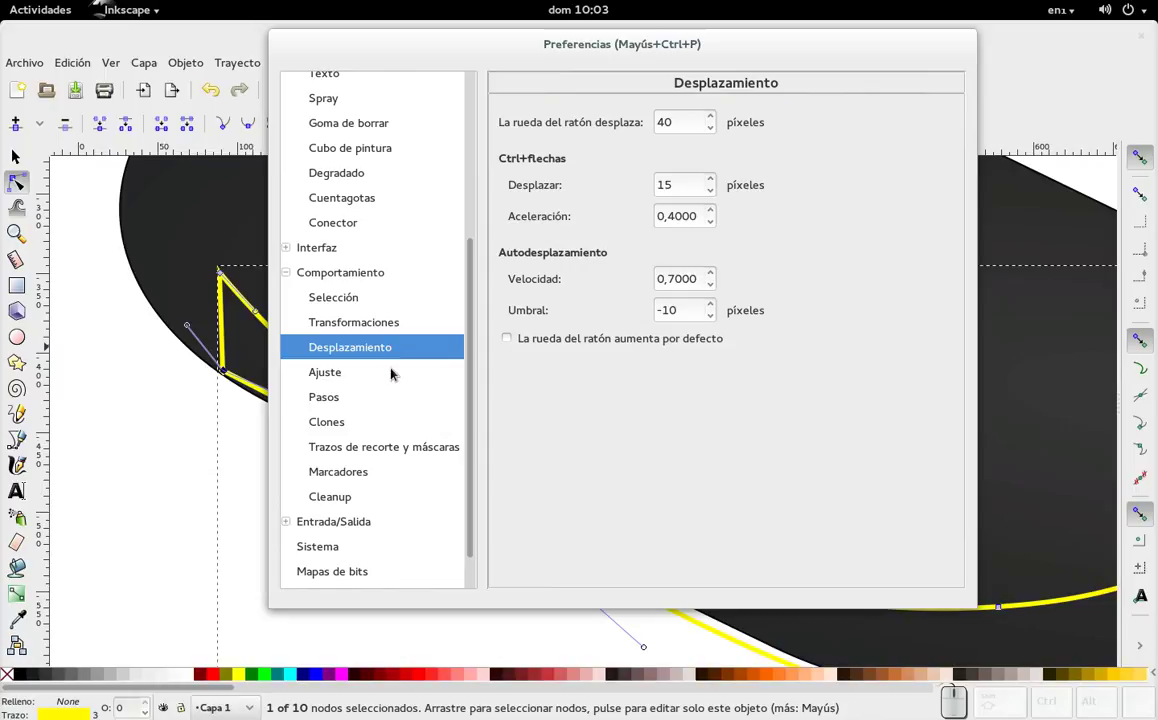
- Browse Snapping, Steps and the remaining pages down to Cleanup, then close Preferences
{"action": "left_click", "coordinate": [396, 369]}
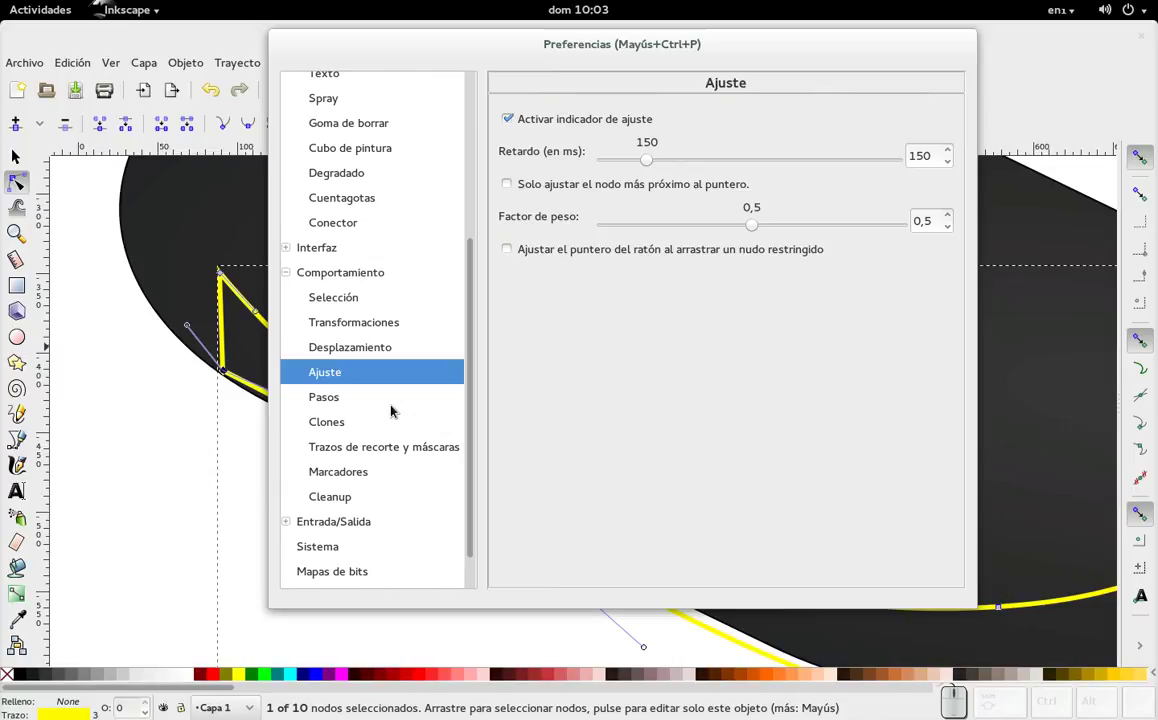
{"action": "left_click", "coordinate": [396, 406]}
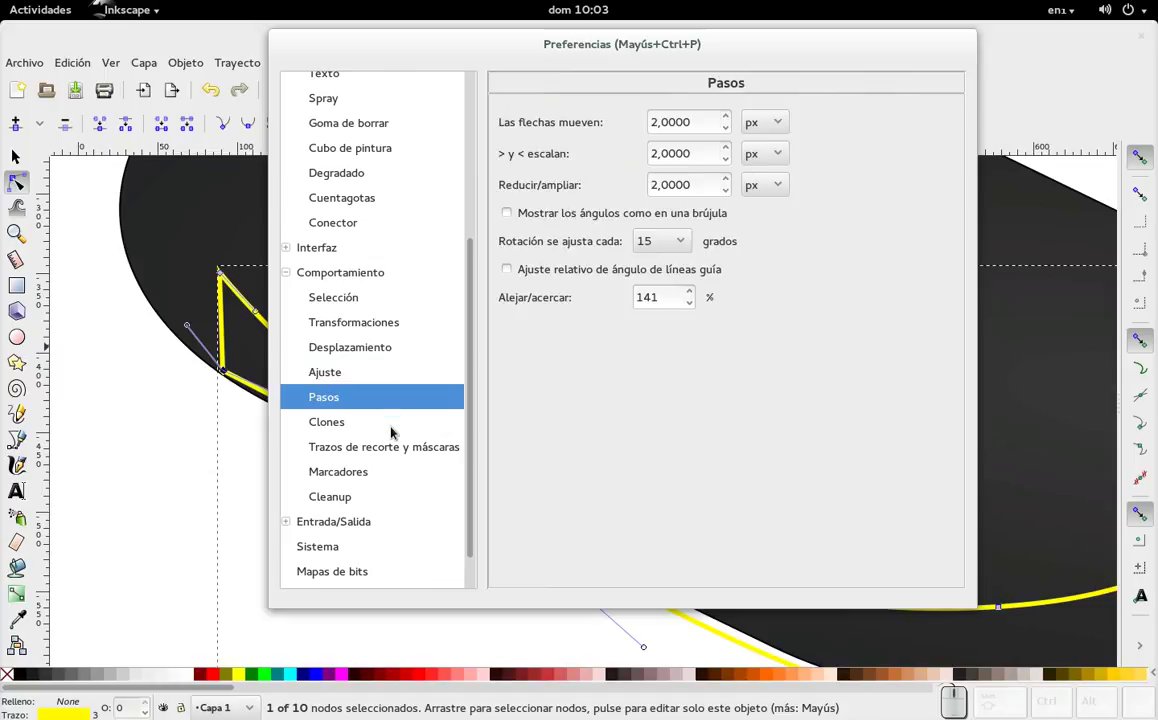
{"action": "left_click", "coordinate": [396, 427]}
{"action": "left_click", "coordinate": [392, 458]}
{"action": "left_click", "coordinate": [390, 476]}
{"action": "left_click", "coordinate": [390, 504]}
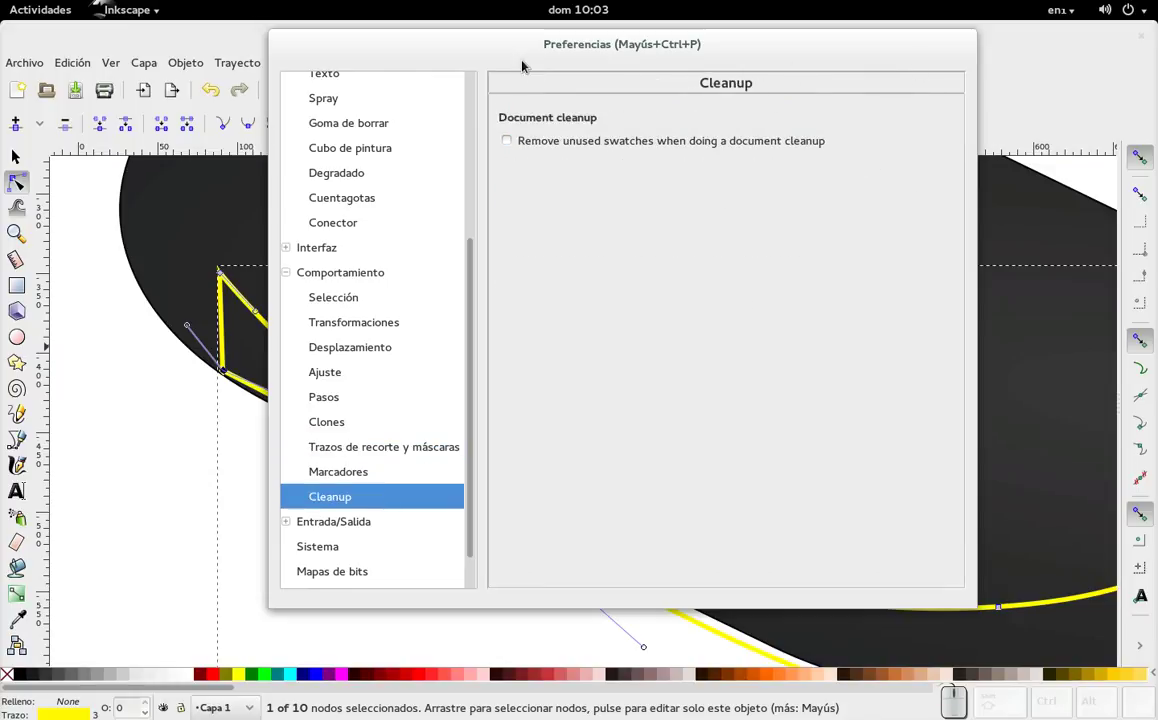
{"action": "left_click_drag", "start_coordinate": [525, 47], "coordinate": [465, 88]}
{"action": "key", "text": "Escape"}
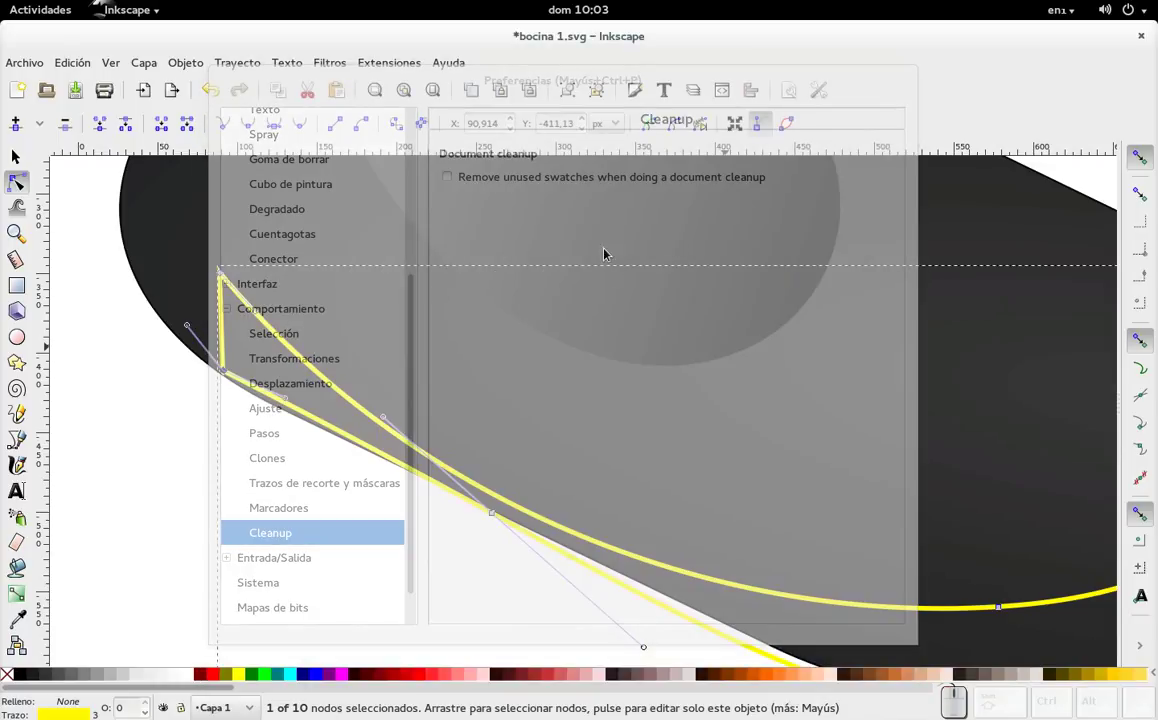
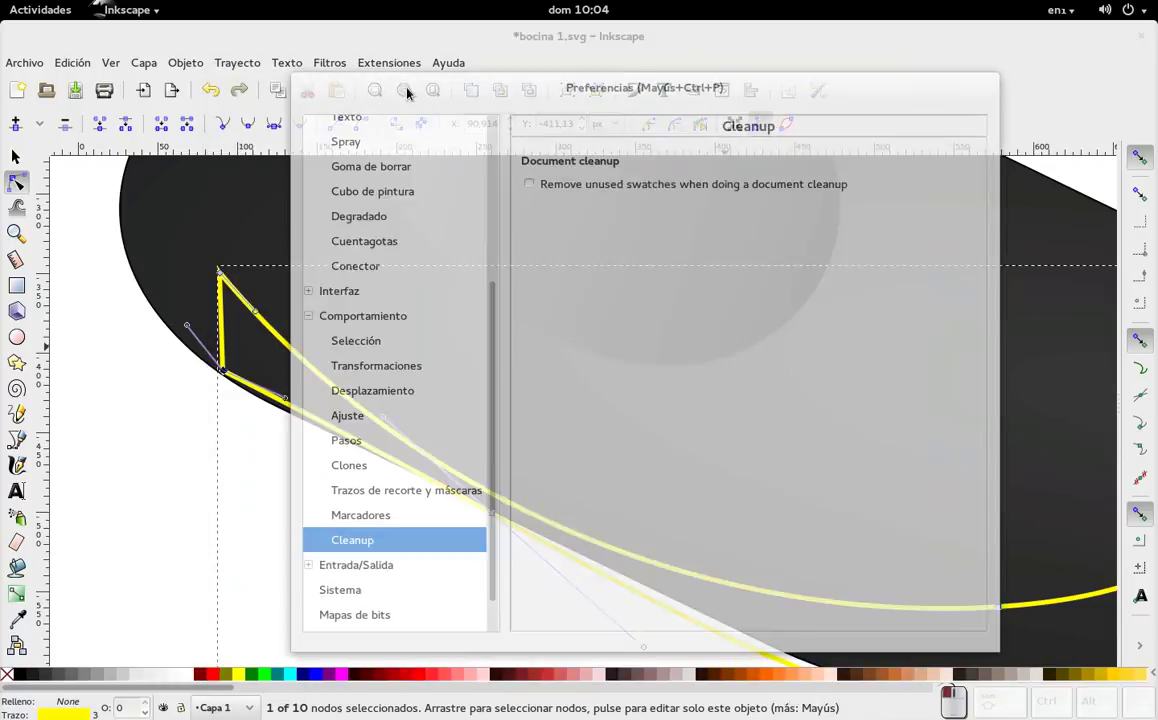
- Return to the drawing and bring up Document Properties with Shift+Ctrl+D
{"action": "scroll", "scroll_direction": "up", "scroll_amount": 3}
{"action": "key", "text": "alt+F4"}
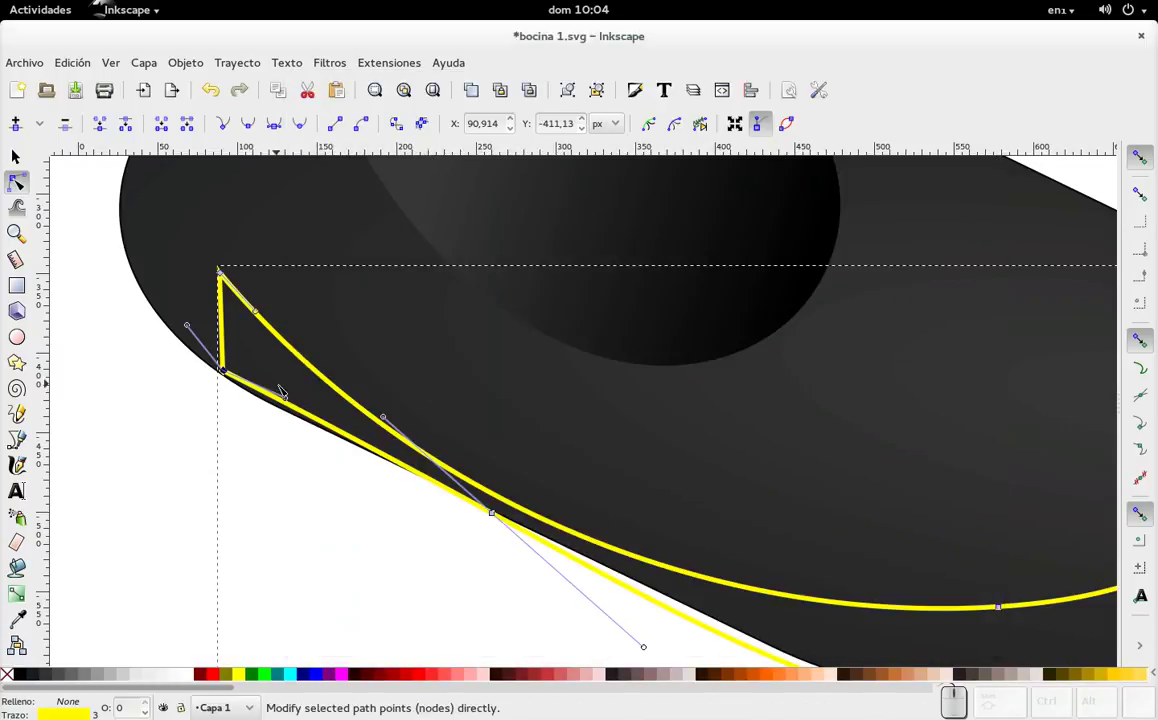
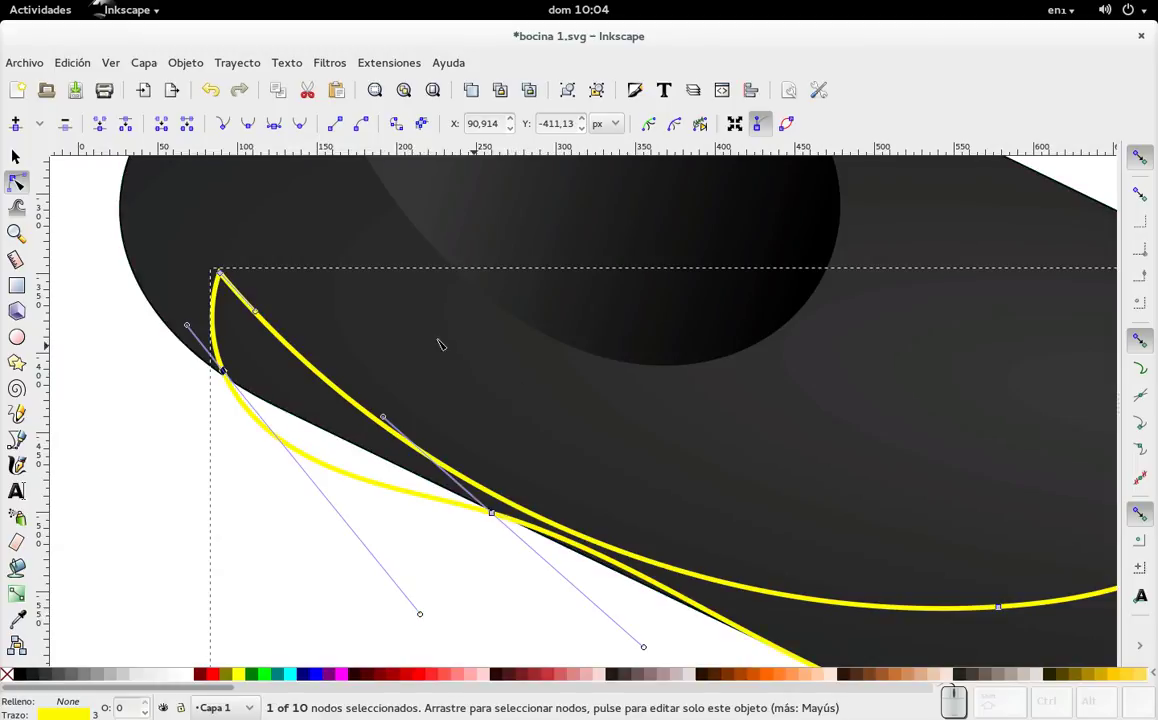
{"action": "key", "text": "shift+3"}
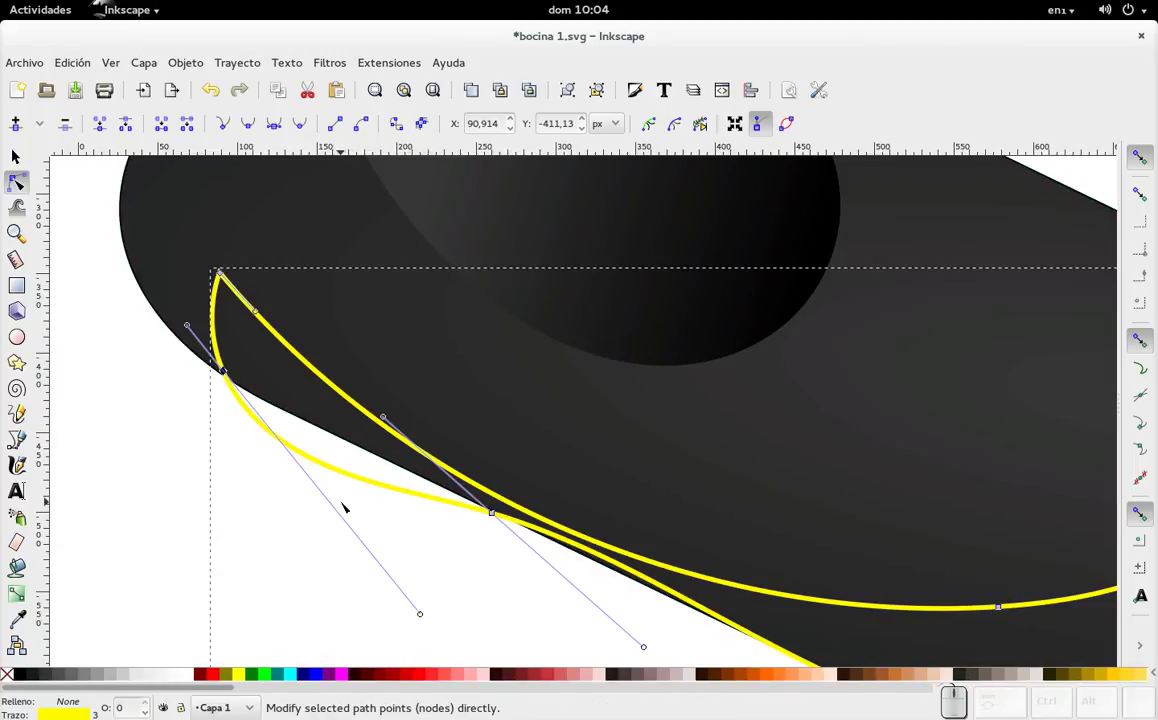
{"action": "key", "text": "ctrl+shift+d"}
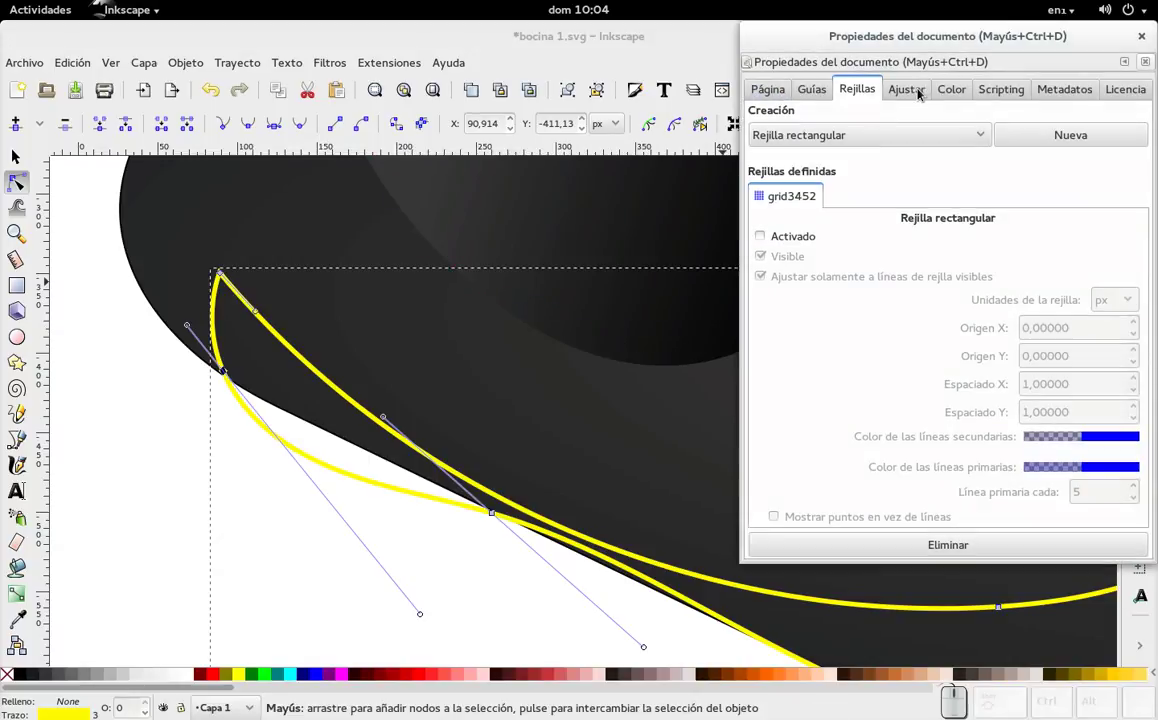
- Enable the rectangular grid, allow snapping to all grid lines, and pull the lower curve handle outward
{"action": "left_click", "coordinate": [799, 238]}
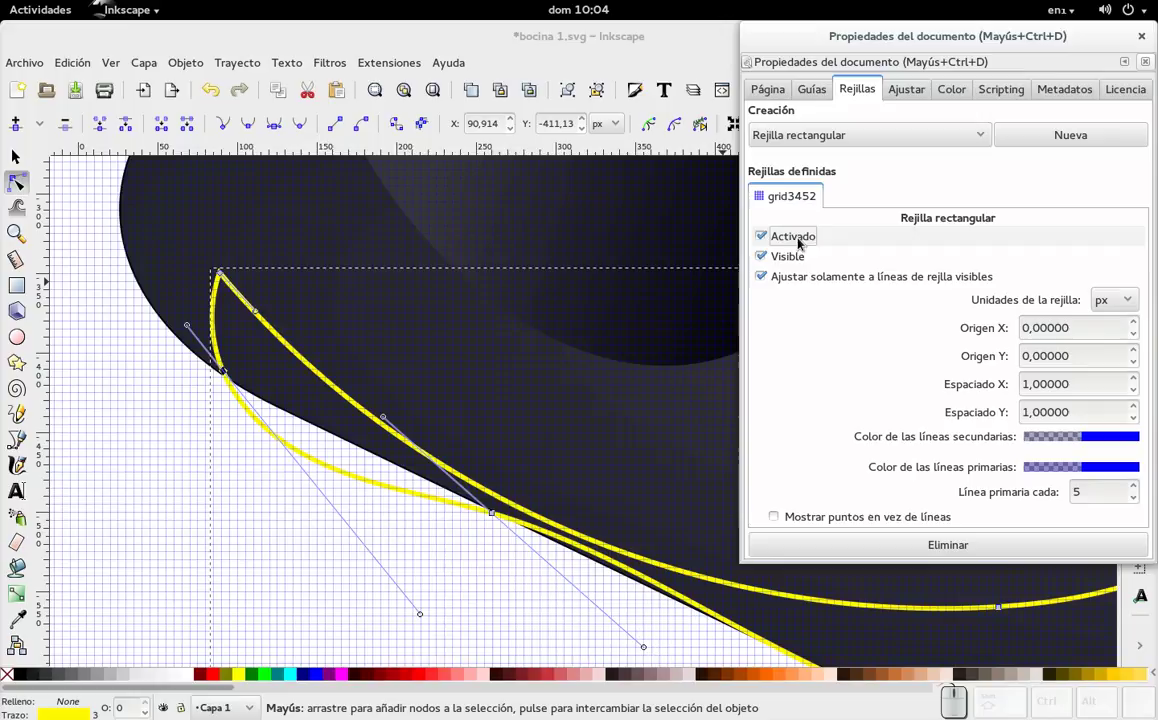
{"action": "left_click", "coordinate": [831, 284]}
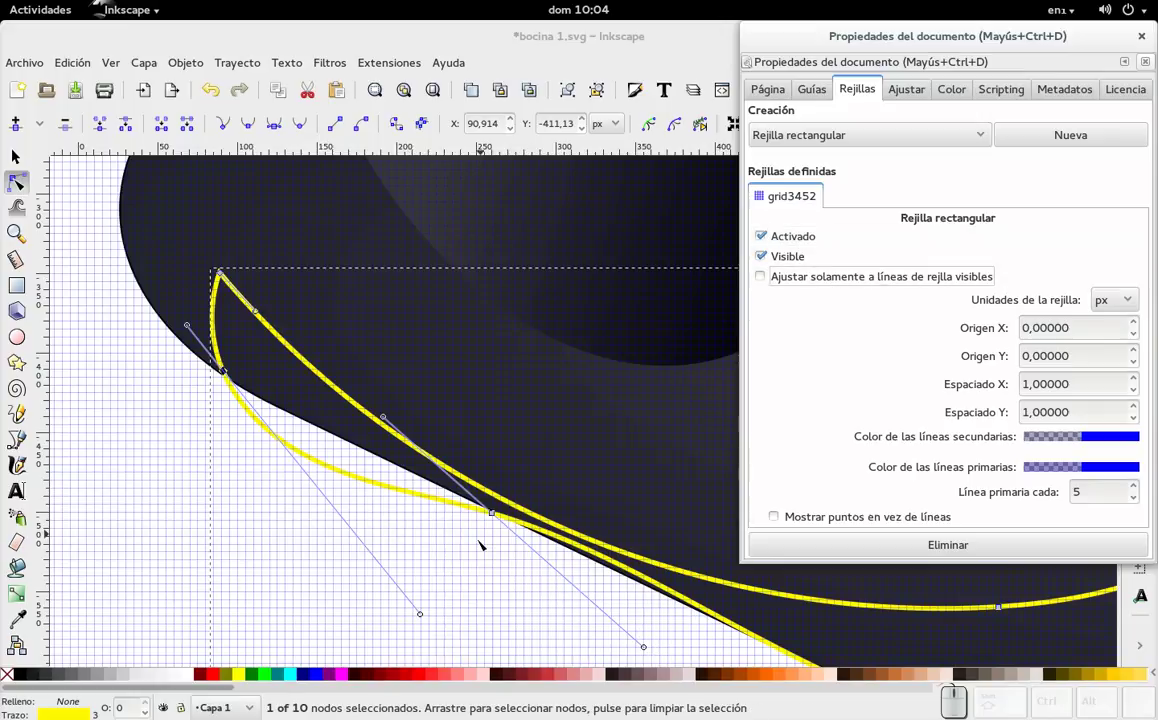
{"action": "left_click_drag", "start_coordinate": [428, 615], "coordinate": [359, 545]}
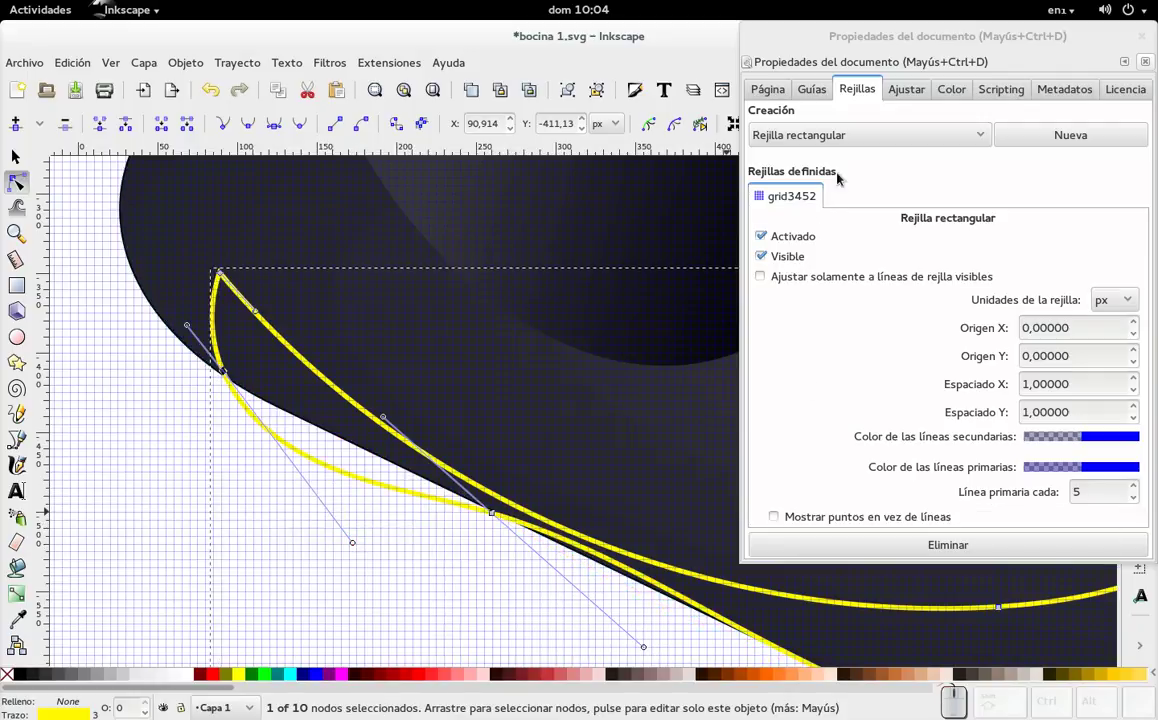
- Browse the document property tabs through License, return to Grids and remove the grid
{"action": "left_click", "coordinate": [916, 93]}
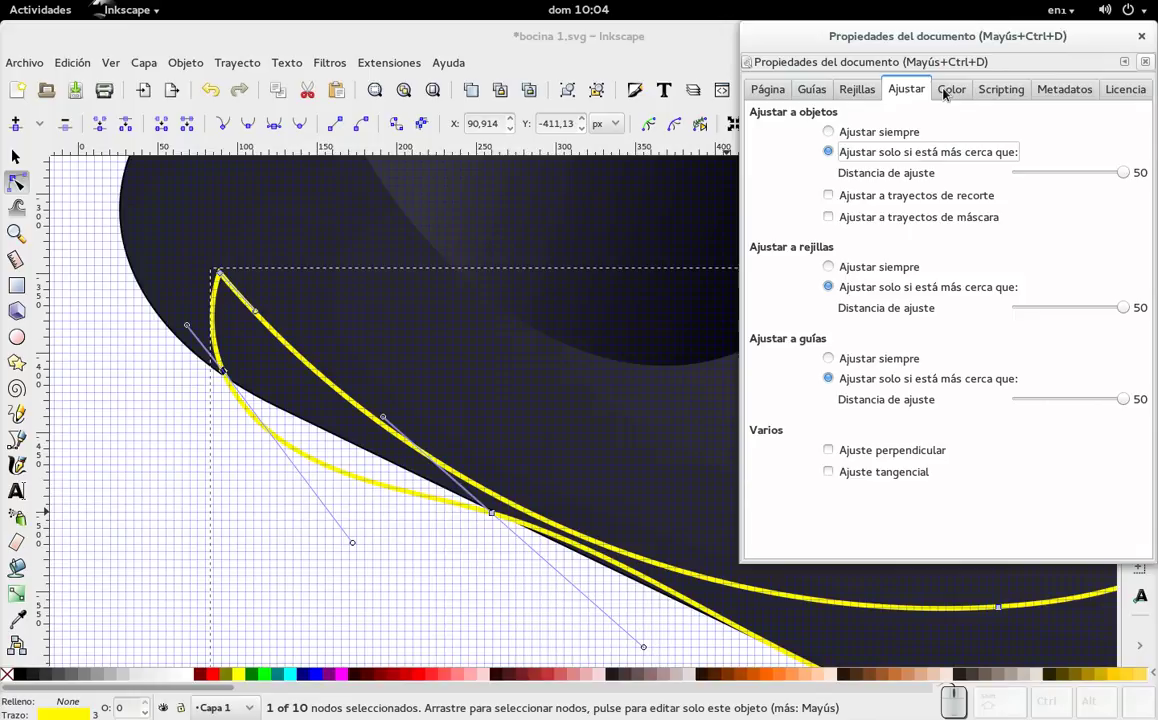
{"action": "left_click", "coordinate": [949, 89]}
{"action": "left_click", "coordinate": [1009, 92]}
{"action": "left_click", "coordinate": [1076, 92]}
{"action": "left_click", "coordinate": [1133, 92]}
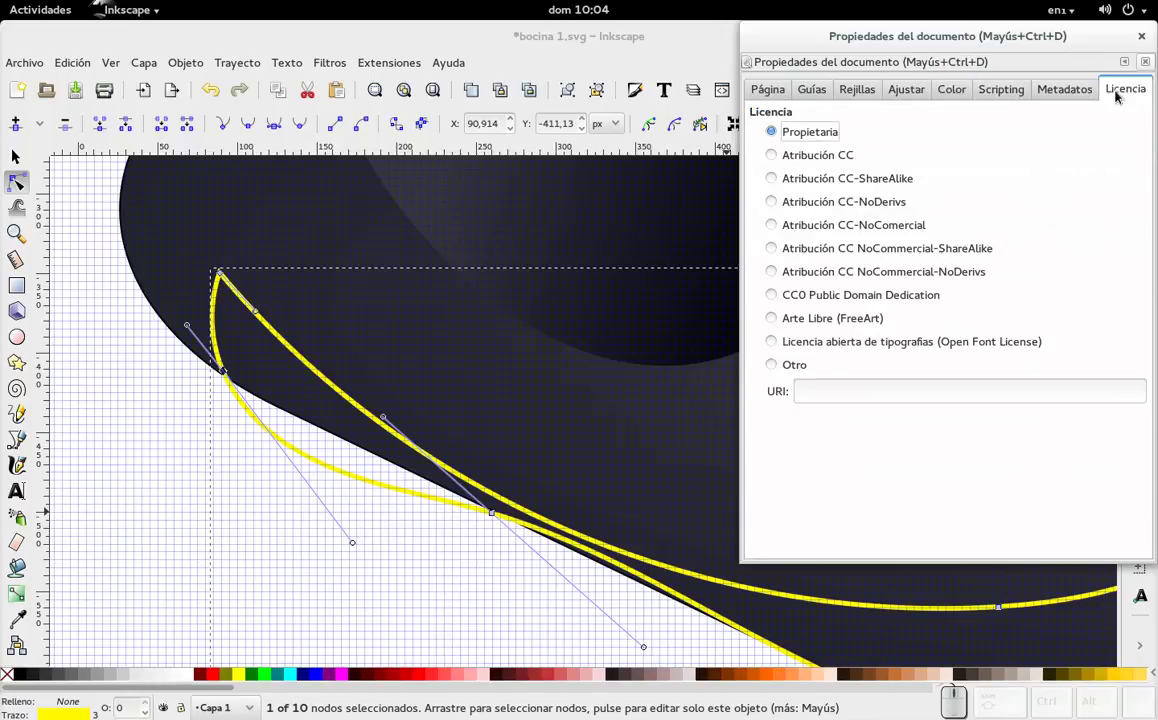
{"action": "left_click", "coordinate": [895, 92]}
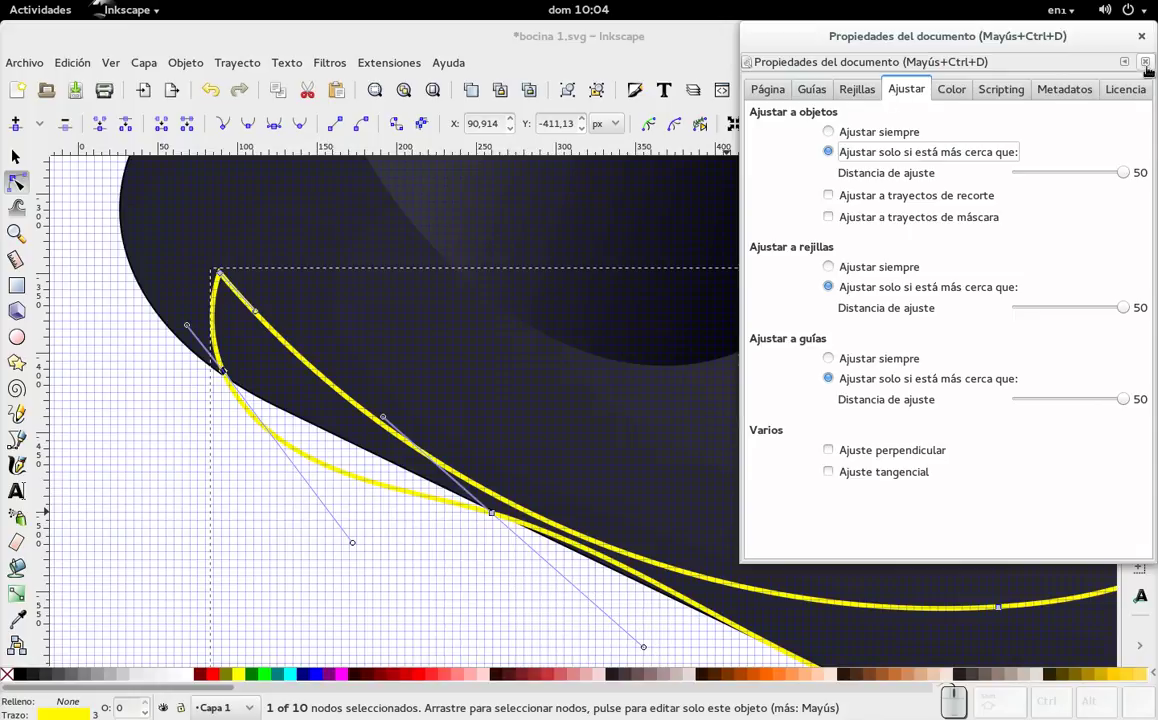
{"action": "left_click", "coordinate": [880, 92]}
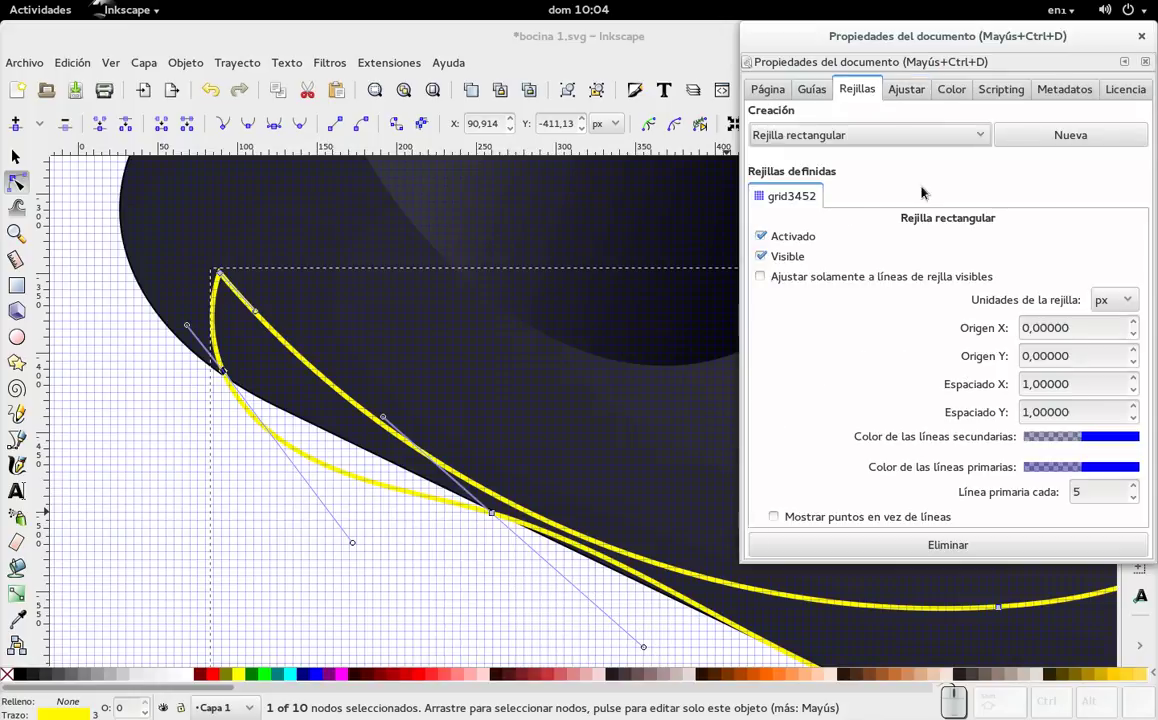
{"action": "left_click", "coordinate": [951, 549]}
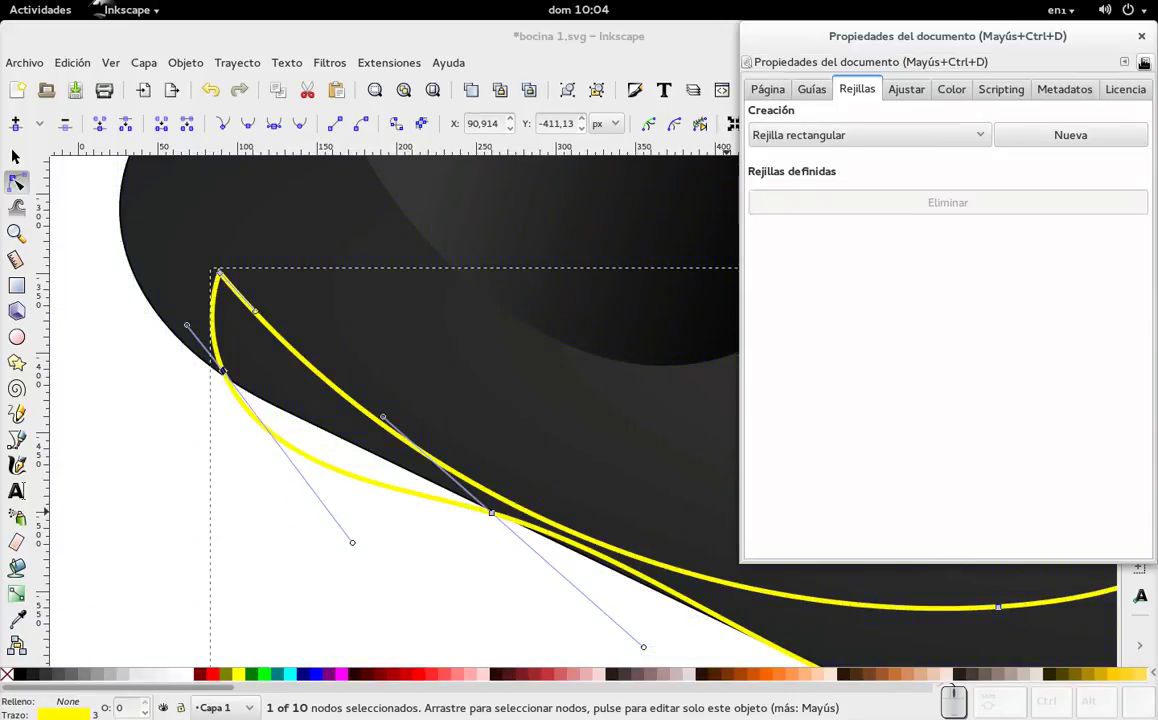
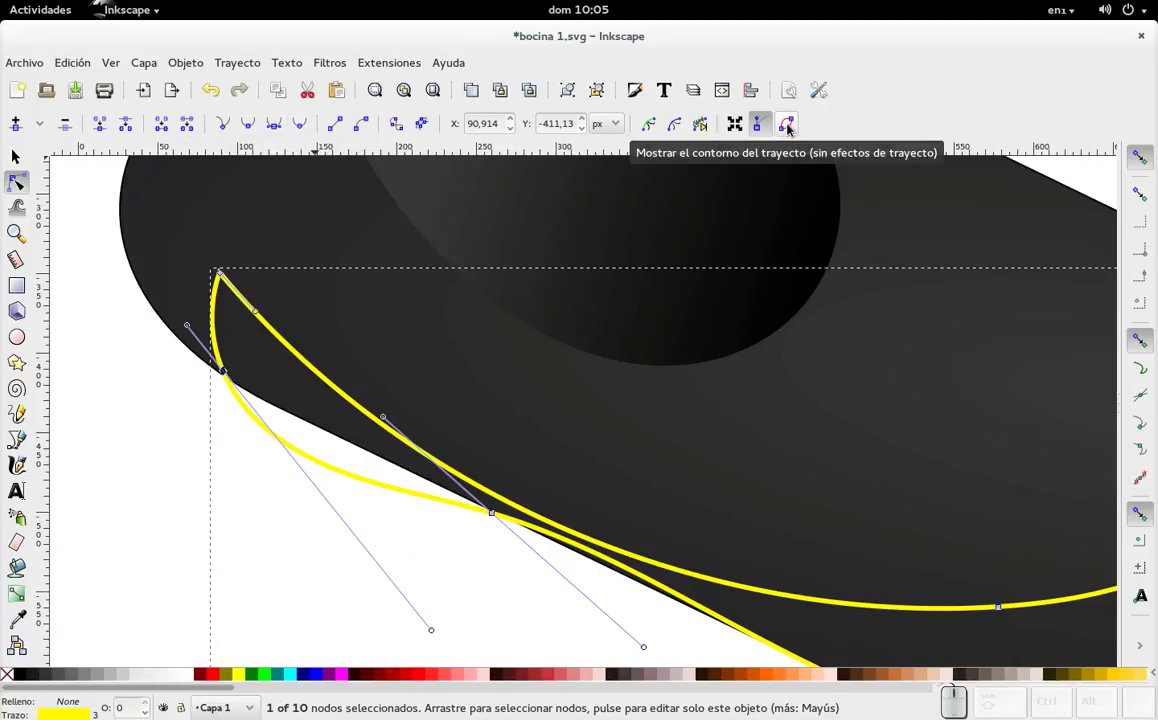
- Turn on path outline display in the Node tool bar
{"action": "left_click", "coordinate": [793, 125]}
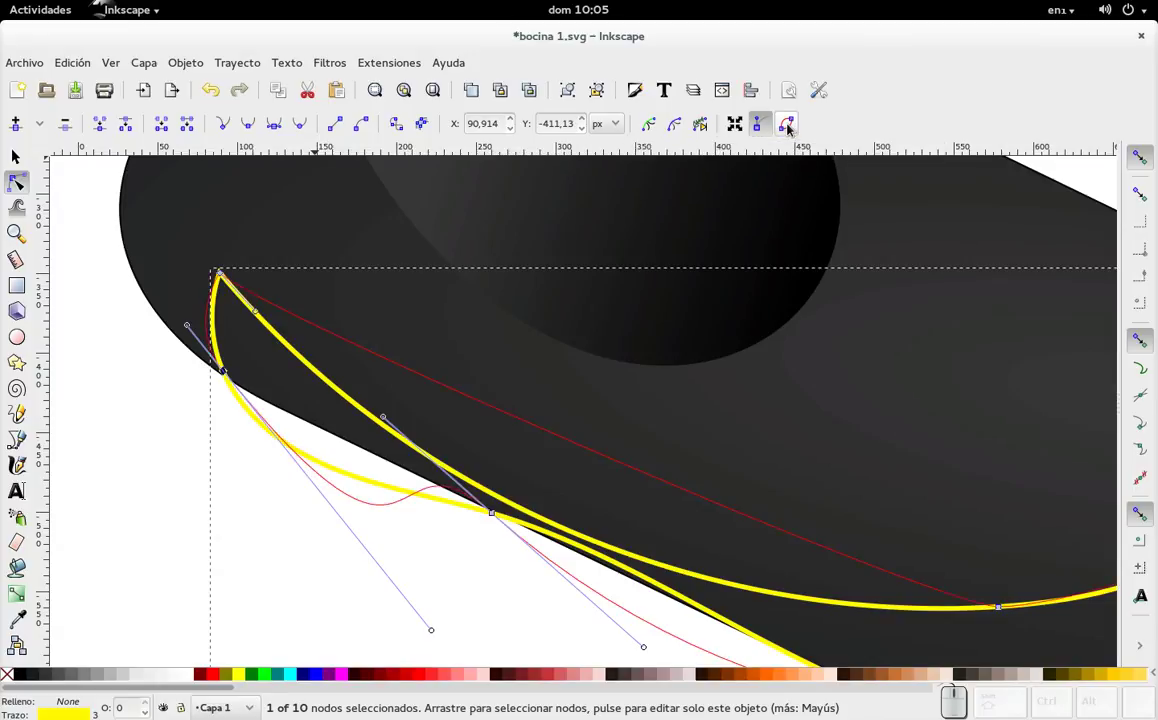
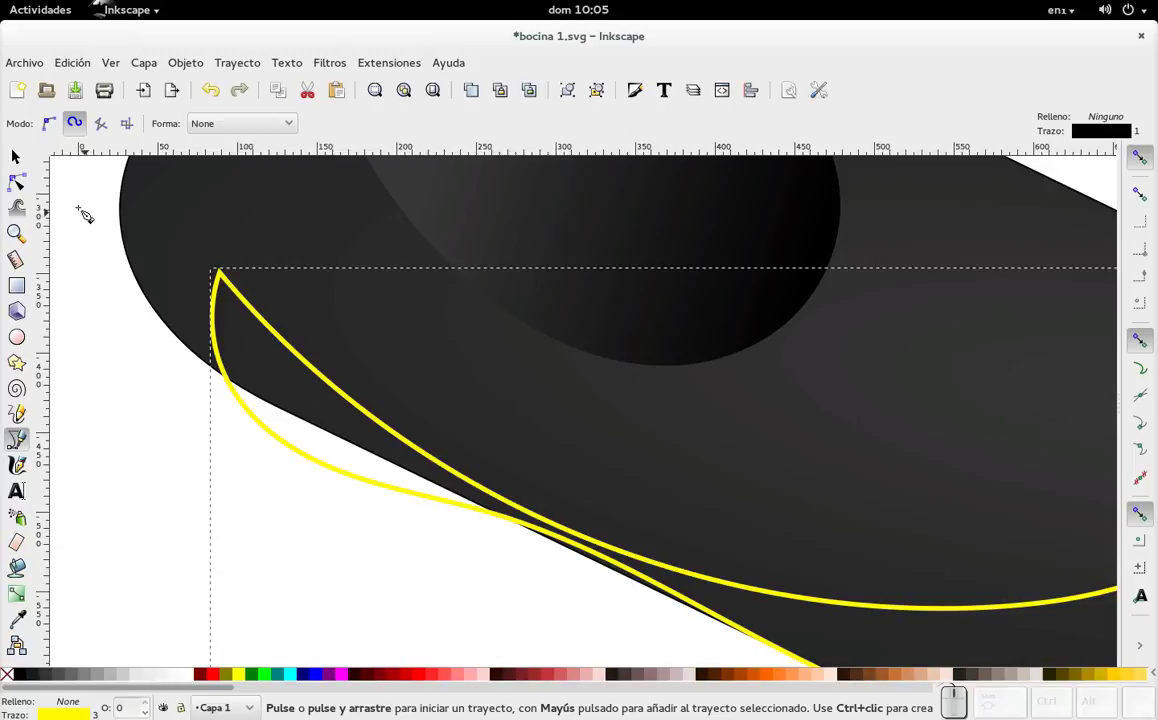
- Draw a closed path tracing the base's front rim and select it
{"action": "left_click", "coordinate": [26, 162]}
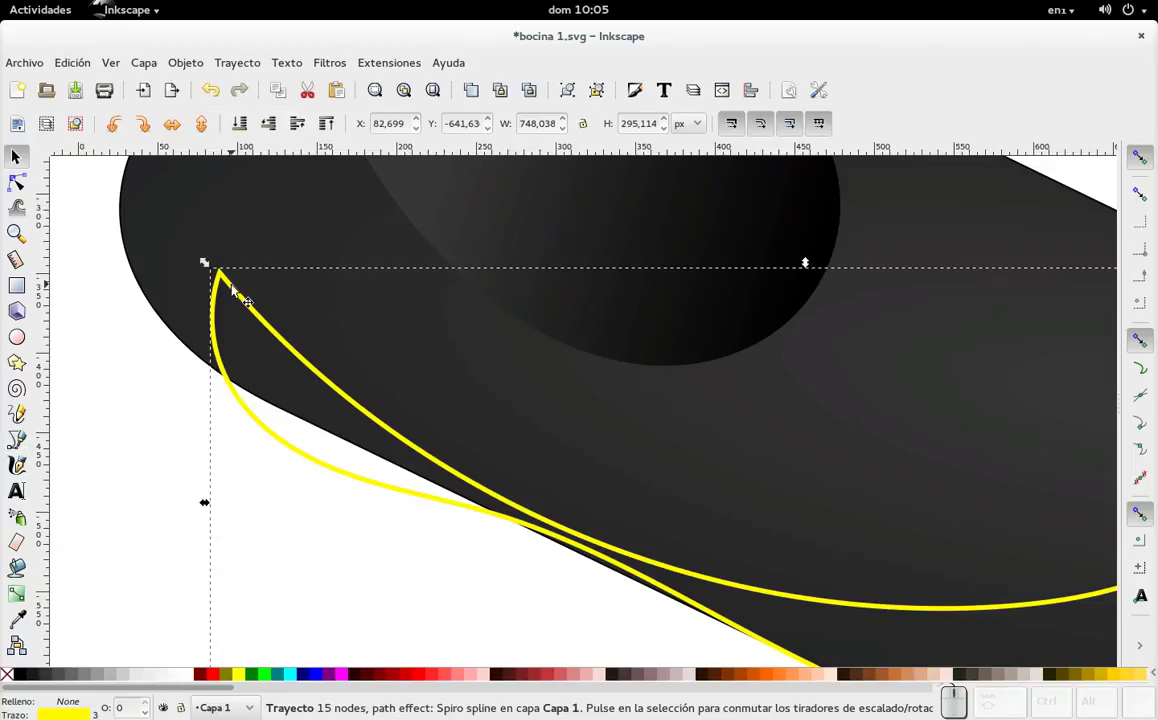
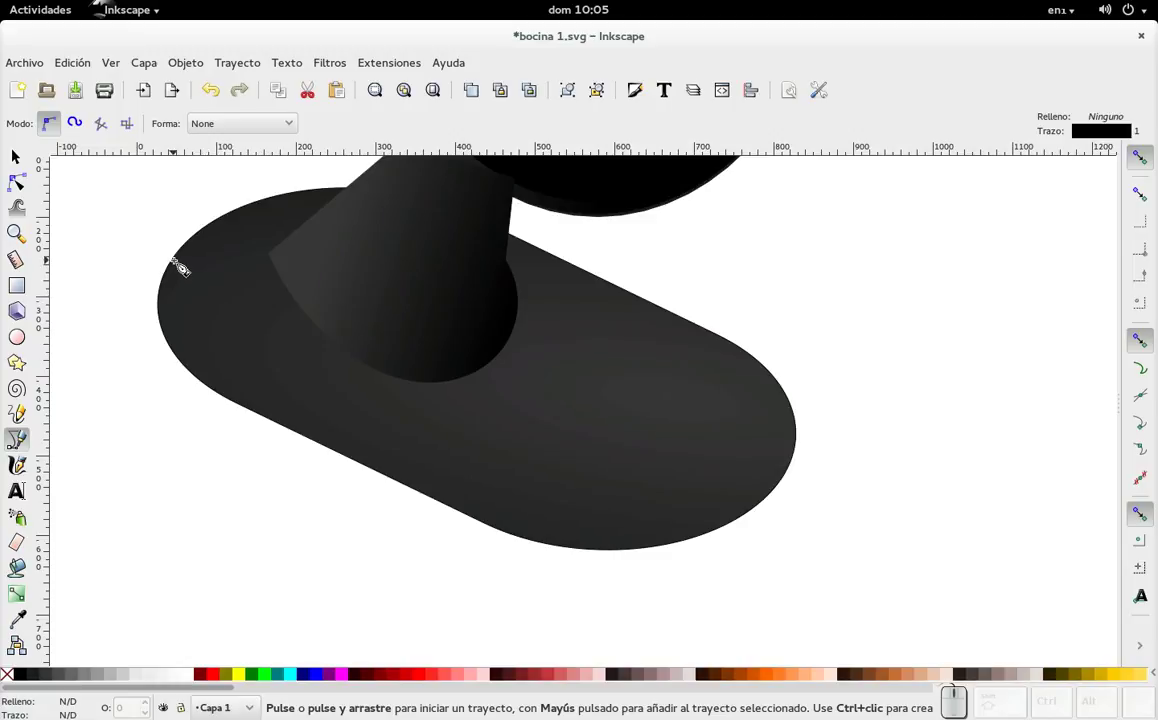
{"action": "left_click", "coordinate": [182, 263]}
{"action": "left_click", "coordinate": [200, 330]}
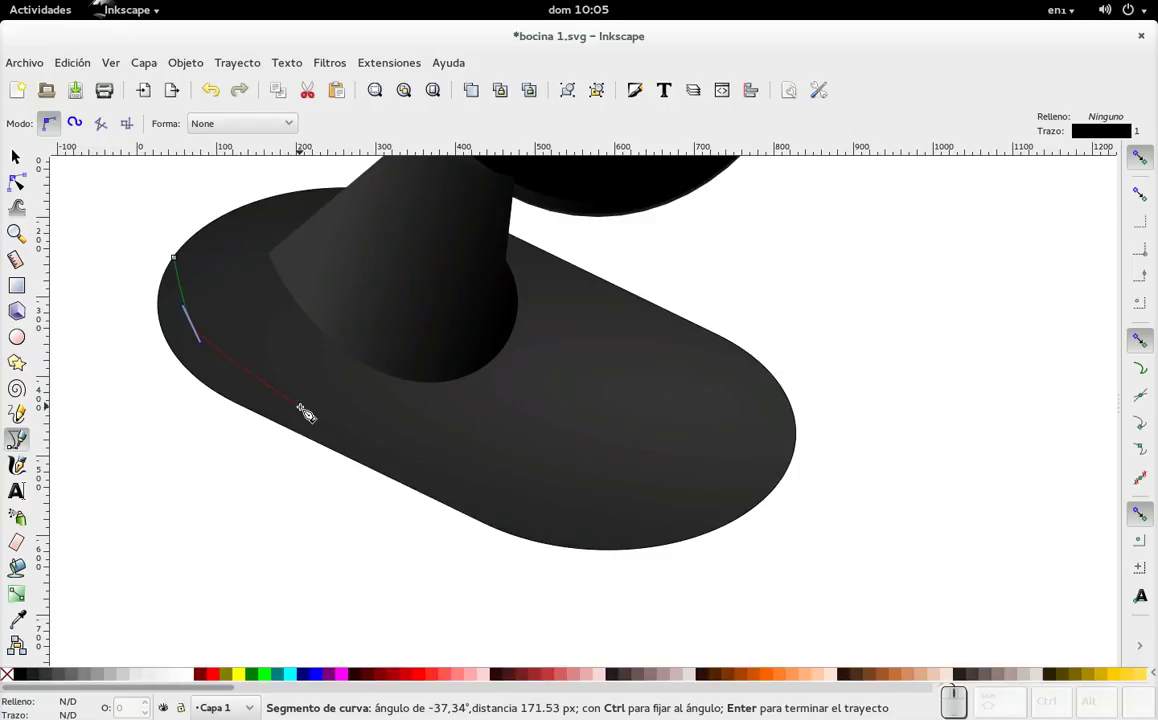
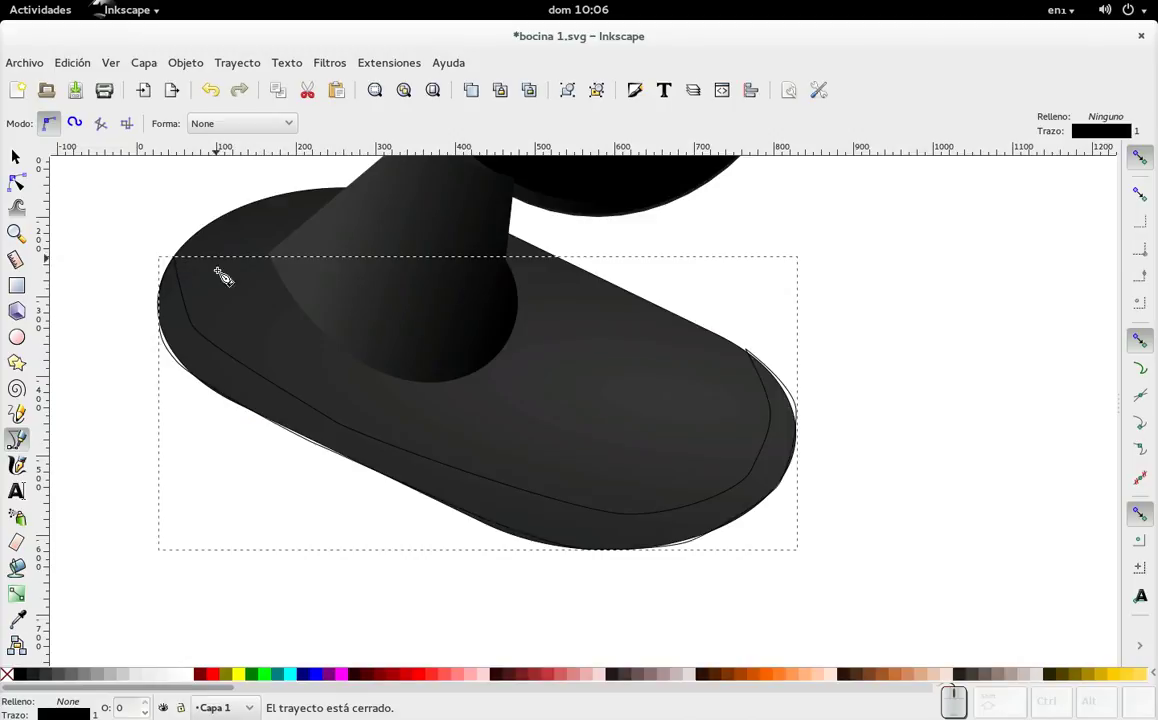
{"action": "left_click", "coordinate": [22, 166]}
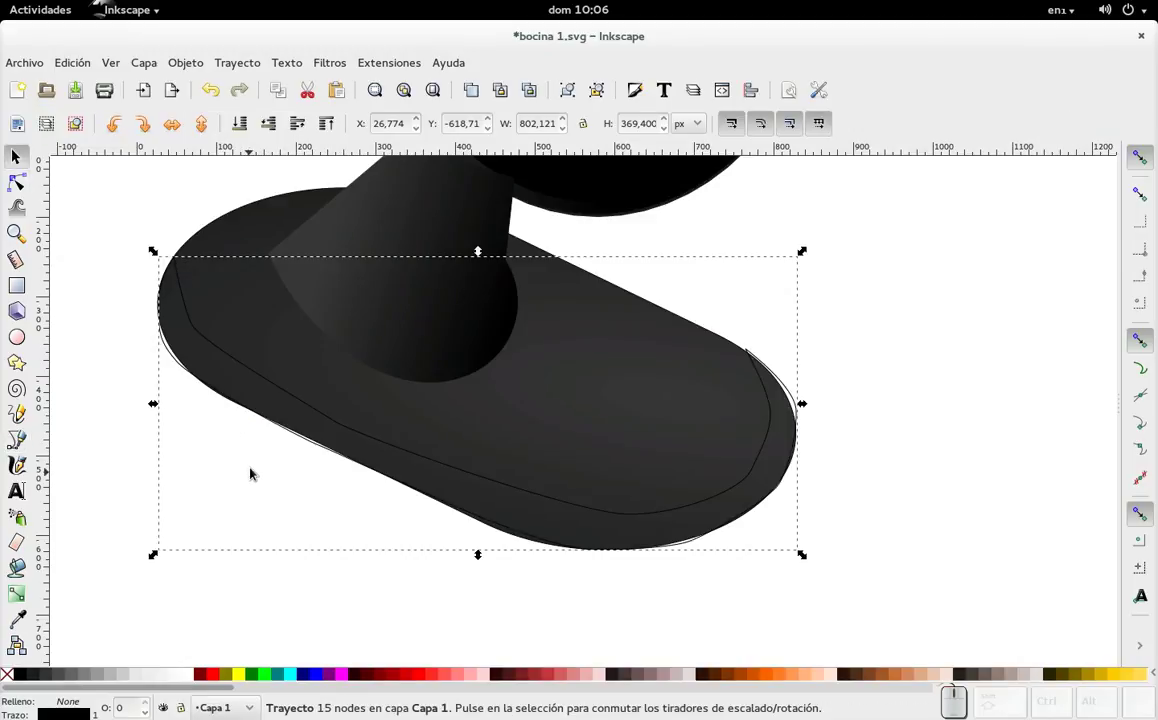
- Give the rim path a flat yellow stroke in Fill and Stroke
{"action": "key", "text": "ctrl+shift+f"}
{"action": "left_click", "coordinate": [965, 173]}
{"action": "left_click", "coordinate": [1018, 295]}
{"action": "left_click", "coordinate": [1003, 307]}
{"action": "left_click", "coordinate": [999, 311]}
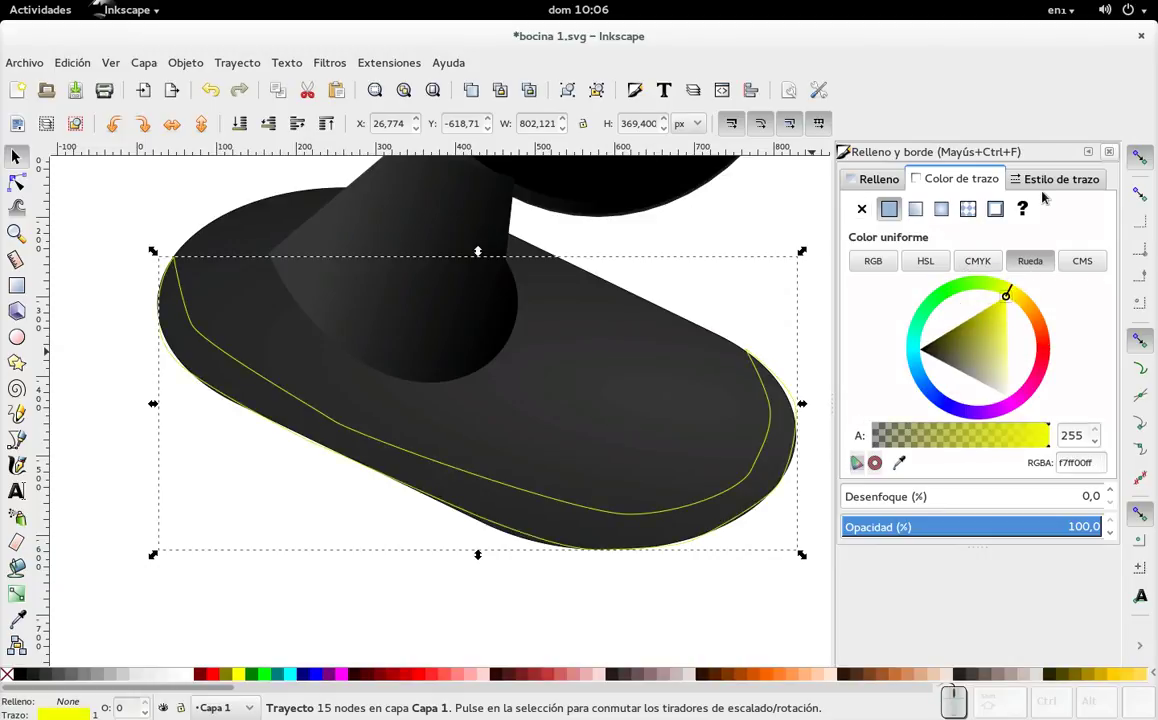
- Set the rim stroke width to 5 px, close the dialog and show the path's nodes
{"action": "left_click", "coordinate": [1052, 174]}
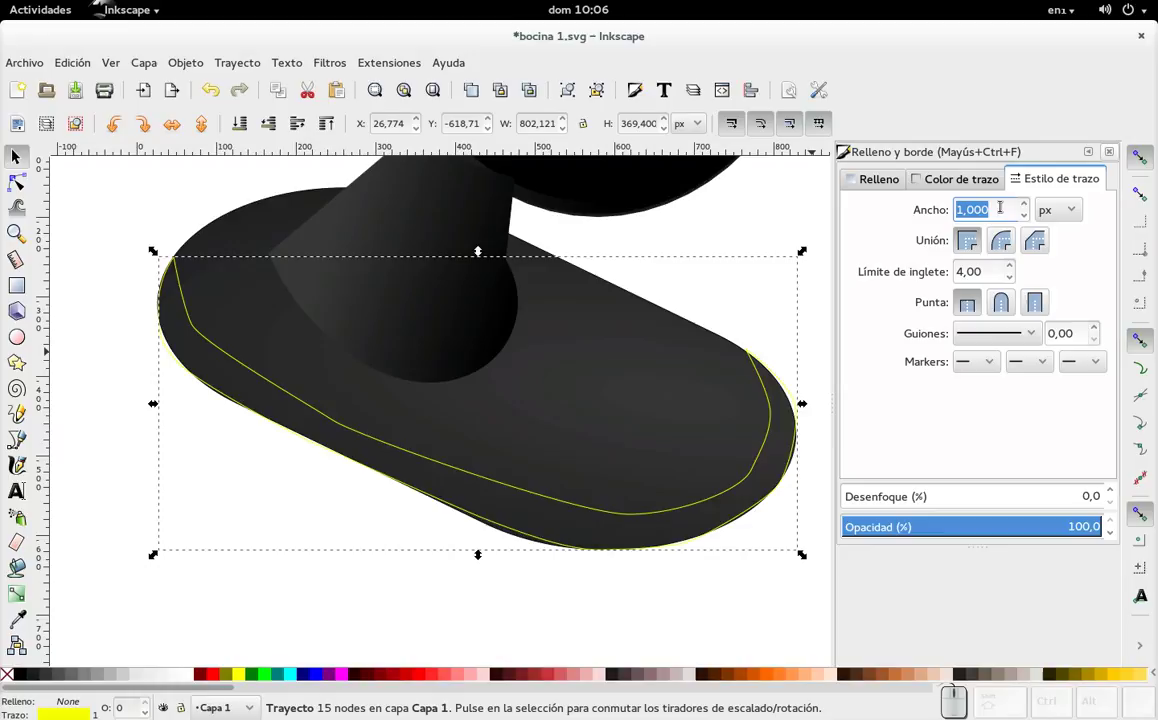
{"action": "key", "text": "KP_5"}
{"action": "key", "text": "KP_Enter"}
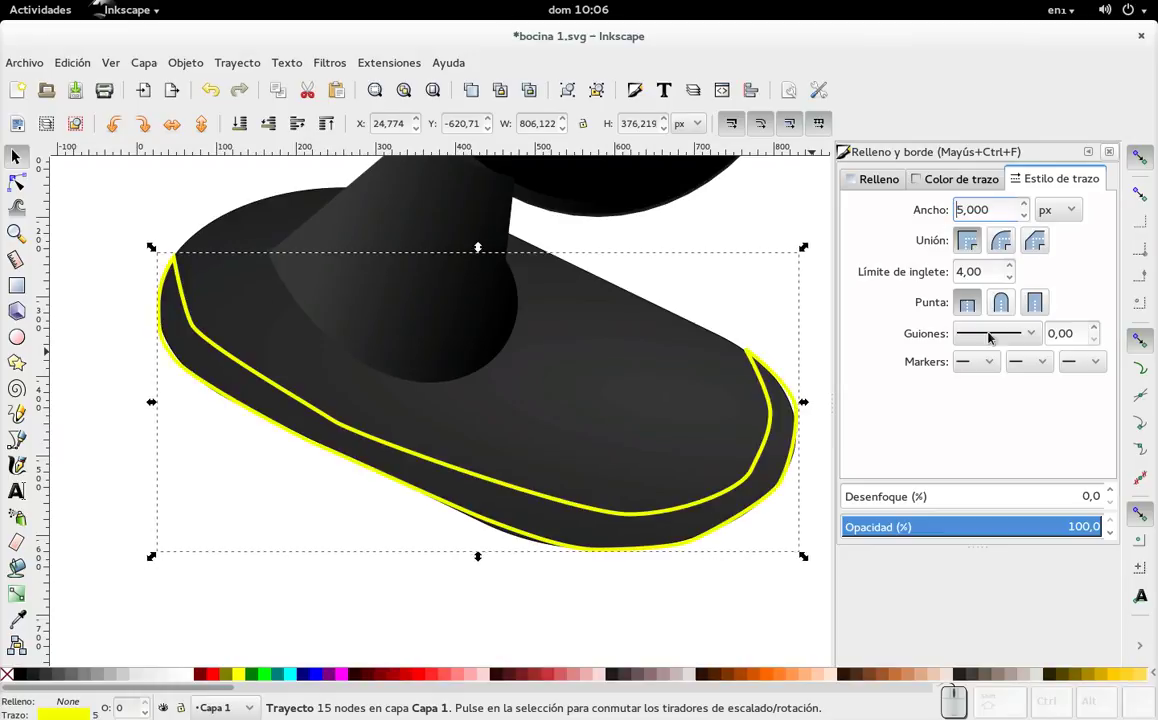
{"action": "left_click", "coordinate": [1113, 153]}
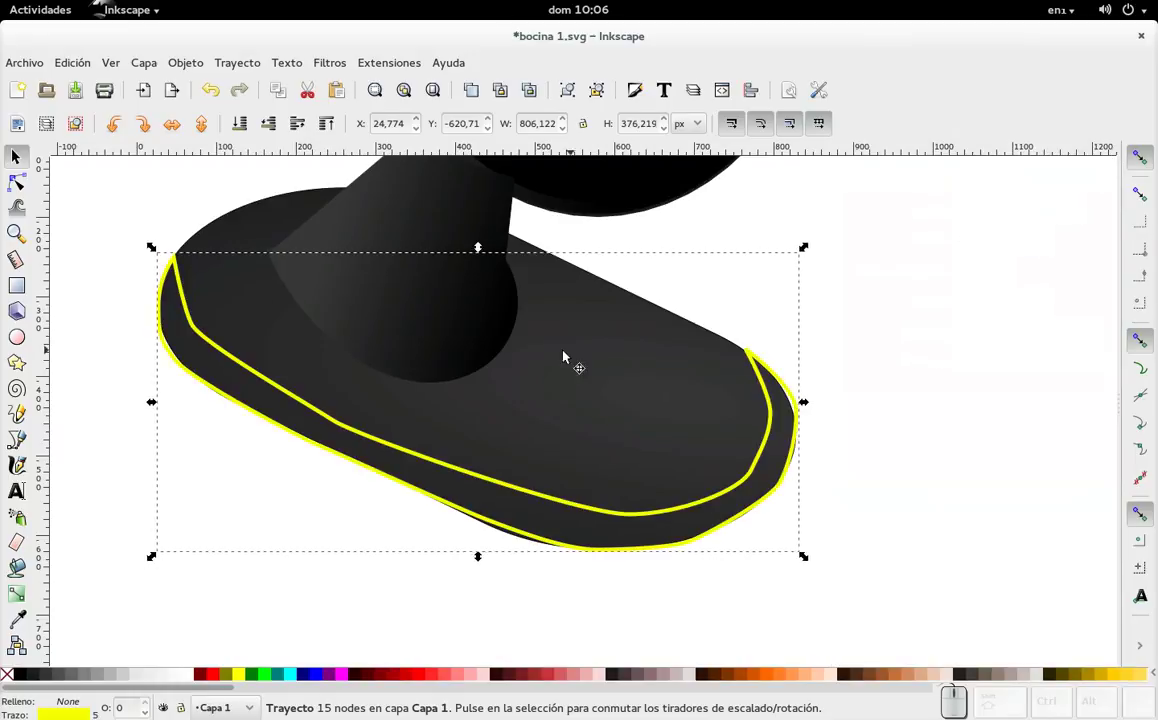
{"action": "left_click", "coordinate": [26, 186]}
{"action": "scroll", "scroll_direction": "up", "scroll_amount": 3}
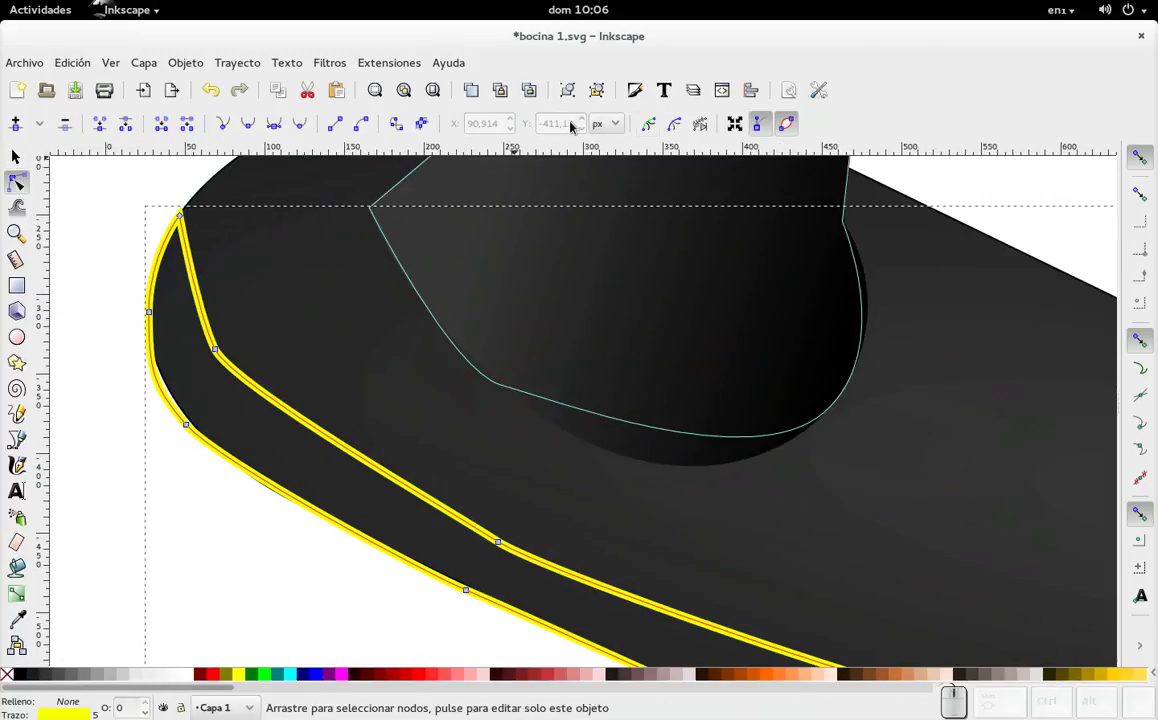
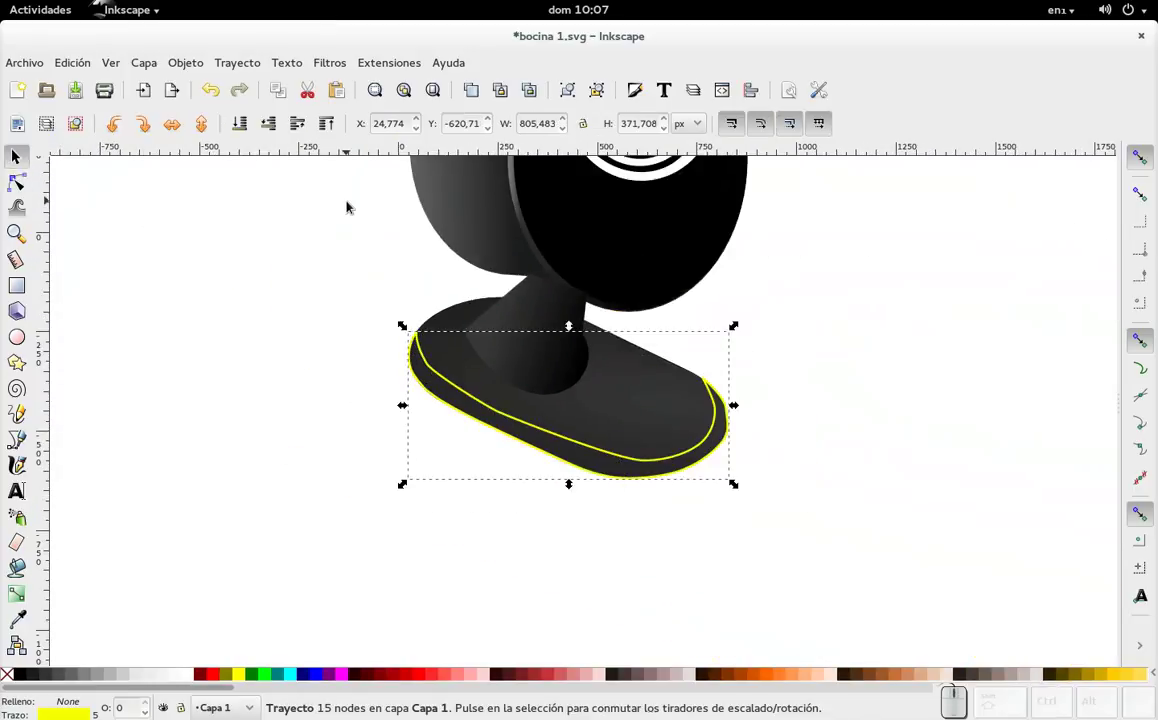
- Zoom in on the rim path while fitting its nodes to the base edge
{"action": "scroll", "scroll_direction": "up", "scroll_amount": 3}
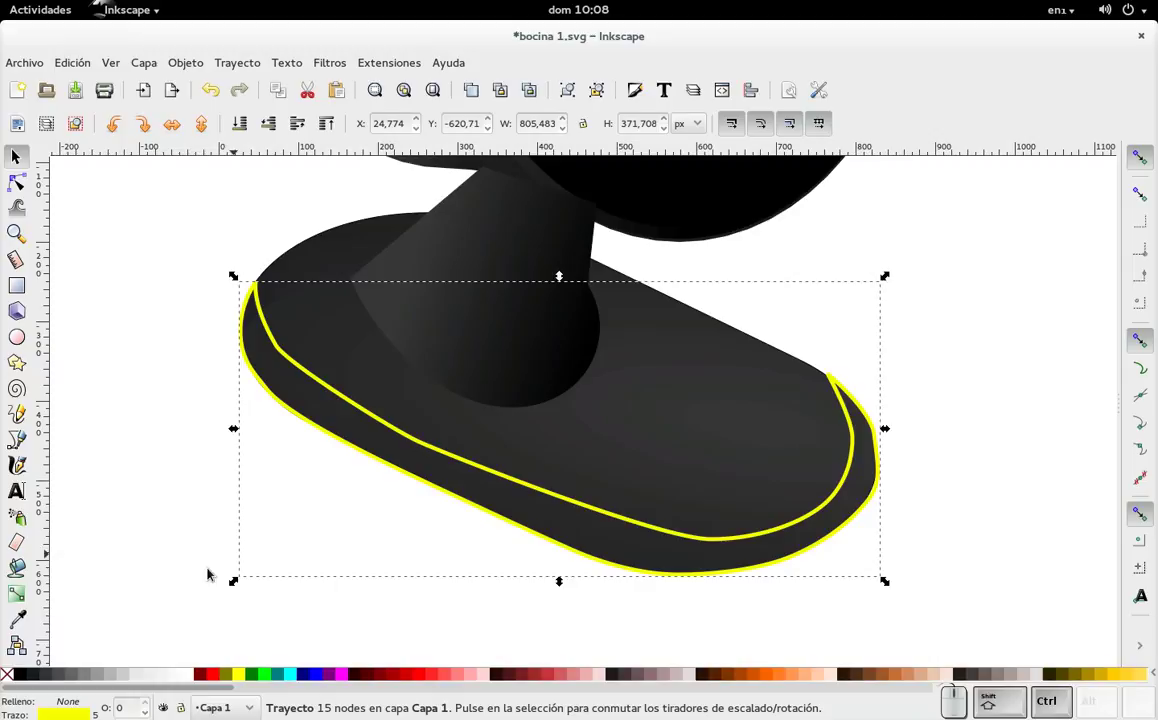
- Create a radial gradient on the rim shape and colour its stop 50% grey
{"action": "left_click", "coordinate": [21, 591]}
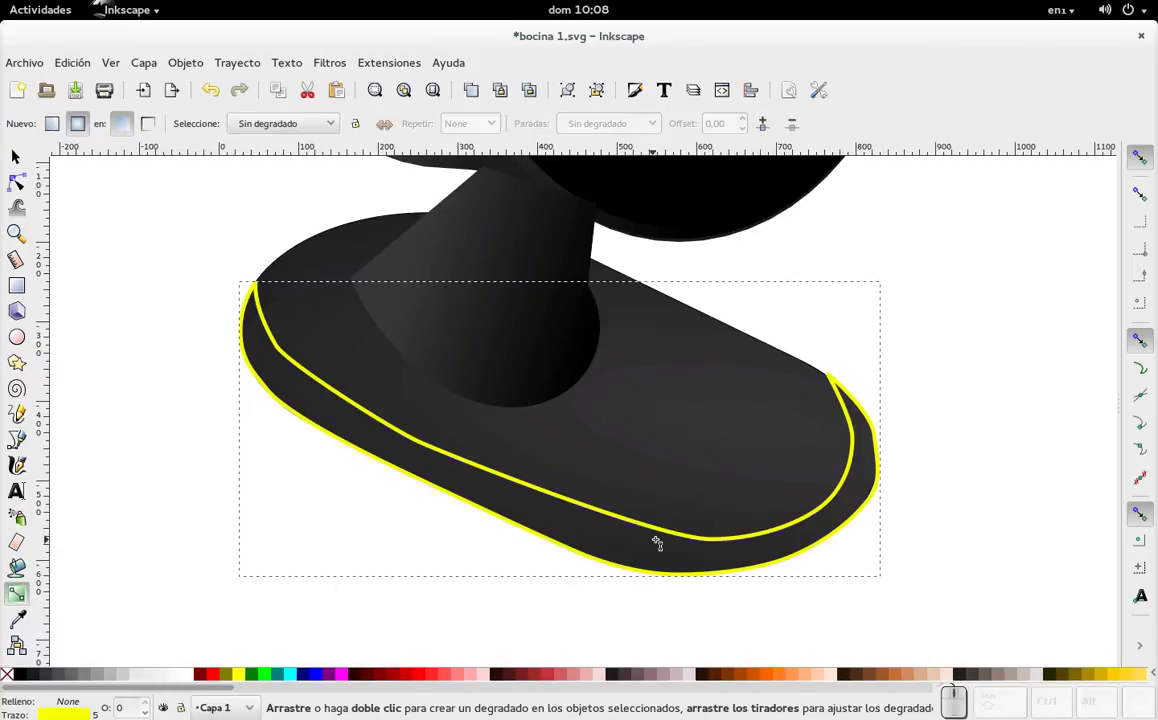
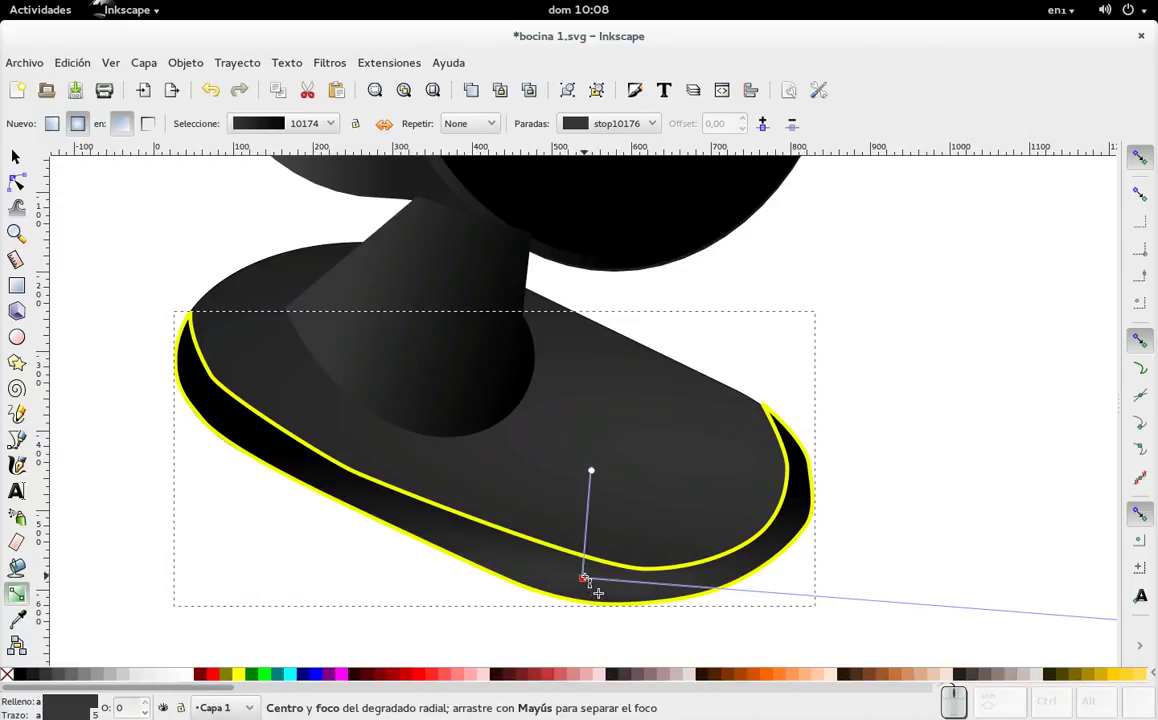
{"action": "left_click", "coordinate": [65, 676]}
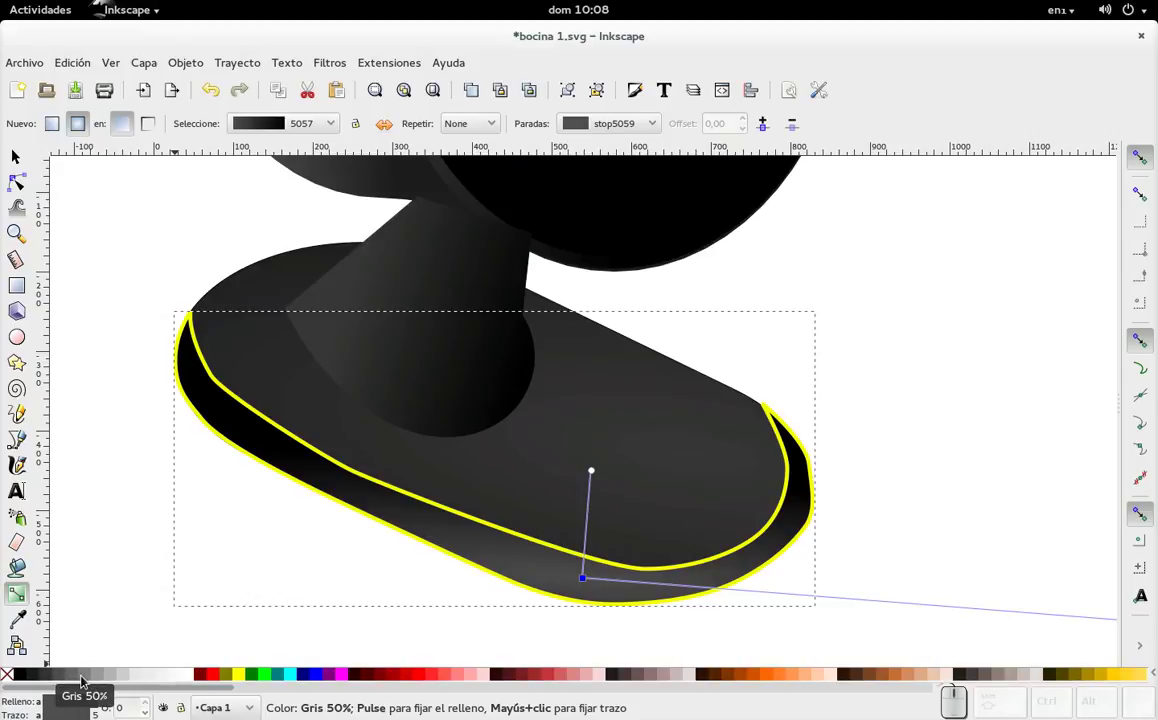
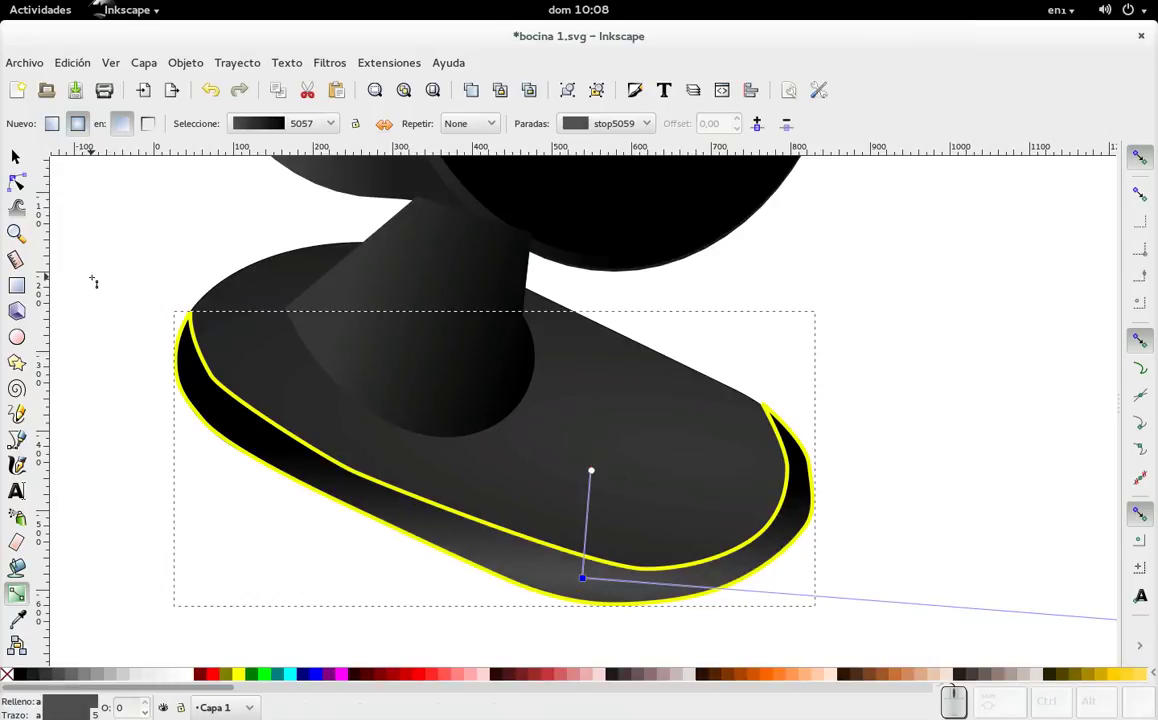
- Remove the rim shape's yellow stroke, leaving only the gradient, and reopen its nodes
{"action": "left_click", "coordinate": [23, 162]}
{"action": "key", "text": "ctrl+shift+f"}
{"action": "left_click", "coordinate": [976, 183]}
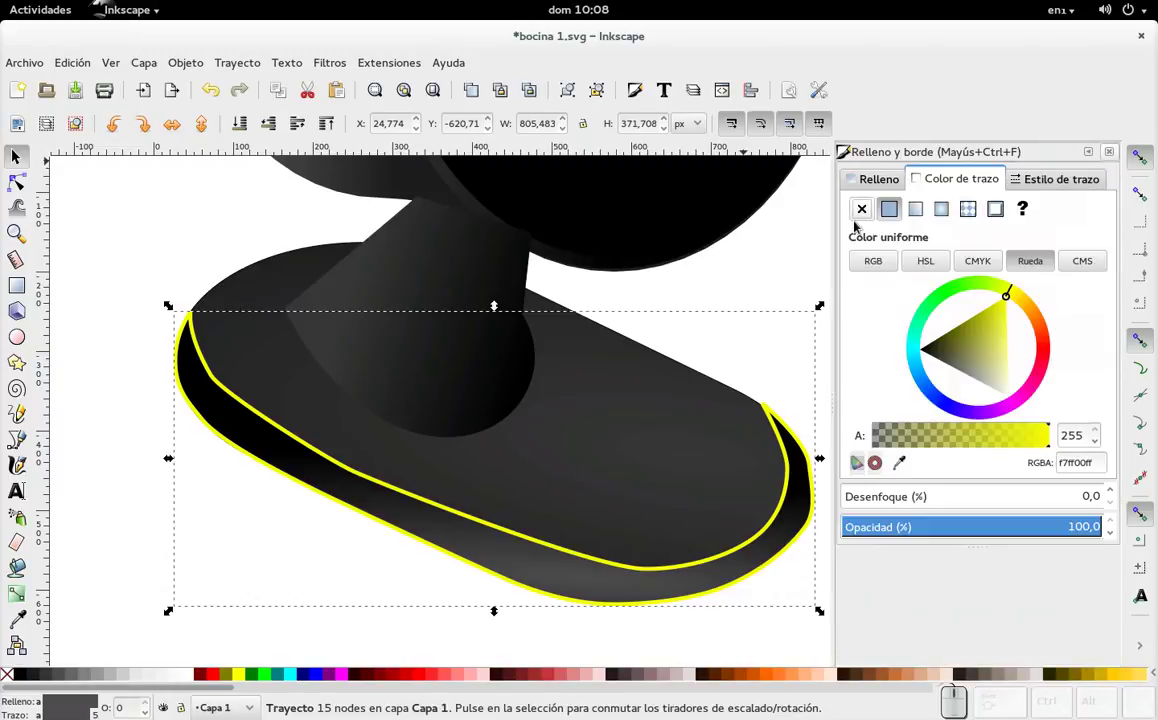
{"action": "left_click", "coordinate": [867, 212]}
{"action": "left_click", "coordinate": [1117, 152]}
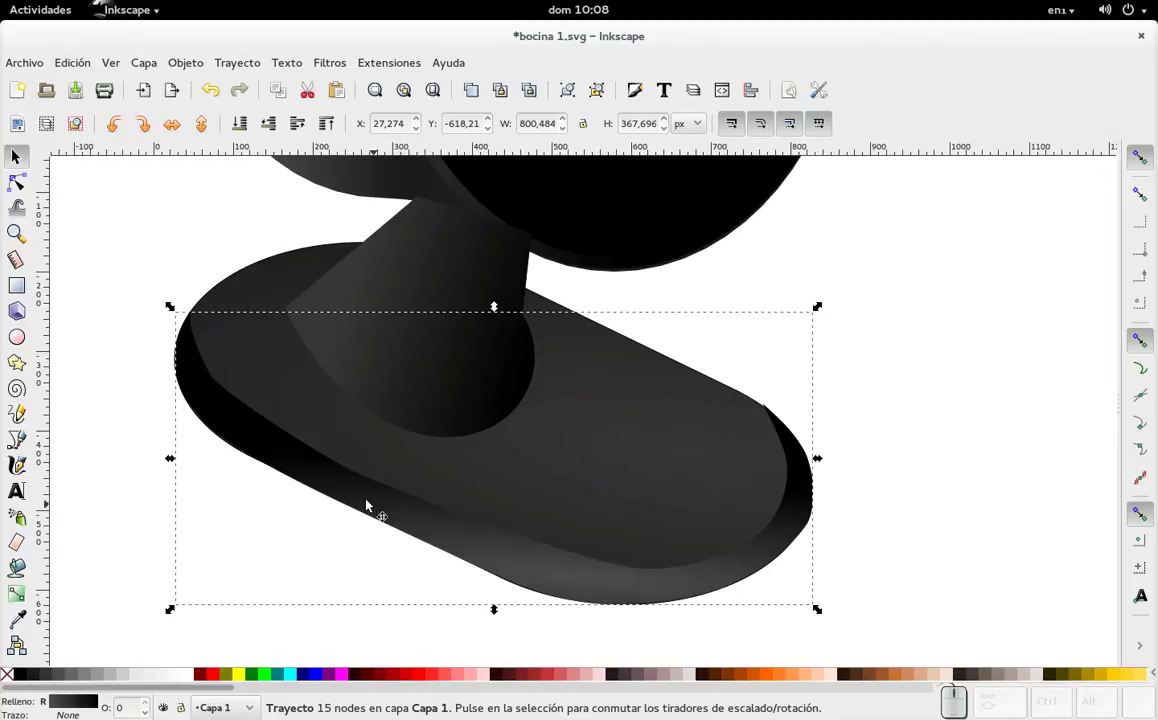
{"action": "left_click", "coordinate": [351, 484]}
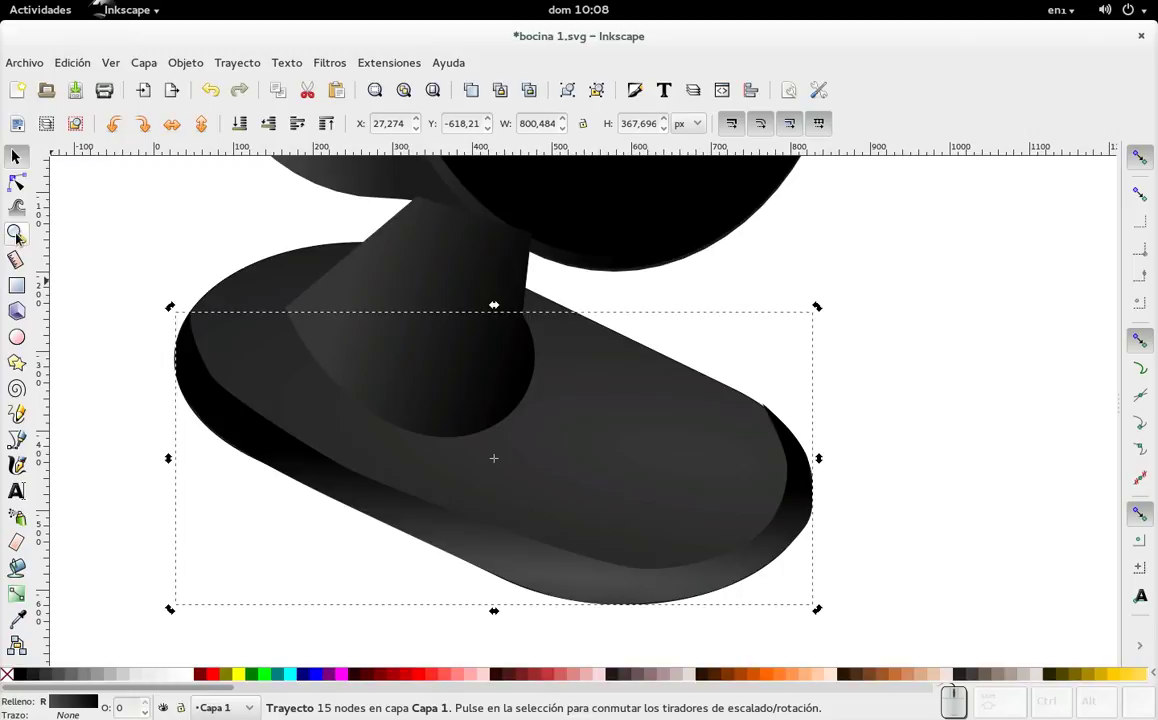
{"action": "left_click", "coordinate": [21, 186]}
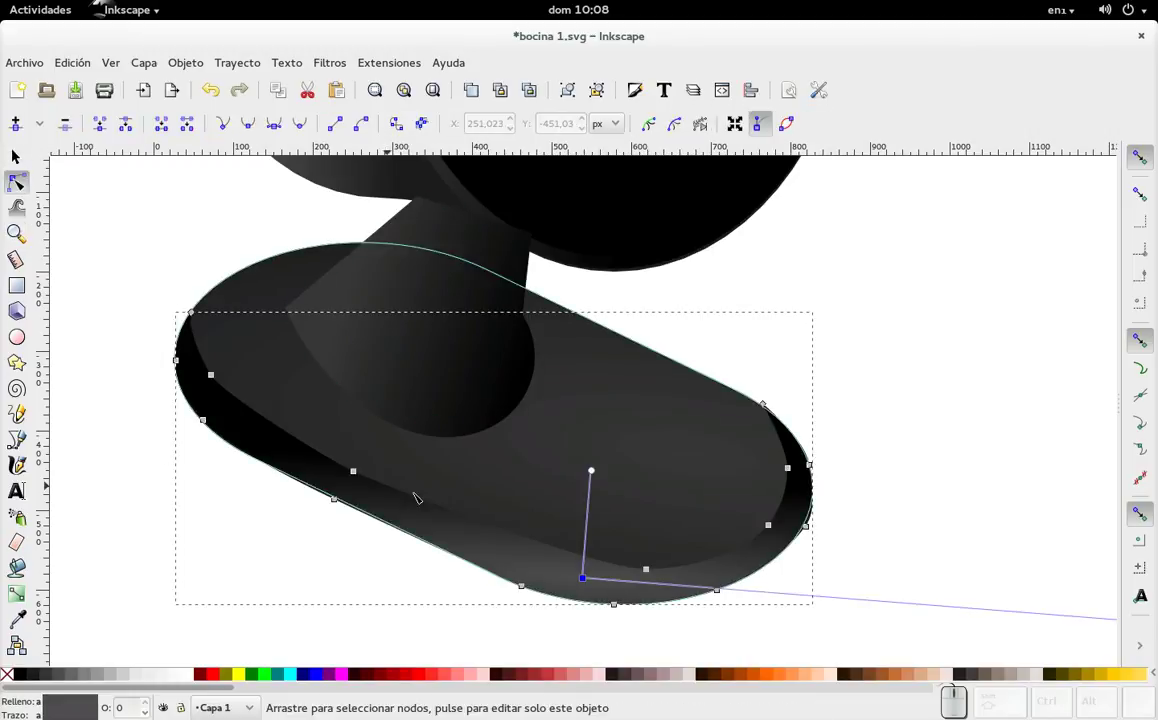
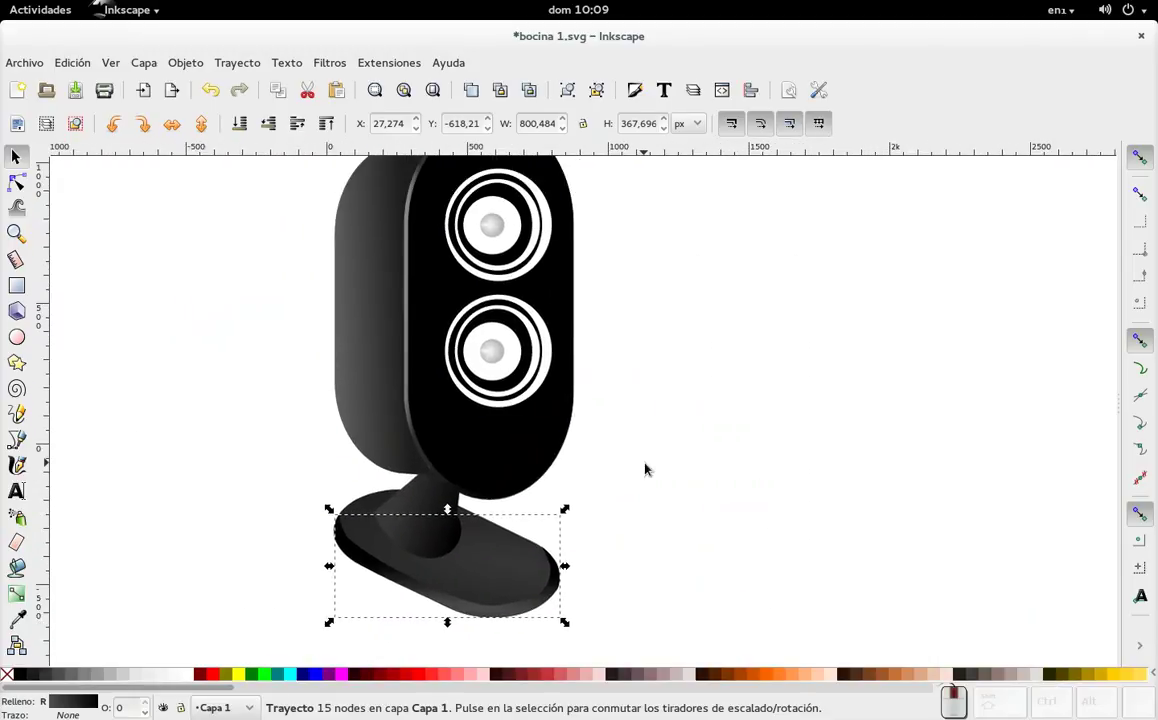
- Select the front panel shape, place it in front of the drivers and bring up its fill settings
{"action": "scroll", "scroll_direction": "up", "scroll_amount": 3}
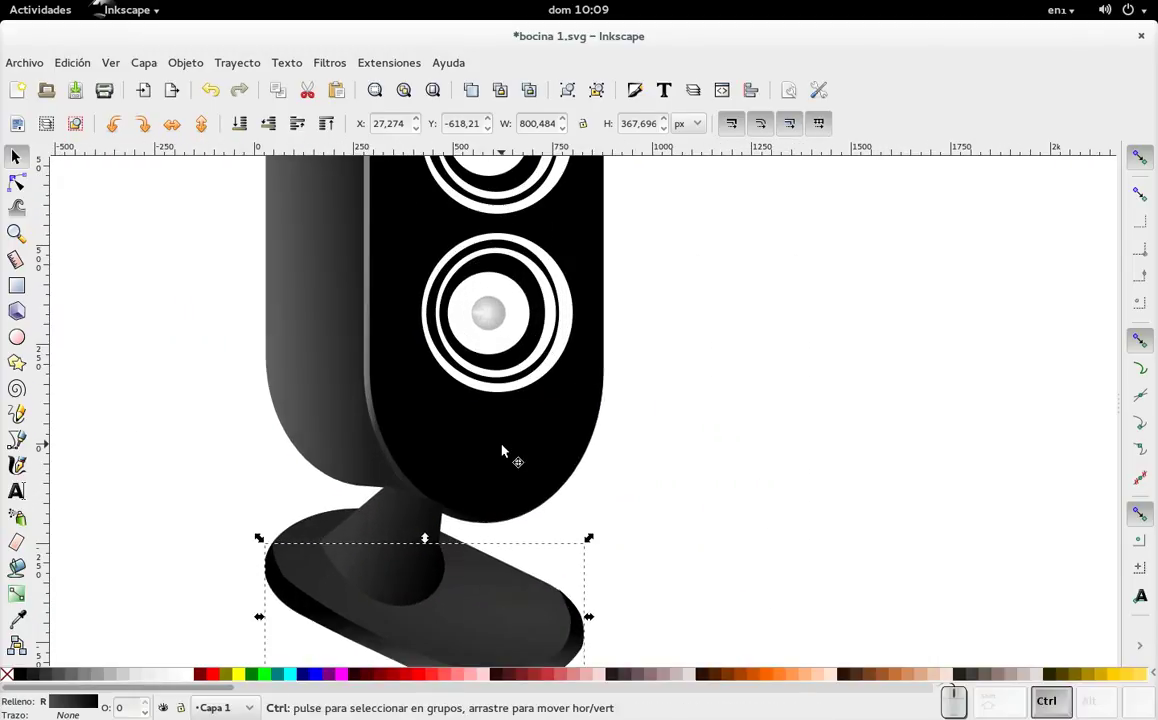
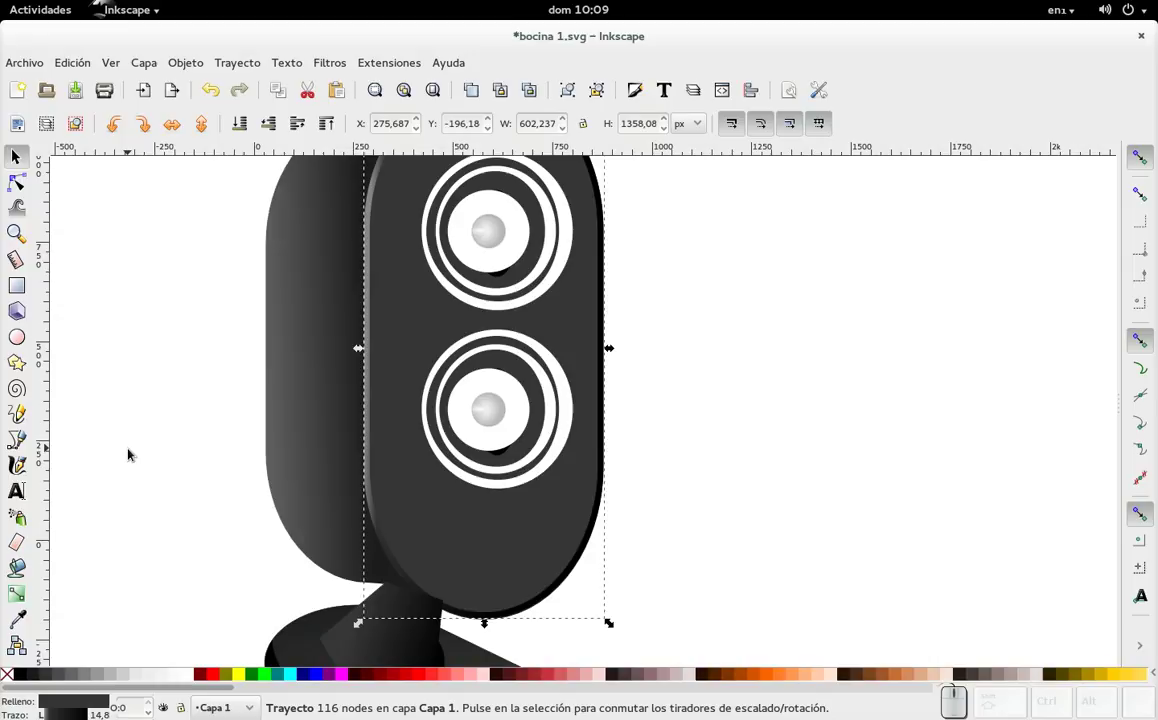
{"action": "left_click", "coordinate": [515, 547]}
{"action": "left_click", "coordinate": [515, 547]}
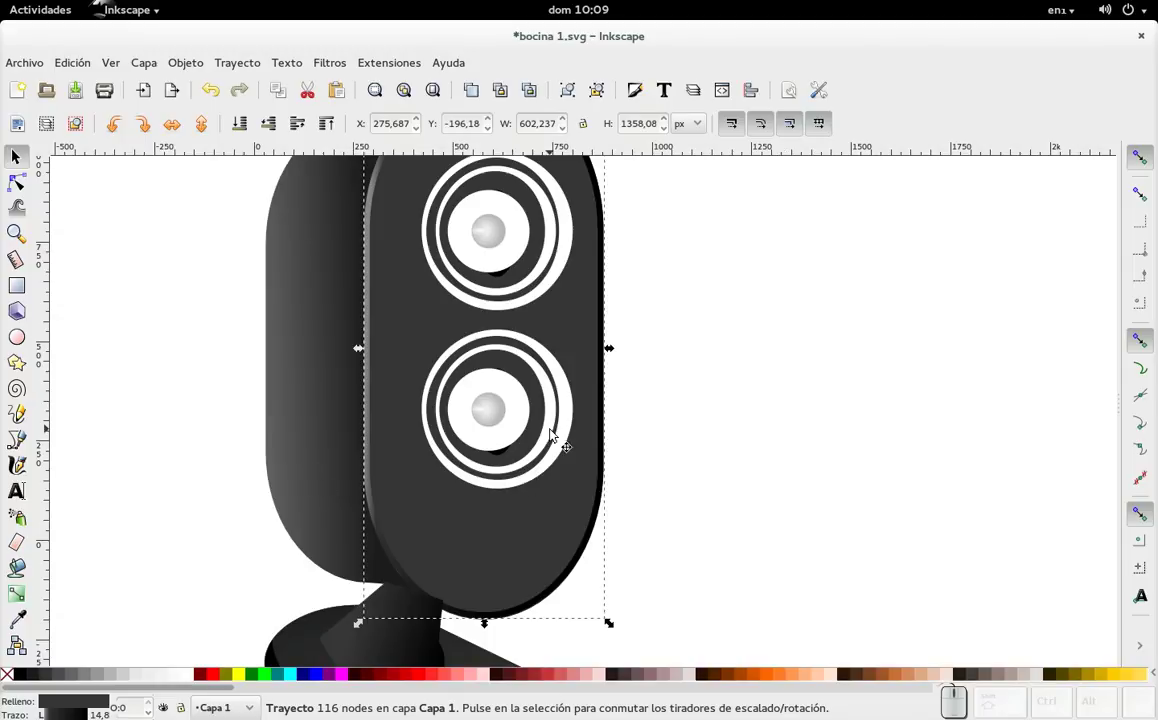
{"action": "key", "text": "ctrl+d"}
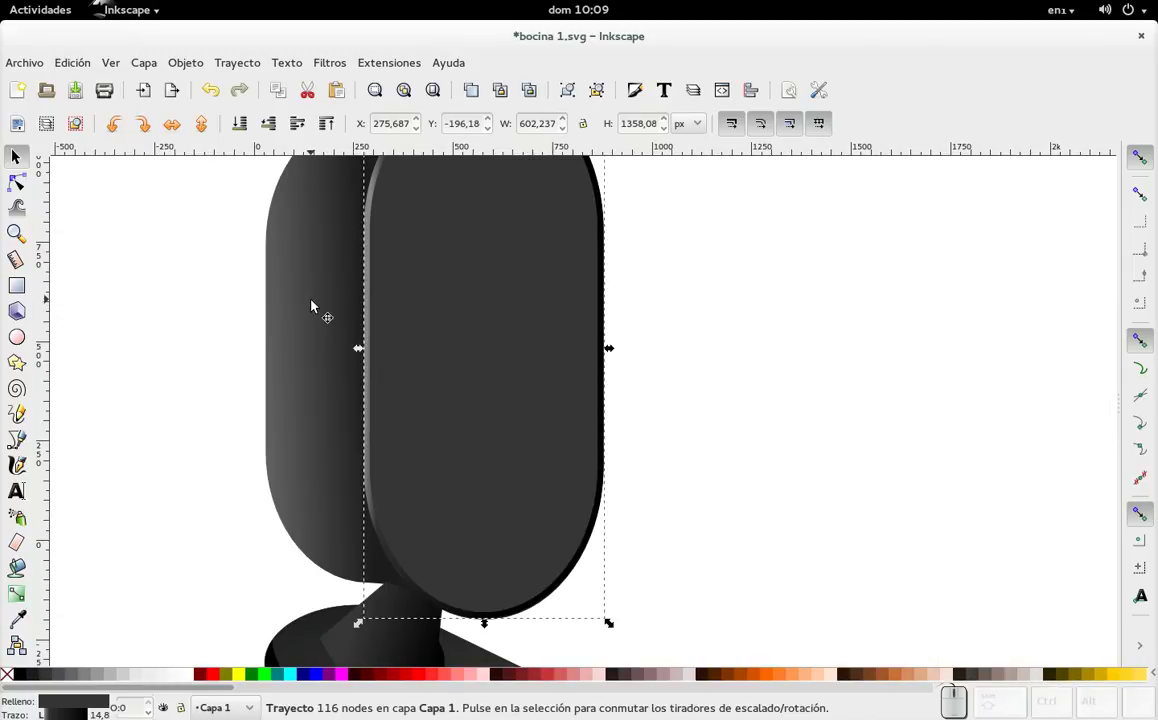
{"action": "key", "text": "ctrl+shift+f"}
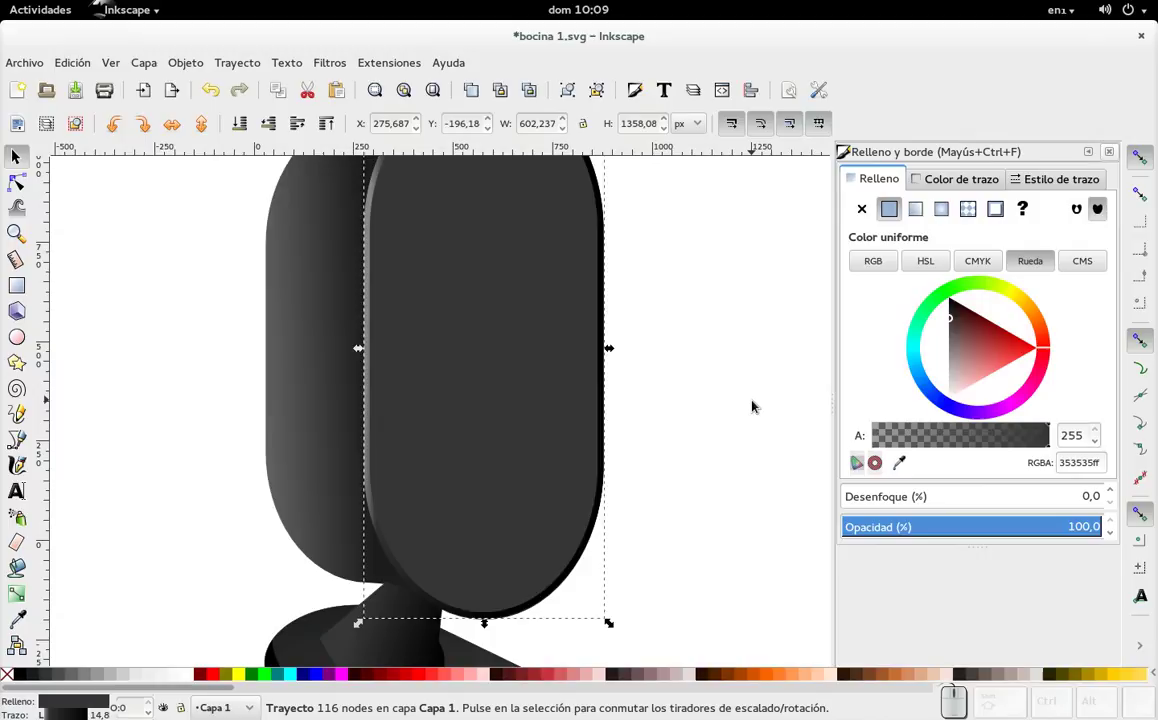
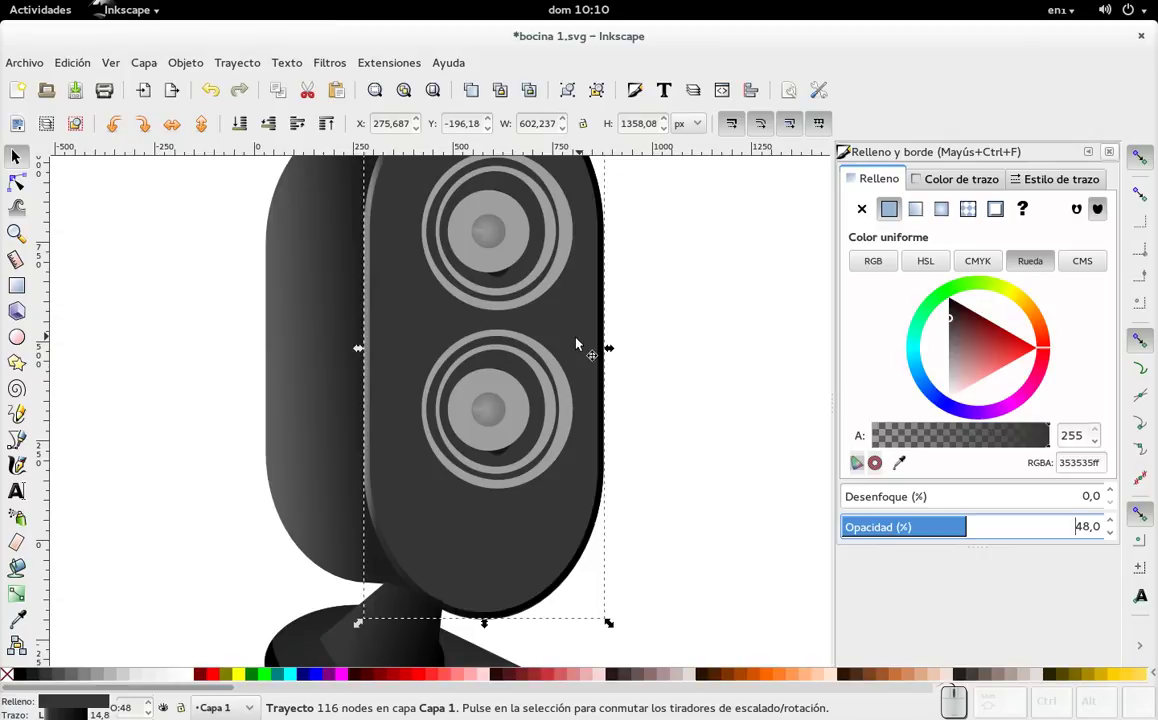
- Cut the panel overlay along a drawn Bezier shape with Path > Division and delete the upper piece
{"action": "left_click", "coordinate": [25, 441]}
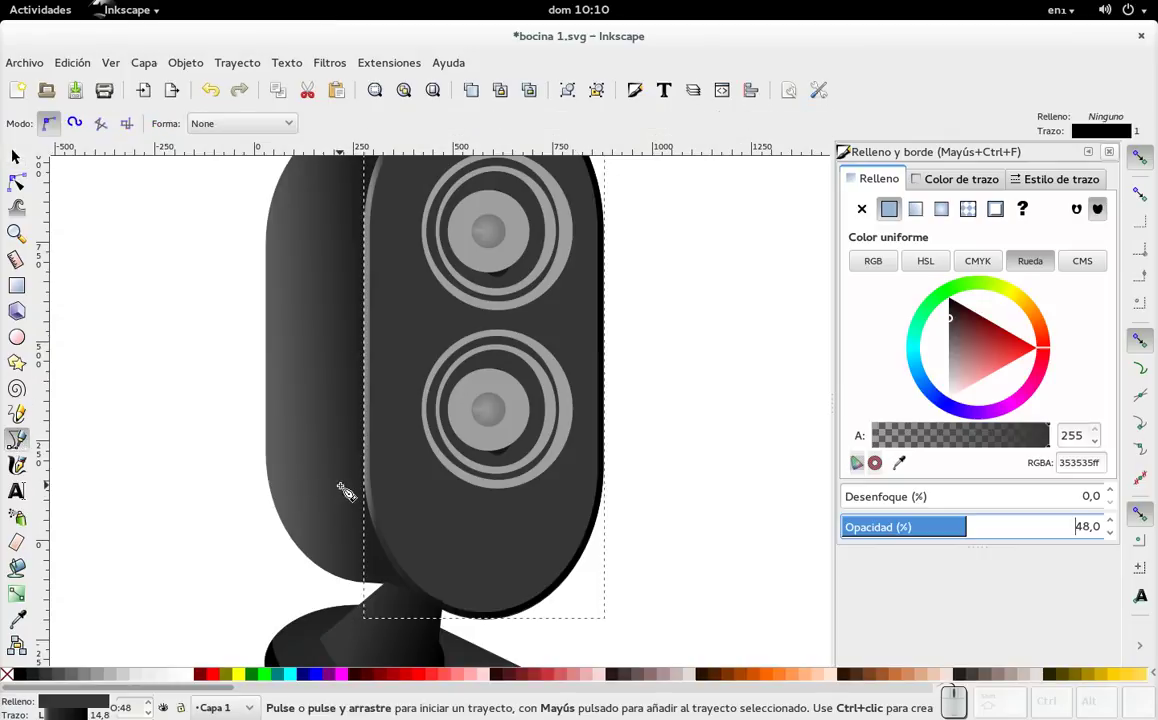
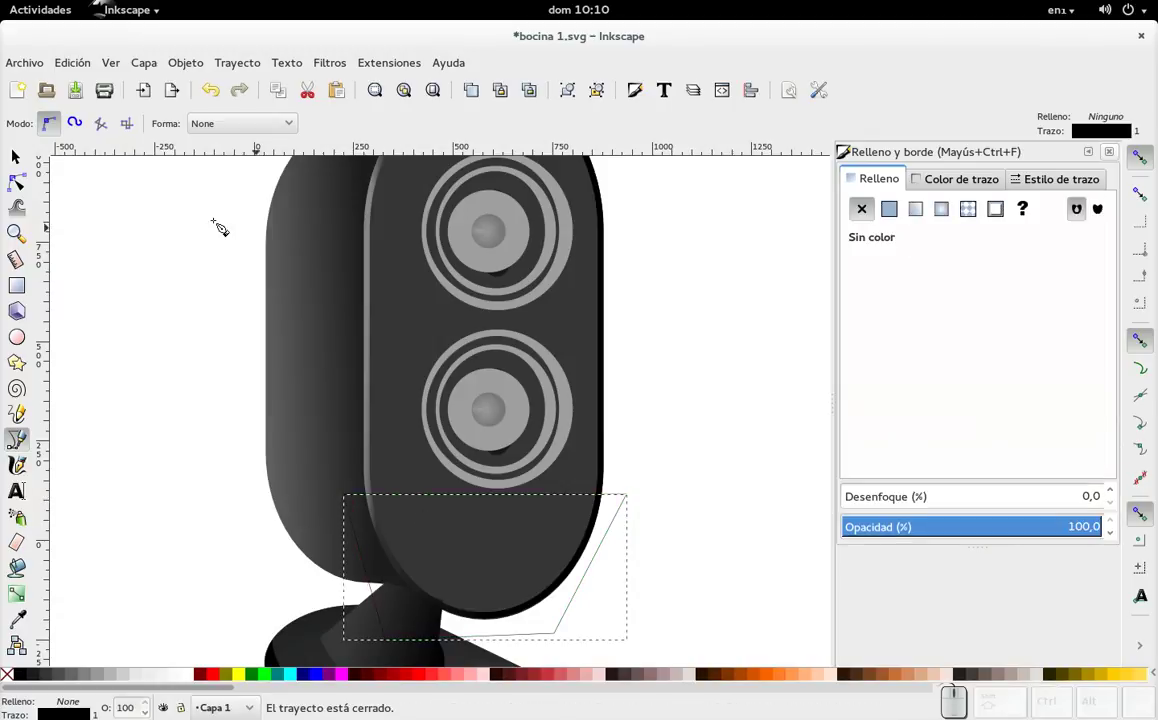
{"action": "left_click", "coordinate": [12, 159]}
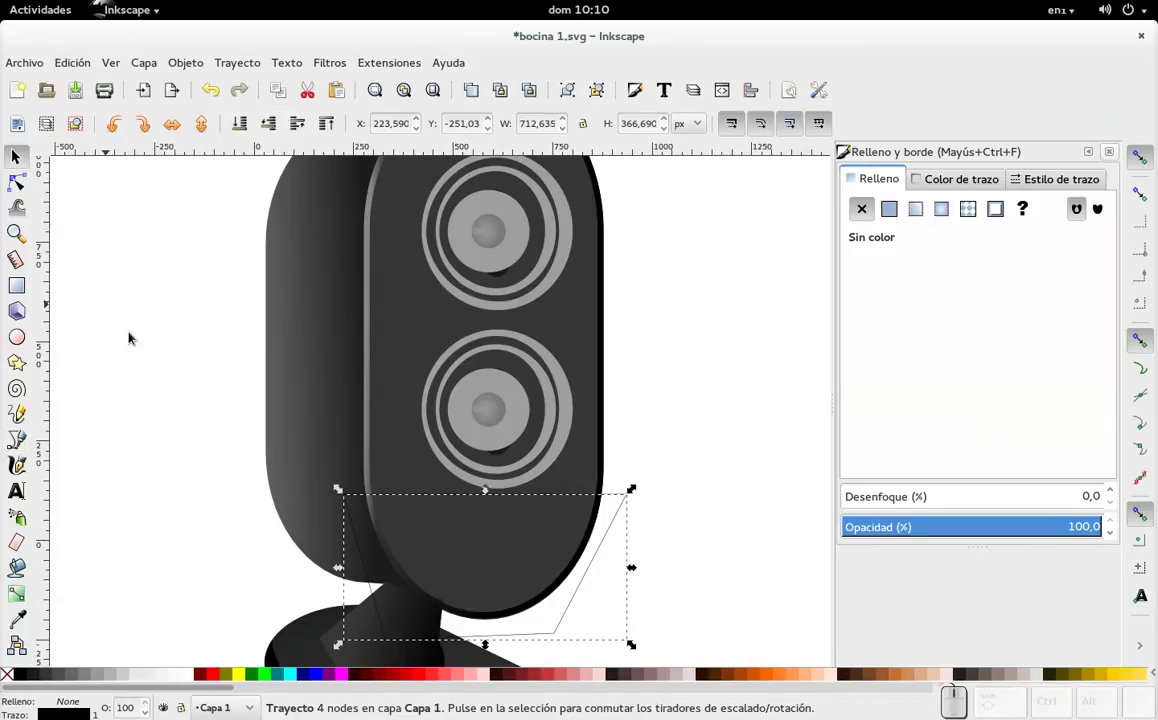
{"action": "left_click", "coordinate": [416, 330]}
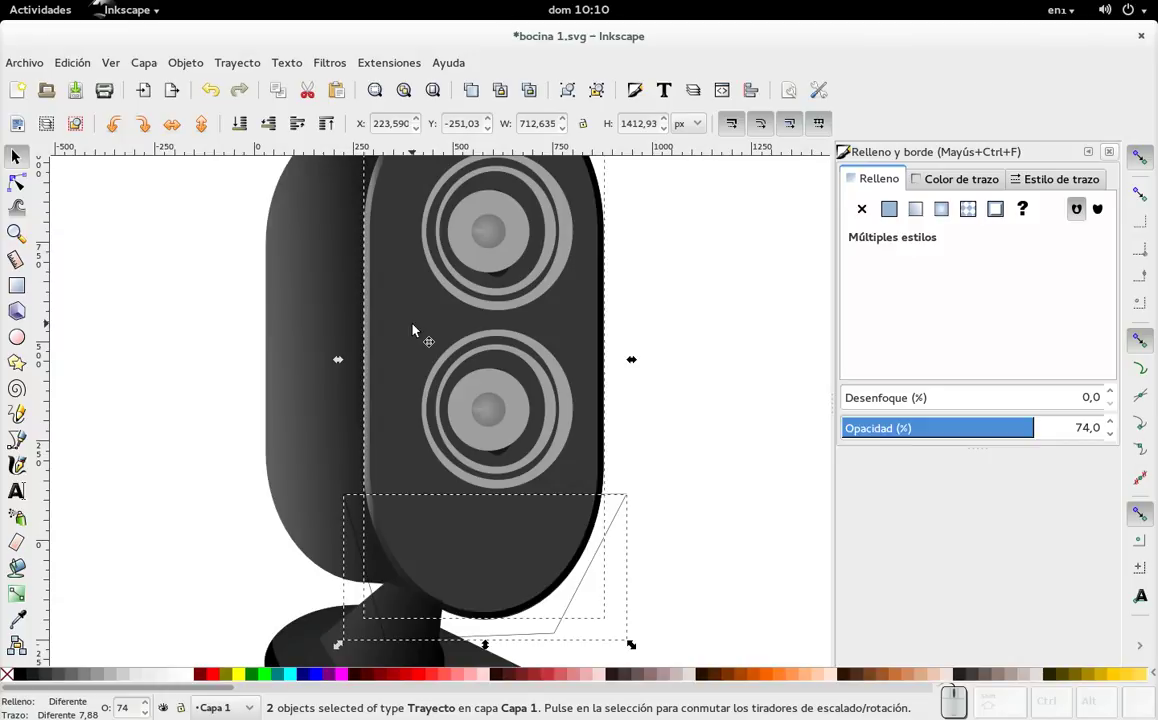
{"action": "key", "text": "ctrl+KP_Divide"}
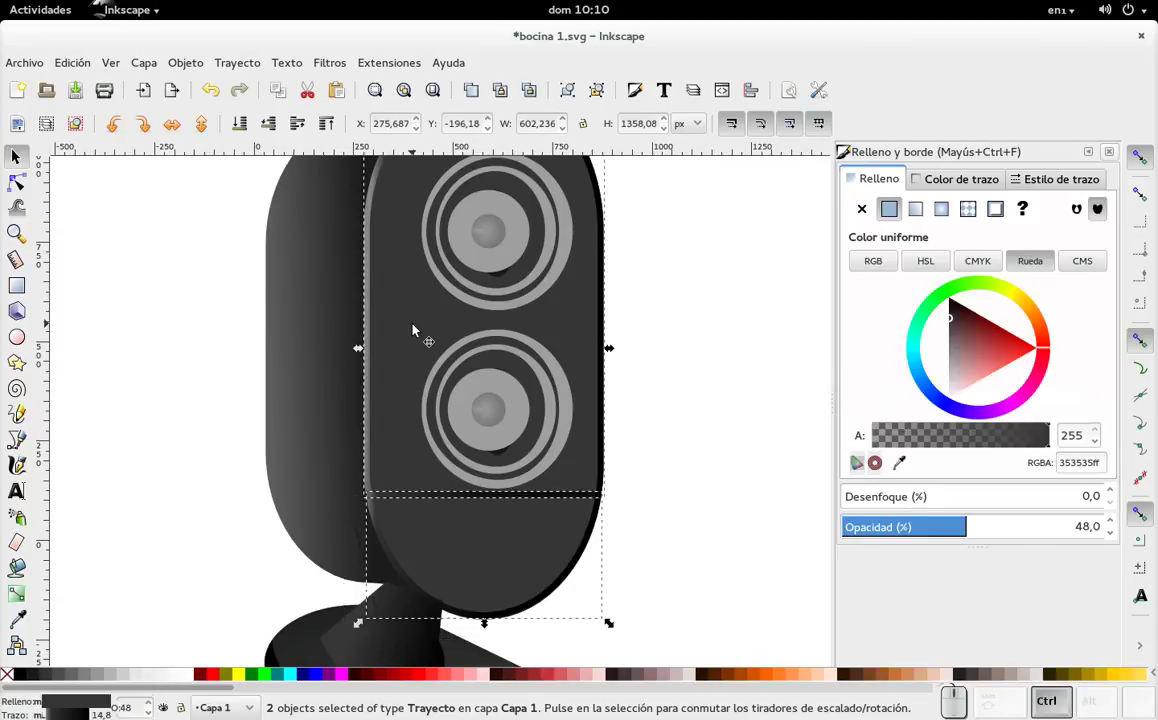
{"action": "left_click", "coordinate": [729, 260]}
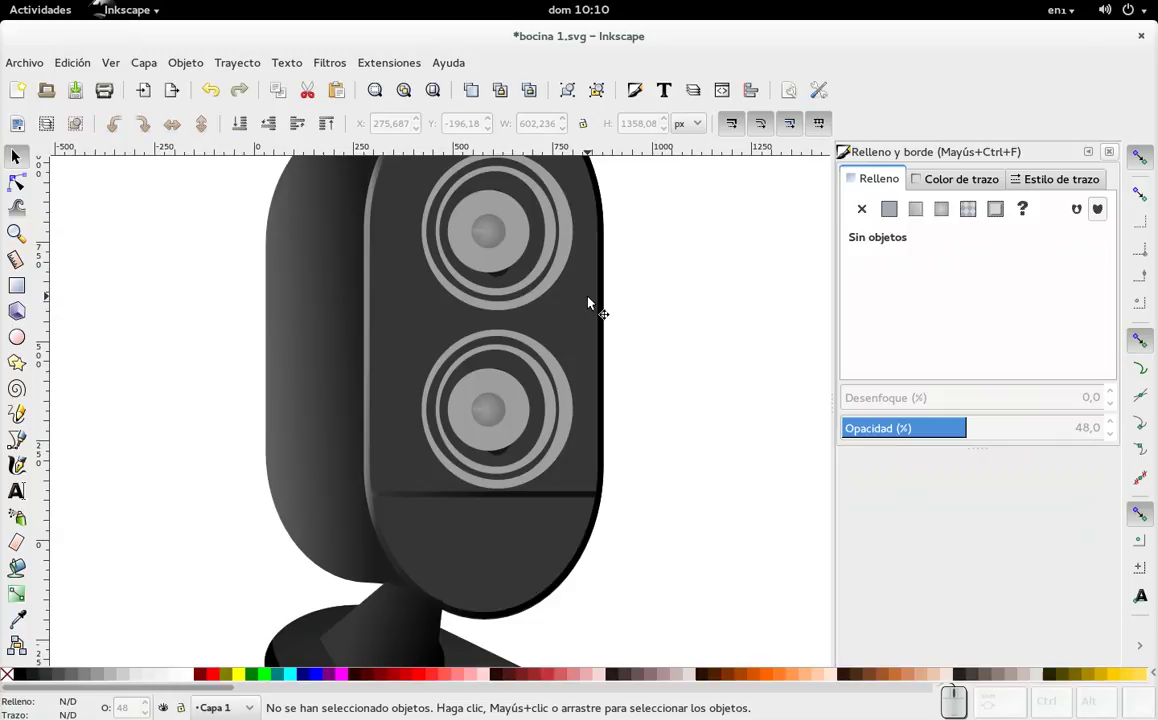
{"action": "left_click", "coordinate": [591, 303]}
{"action": "key", "text": "Delete"}
- Remove the outline from the remaining lower overlay band by setting Stroke paint to none
{"action": "left_click", "coordinate": [536, 572]}
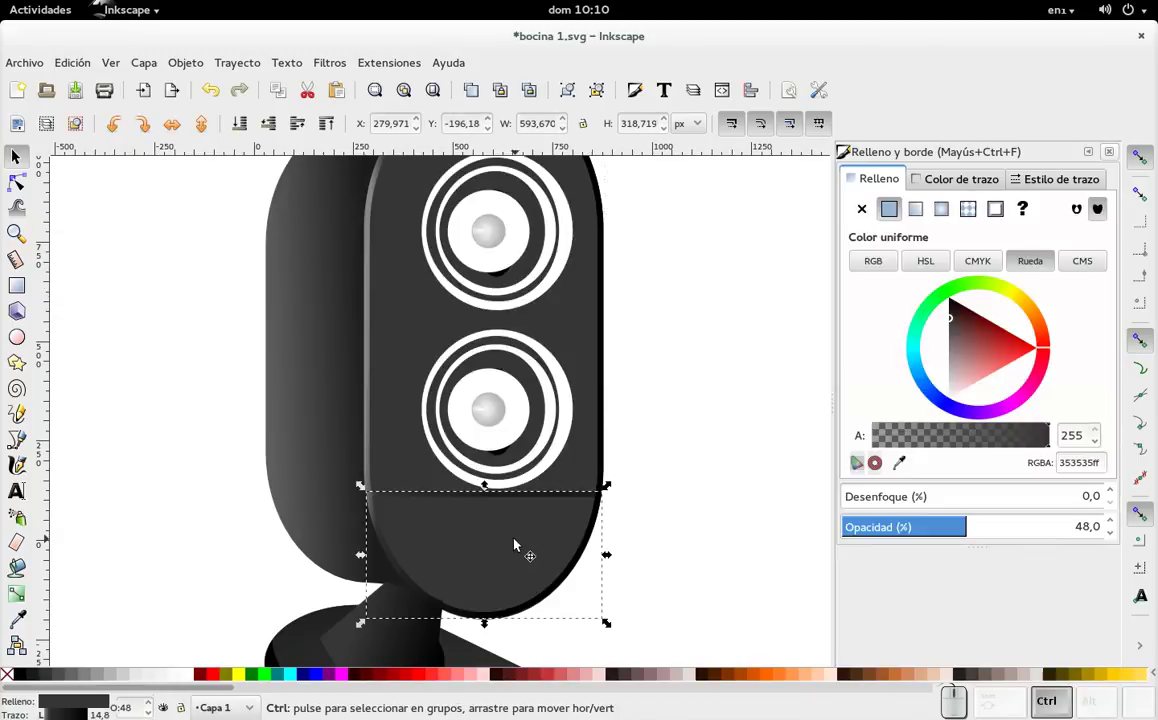
{"action": "left_click", "coordinate": [969, 177]}
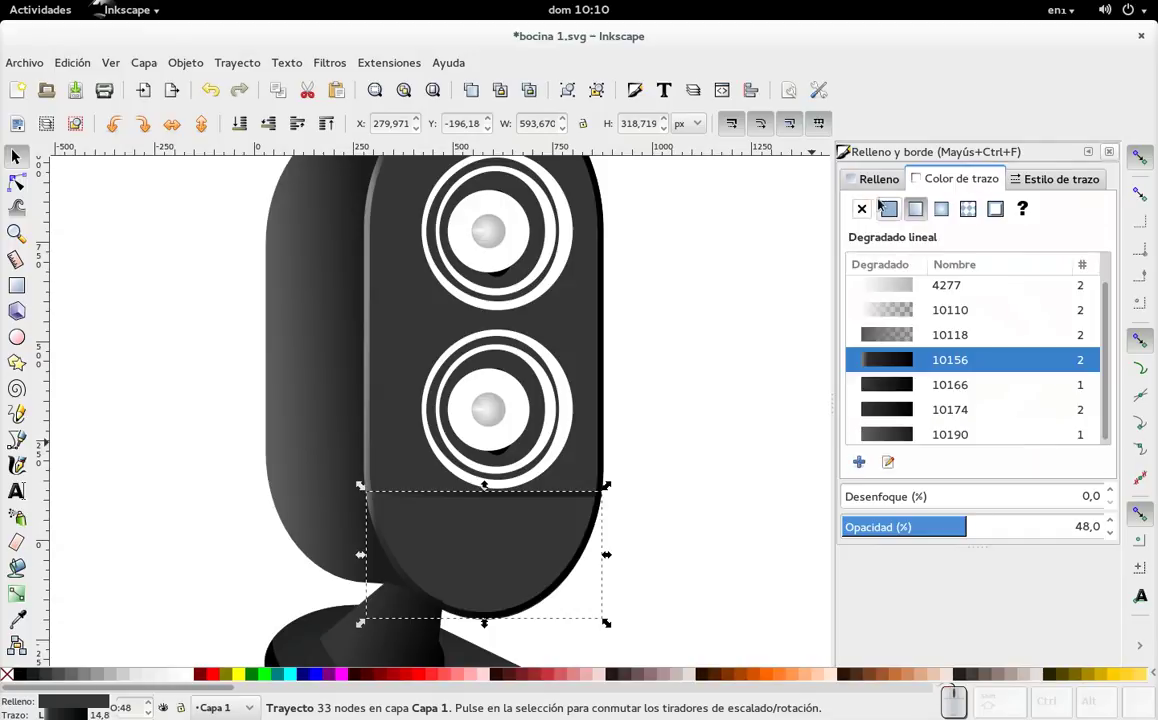
{"action": "left_click", "coordinate": [876, 203]}
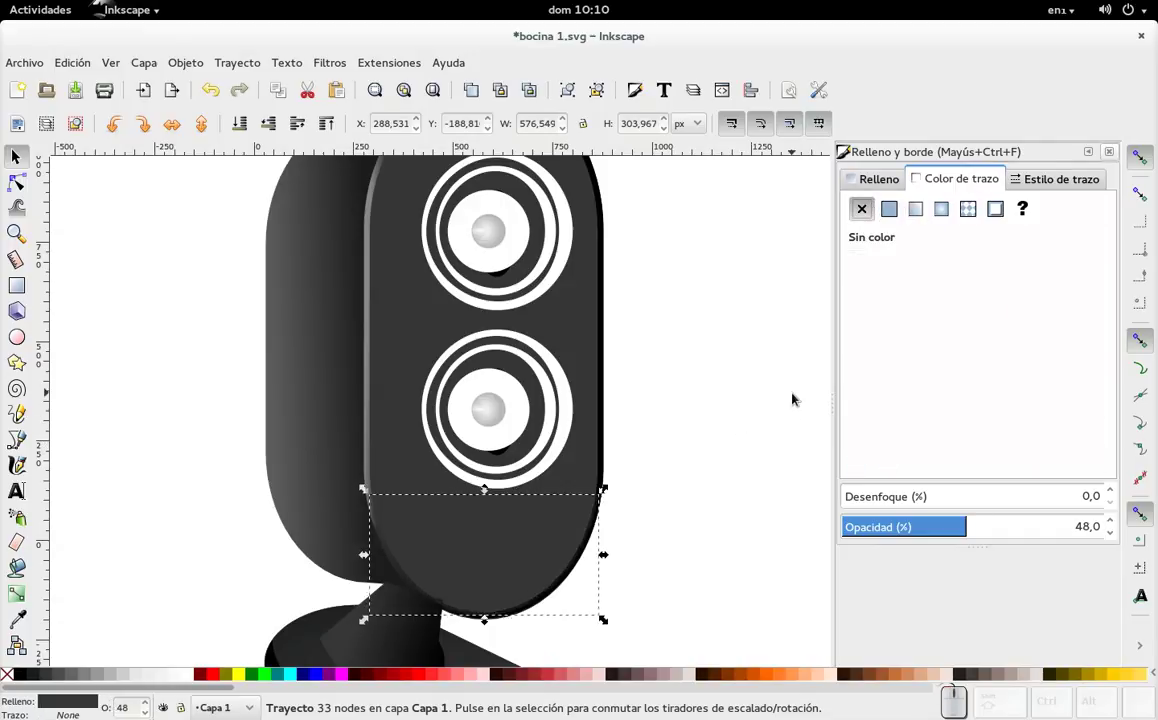
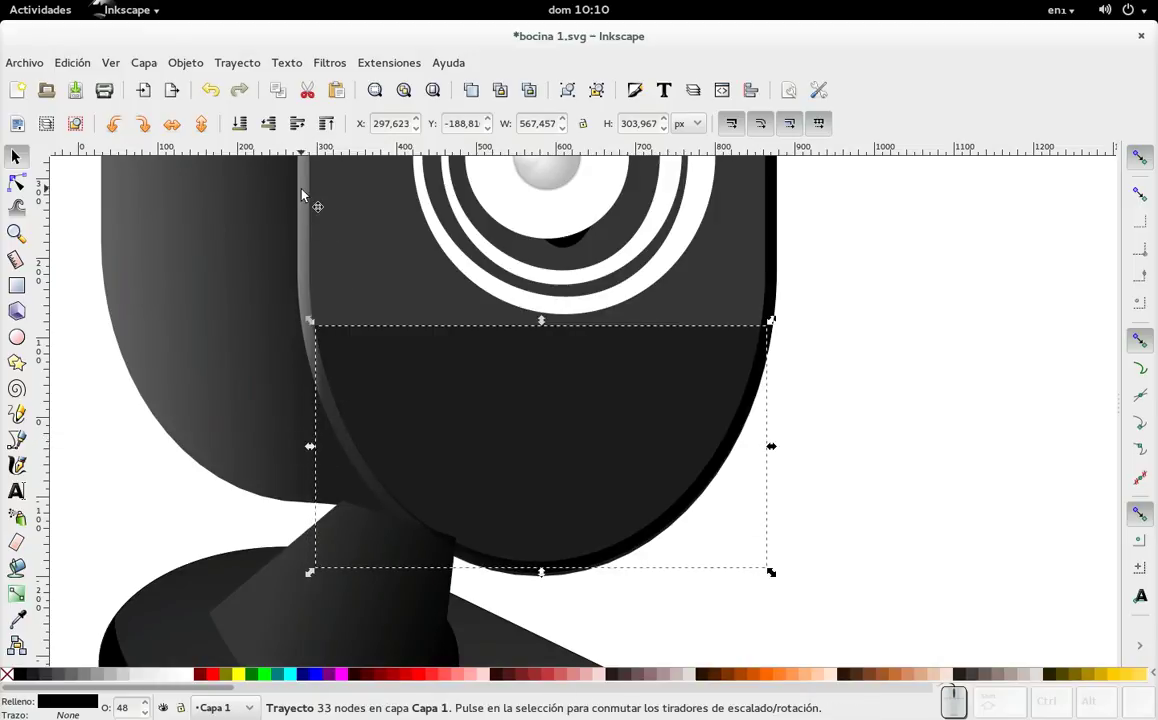
- Draw a small circle on the dark lower section of the speaker front with the Ellipse tool
{"action": "scroll", "scroll_direction": "up", "scroll_amount": 3}
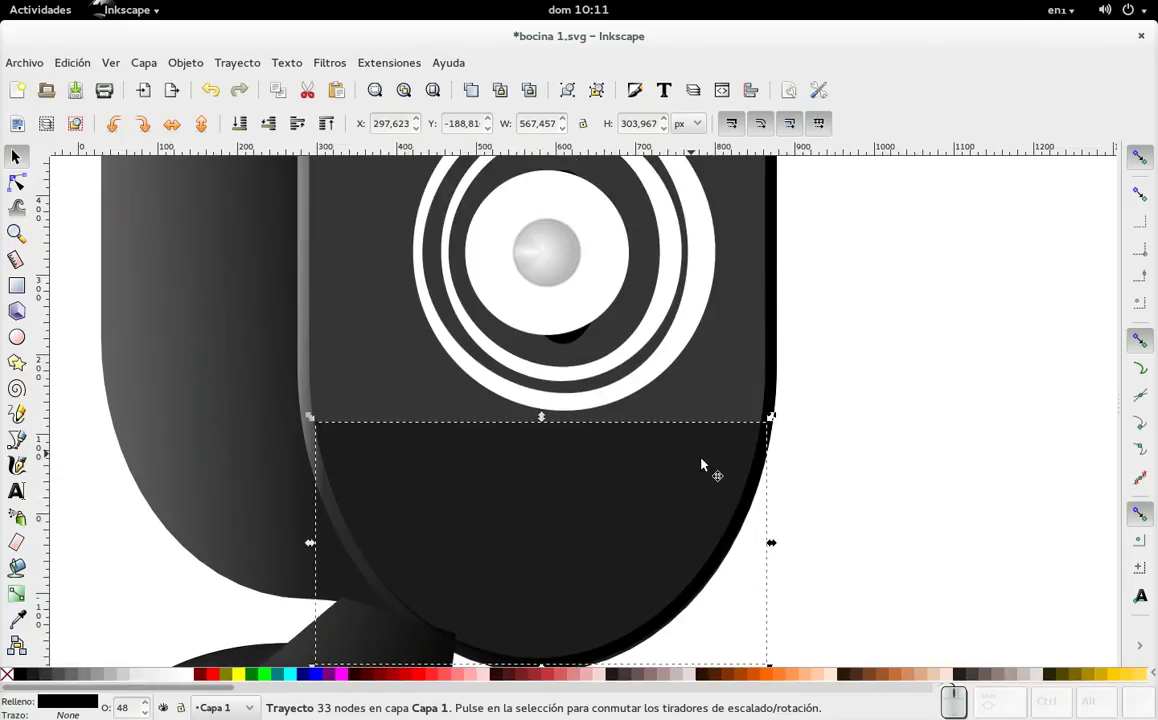
{"action": "scroll", "scroll_direction": "down", "scroll_amount": 3}
{"action": "left_click_drag", "start_coordinate": [948, 396], "coordinate": [683, 390]}
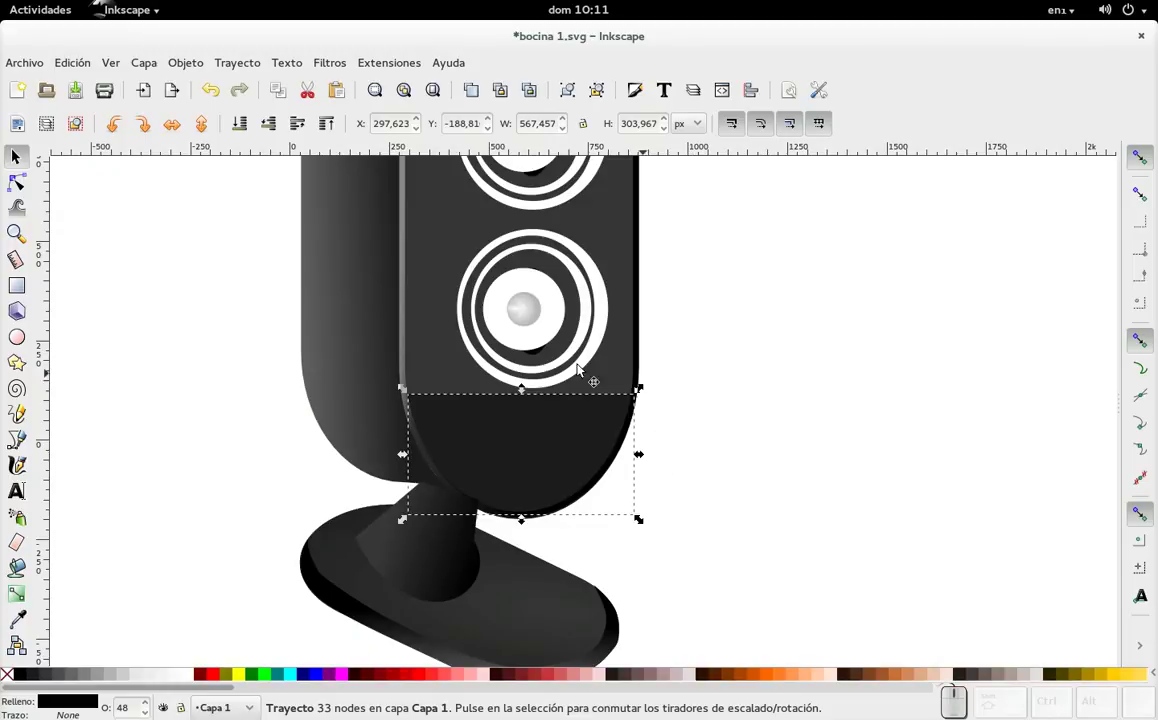
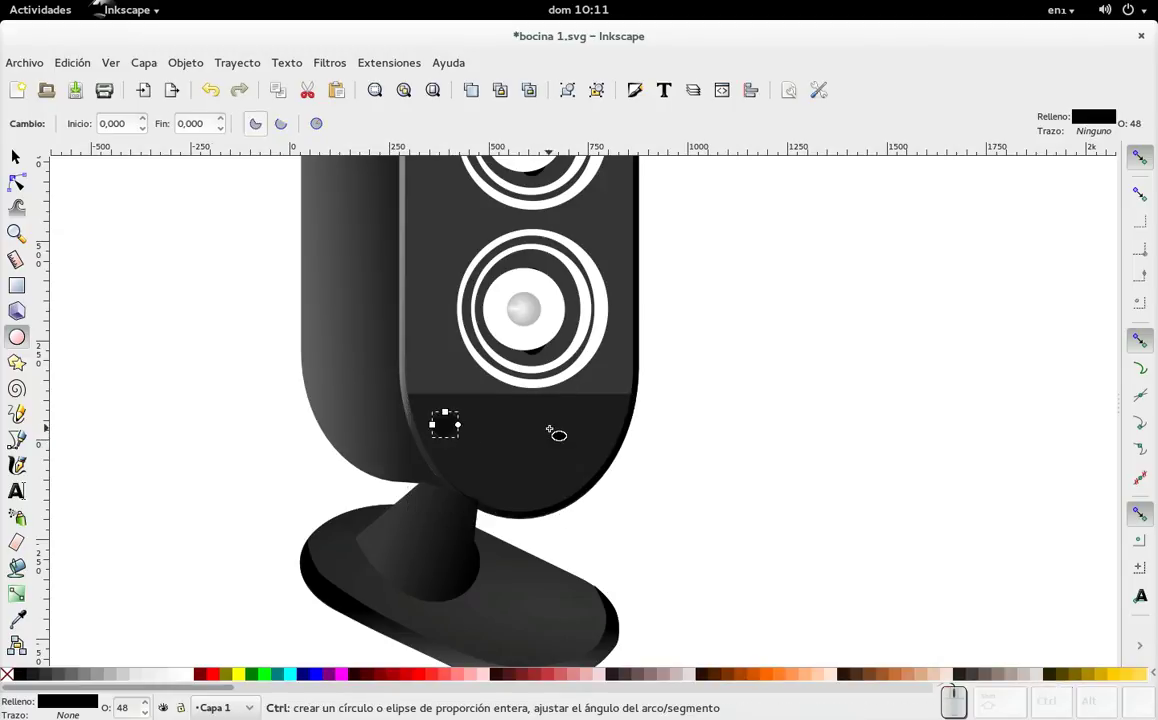
- Convert the circle to a path and duplicate it into grey copies spread across the lower panel
{"action": "key", "text": "ctrl+shift+c"}
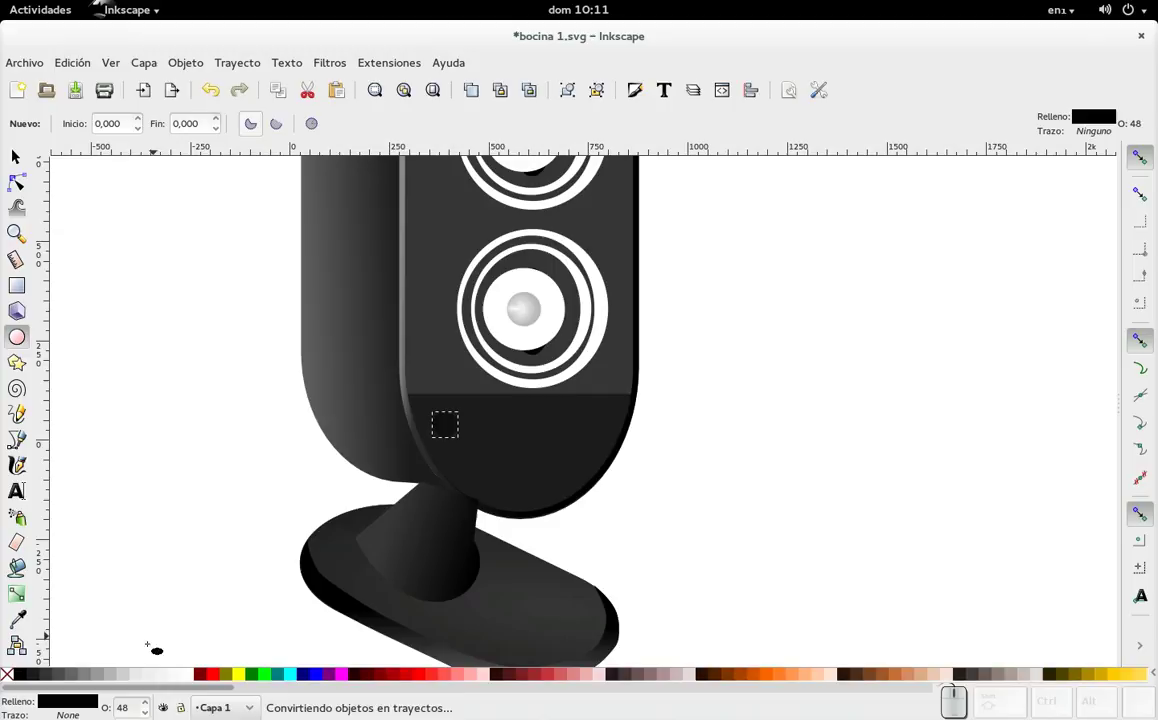
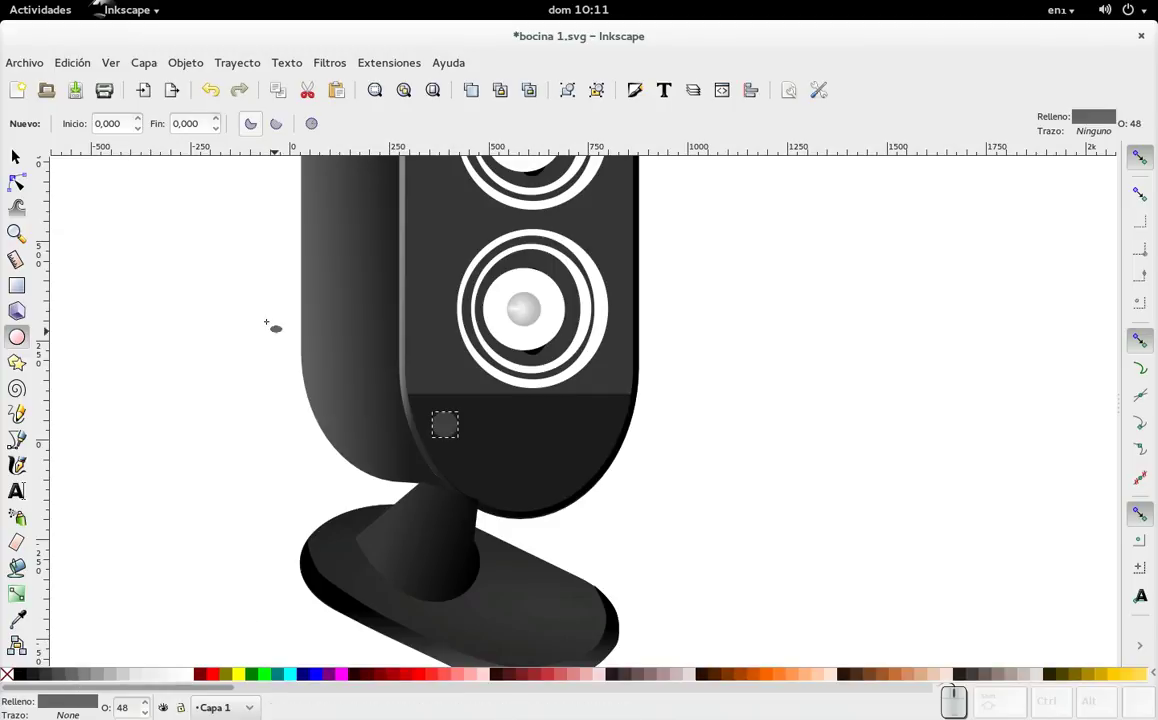
{"action": "left_click", "coordinate": [22, 154]}
{"action": "key", "text": "ctrl+d"}
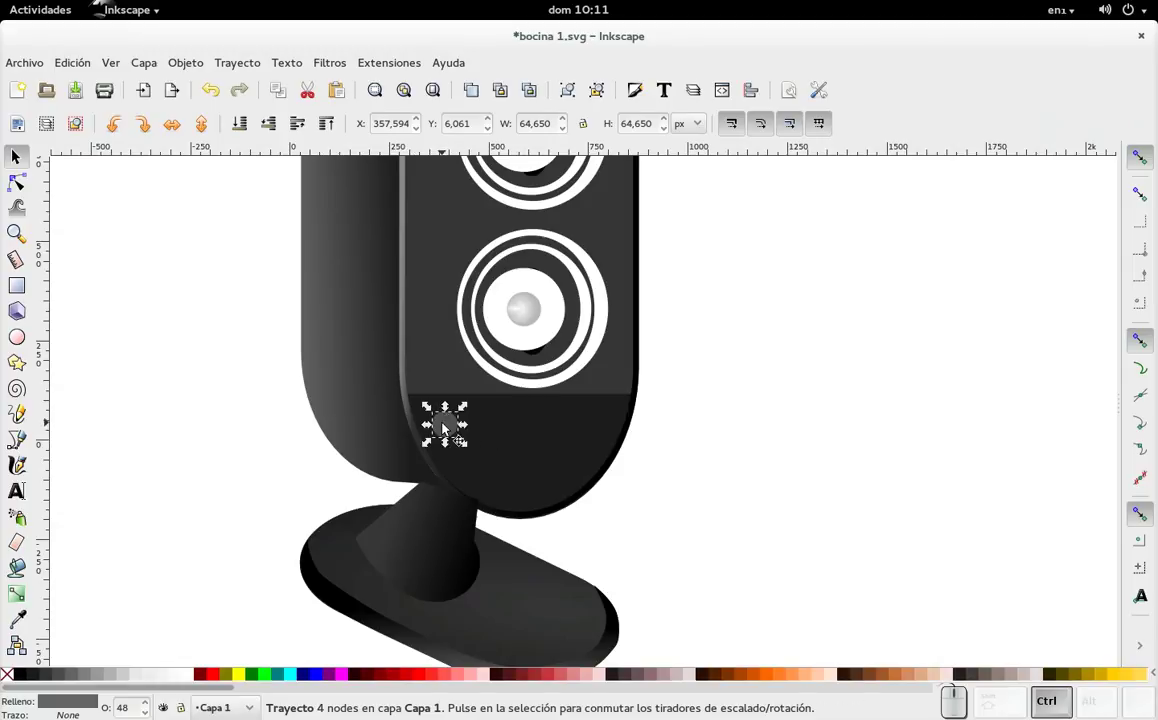
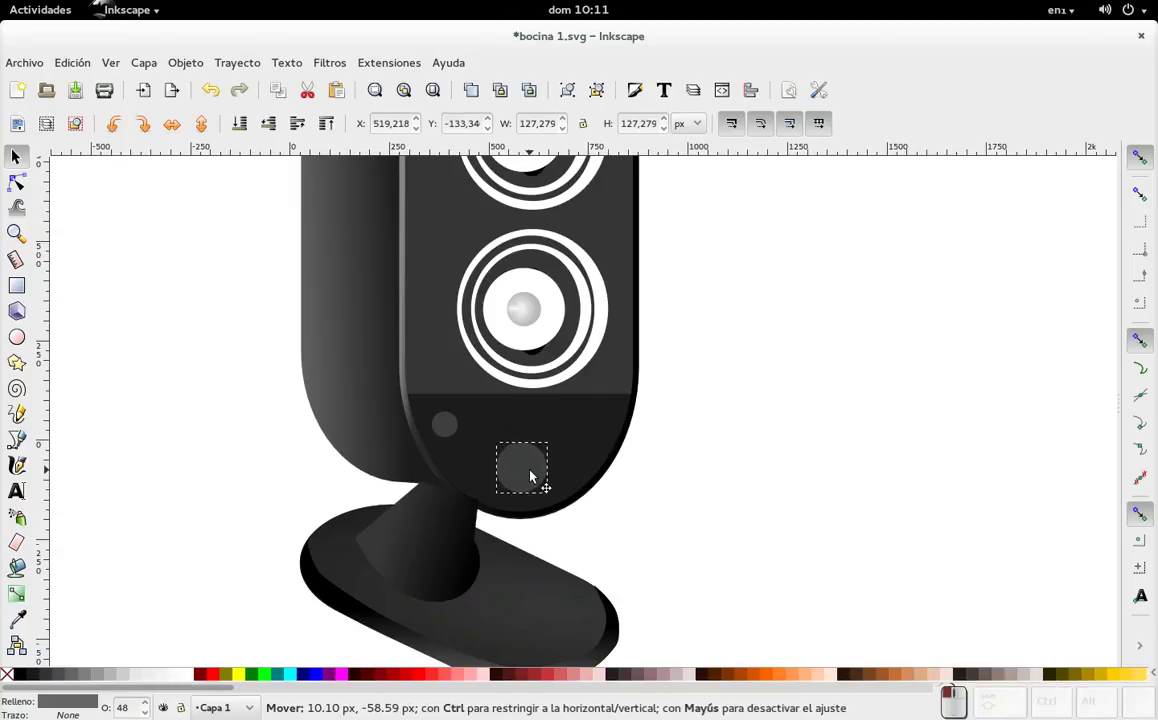
{"action": "left_click", "coordinate": [457, 434]}
{"action": "key", "text": "ctrl+d"}
{"action": "left_click_drag", "start_coordinate": [469, 436], "coordinate": [605, 452]}
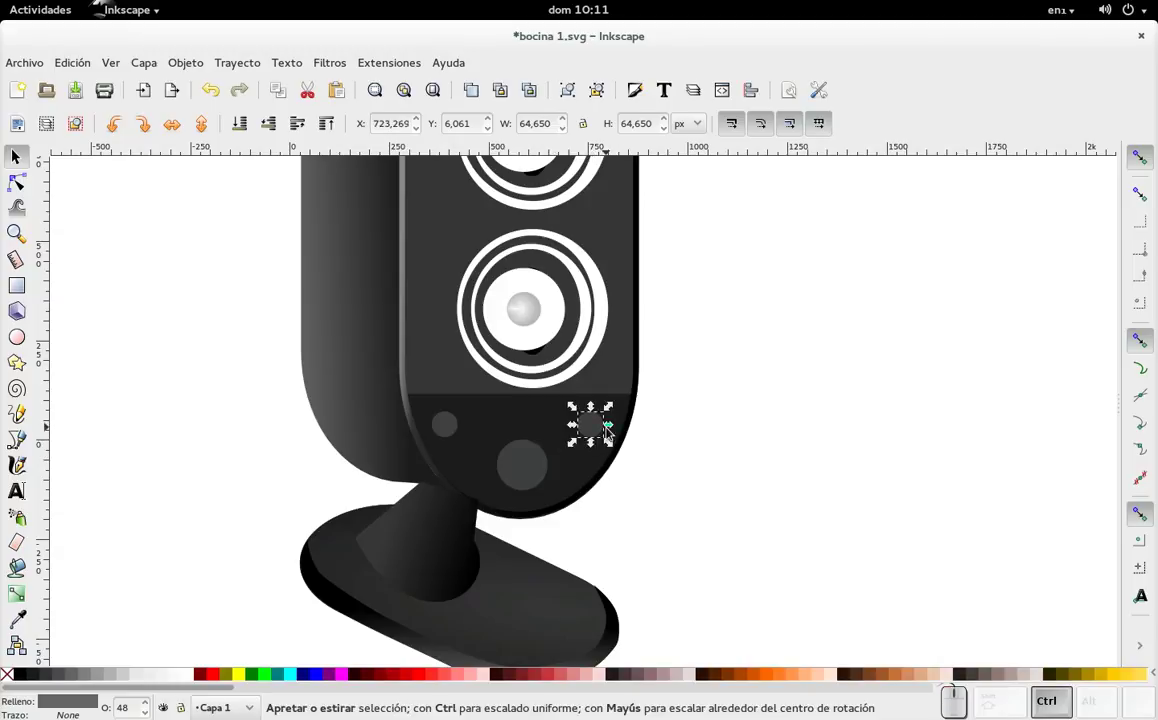
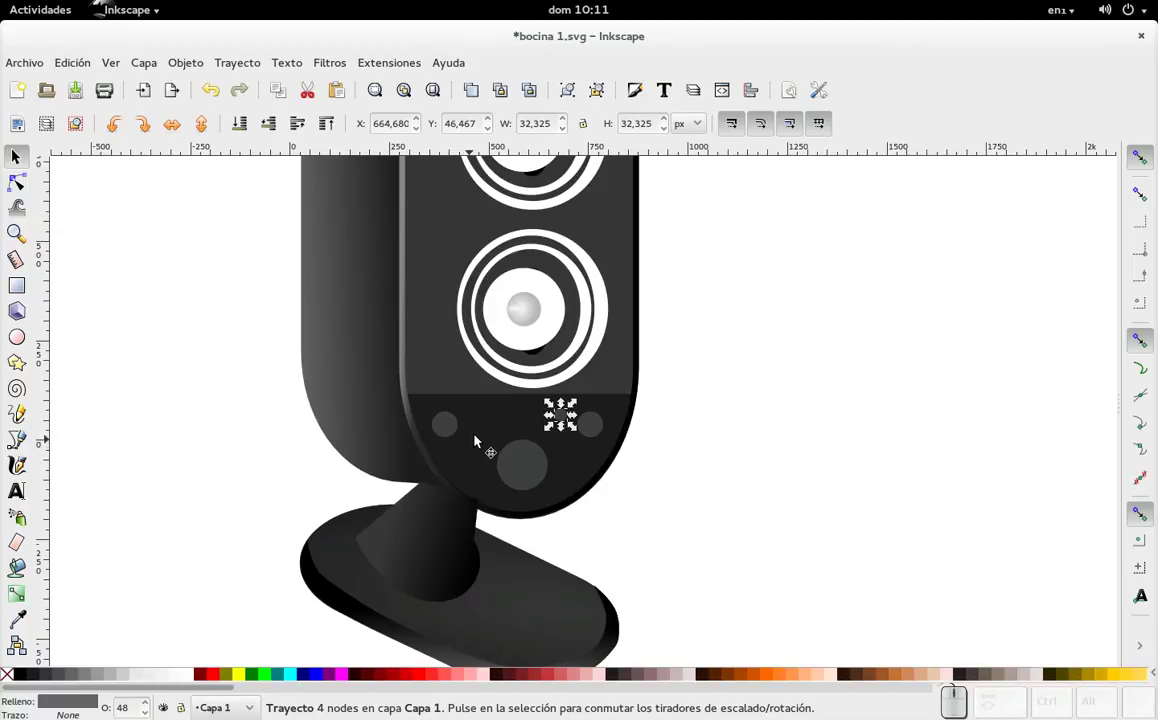
- Raise opacity in Fill and Stroke for the panel circles and pick the small middle circle for green
{"action": "left_click", "coordinate": [486, 427]}
{"action": "key", "text": "ctrl+shift+f"}
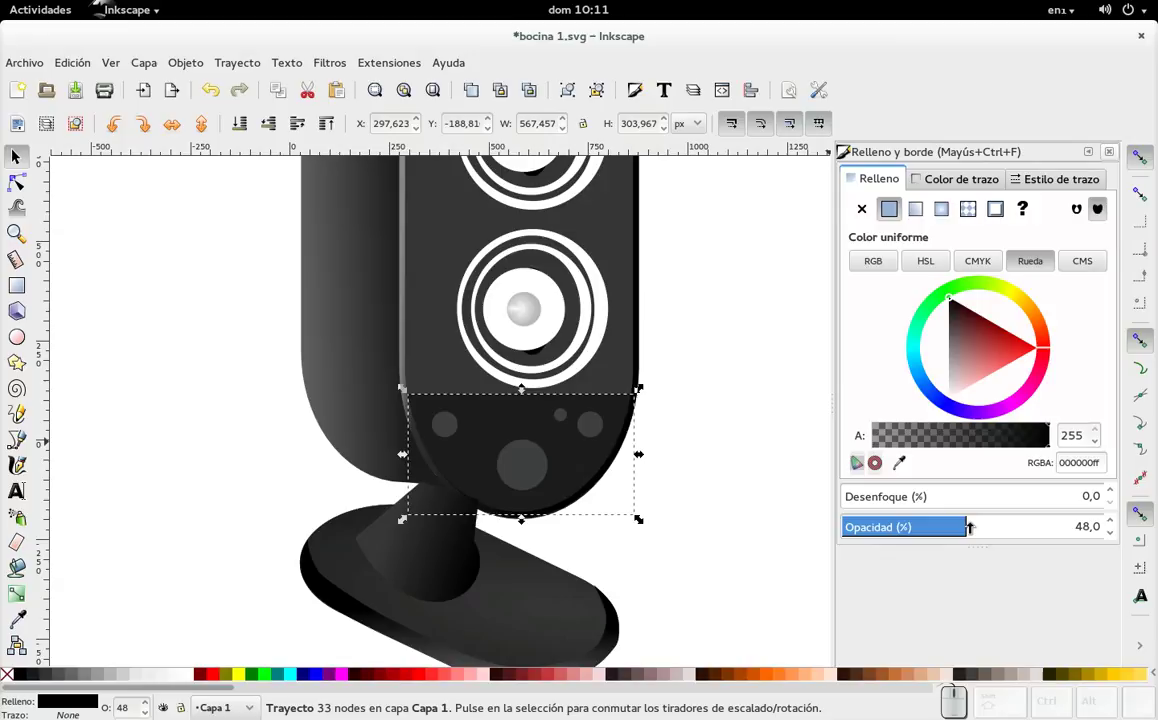
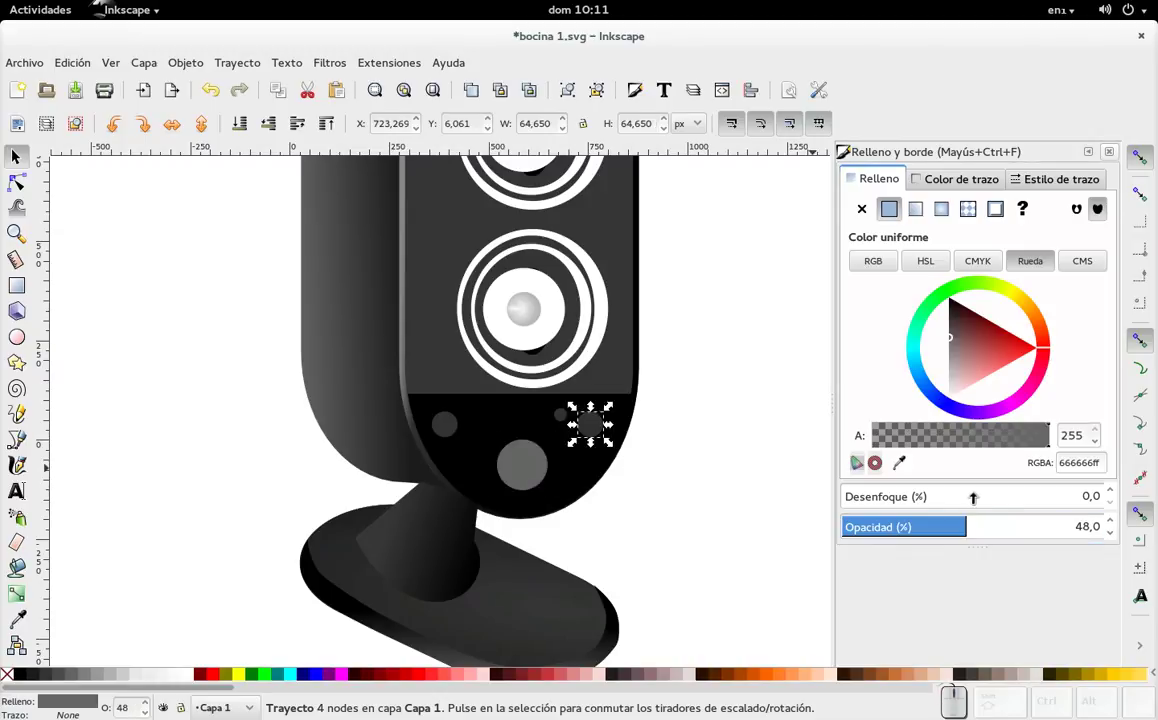
{"action": "left_click", "coordinate": [975, 515]}
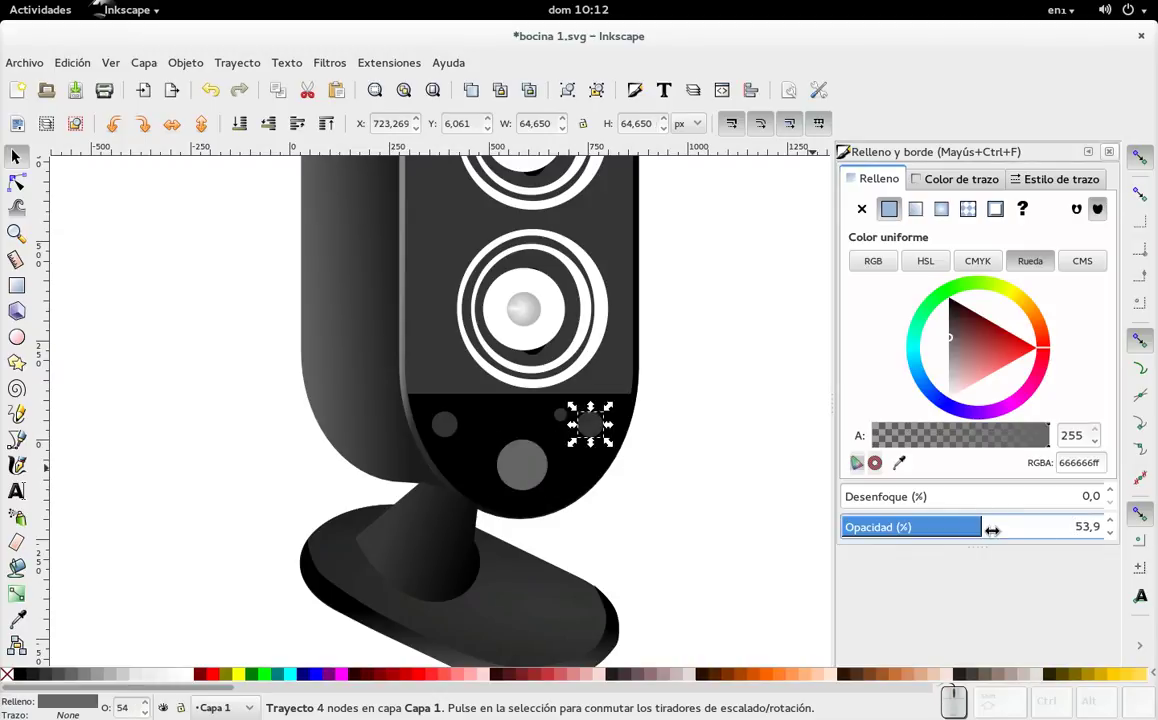
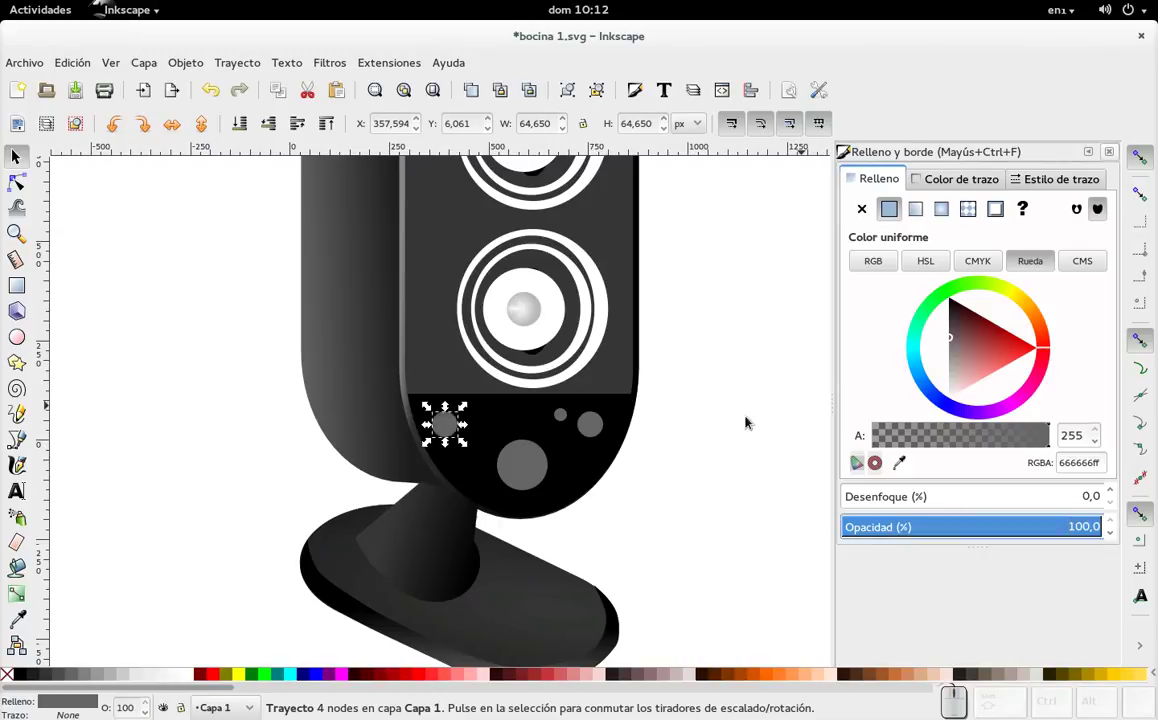
{"action": "left_click", "coordinate": [561, 423]}
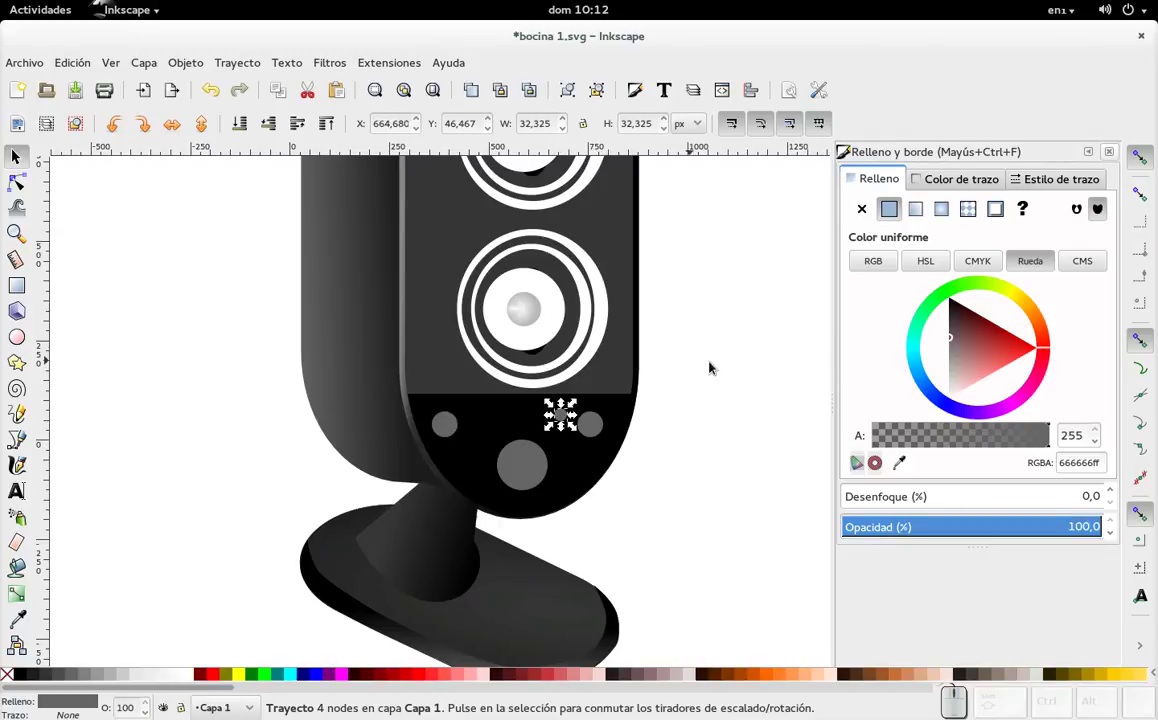
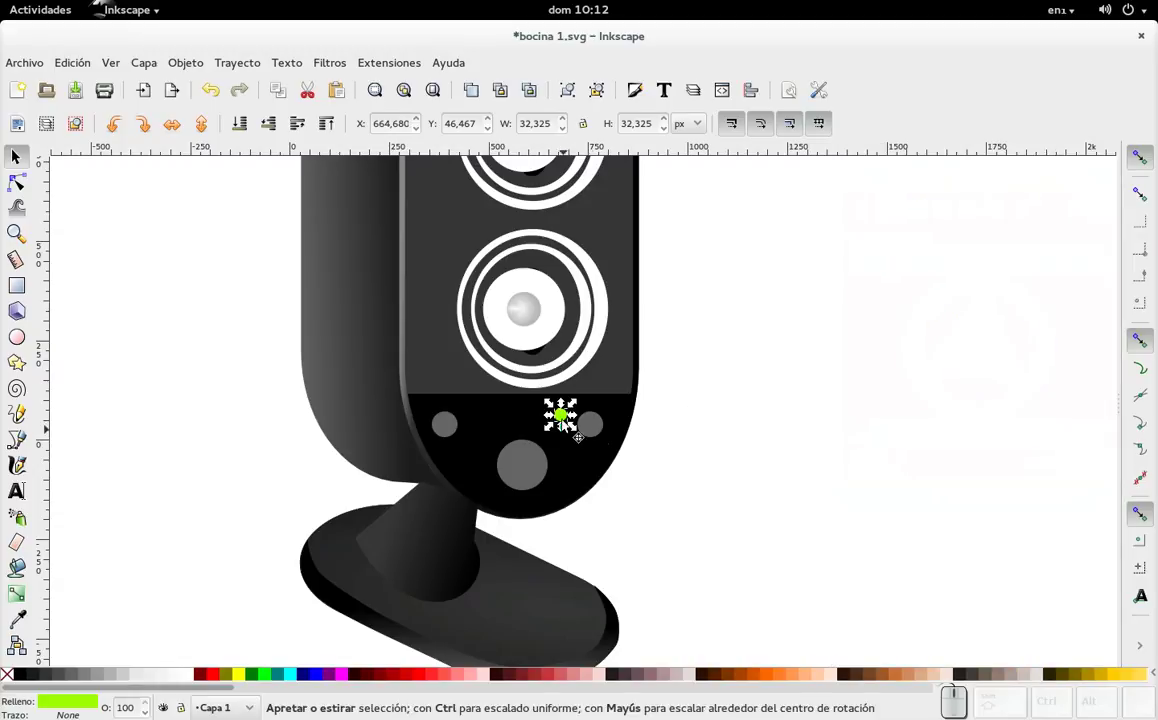
- Duplicate the green circle and dismiss the Document Properties dialog opened by mistake
{"action": "scroll", "scroll_direction": "up", "scroll_amount": 3}
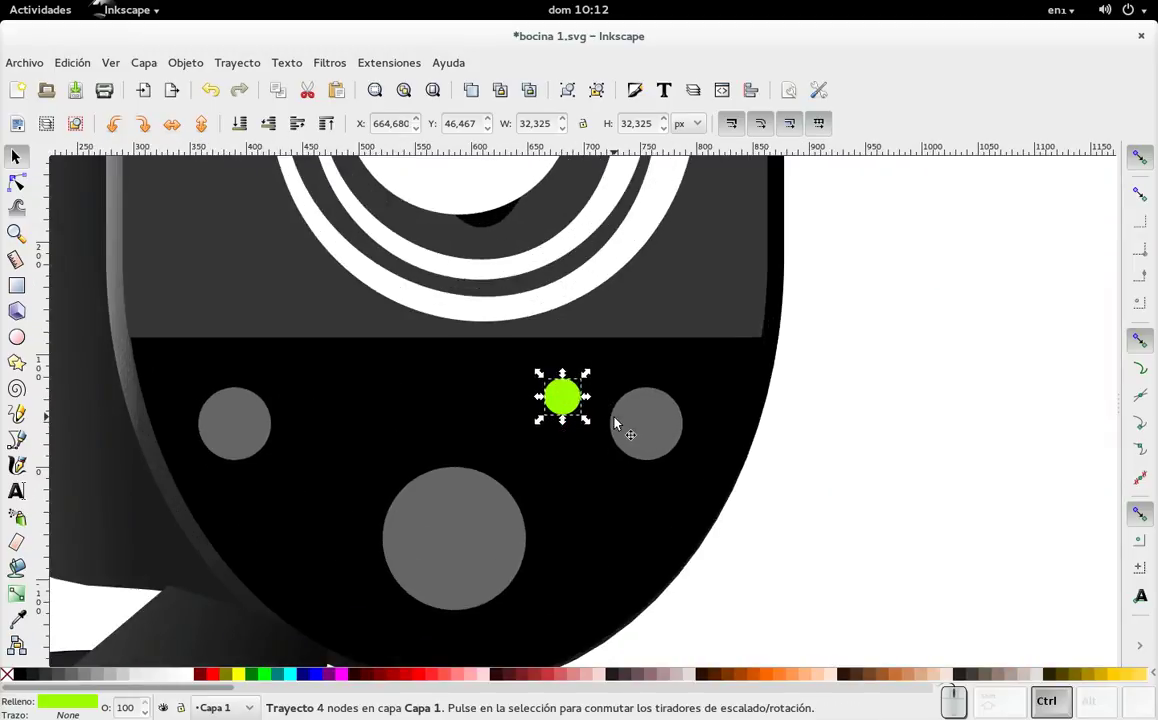
{"action": "key", "text": "ctrl+d"}
{"action": "key", "text": "ctrl+shift+d"}
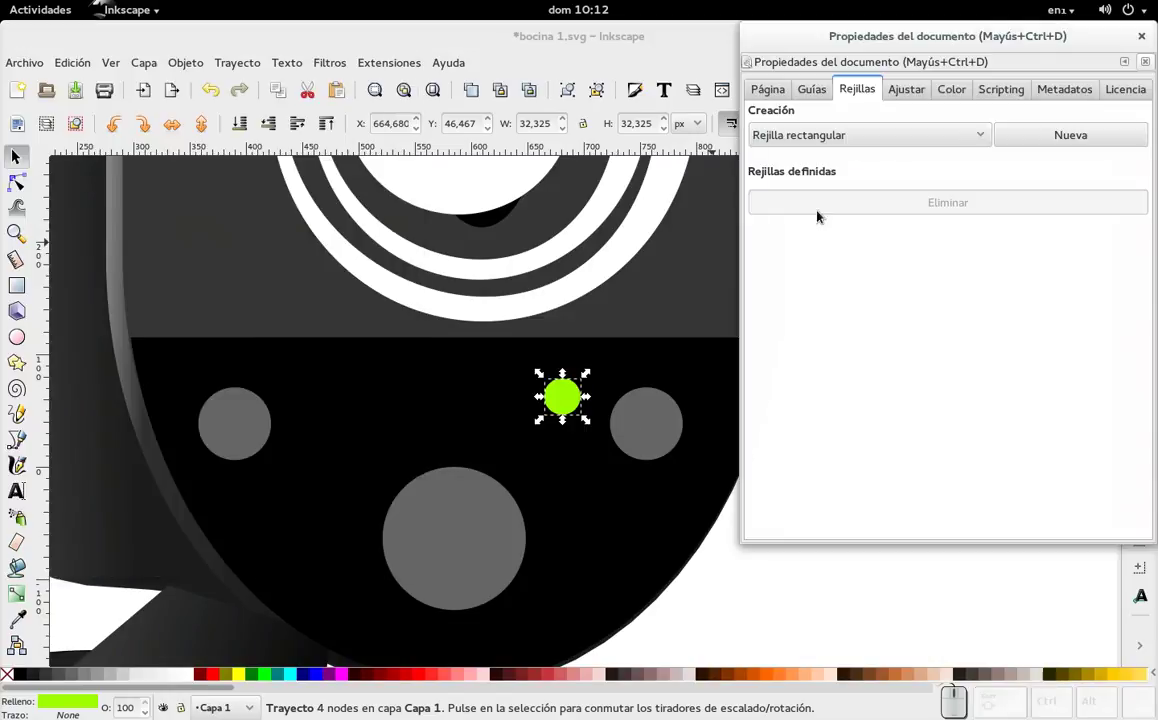
{"action": "left_click", "coordinate": [1146, 30]}
- Give the green indicator light a blur of 24 in Fill and Stroke for a soft glow
{"action": "key", "text": "ctrl+shift+f"}
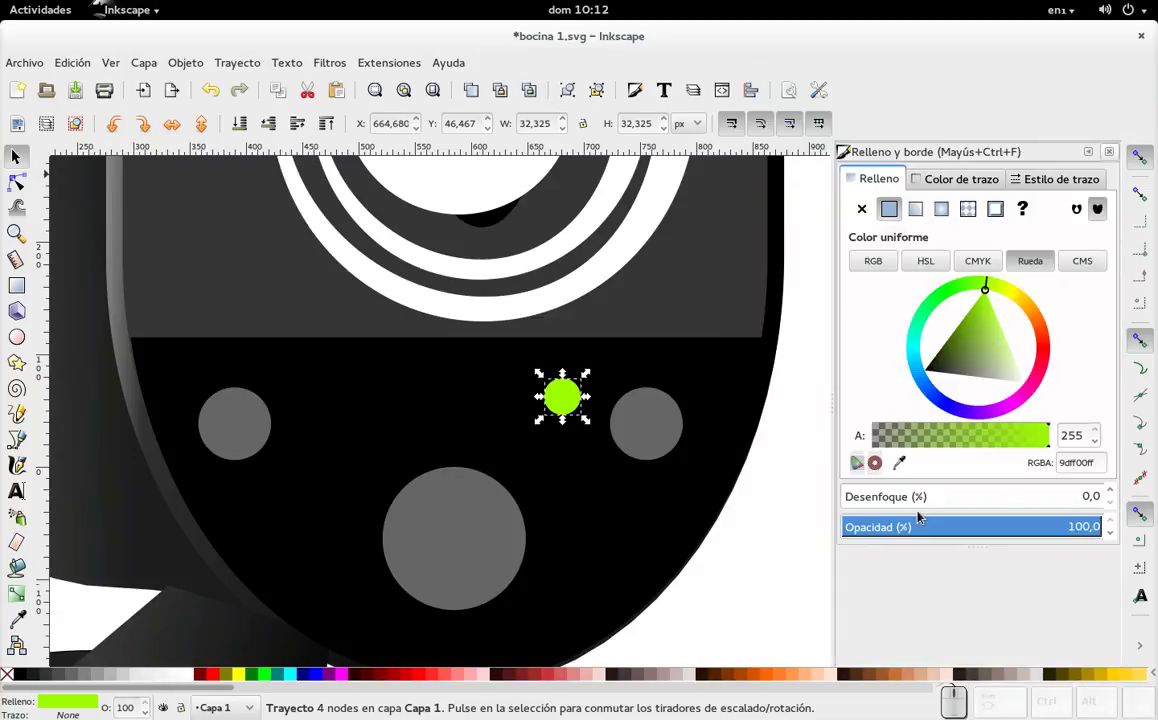
{"action": "left_click", "coordinate": [1113, 489]}
{"action": "left_click", "coordinate": [1113, 489]}
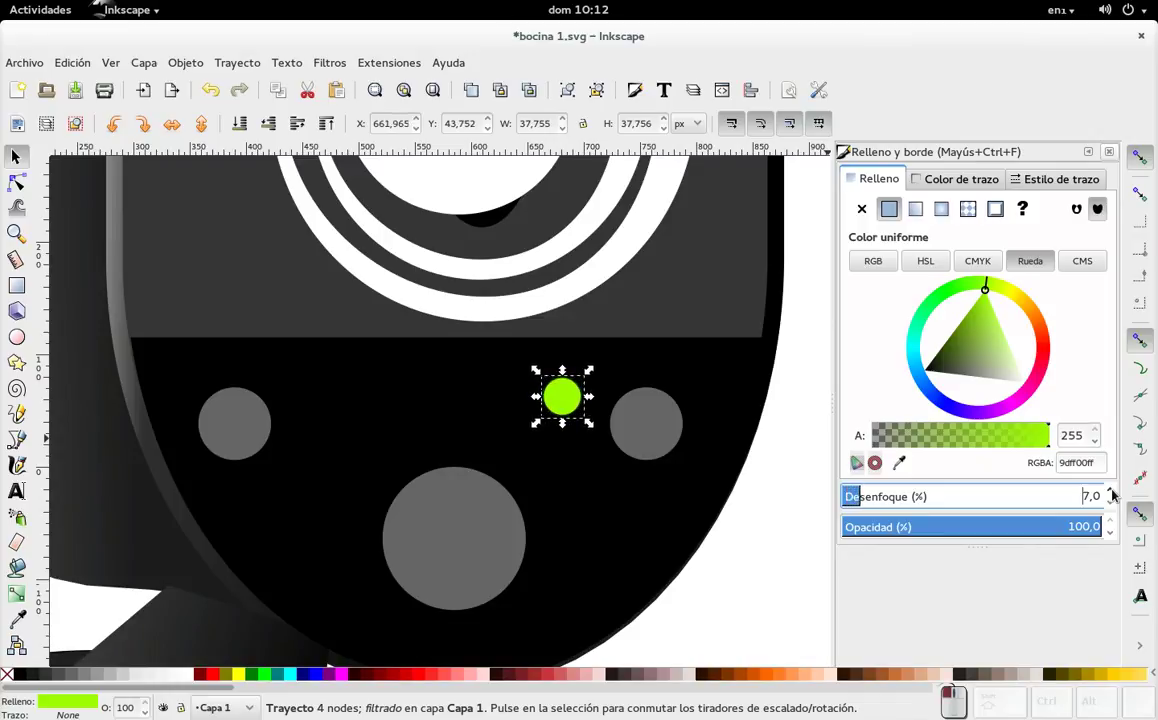
{"action": "left_click_drag", "start_coordinate": [1113, 489], "coordinate": [1113, 489]}
{"action": "left_click", "coordinate": [1113, 489]}
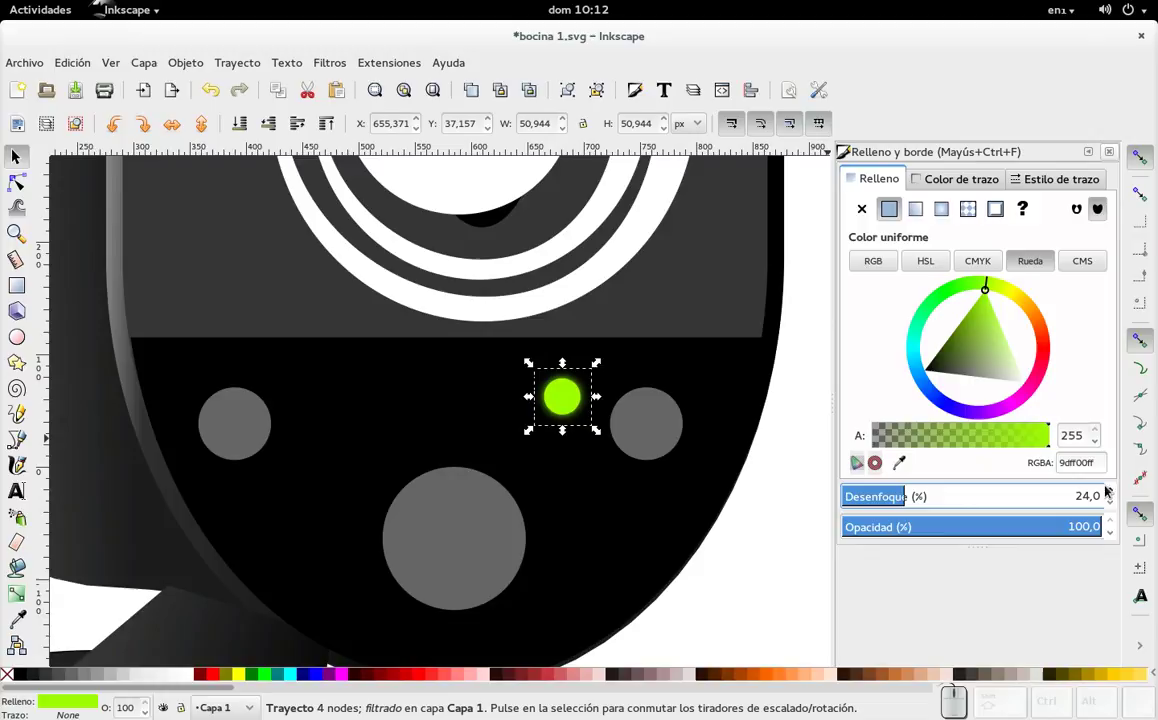
{"action": "key", "text": "ctrl+d"}
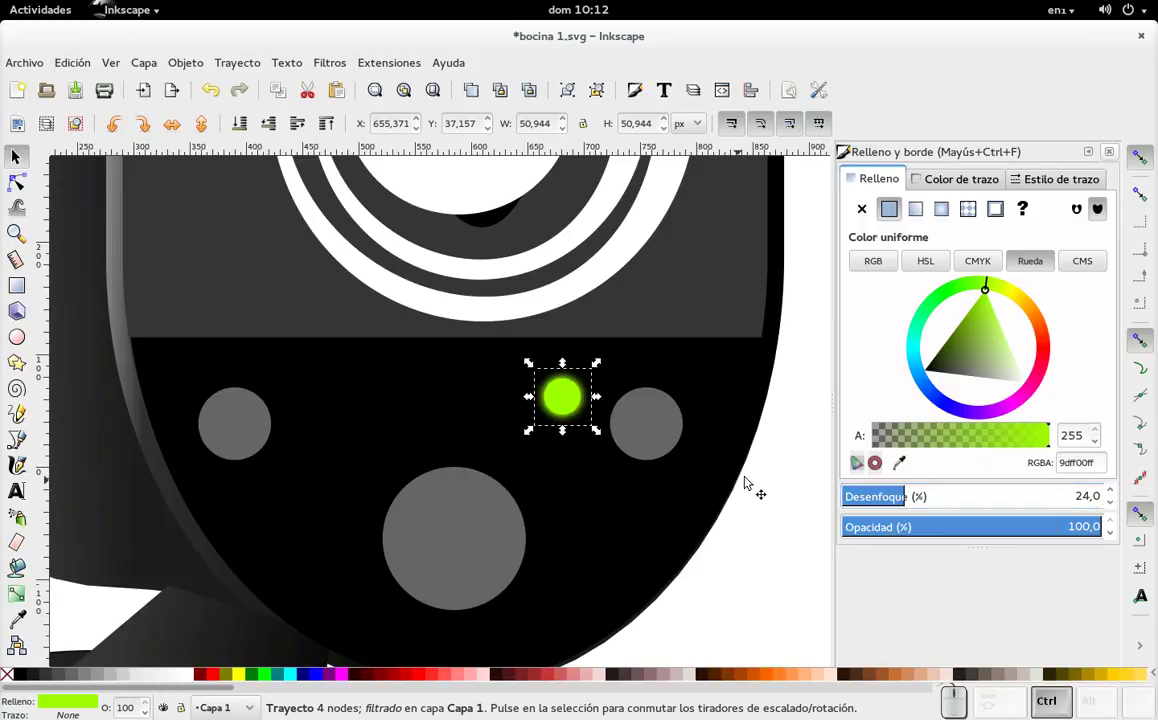
{"action": "left_click", "coordinate": [1119, 154]}
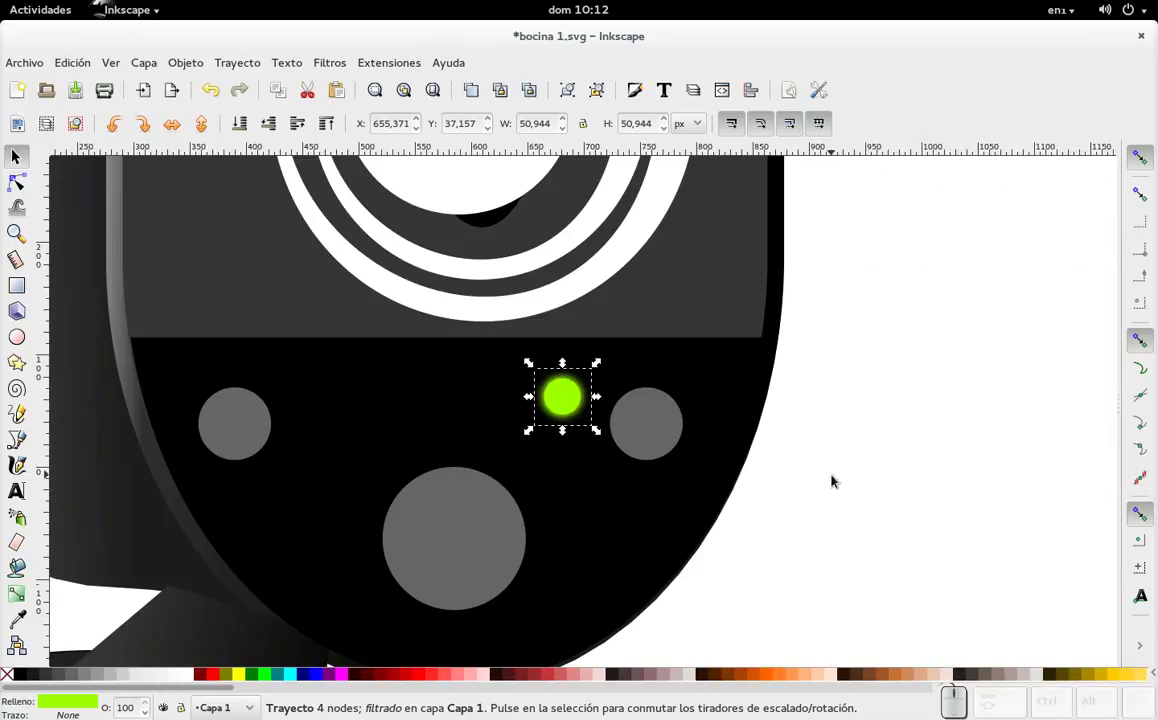
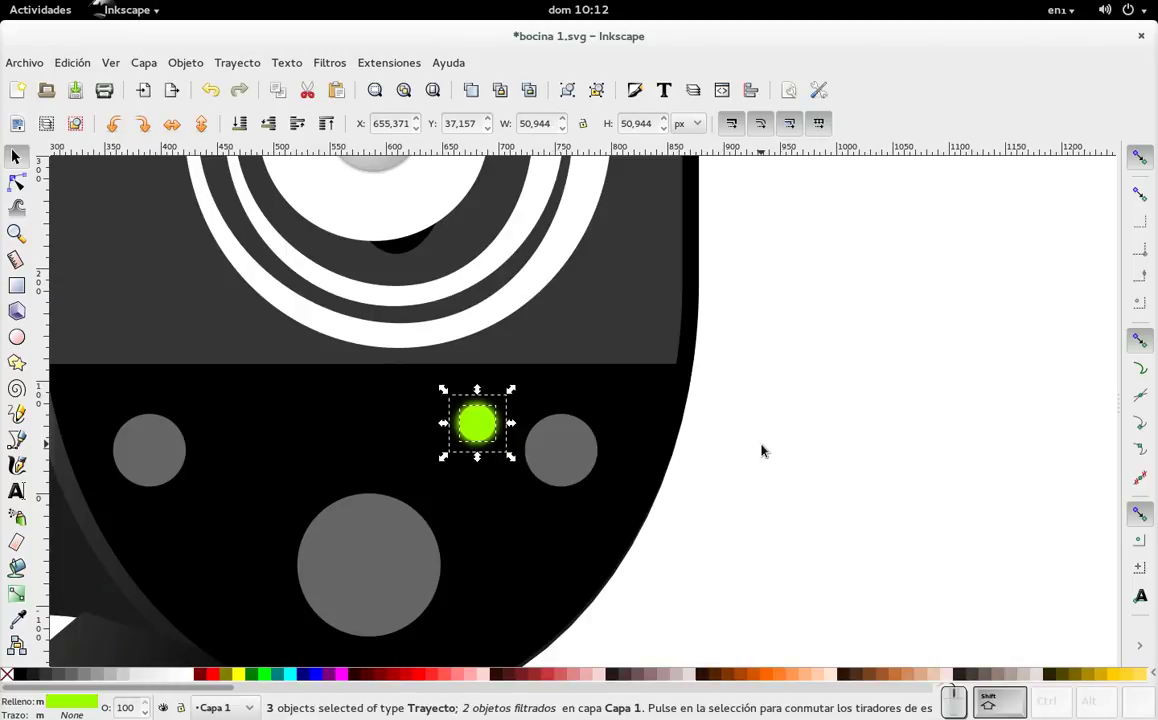
- Group the green light's parts and scale a duplicate of the left grey circle down inside it
{"action": "key", "text": "ctrl+shift+g"}
{"action": "scroll", "scroll_direction": "down", "scroll_amount": 3}
{"action": "left_click_drag", "start_coordinate": [928, 343], "coordinate": [826, 374]}
{"action": "scroll", "scroll_direction": "up", "scroll_amount": 3}
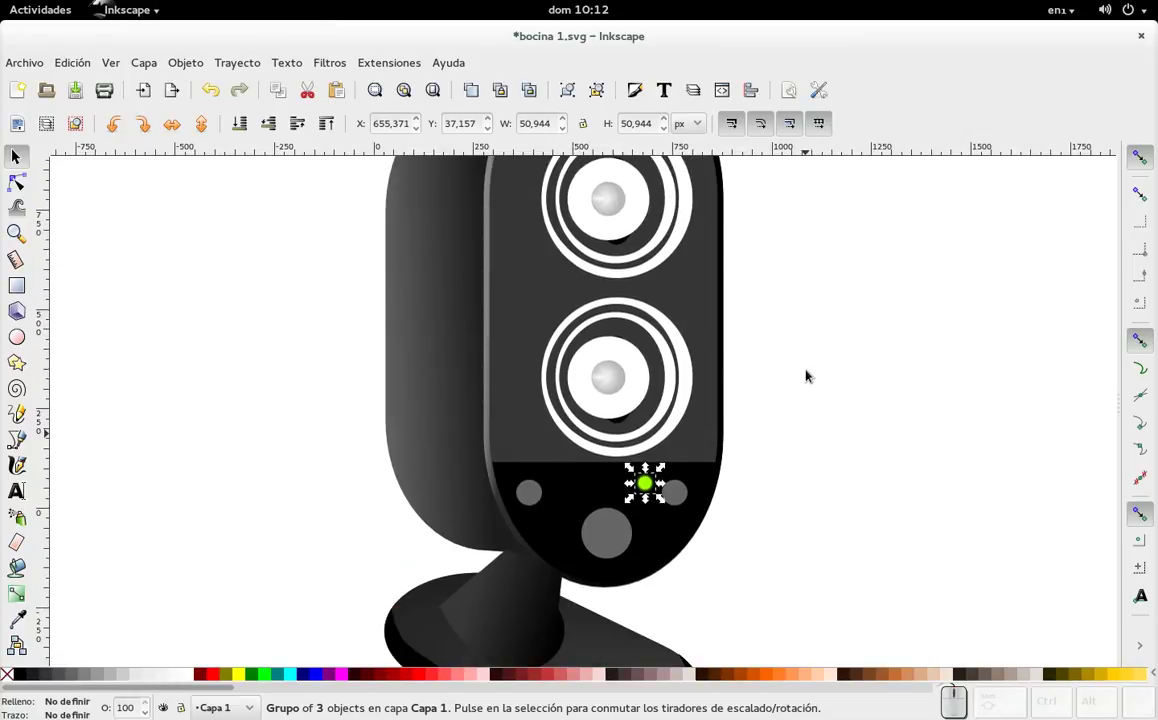
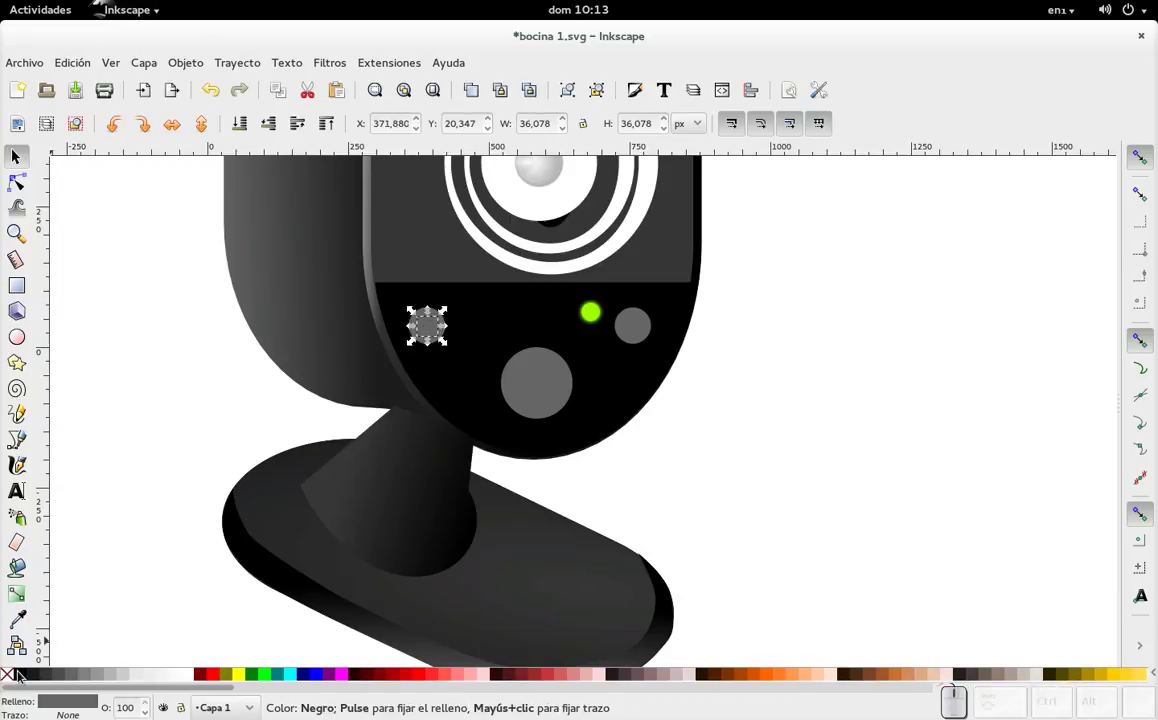
- Fill the small inner circle black and nudge it right to sit as the jack hole
{"action": "left_click", "coordinate": [23, 672]}
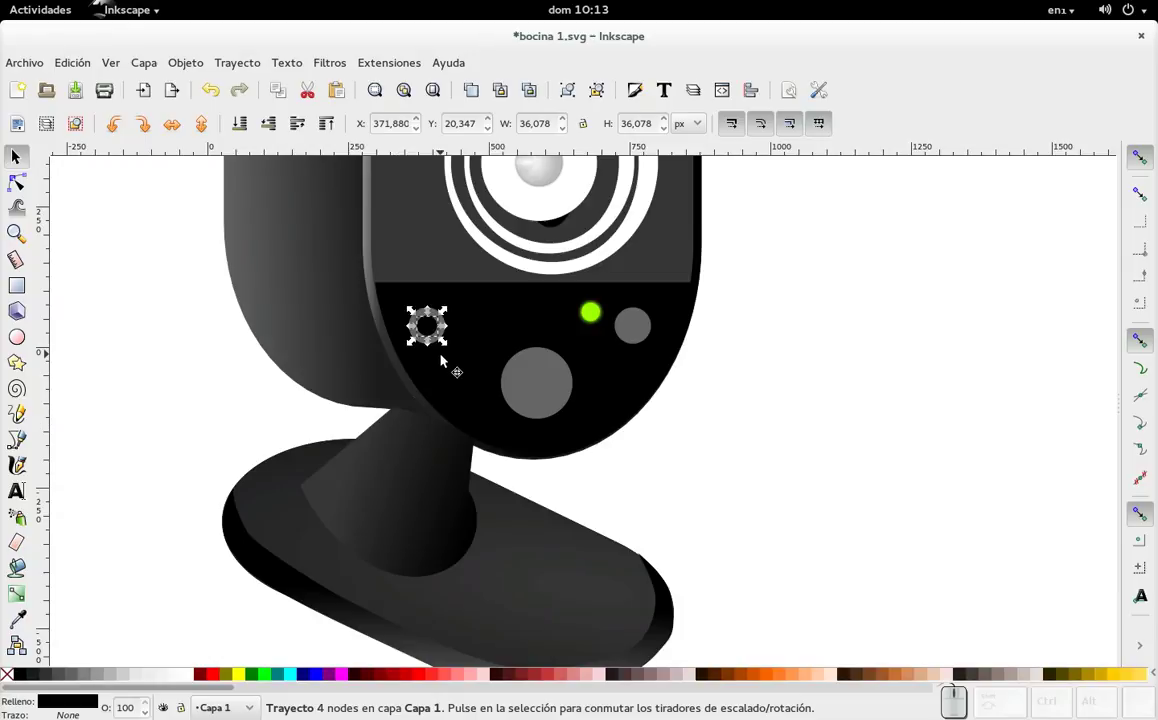
{"action": "key", "text": "Right"}
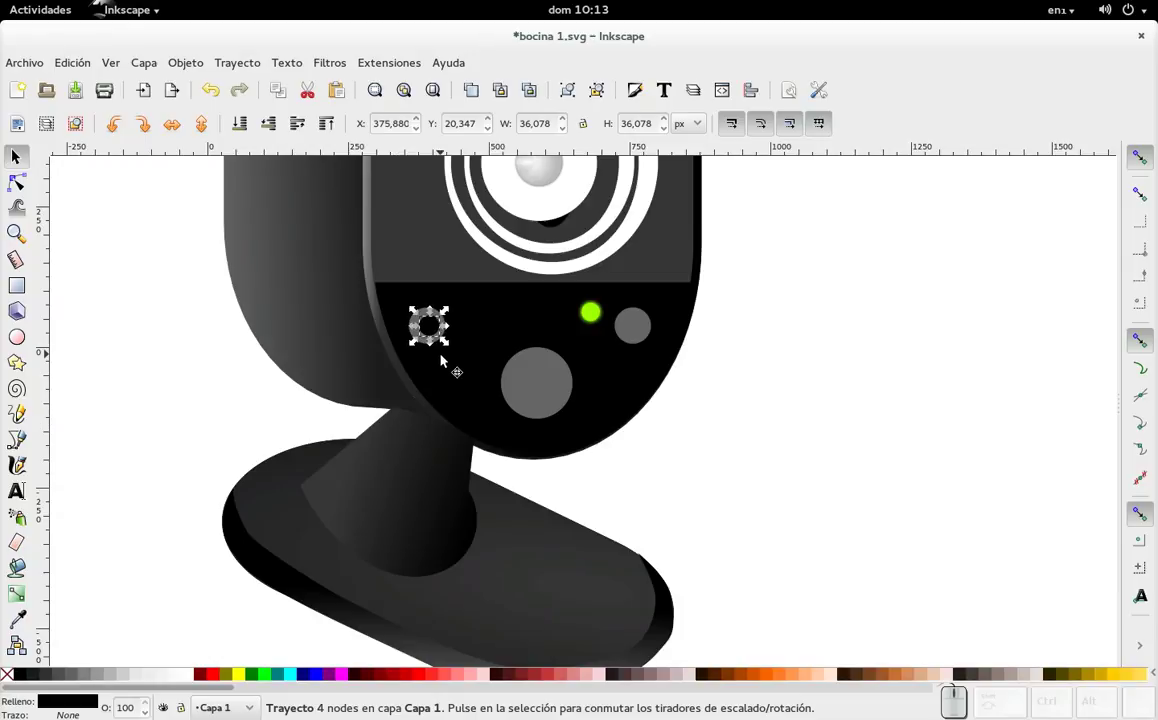
{"action": "scroll", "scroll_direction": "up", "scroll_amount": 3}
- Shrink the left grey circle slightly and nudge it to centre the ring on the black hole
{"action": "left_click", "coordinate": [394, 335]}
{"action": "key", "text": "ctrl+d"}
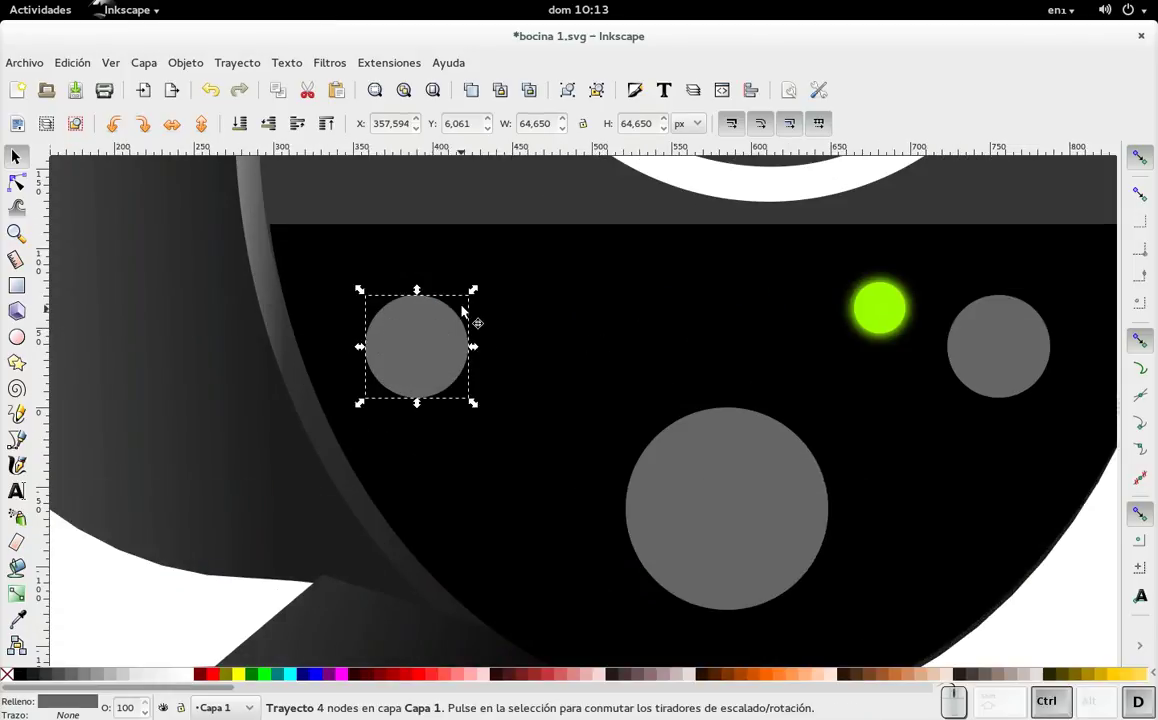
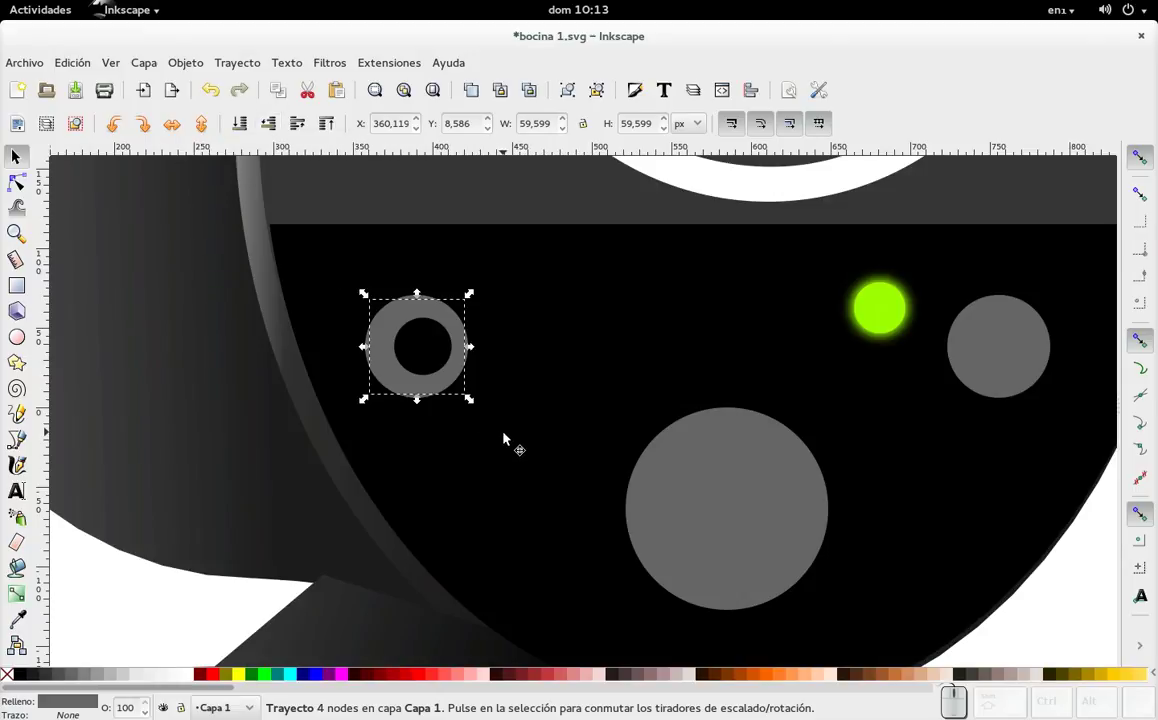
{"action": "key", "text": "Right"}
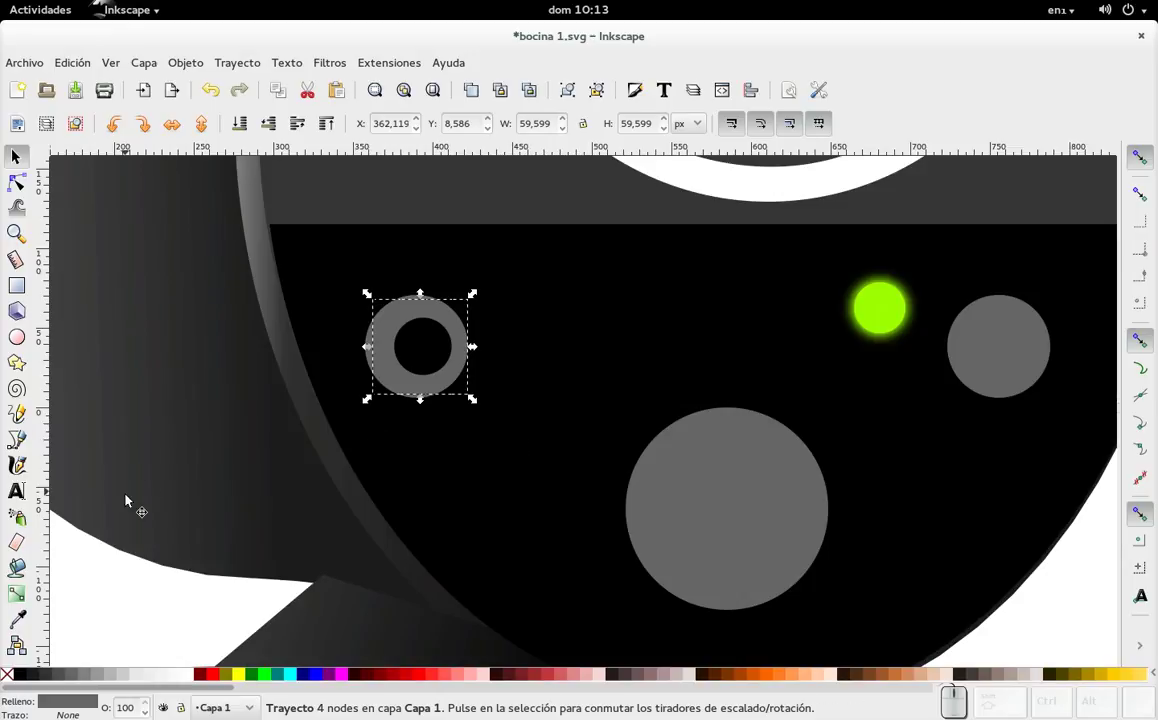
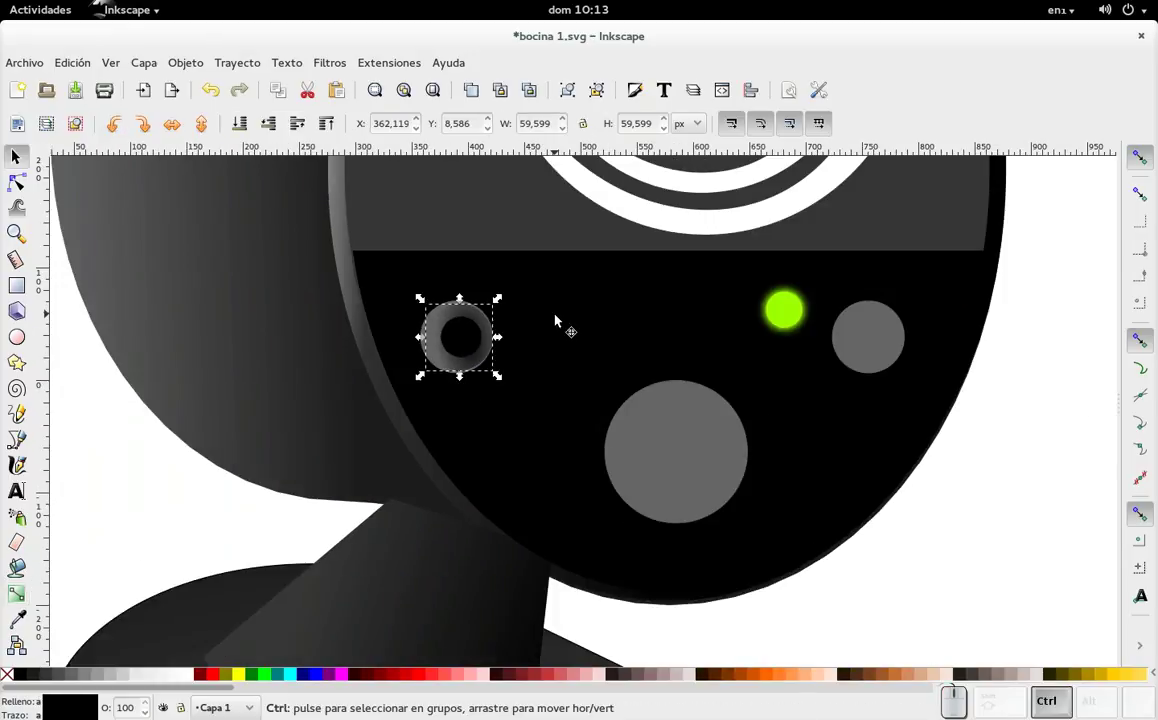
- Offset a dark circle over the right grey circle with arrow nudges, leaving a grey crescent jack
{"action": "scroll", "scroll_direction": "up", "scroll_amount": 3}
{"action": "key", "text": "Right"}
{"action": "key", "text": "alt+Left"}
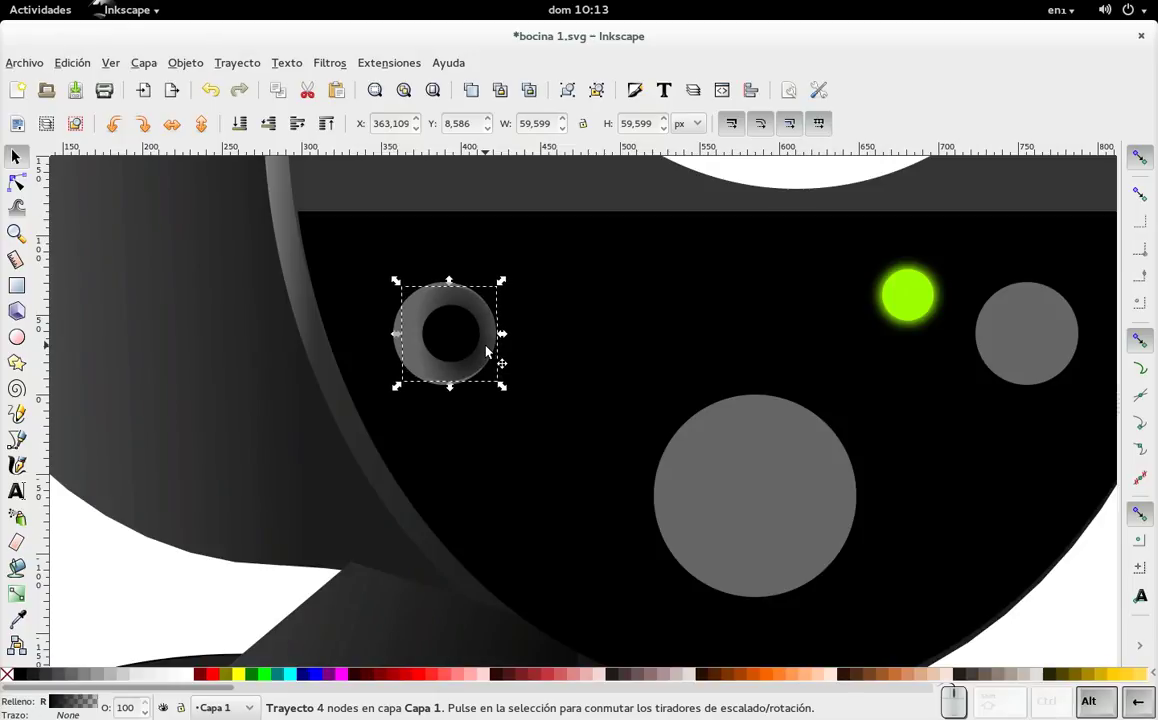
{"action": "key", "text": "alt+Right"}
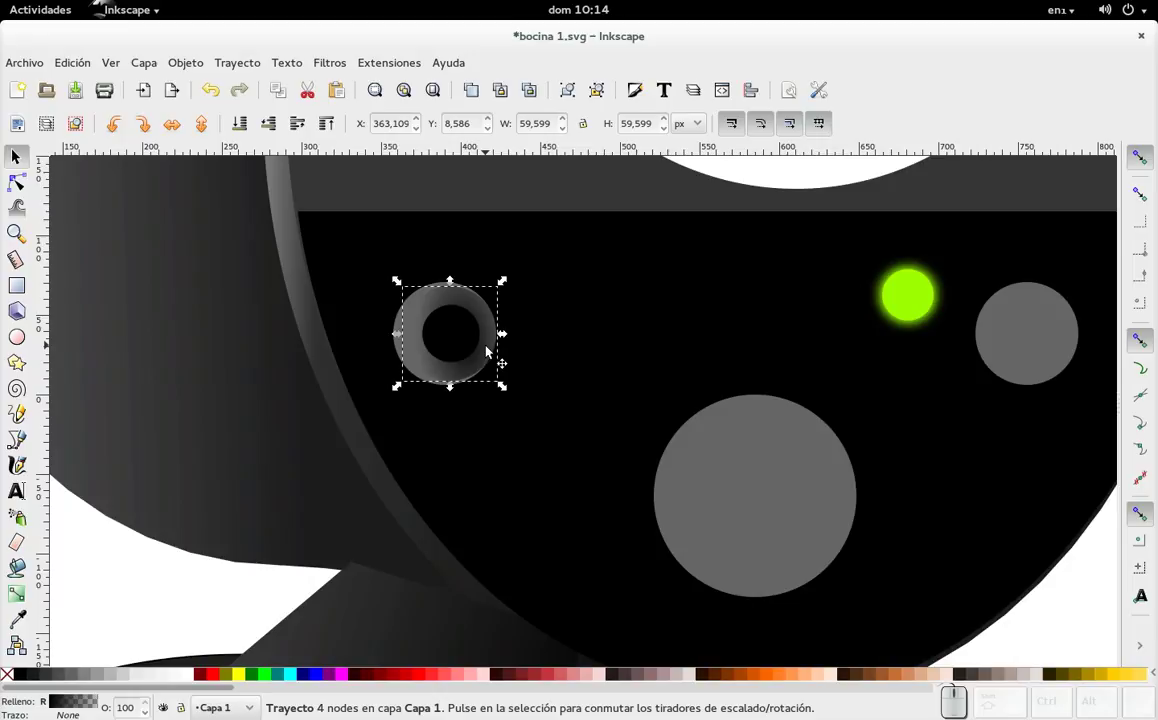
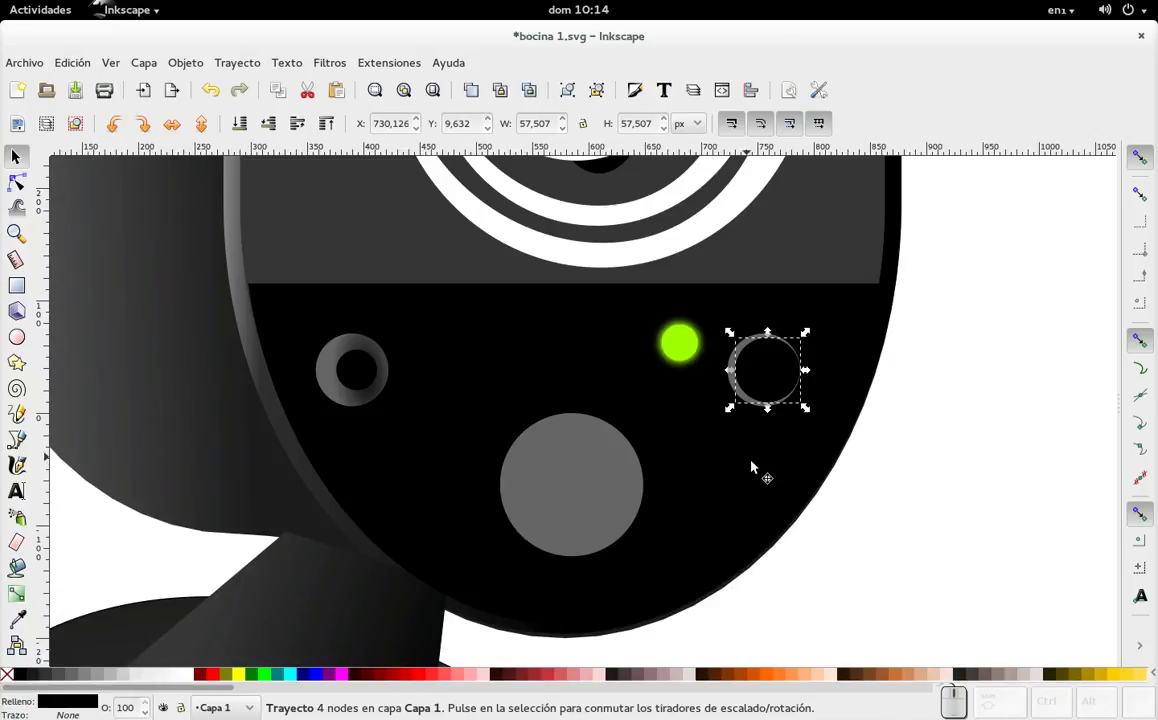
- Select the right jack's circle and try a solid outline colour in the Stroke paint settings
{"action": "scroll", "scroll_direction": "up", "scroll_amount": 3}
{"action": "left_click", "coordinate": [739, 304]}
{"action": "left_click", "coordinate": [17, 590]}
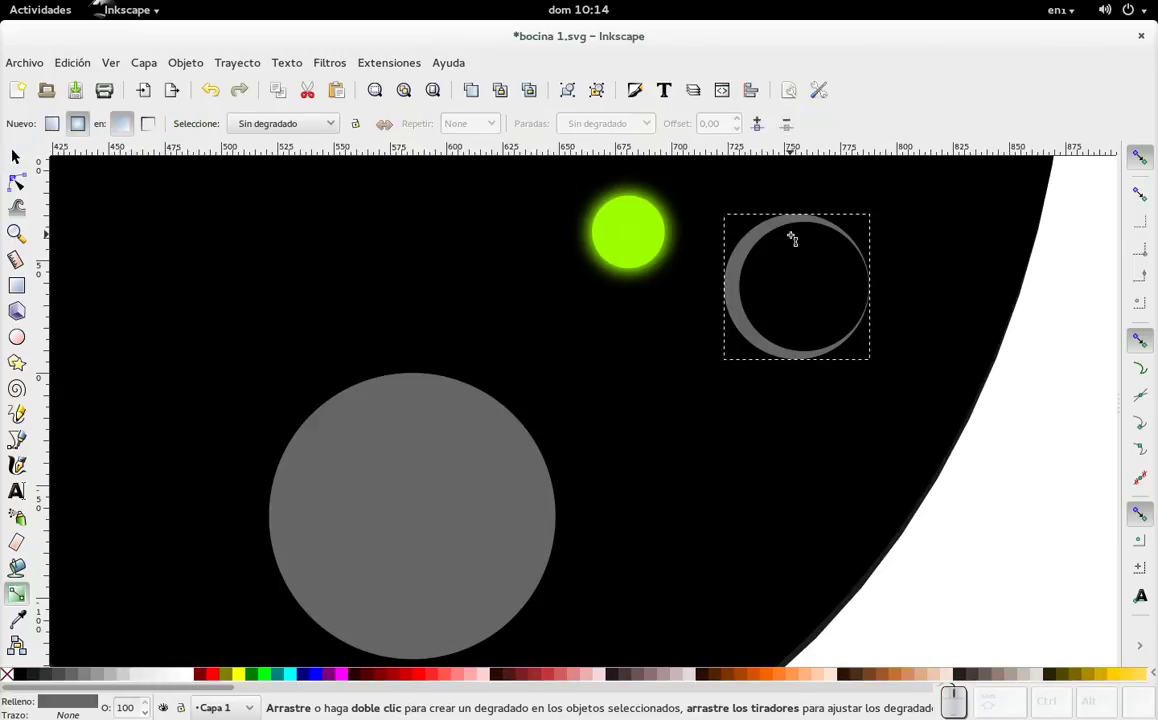
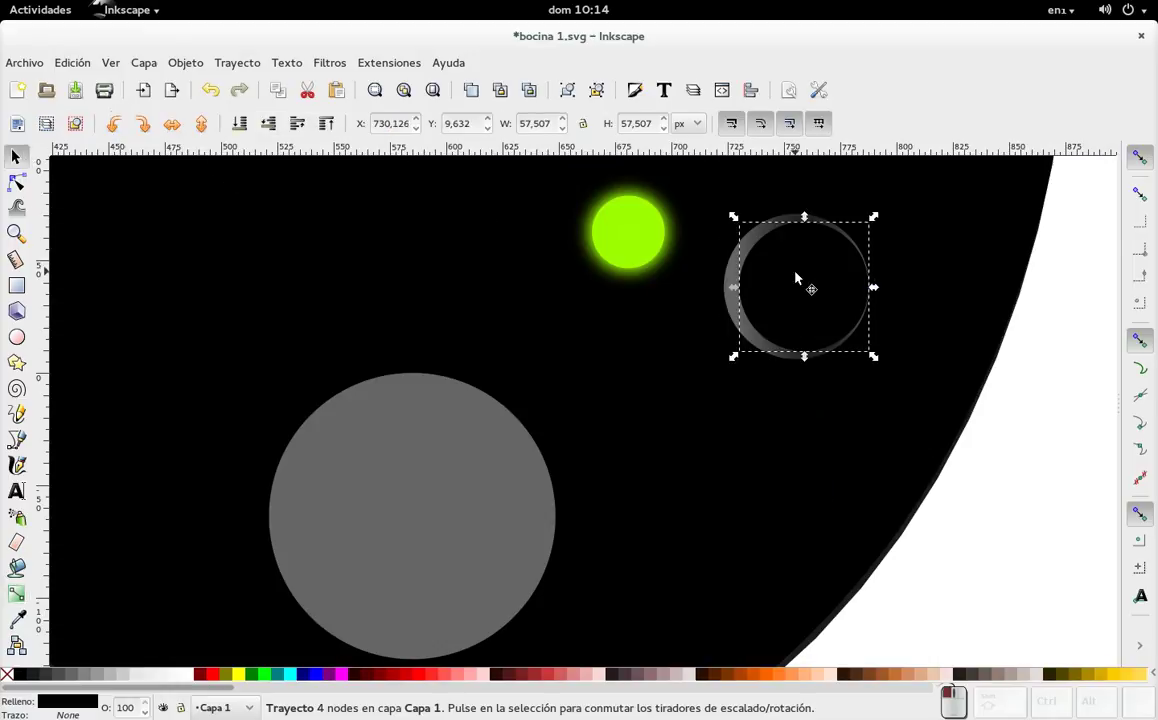
{"action": "key", "text": "ctrl+shift+d"}
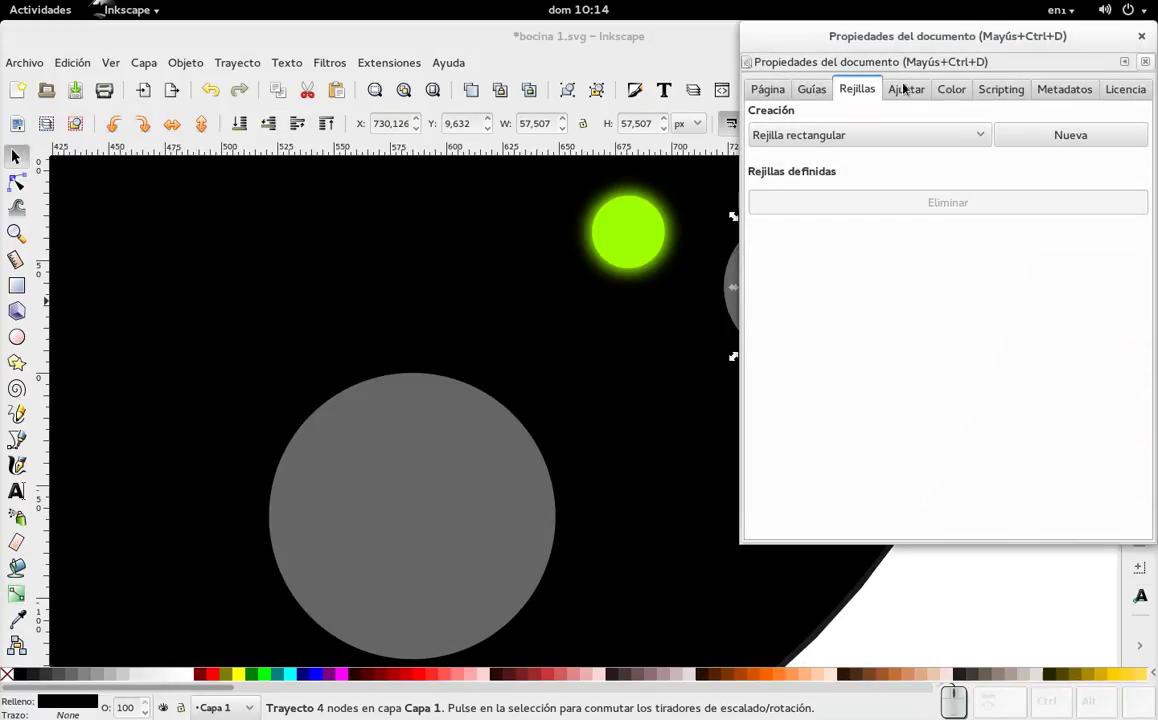
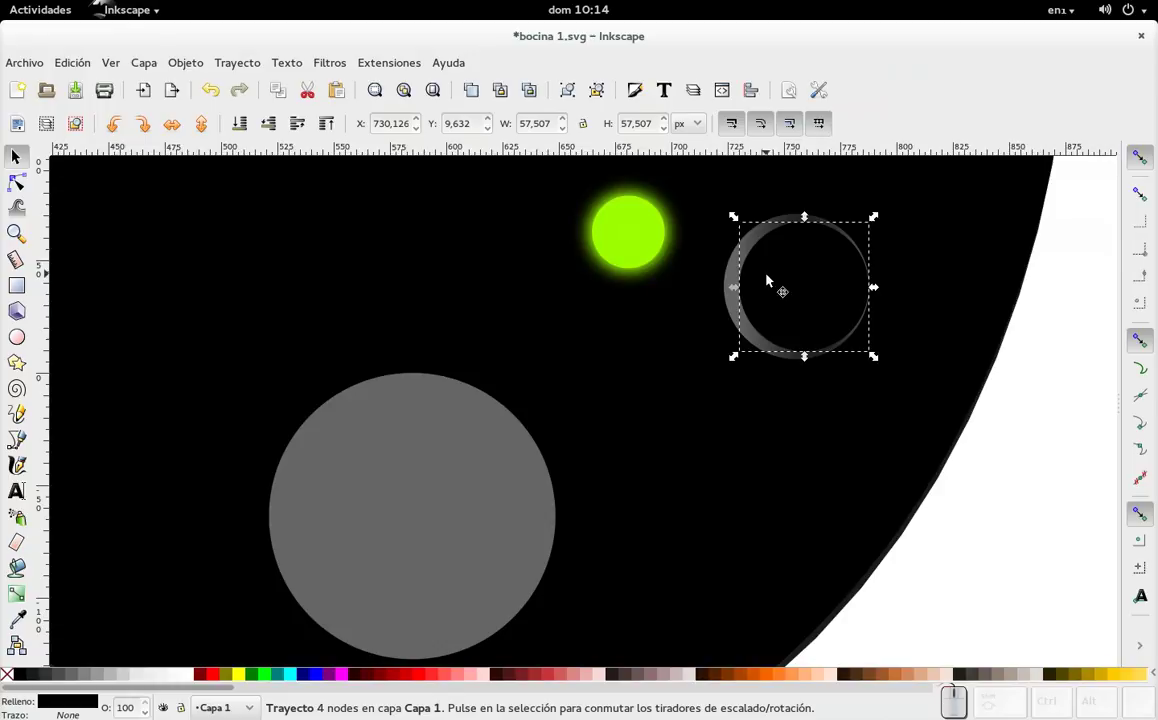
{"action": "key", "text": "ctrl+shift+f"}
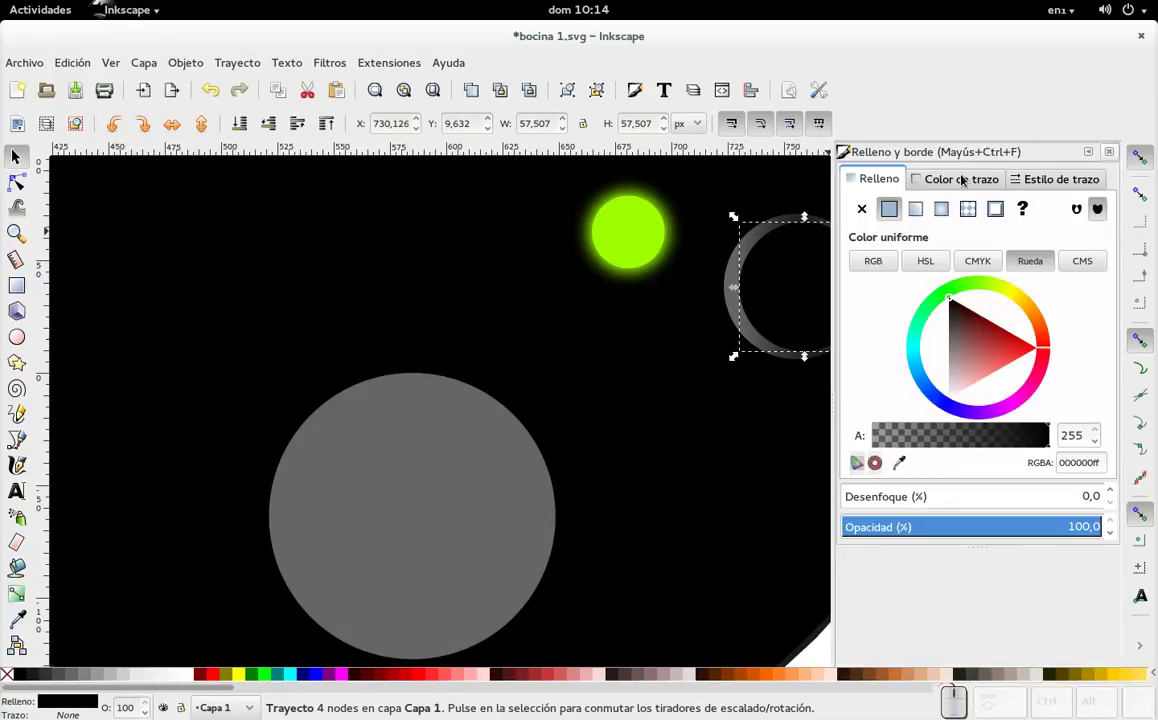
{"action": "left_click", "coordinate": [963, 181]}
{"action": "left_click", "coordinate": [891, 214]}
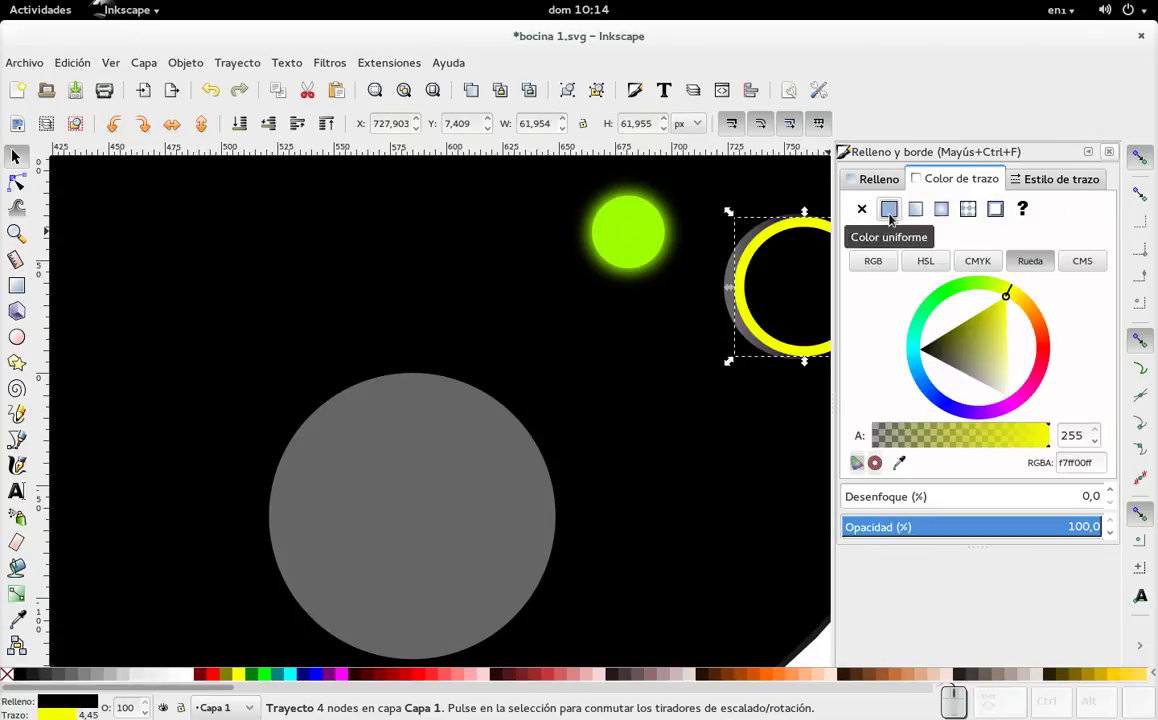
- Undo that and give the outline the dark 5224 gradient instead, then check the stroke width
{"action": "key", "text": "ctrl+z"}
{"action": "left_click", "coordinate": [734, 305]}
{"action": "left_click", "coordinate": [784, 303]}
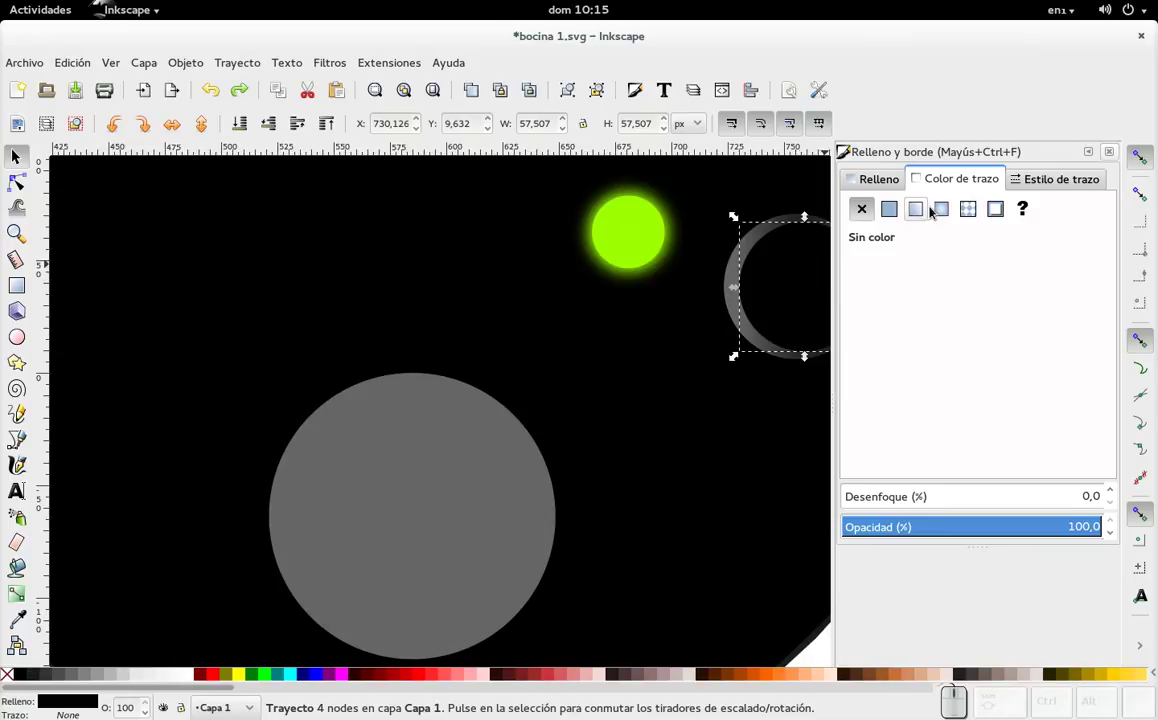
{"action": "left_click", "coordinate": [943, 210]}
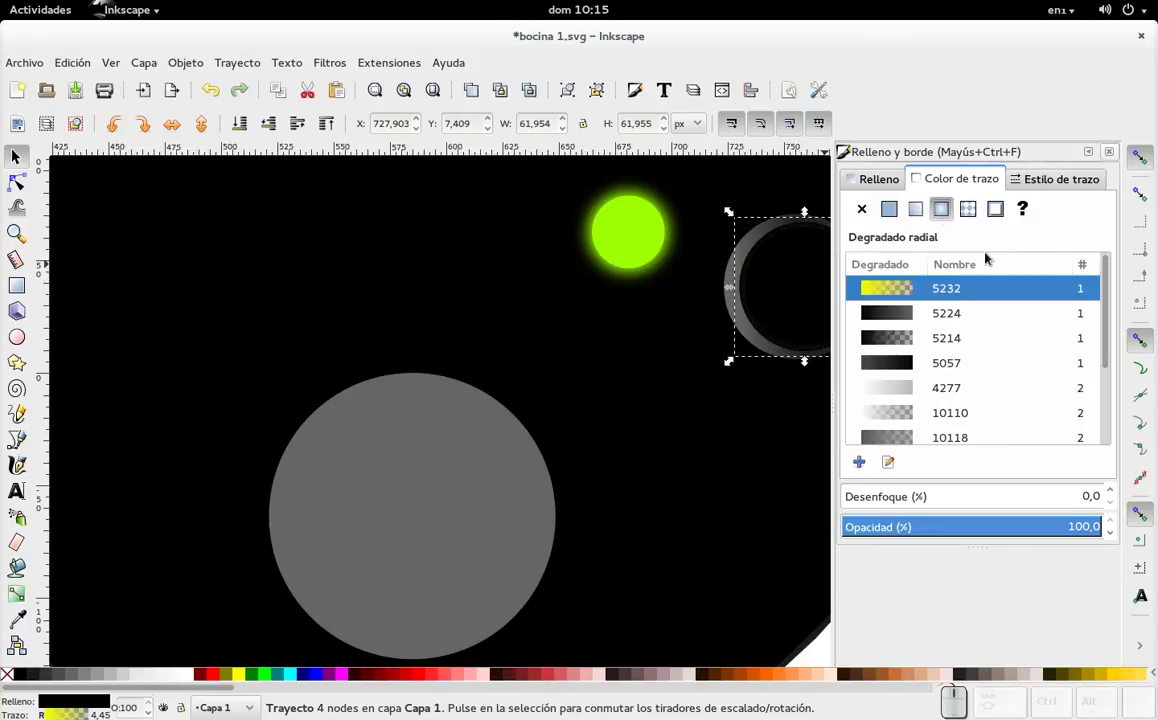
{"action": "left_click", "coordinate": [926, 317]}
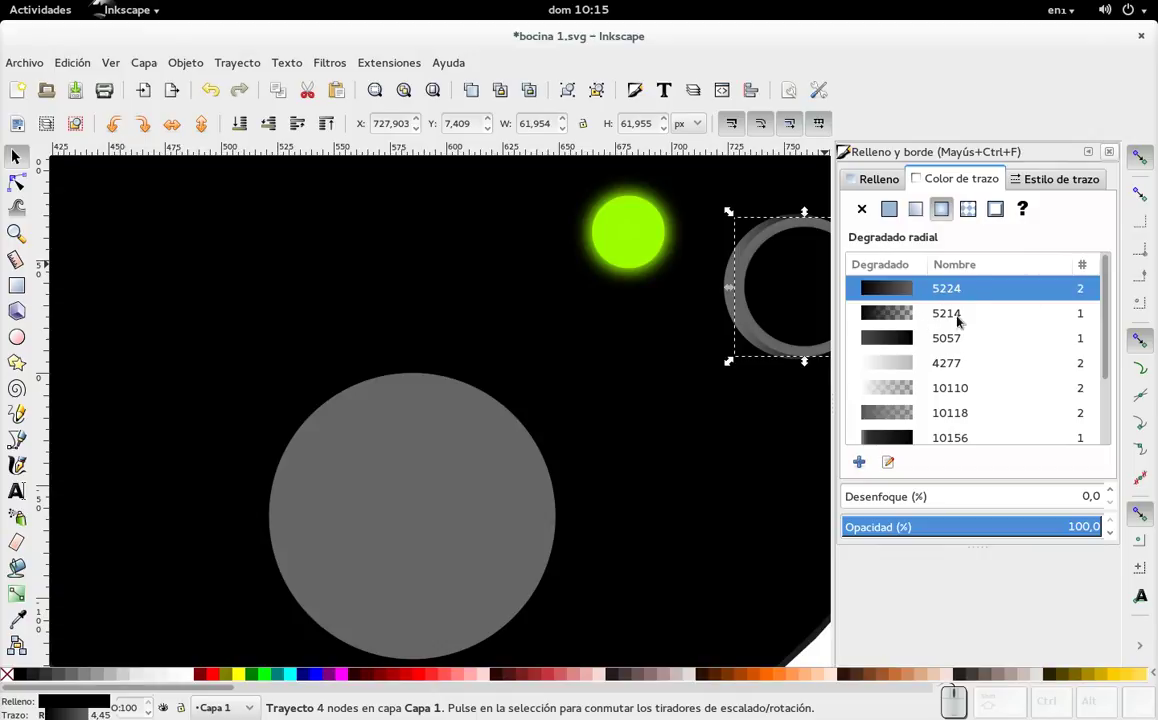
{"action": "left_click", "coordinate": [1051, 183]}
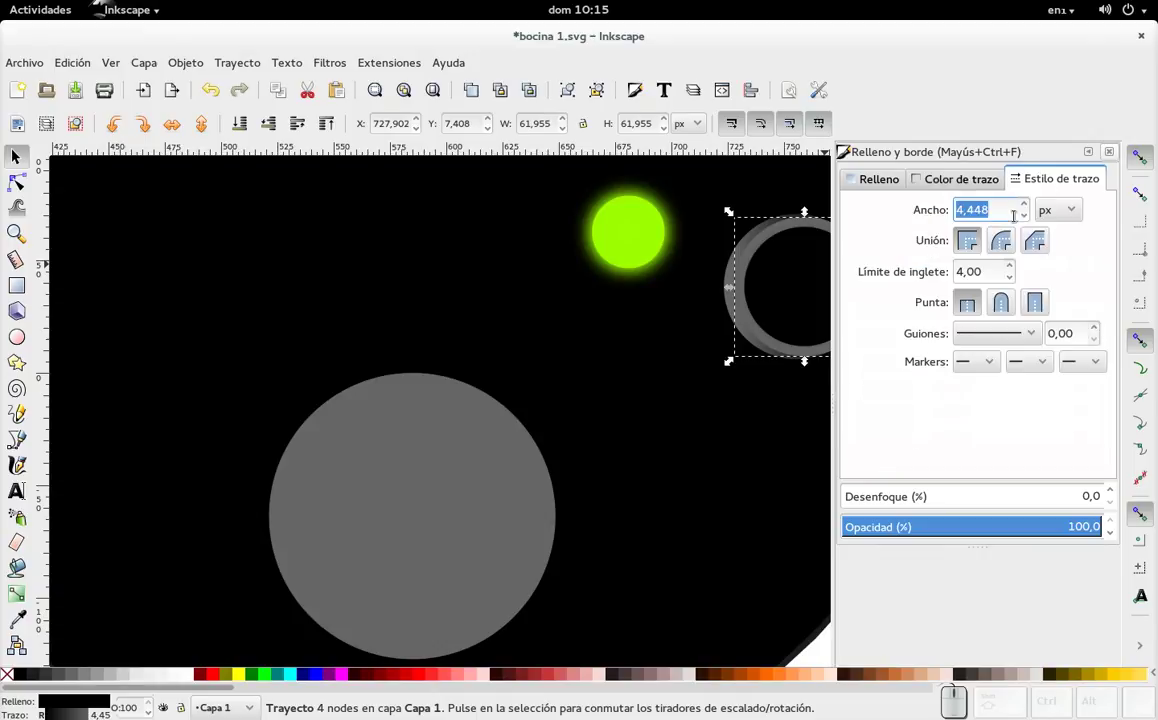
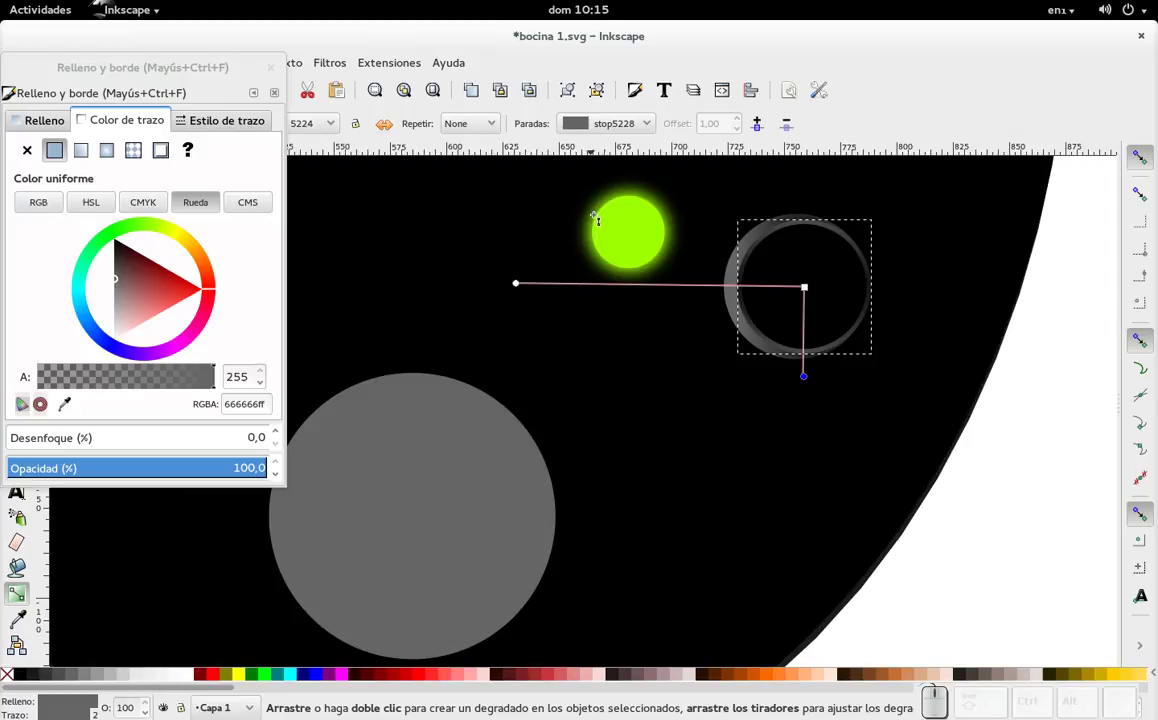
- Make the right jack's outline gradient linear so it spans the ring horizontally
{"action": "left_click", "coordinate": [87, 157]}
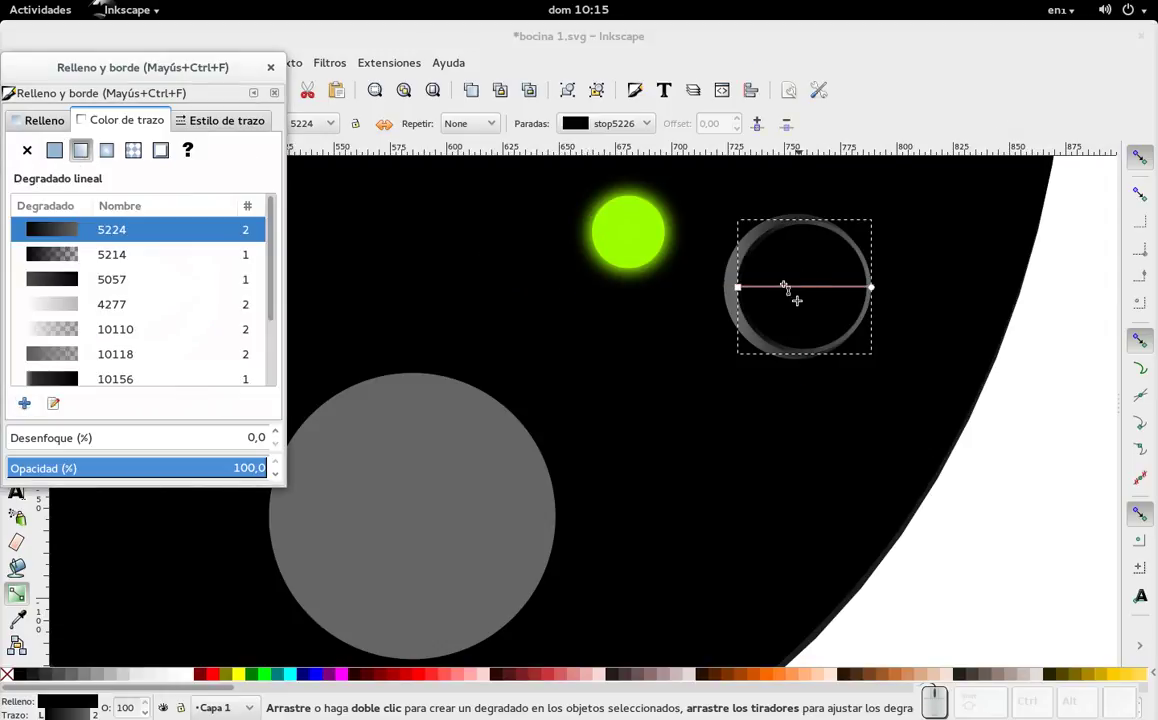
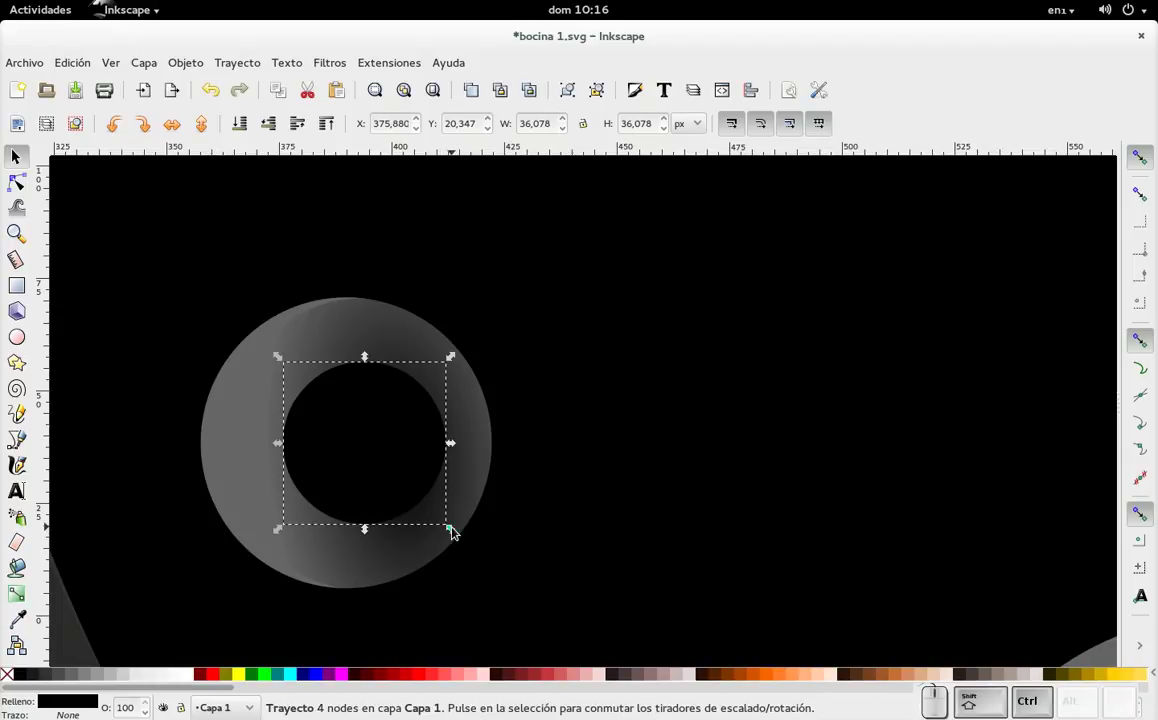
- Apply a linear gradient outline to the left jack's inner black circle, running diagonally
{"action": "key", "text": "Delete"}
{"action": "left_click", "coordinate": [405, 436]}
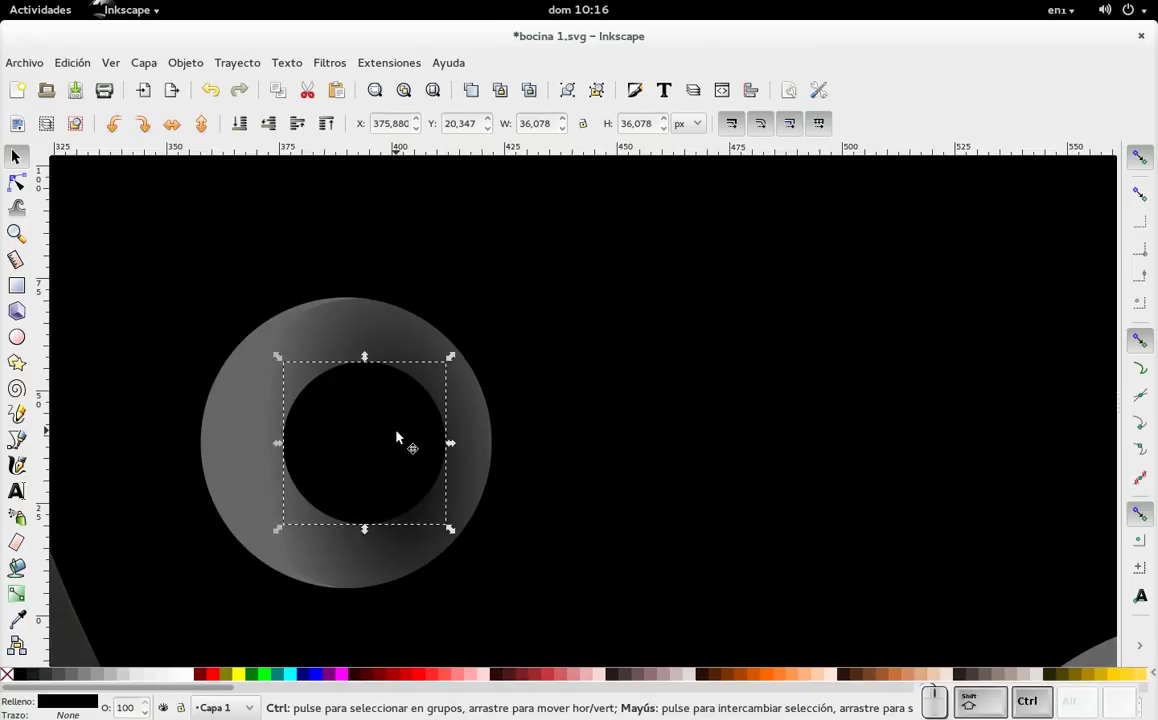
{"action": "key", "text": "ctrl+shift+d"}
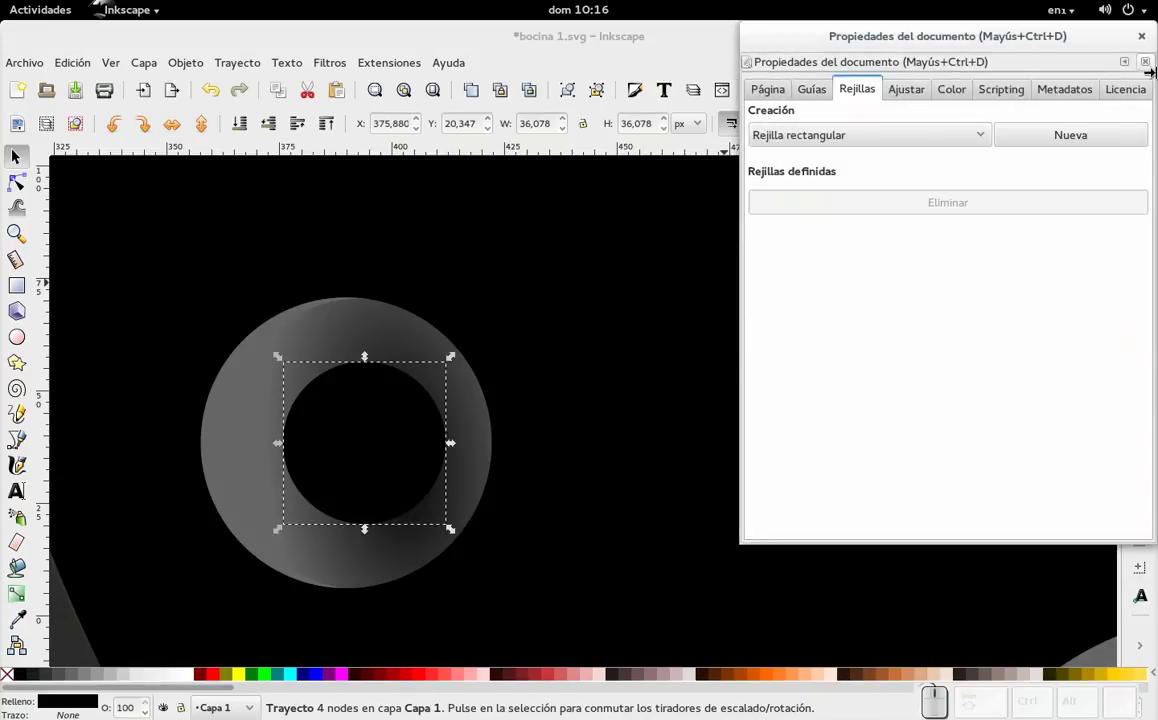
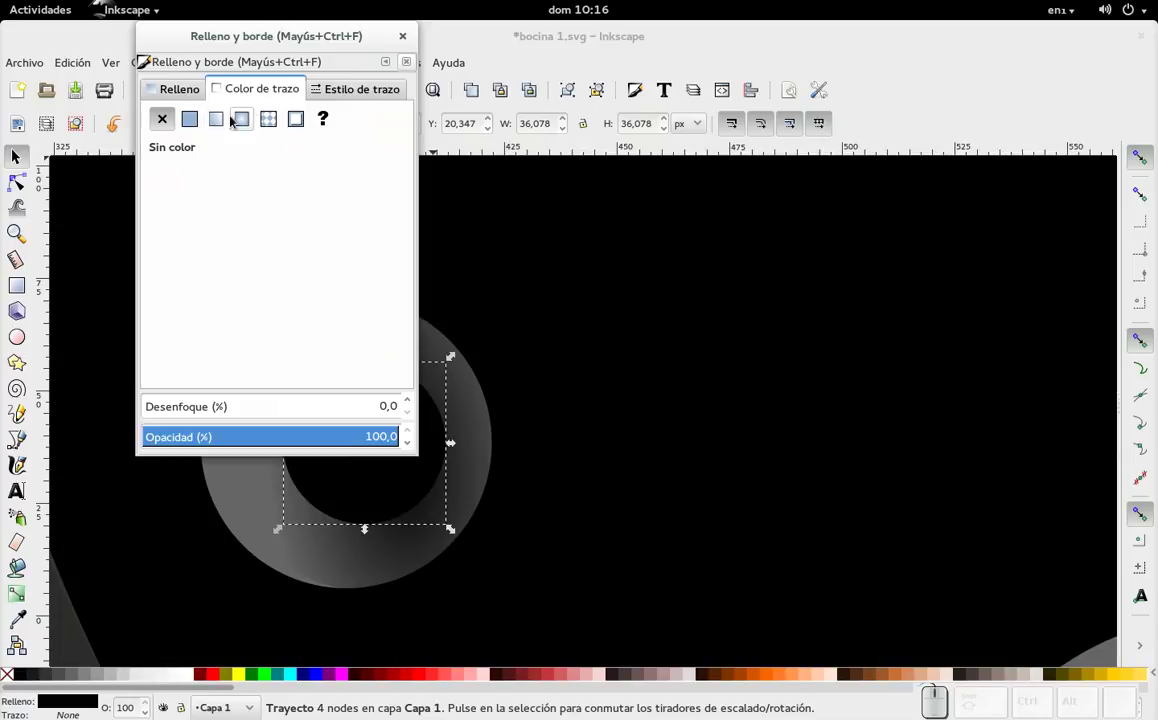
{"action": "left_click", "coordinate": [225, 116]}
{"action": "left_click_drag", "start_coordinate": [274, 30], "coordinate": [685, 236]}
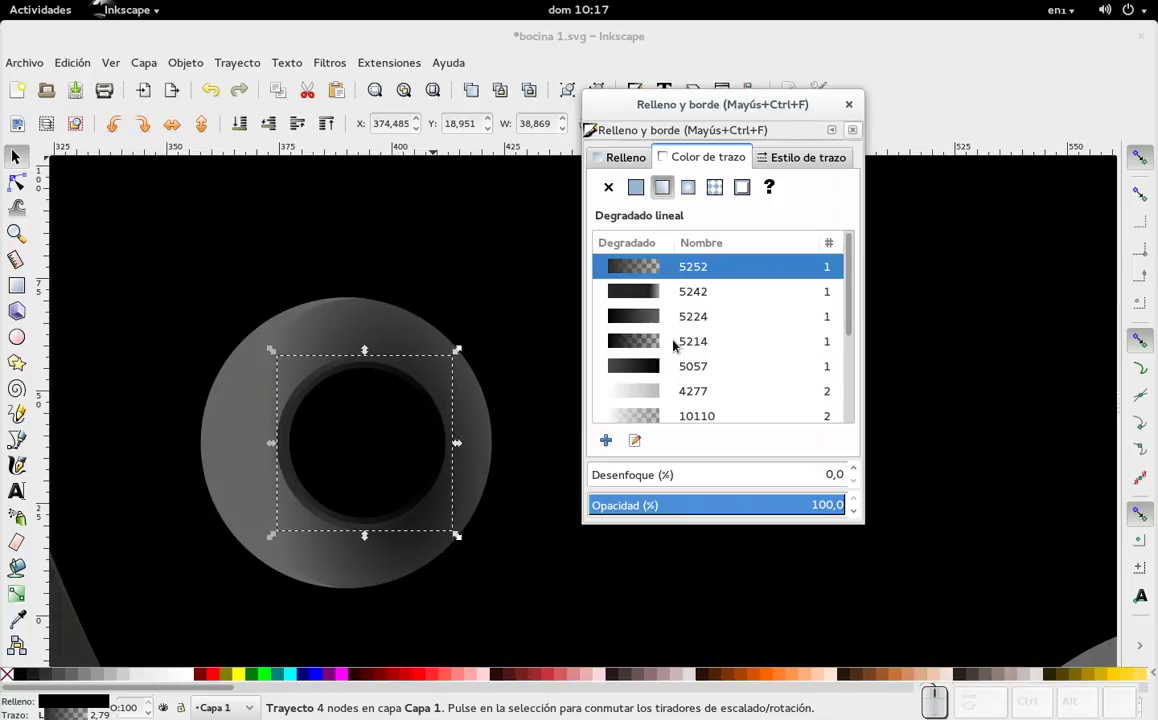
- Set the left jack outline's stroke width to 2 px
{"action": "left_click", "coordinate": [802, 154]}
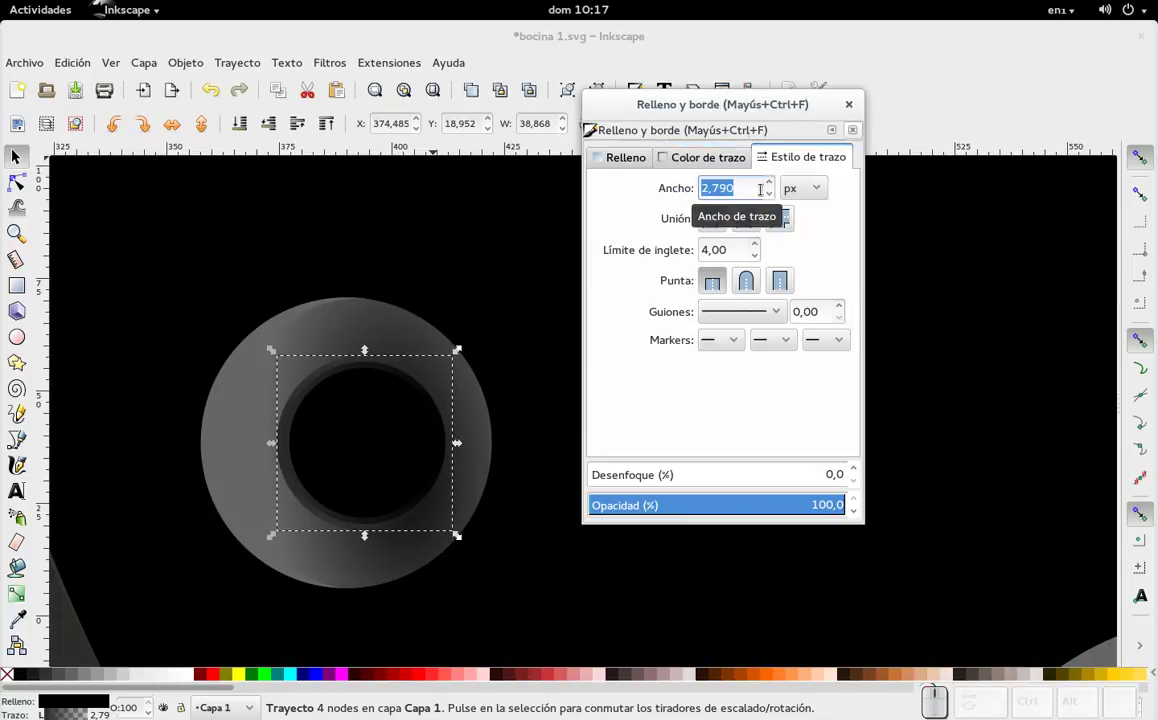
{"action": "key", "text": "KP_2"}
{"action": "key", "text": "KP_Enter"}
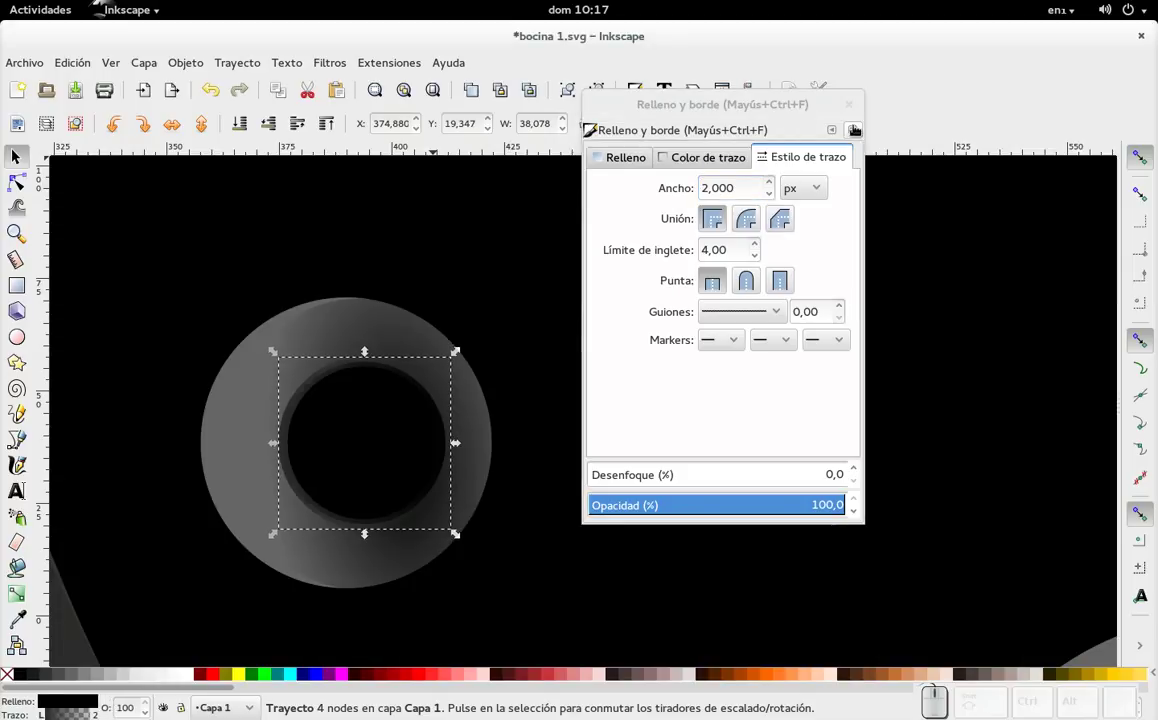
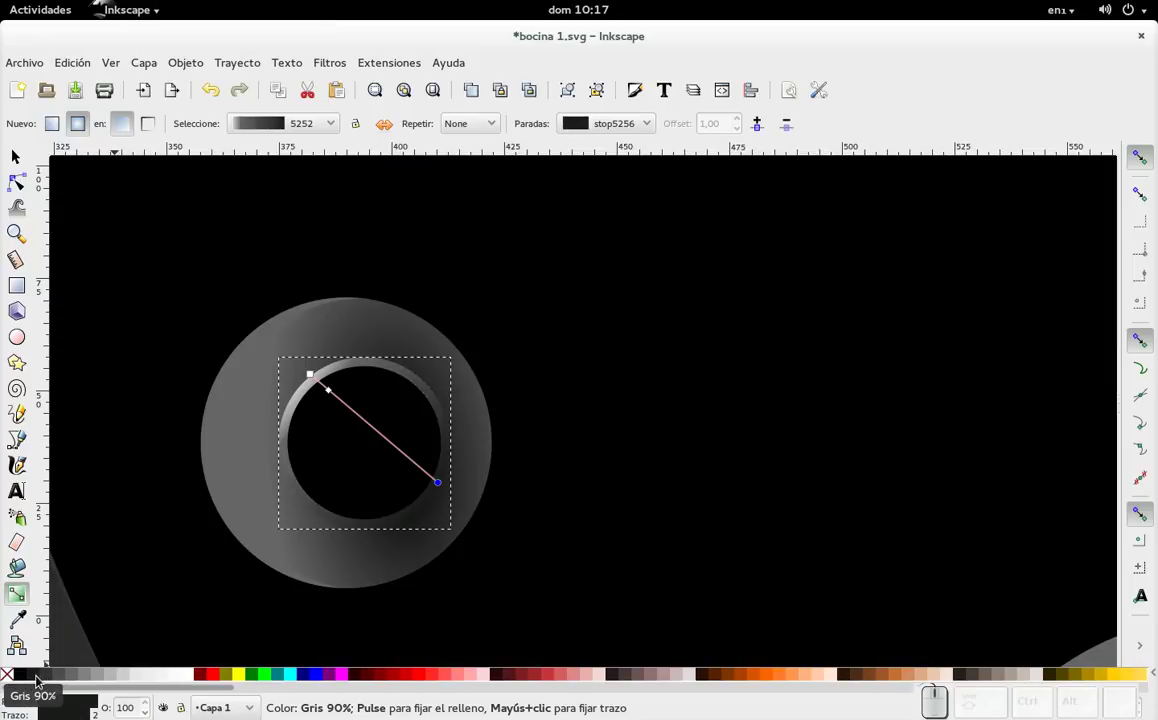
{"action": "scroll", "scroll_direction": "down", "scroll_amount": 3}
{"action": "scroll", "scroll_direction": "down", "scroll_amount": 3}
{"action": "left_click", "coordinate": [23, 159]}
{"action": "left_click", "coordinate": [125, 575]}
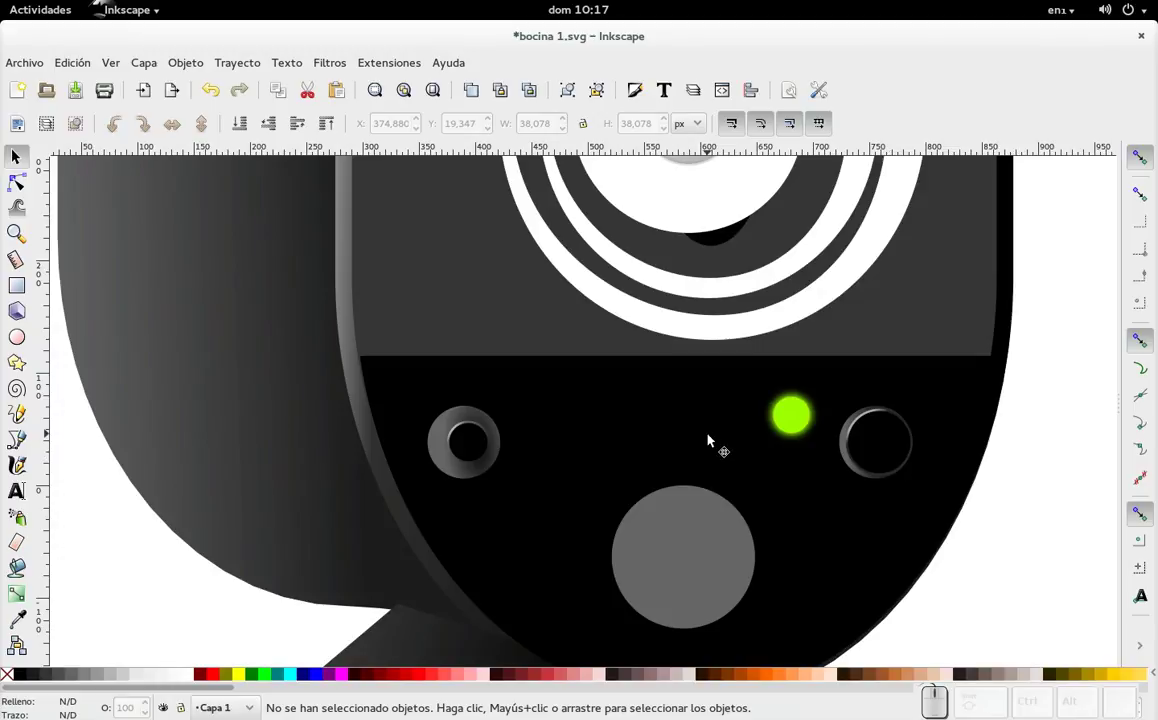
{"action": "scroll", "scroll_direction": "down", "scroll_amount": 3}
{"action": "scroll", "scroll_direction": "down", "scroll_amount": 3}
{"action": "left_click", "coordinate": [879, 309]}
{"action": "scroll", "scroll_direction": "down", "scroll_amount": 3}
{"action": "left_click", "coordinate": [818, 347]}
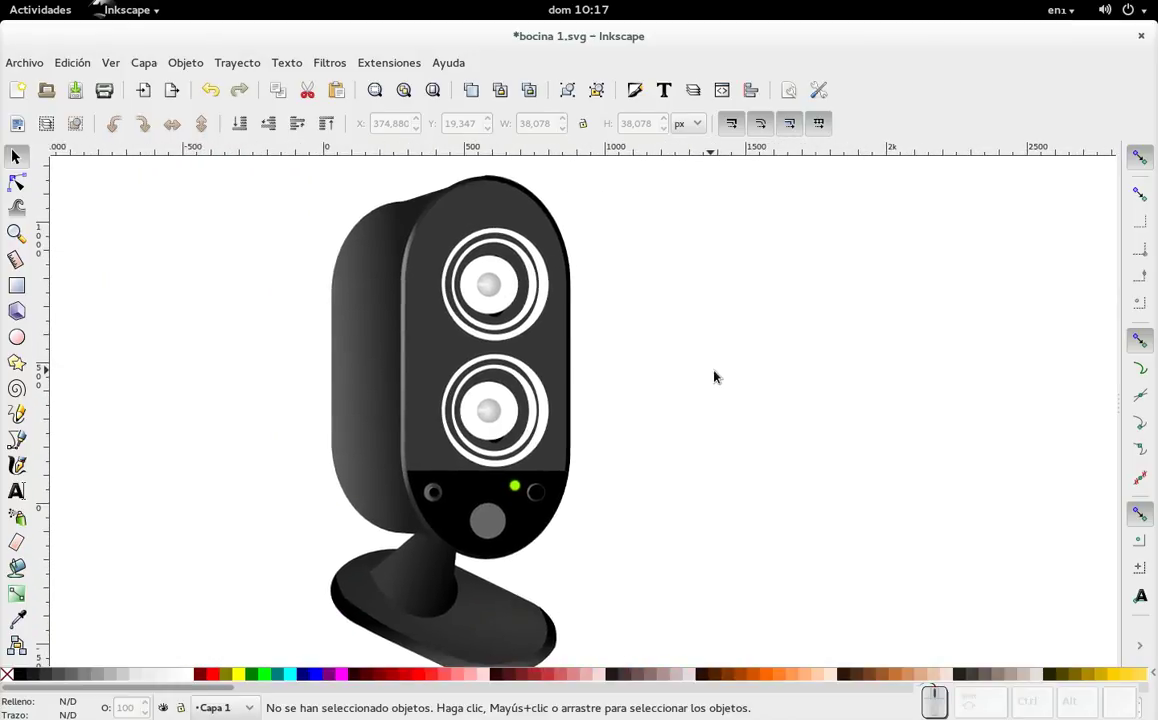
{"action": "scroll", "scroll_direction": "down", "scroll_amount": 3}
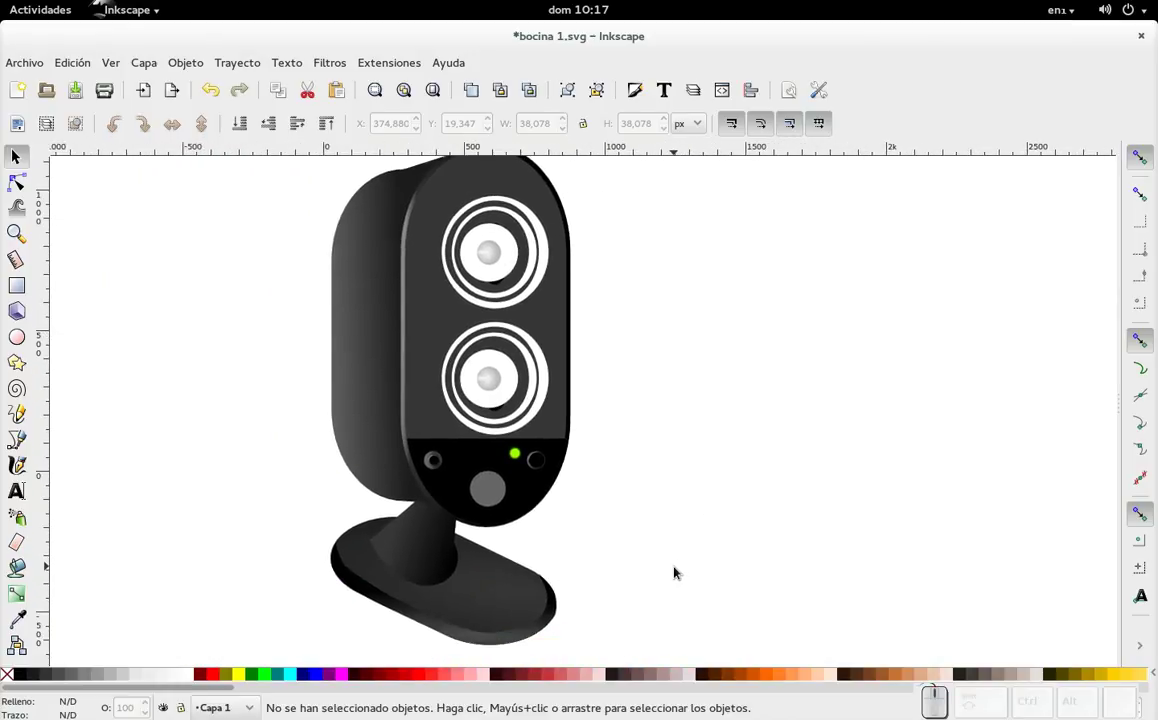
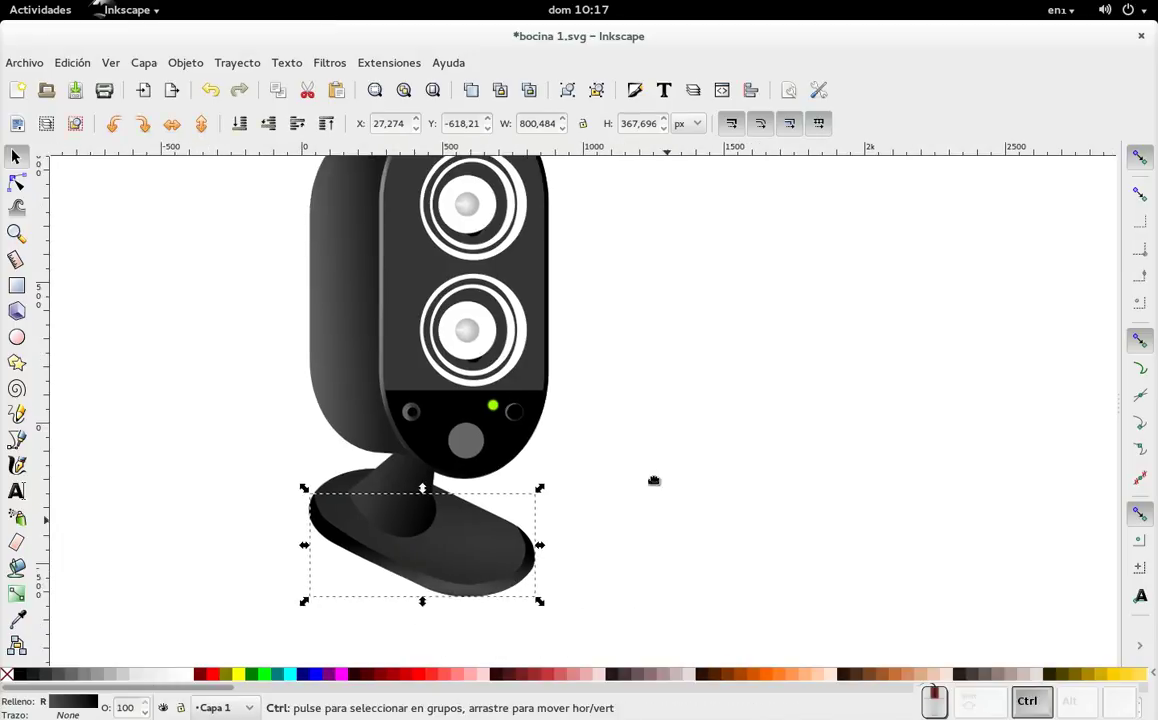
{"action": "scroll", "scroll_direction": "up", "scroll_amount": 3}
- Save the finished speaker illustration as bocina 1.svg with Ctrl+S
{"action": "scroll", "scroll_direction": "down", "scroll_amount": 3}
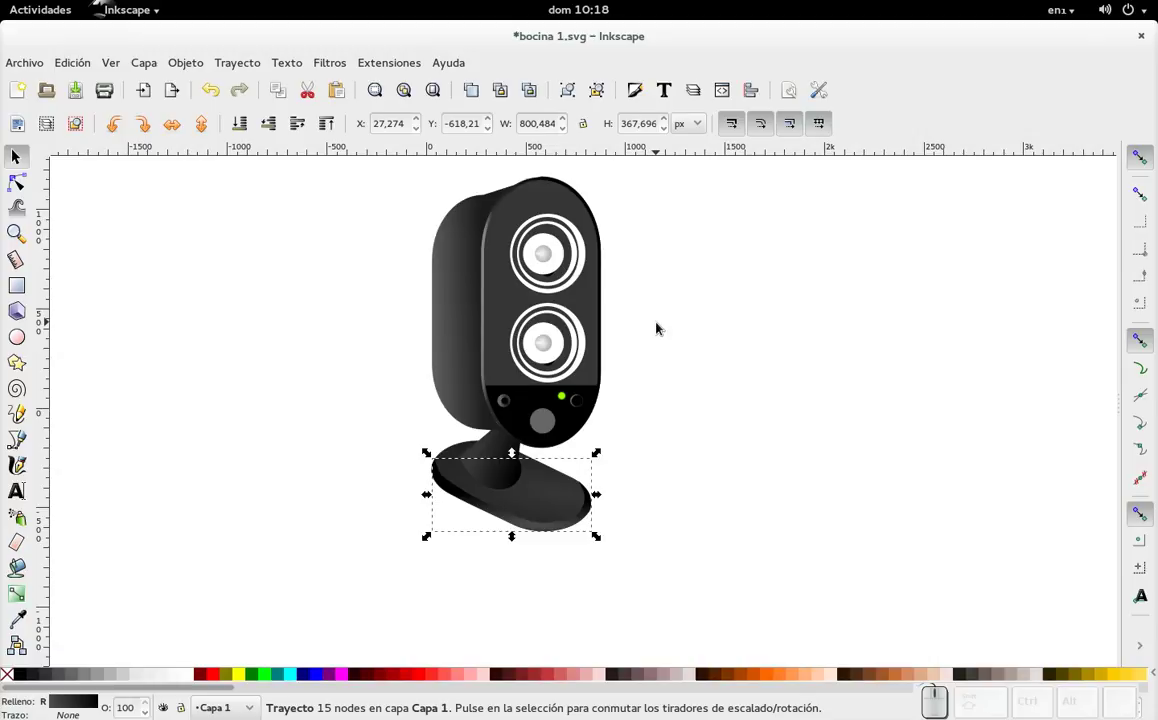
{"action": "key", "text": "ctrl+s"}
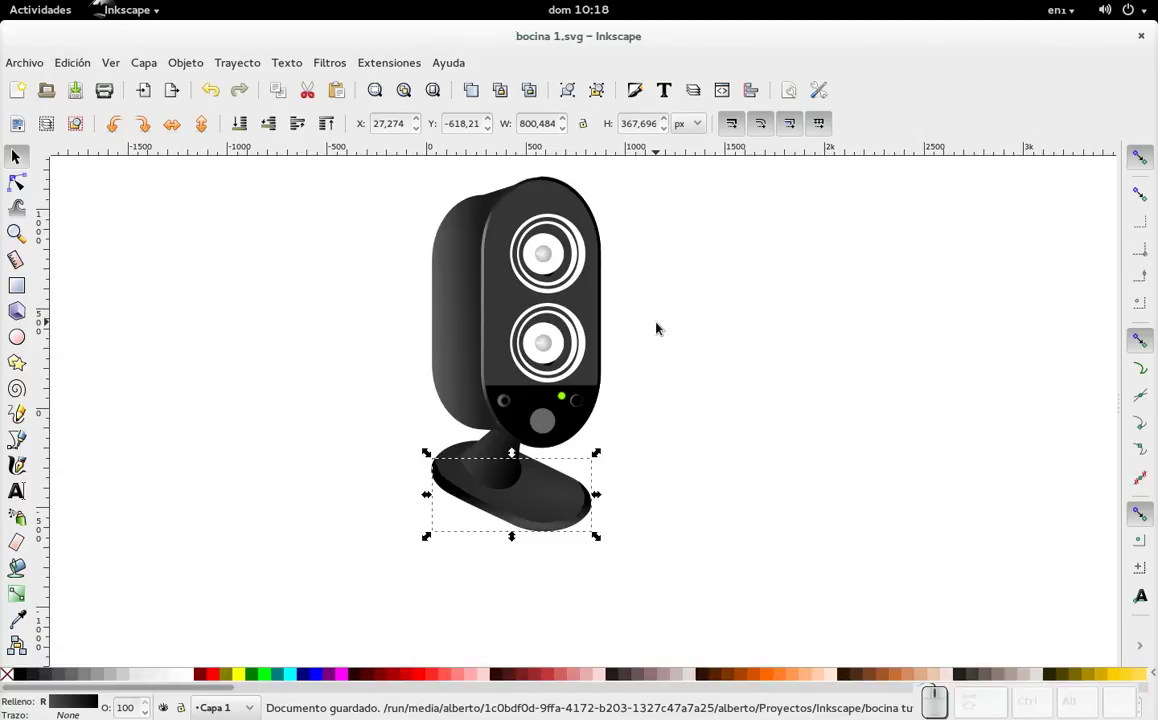